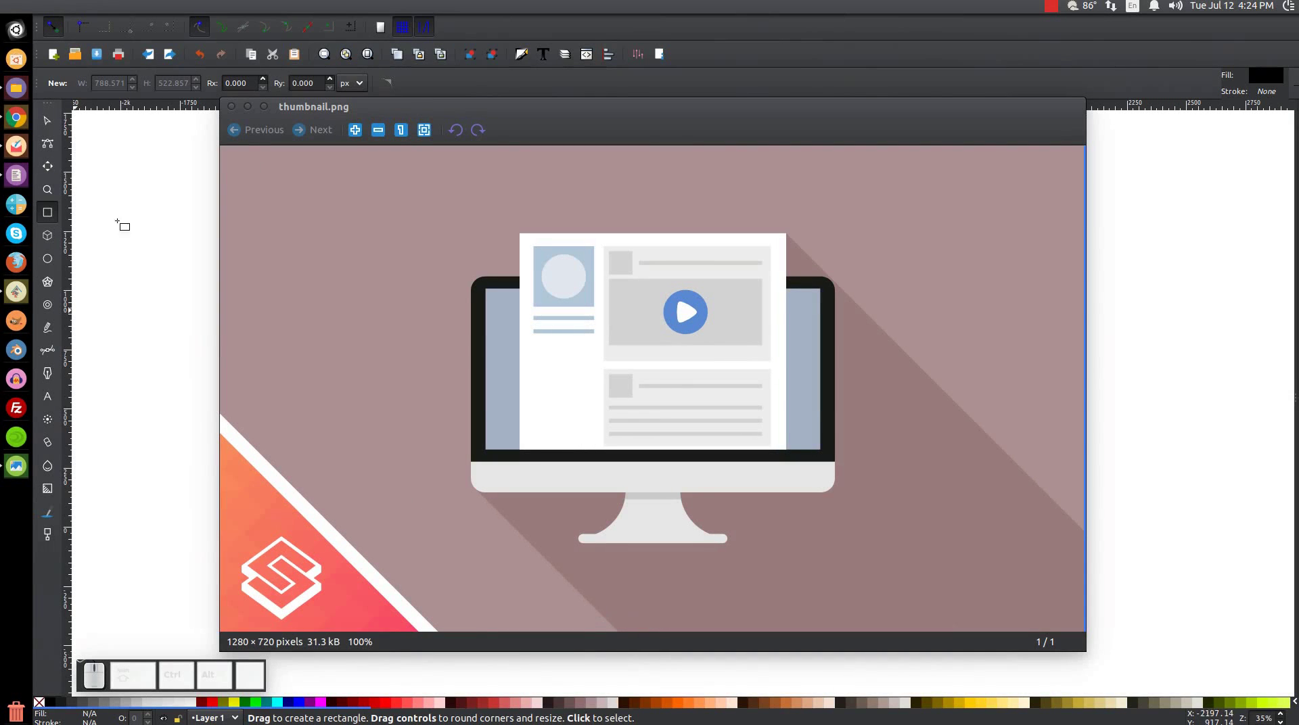
Close the thumbnail.png reference preview and return to the blank Inkscape canvas
{"action": "left_click", "coordinate": [253, 109]}
{"action": "left_click", "coordinate": [85, 108]}
{"action": "left_click", "coordinate": [461, 197]}
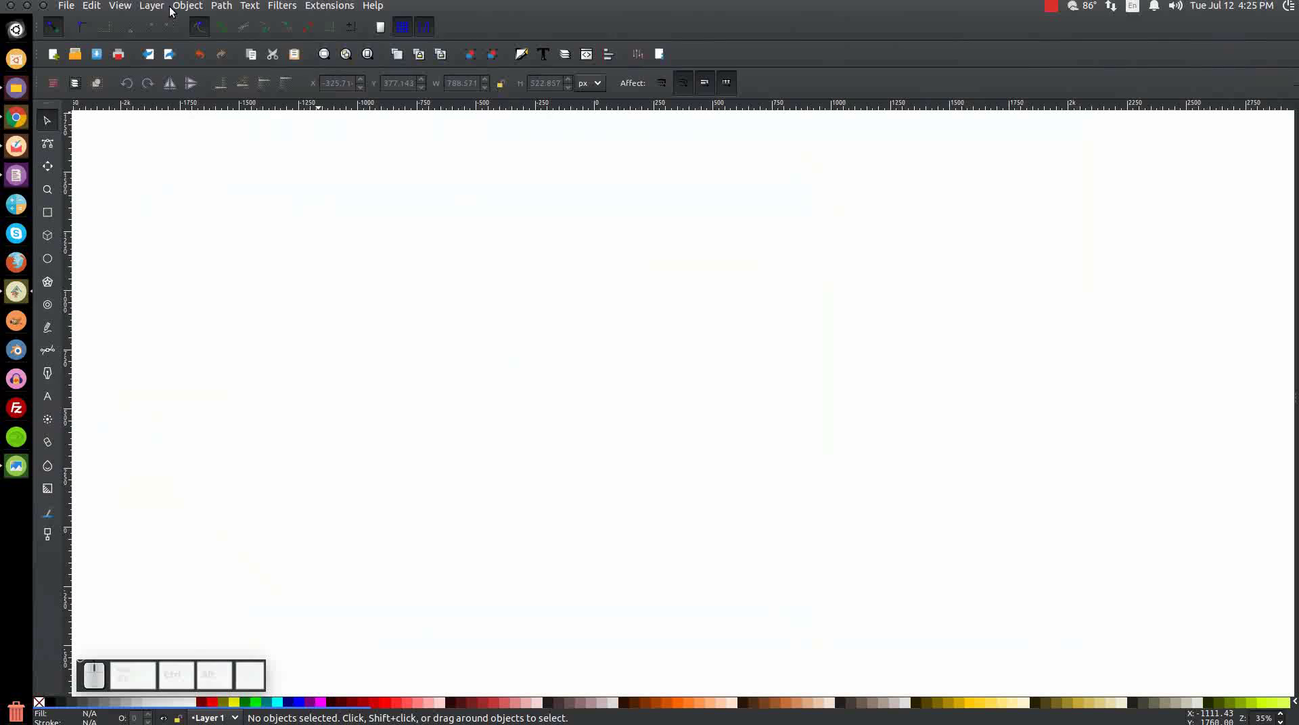
Show the page at Zoom 1:1 with the Align and Distribute and Fill and Stroke panels docked
{"action": "left_click", "coordinate": [127, 5]}
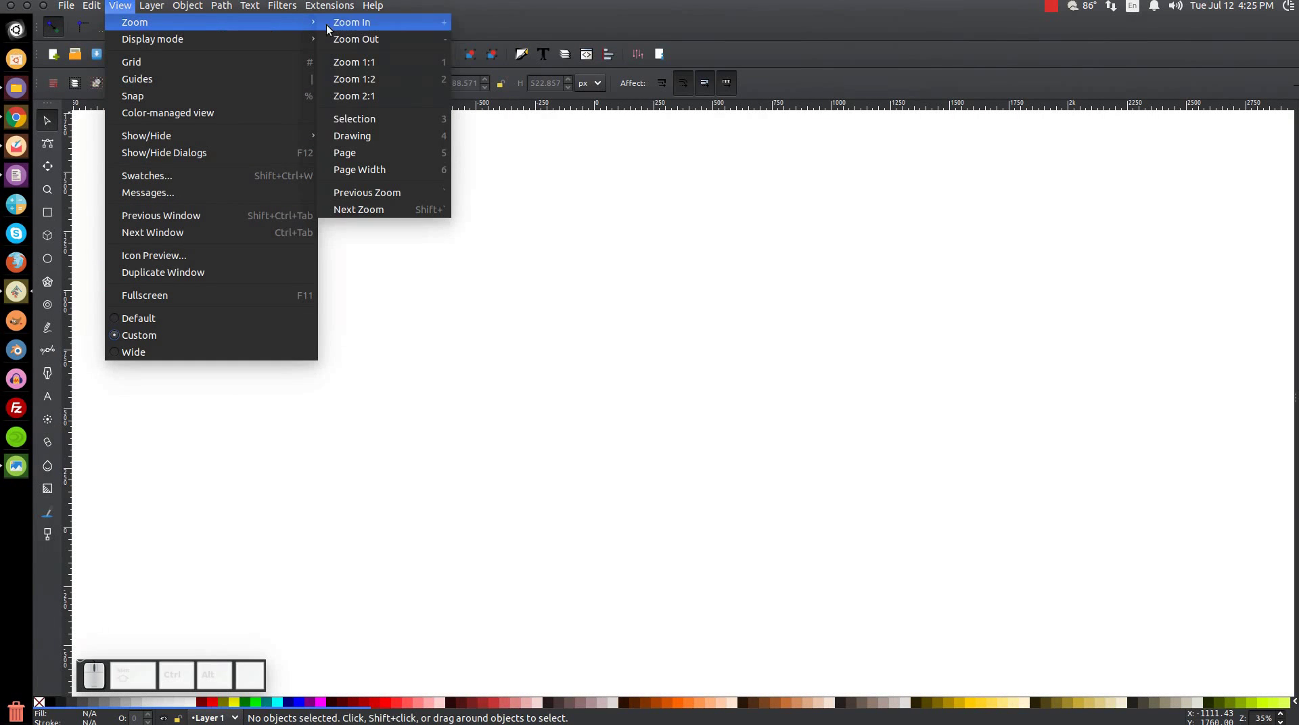
{"action": "left_click", "coordinate": [369, 65]}
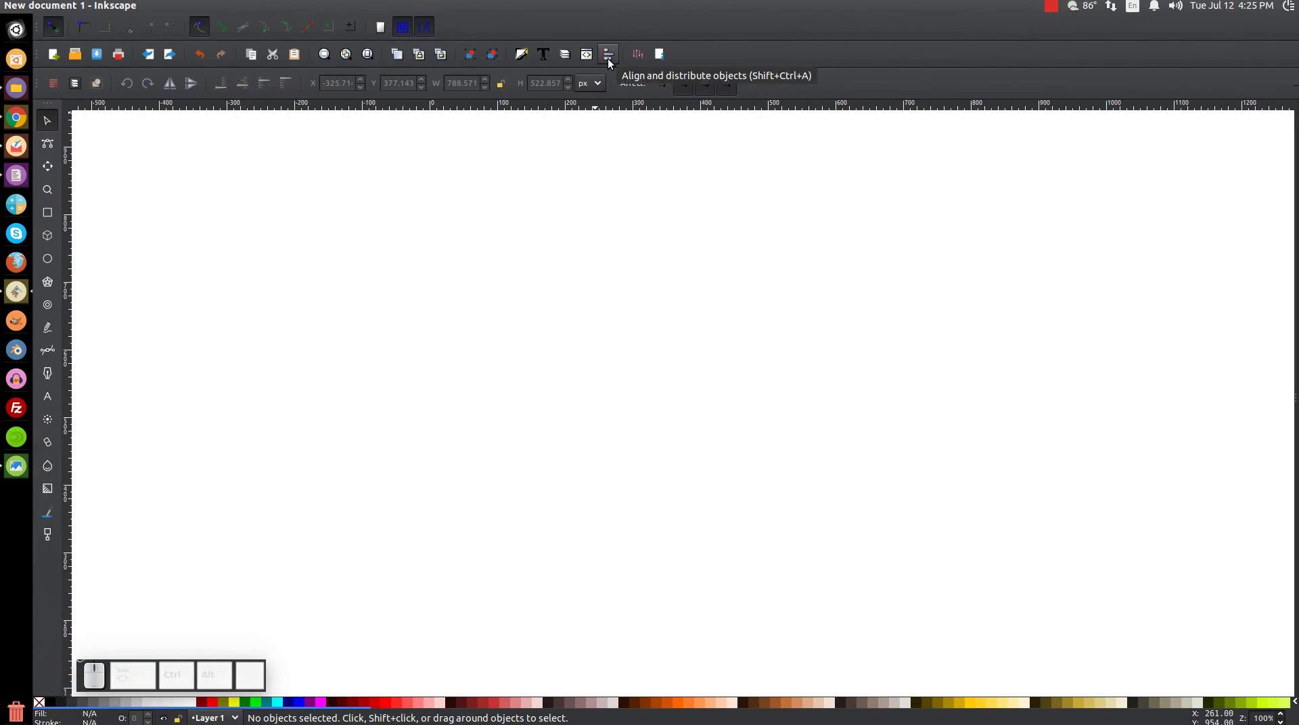
{"action": "left_click", "coordinate": [611, 59]}
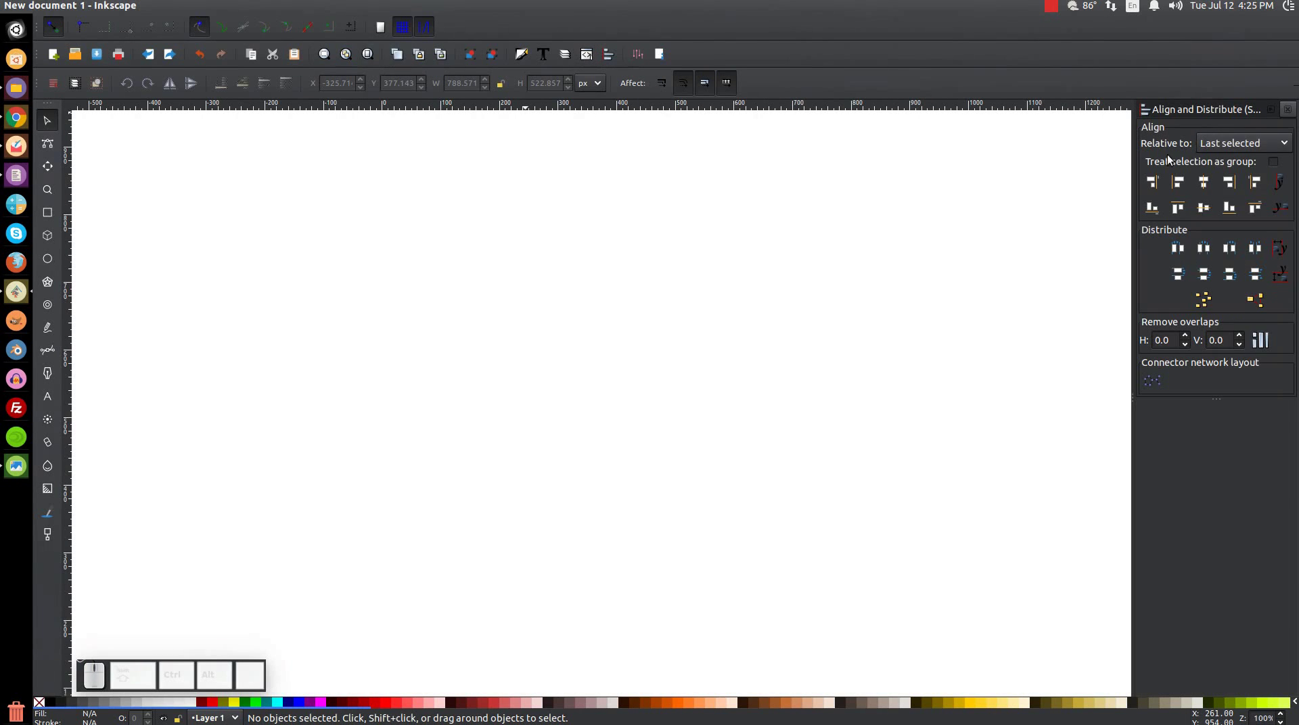
{"action": "left_click", "coordinate": [1218, 144]}
{"action": "left_click", "coordinate": [1228, 145]}
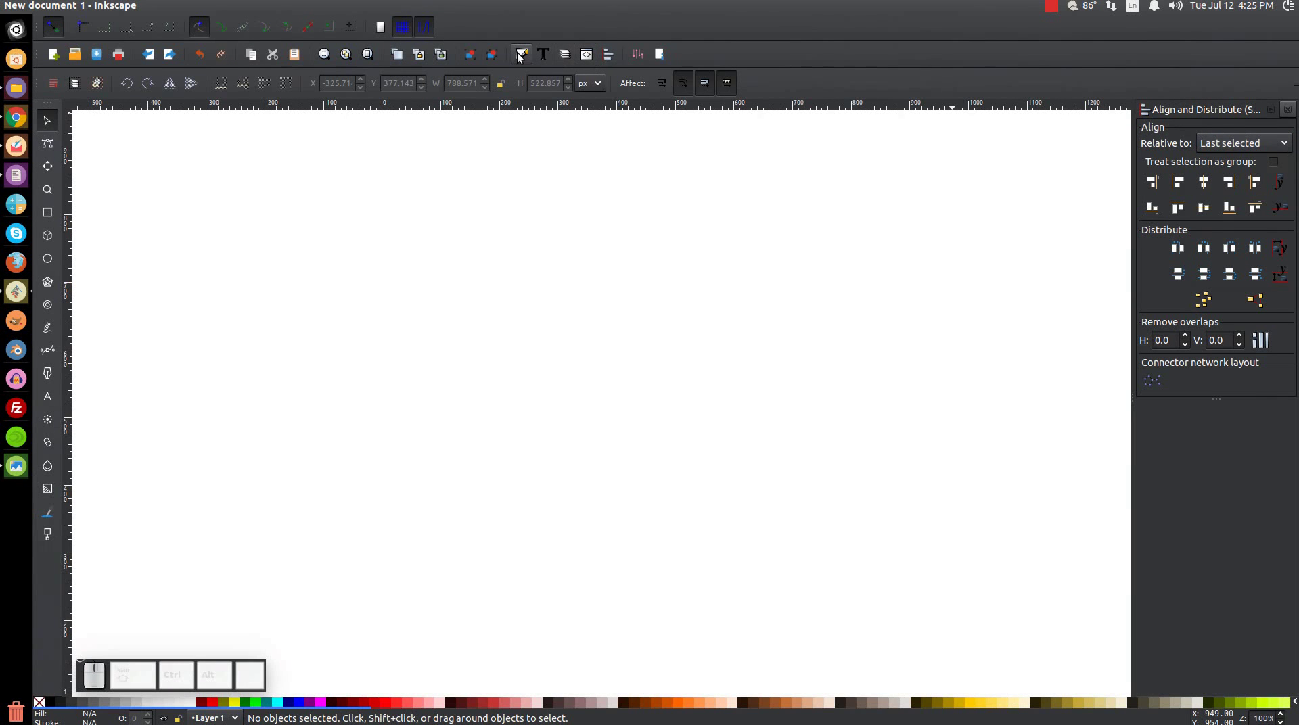
{"action": "left_click", "coordinate": [521, 53]}
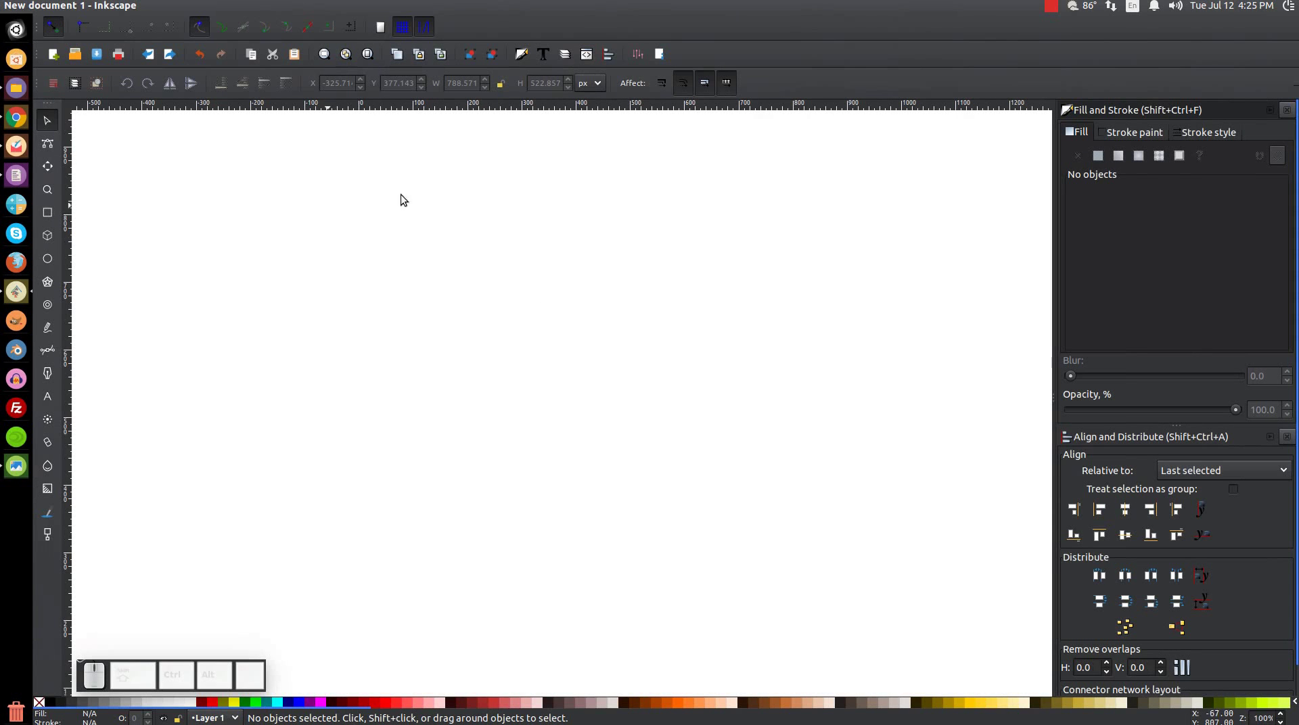
Draw a 546×332 rounded rectangle filled dark grey 1a1a1aff, then start a wider rectangle over its top
{"action": "left_click", "coordinate": [51, 214]}
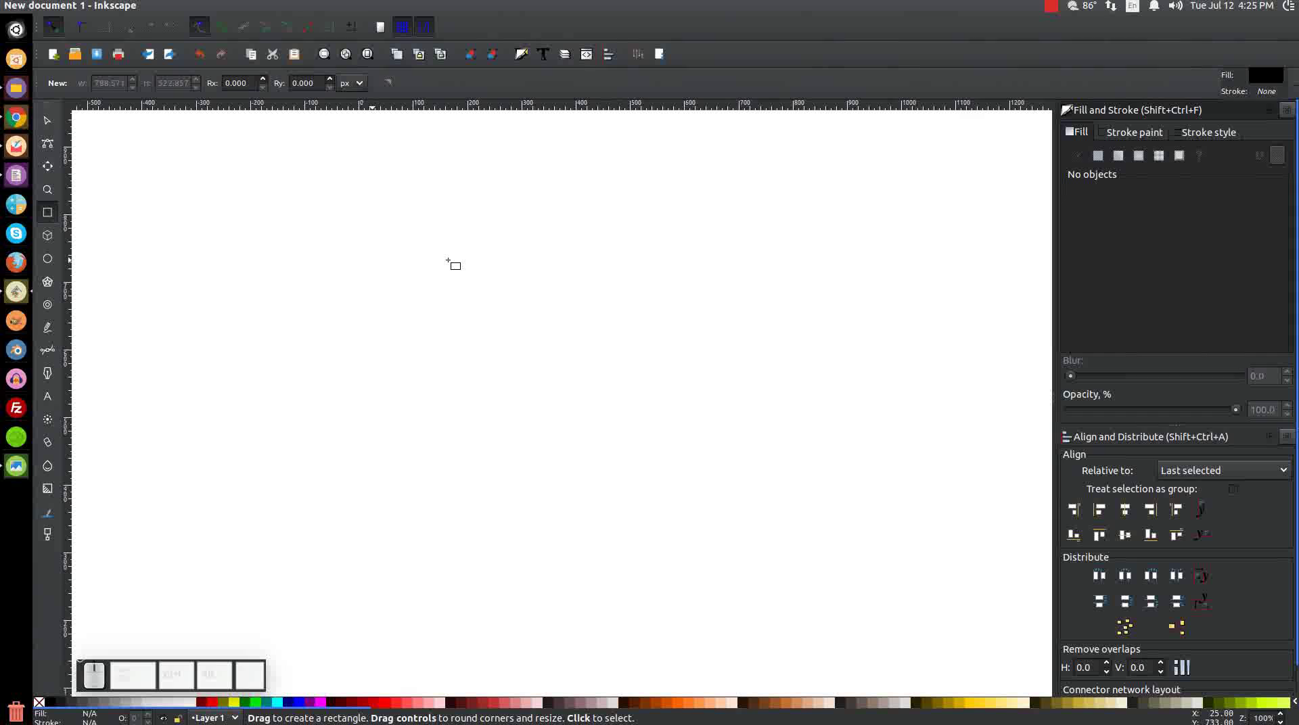
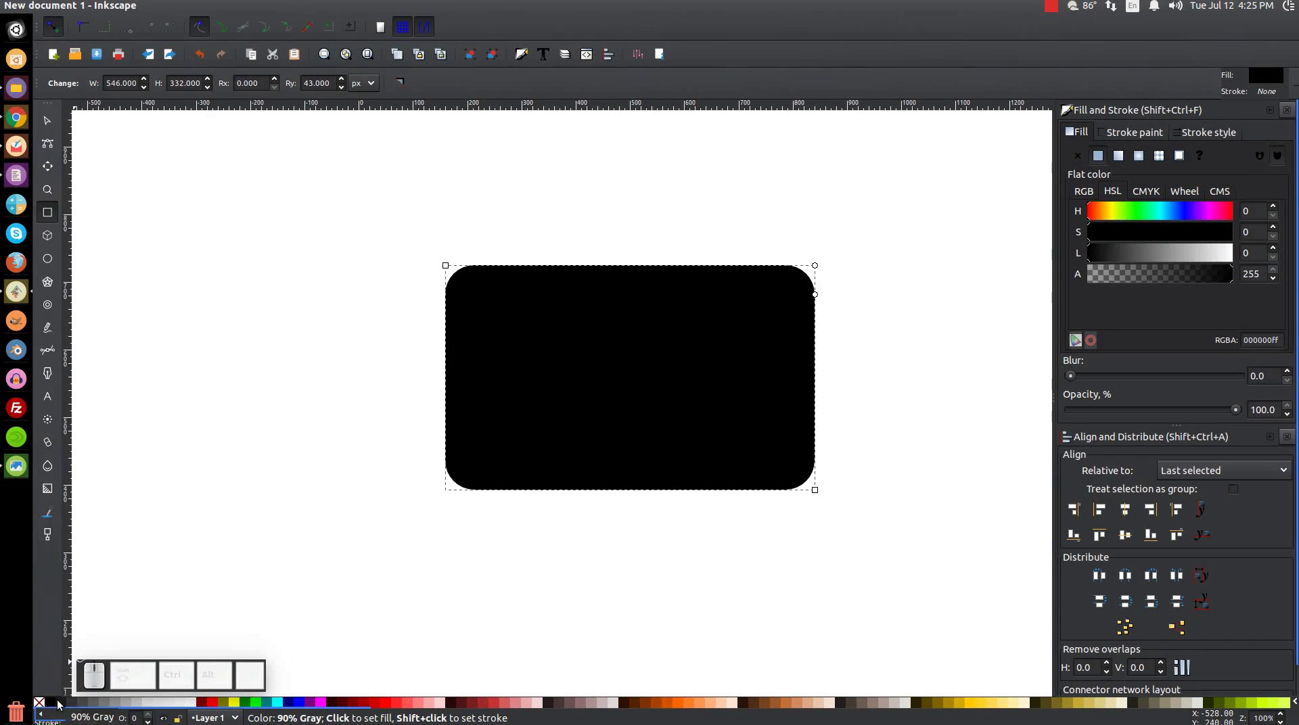
{"action": "left_click", "coordinate": [62, 701]}
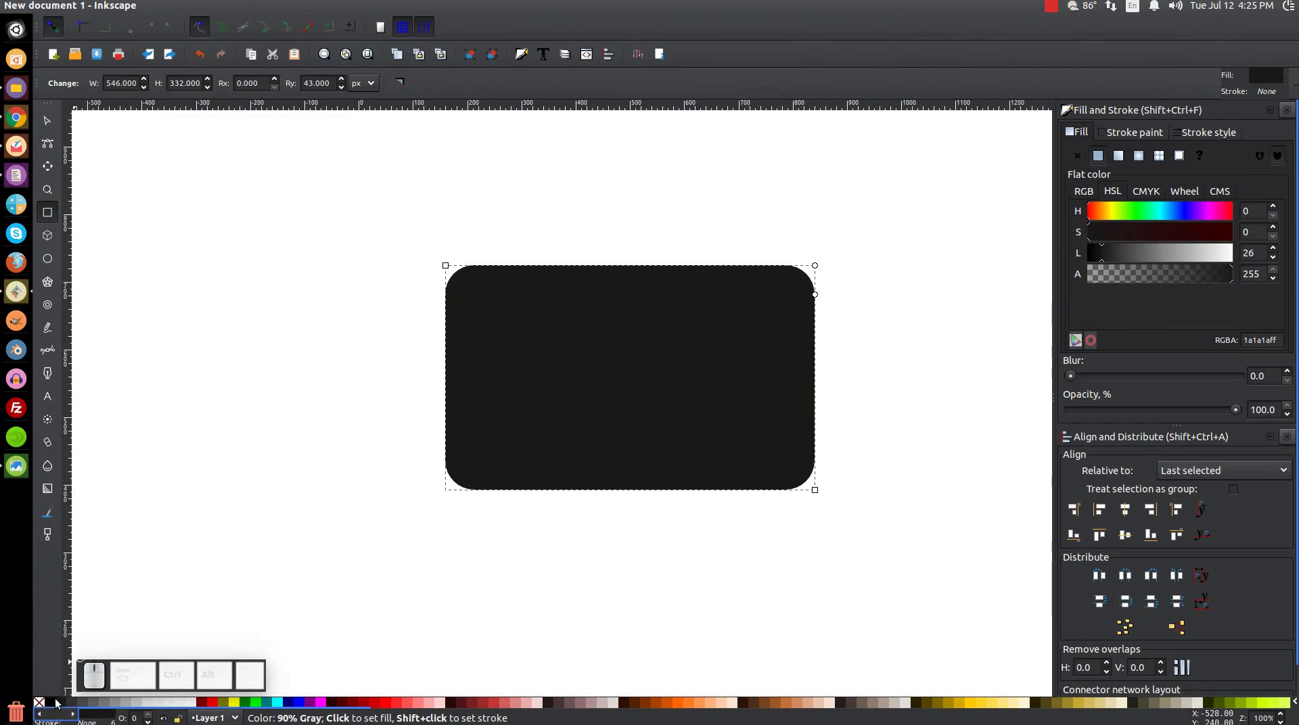
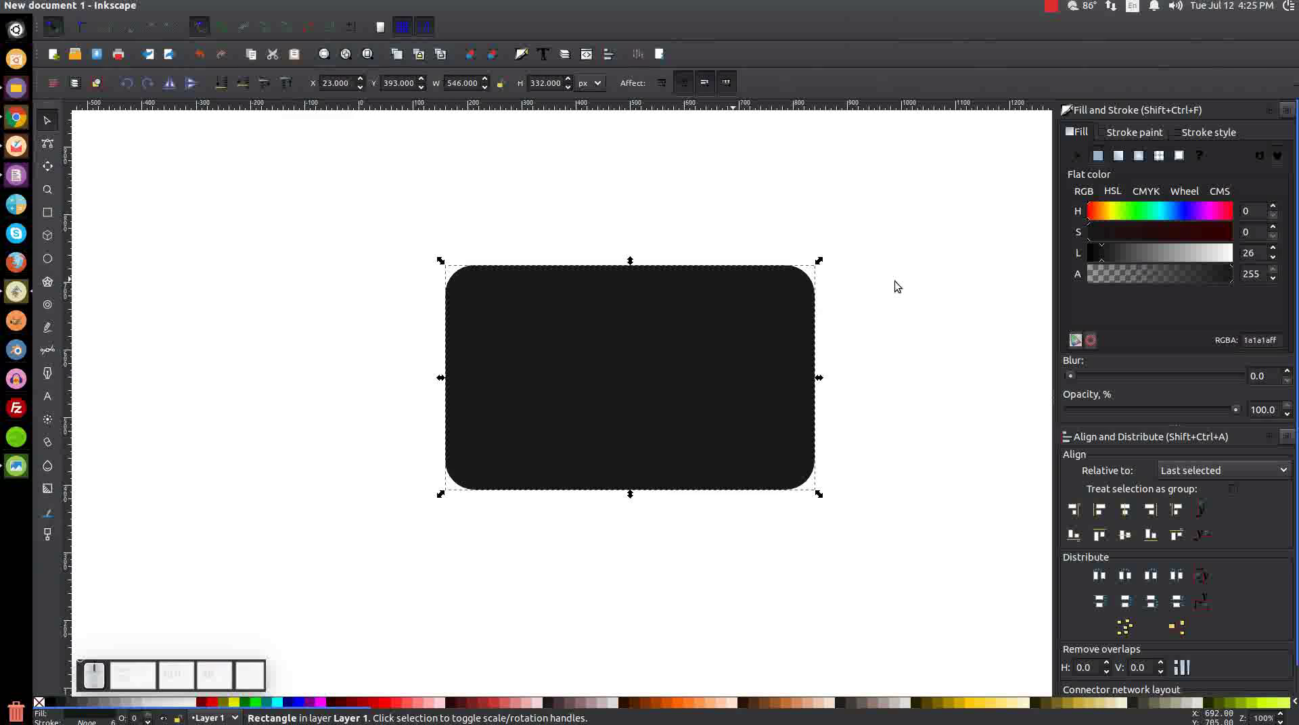
{"action": "left_click", "coordinate": [648, 307]}
{"action": "left_click", "coordinate": [705, 419]}
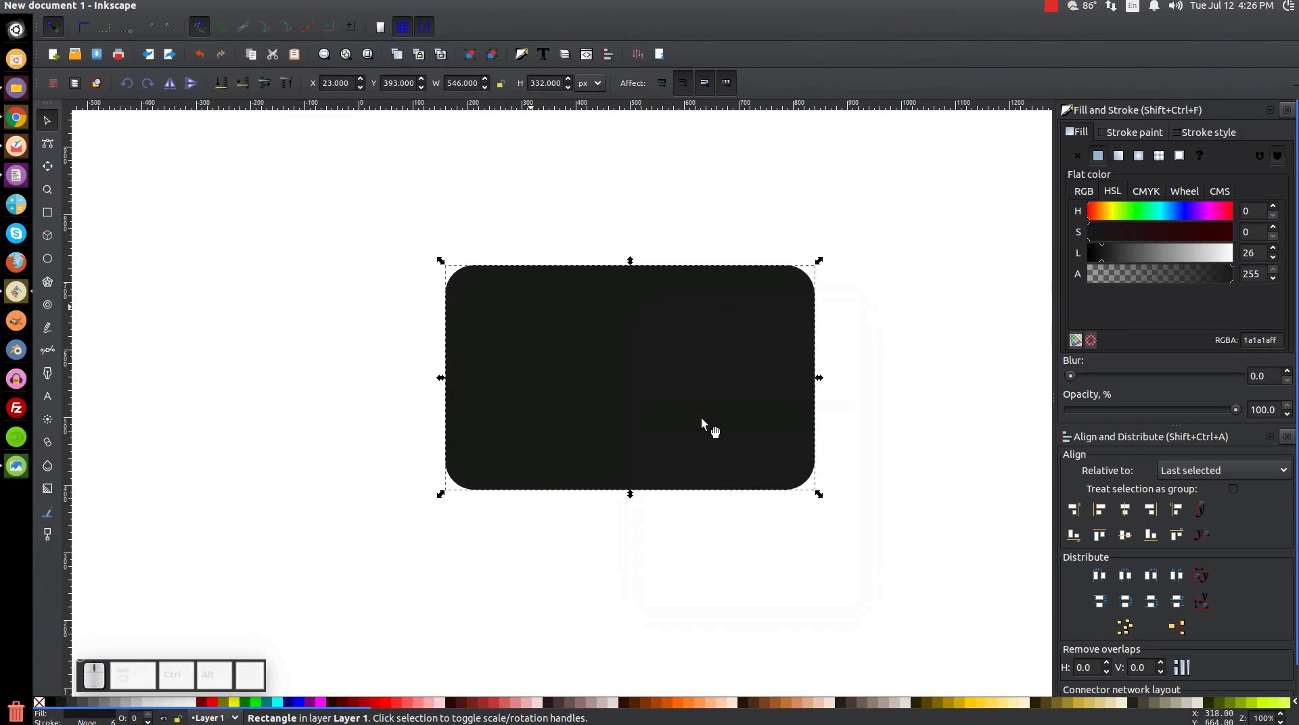
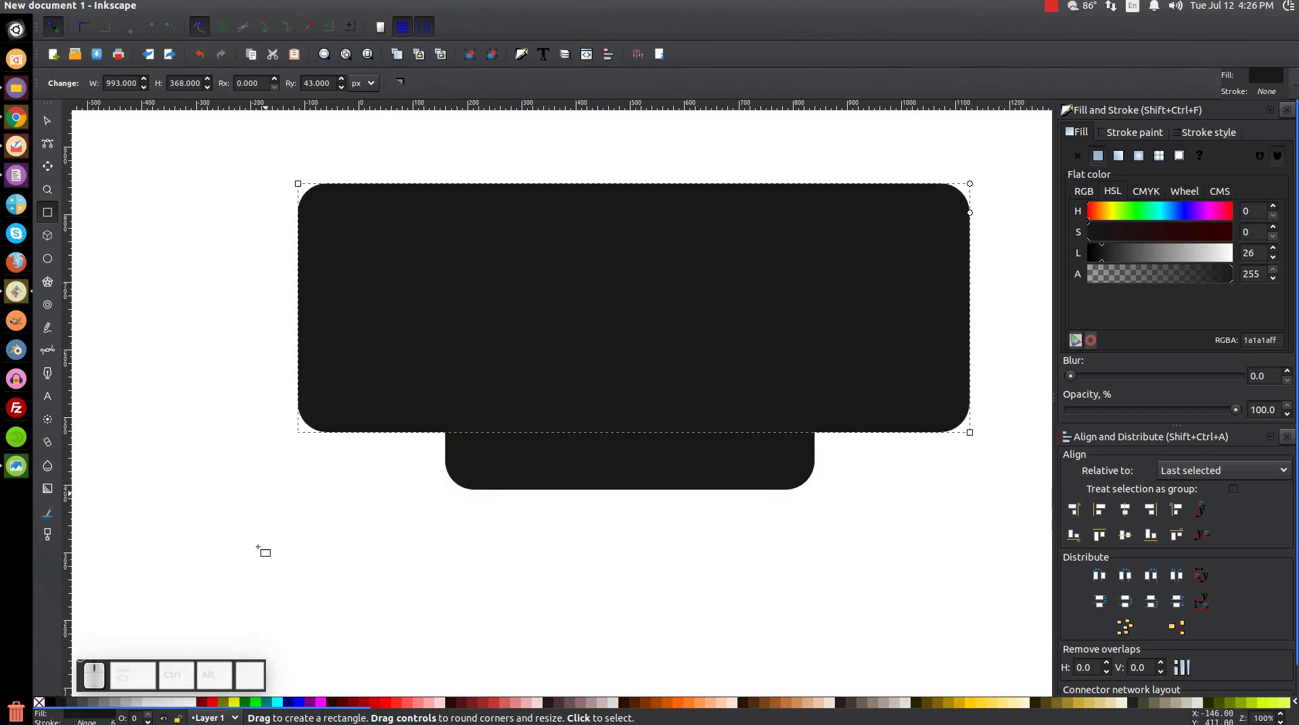
Make the helper rectangle red, semi-transparent and sharp-cornered, and stretch its bottom edge lower
{"action": "left_click", "coordinate": [214, 701]}
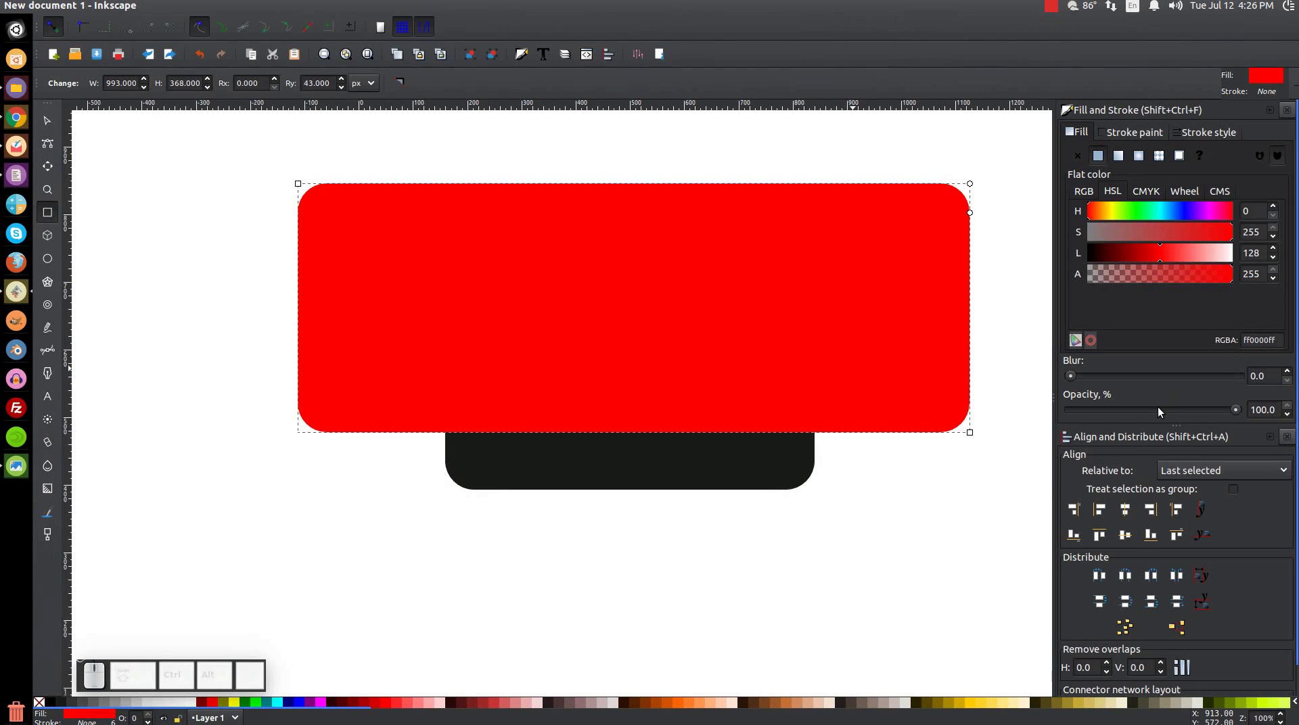
{"action": "left_click", "coordinate": [1162, 408]}
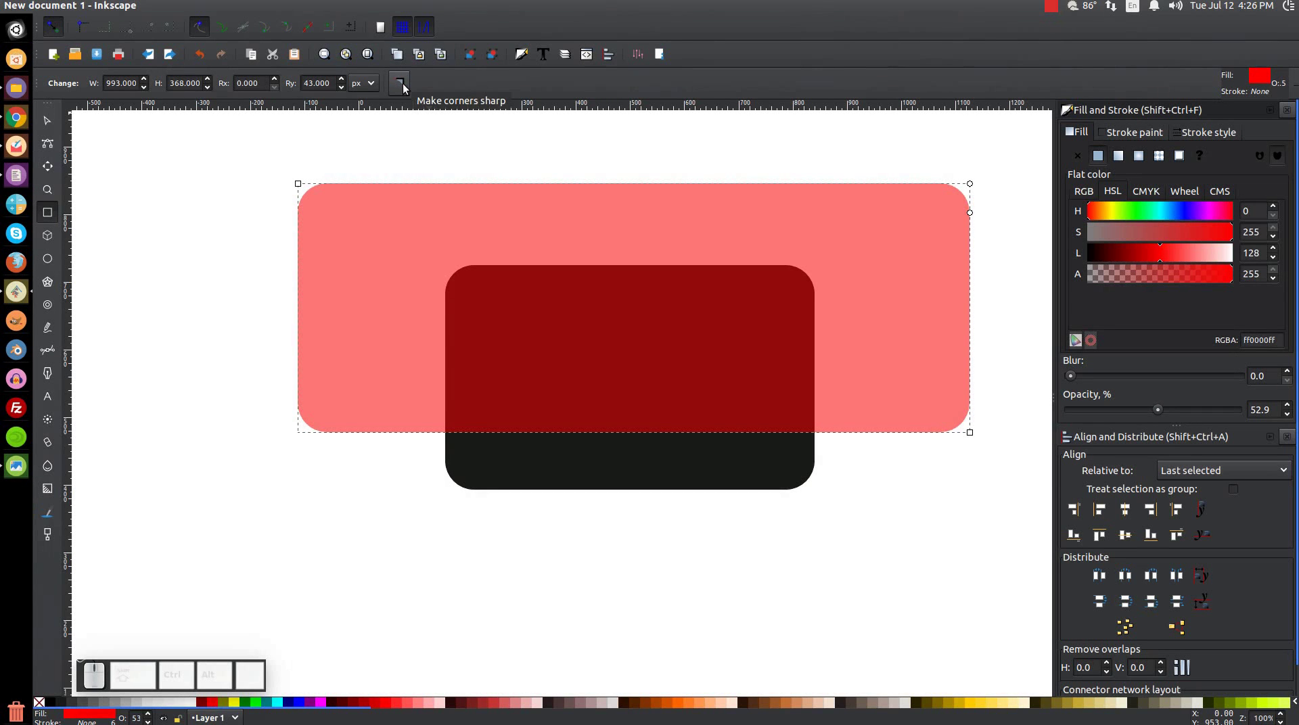
{"action": "left_click", "coordinate": [407, 85]}
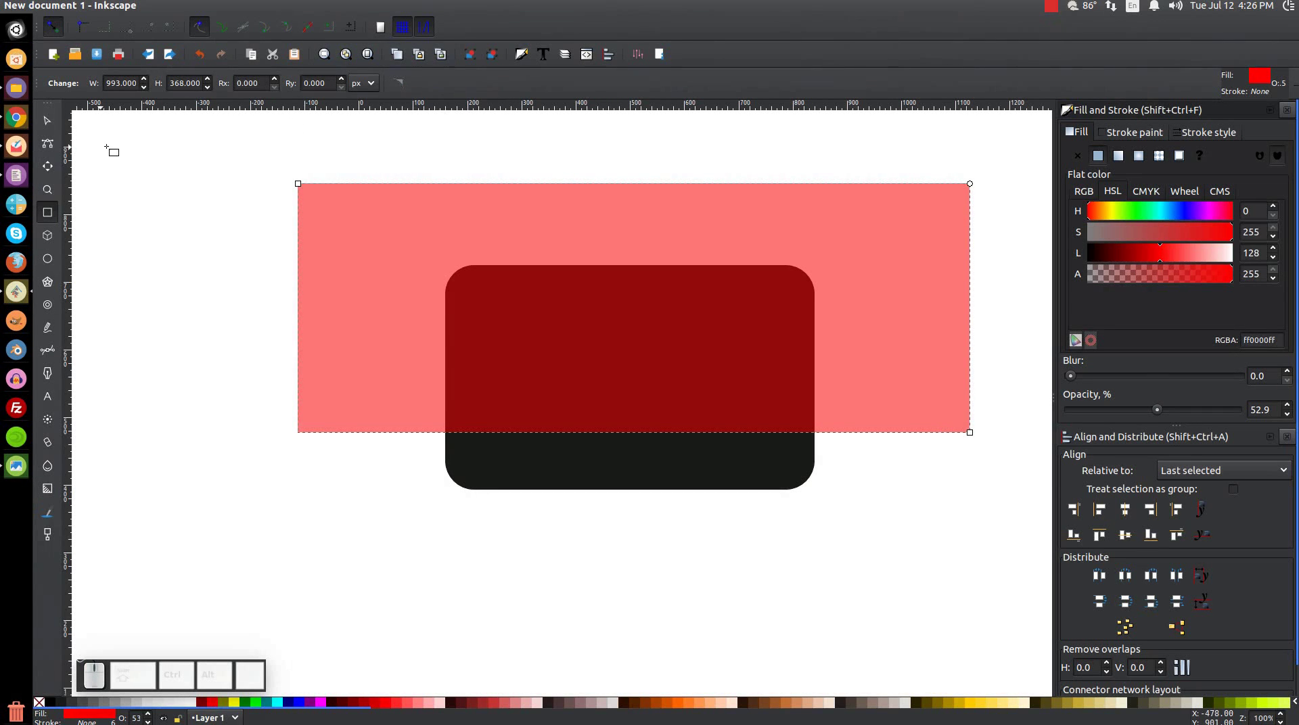
{"action": "left_click", "coordinate": [56, 119]}
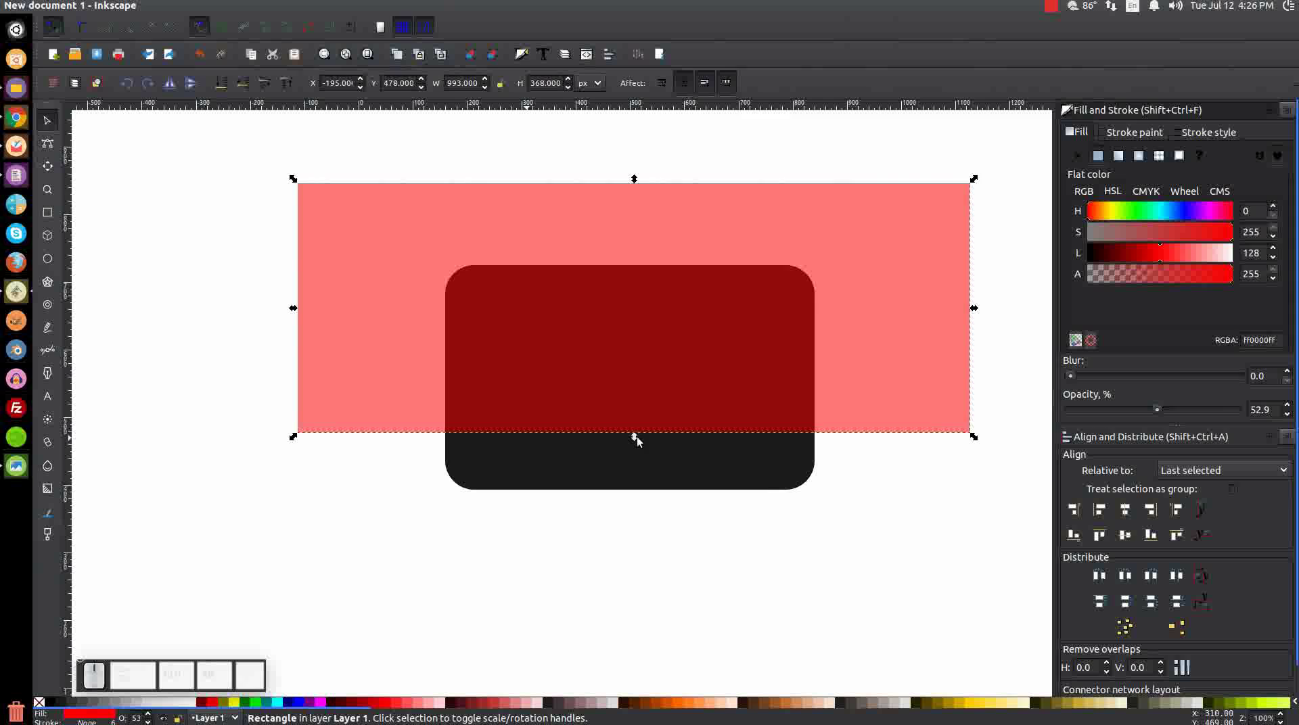
{"action": "left_click_drag", "start_coordinate": [637, 437], "coordinate": [578, 470]}
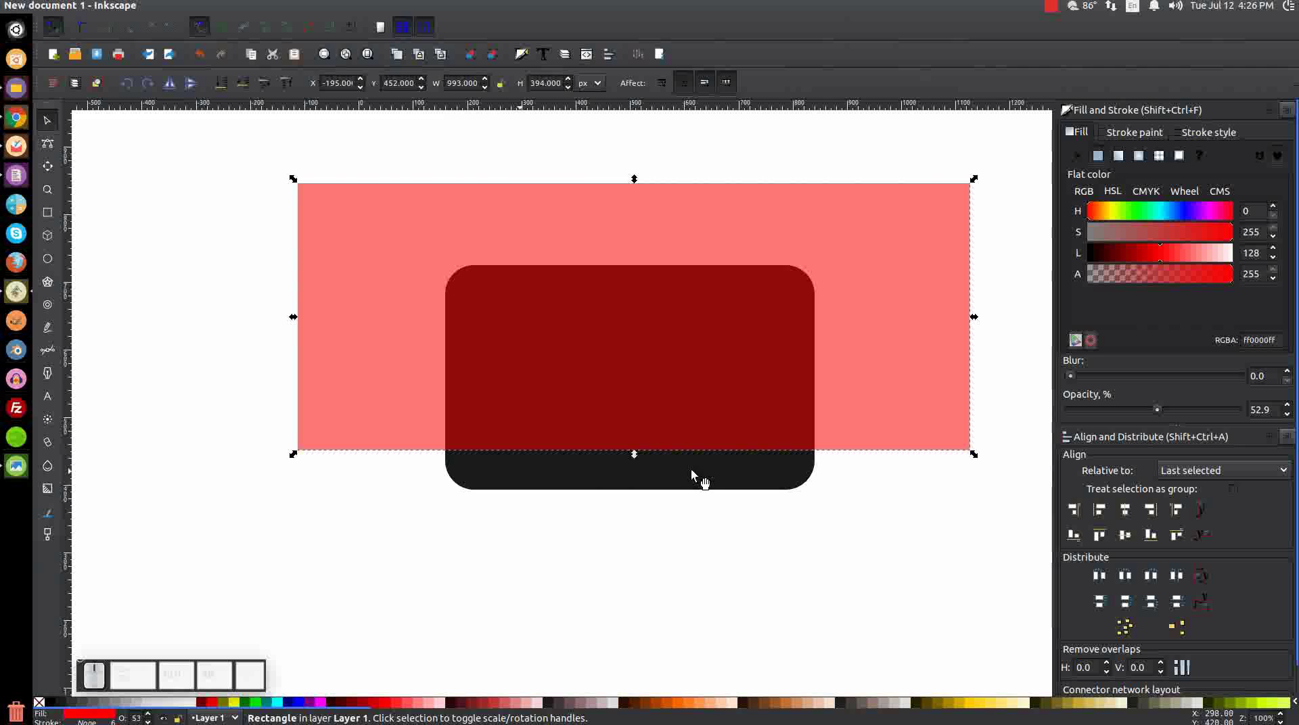
Intersect the helper with a body duplicate into a 546×281 flat-bottomed dark shape, leaving the full rectangle beneath
{"action": "left_click", "coordinate": [638, 453]}
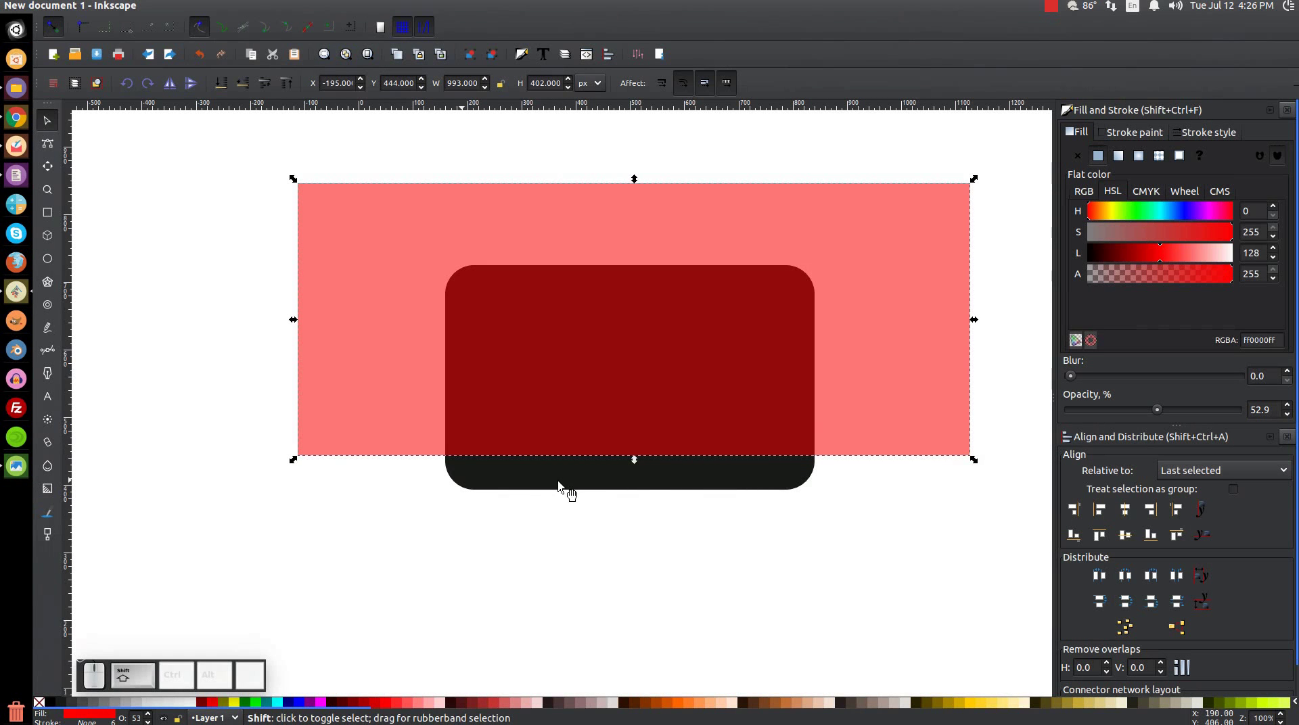
{"action": "left_click", "coordinate": [567, 491]}
{"action": "left_click", "coordinate": [222, 7]}
{"action": "left_click", "coordinate": [287, 113]}
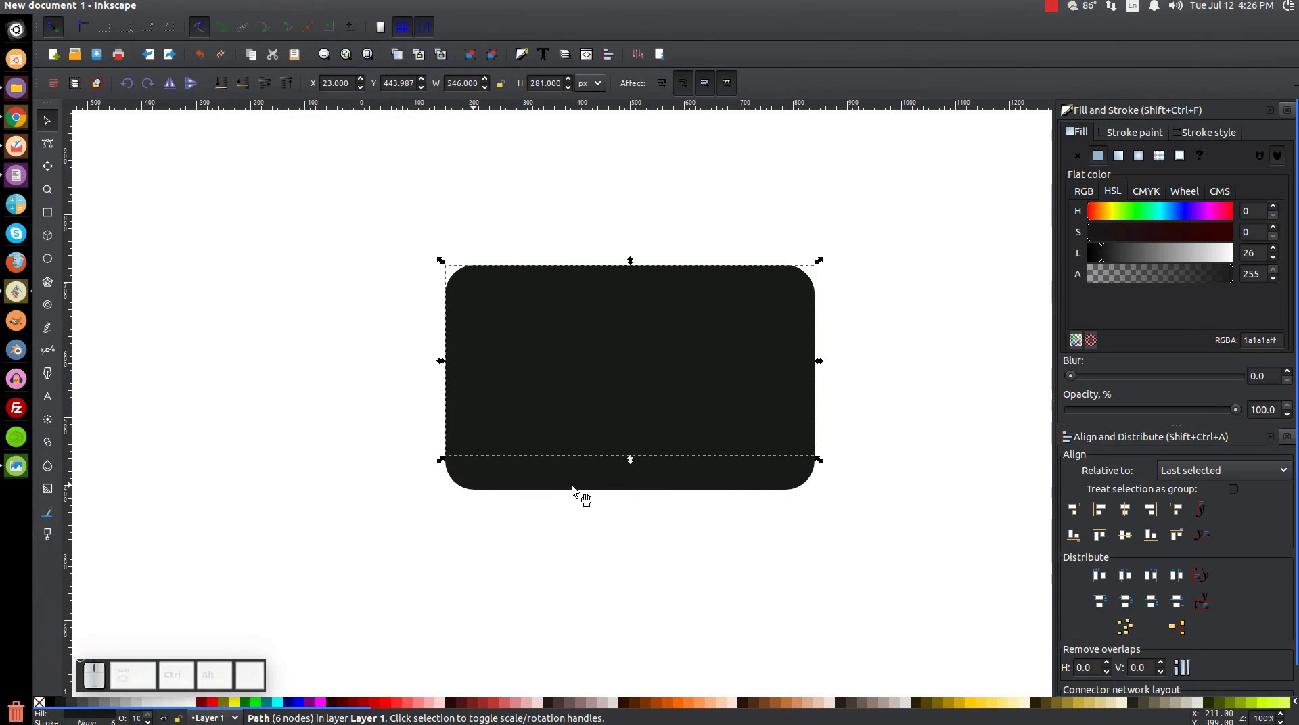
{"action": "left_click_drag", "start_coordinate": [676, 389], "coordinate": [397, 302]}
{"action": "key", "text": "ctrl+z"}
{"action": "left_click", "coordinate": [573, 486]}
{"action": "left_click", "coordinate": [590, 492]}
{"action": "key", "text": "ctrl+z"}
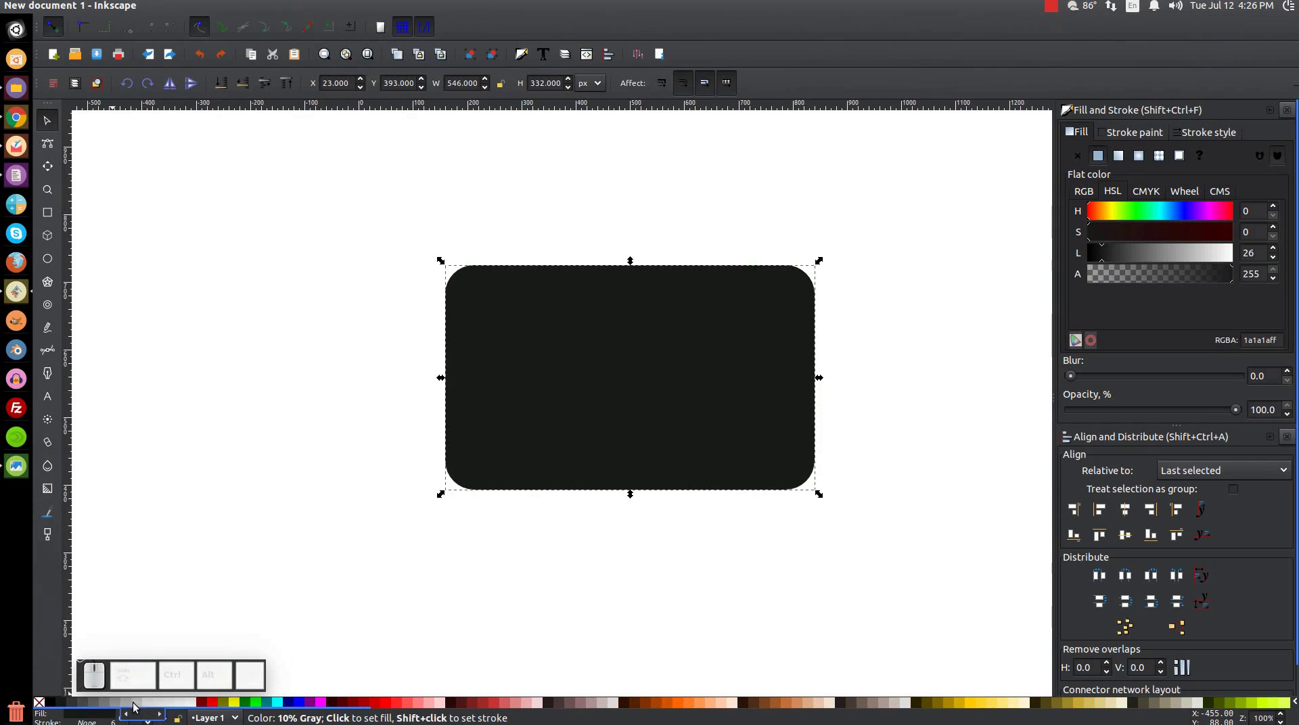
Fill the underlying rounded monitor body light grey cccccc as the bottom bezel strip
{"action": "left_click", "coordinate": [142, 705]}
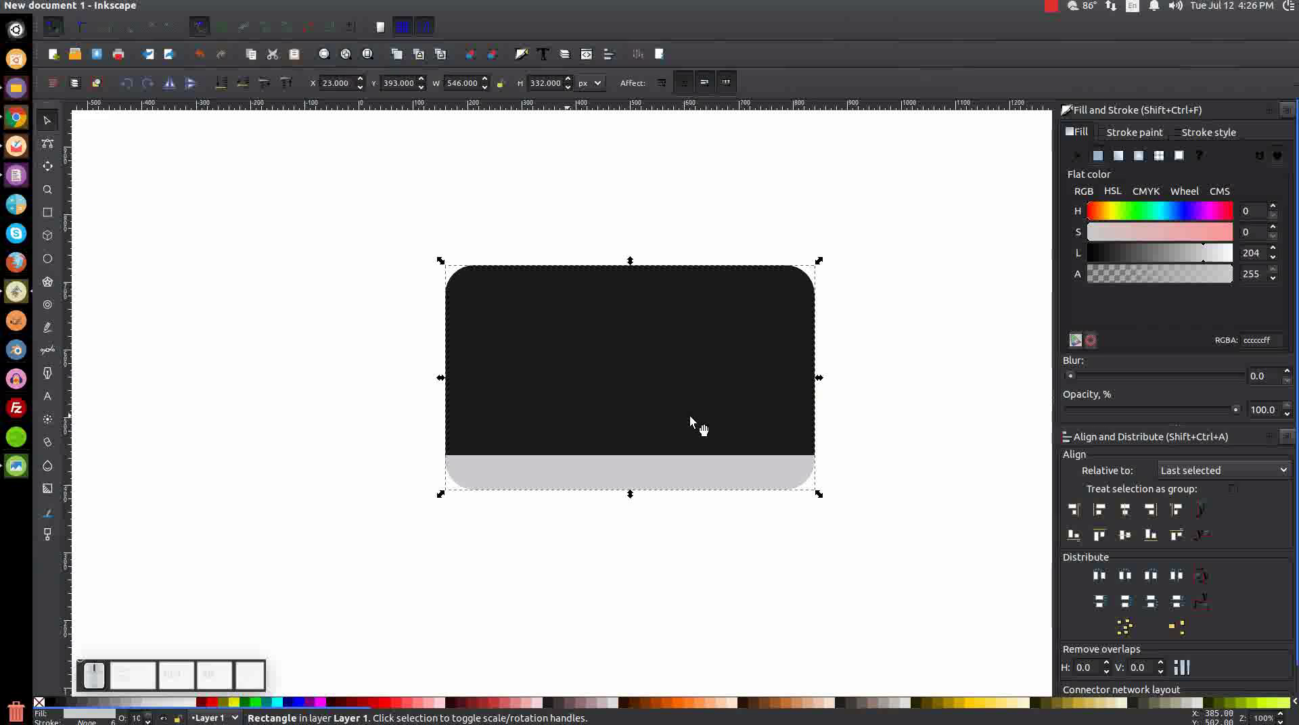
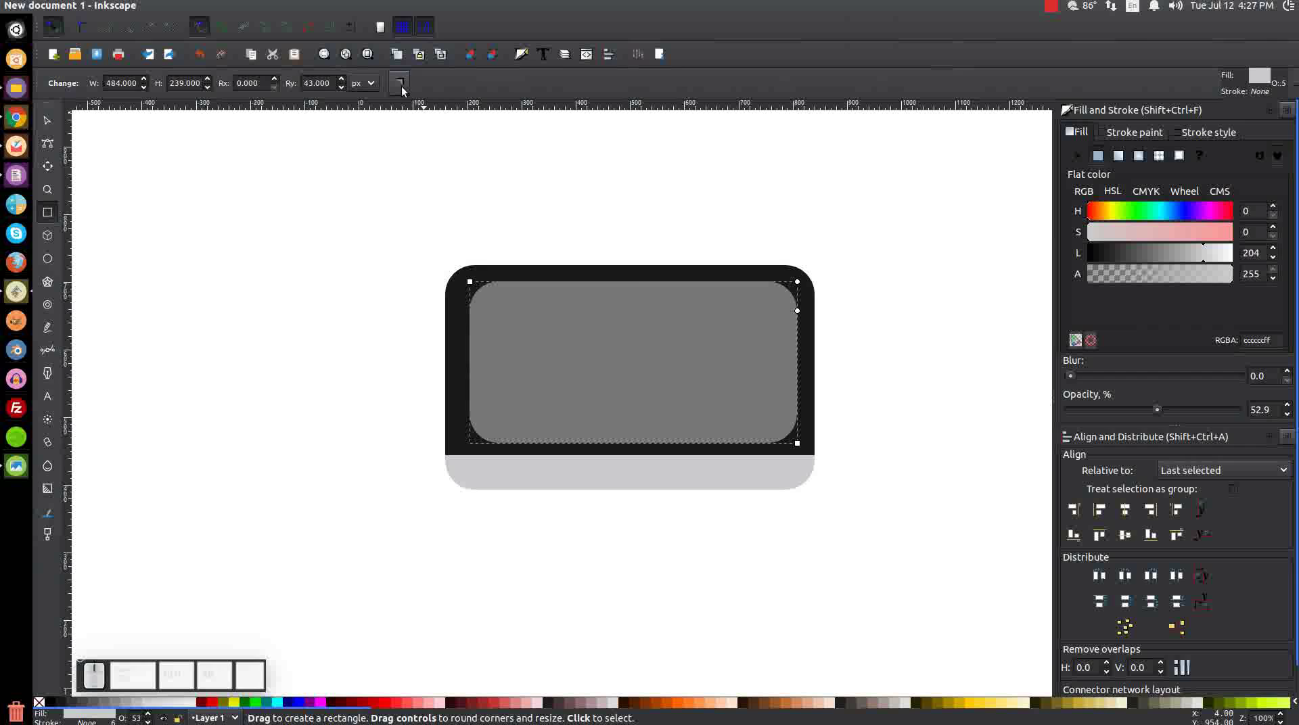
Give the screen rectangle sharp corners and an opaque pale blue-grey fill
{"action": "left_click", "coordinate": [405, 83]}
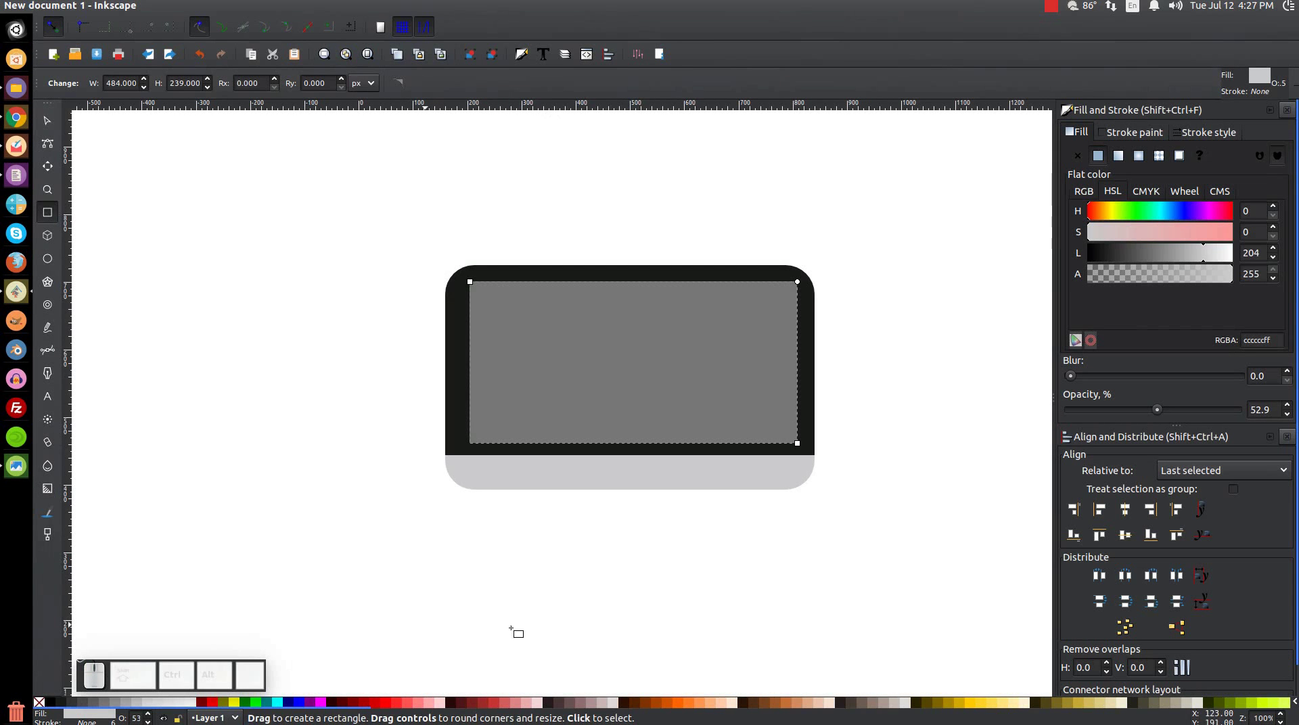
{"action": "left_click", "coordinate": [1159, 412]}
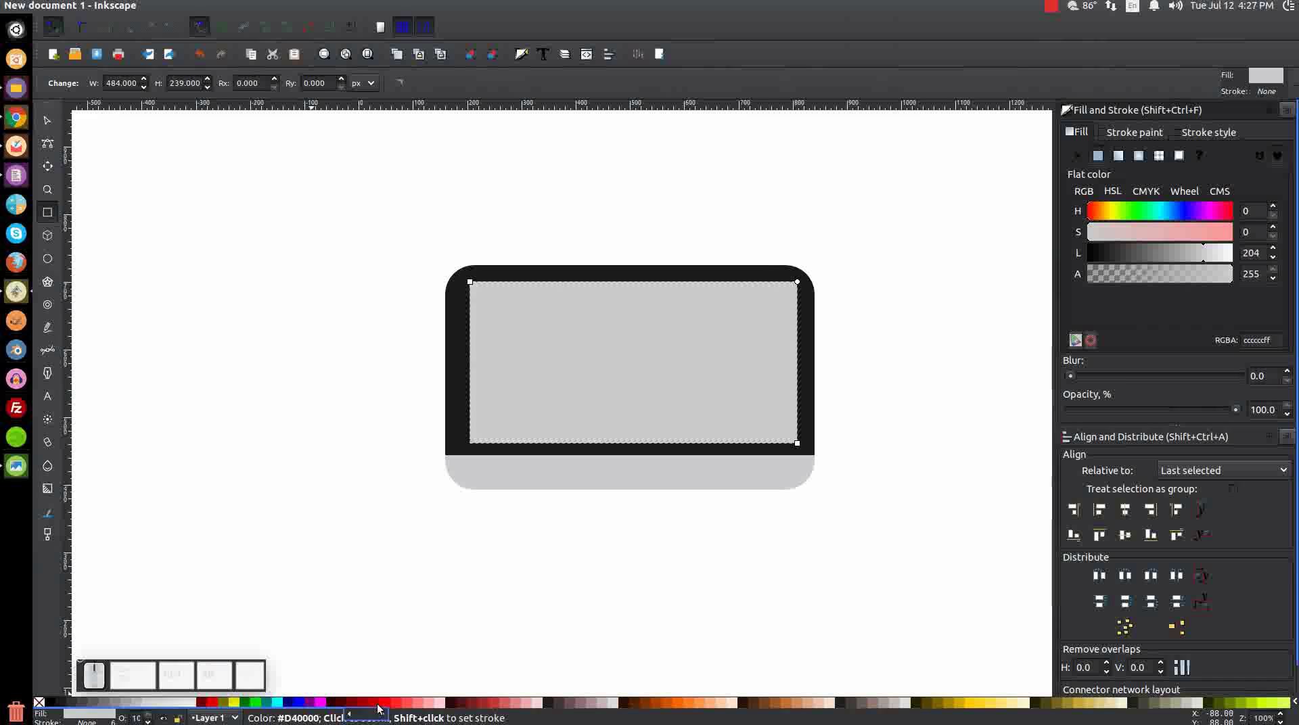
{"action": "left_click_drag", "start_coordinate": [396, 709], "coordinate": [850, 704]}
{"action": "left_click", "coordinate": [838, 703]}
{"action": "left_click", "coordinate": [833, 702]}
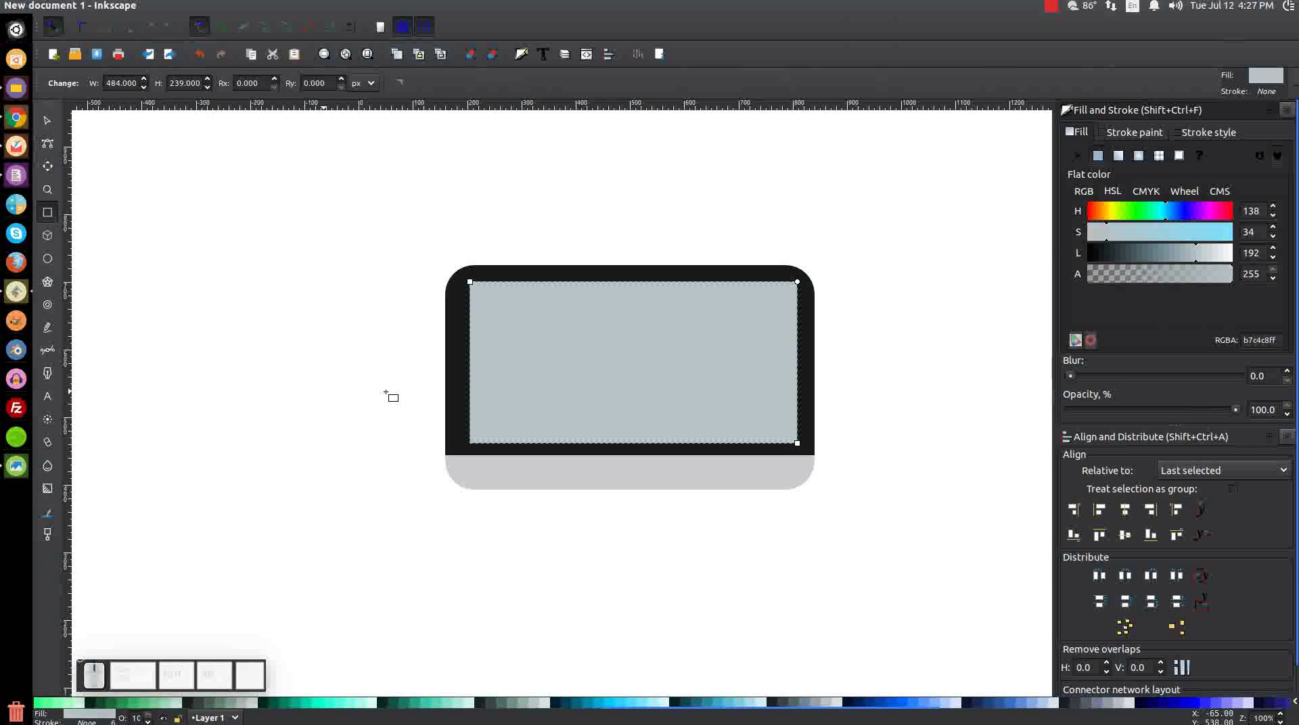
Centre the screen rectangle inside the dark monitor frame
{"action": "left_click", "coordinate": [44, 122]}
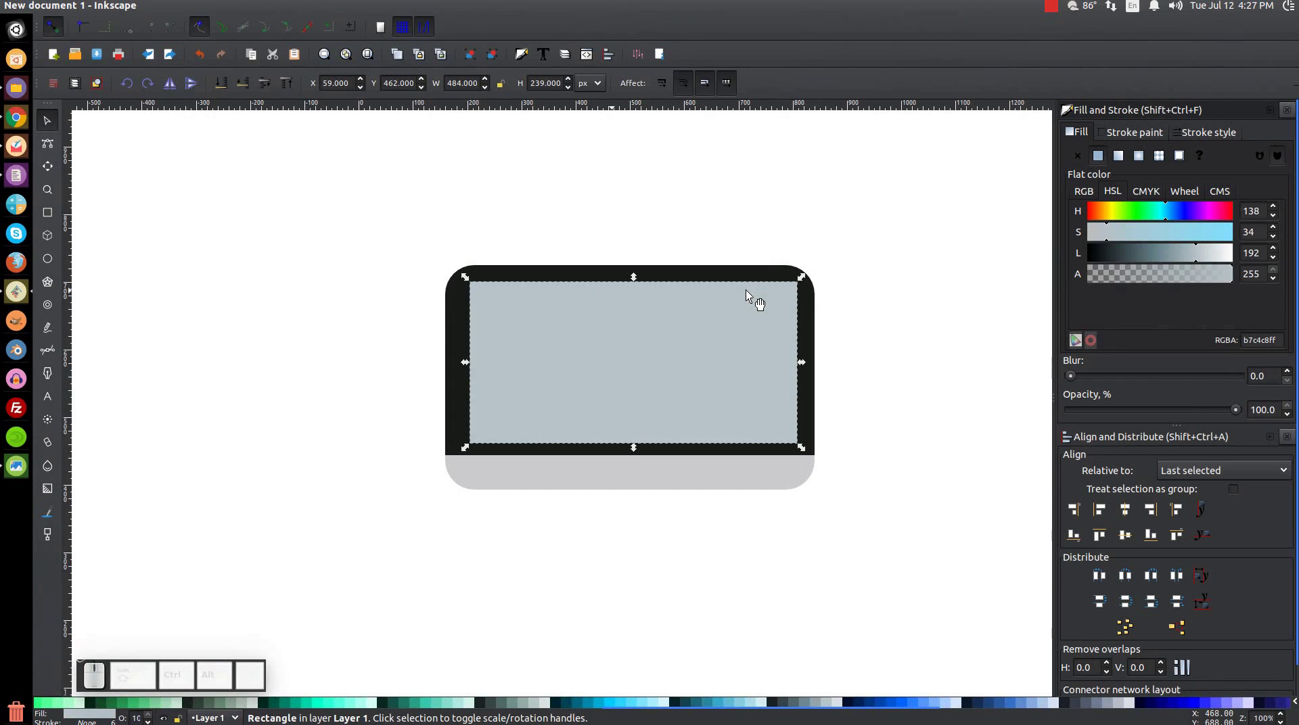
{"action": "left_click", "coordinate": [458, 305]}
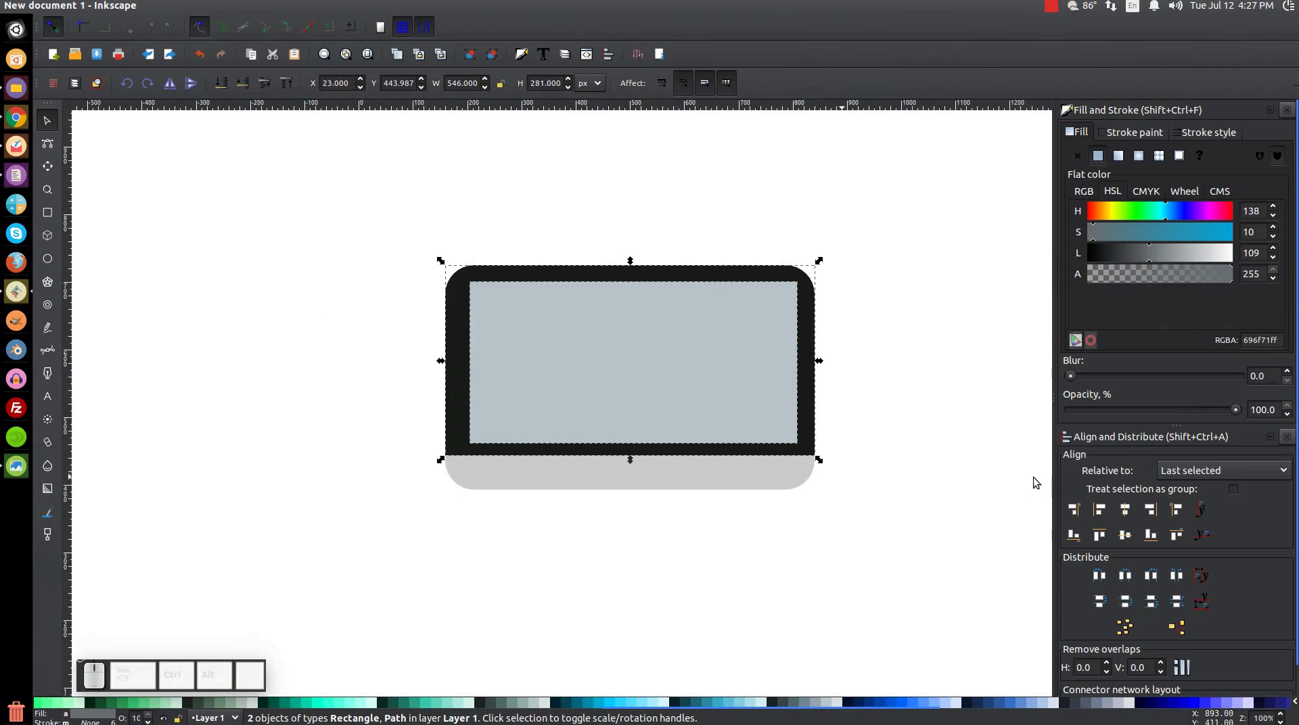
{"action": "left_click", "coordinate": [1131, 510]}
{"action": "left_click", "coordinate": [1126, 529]}
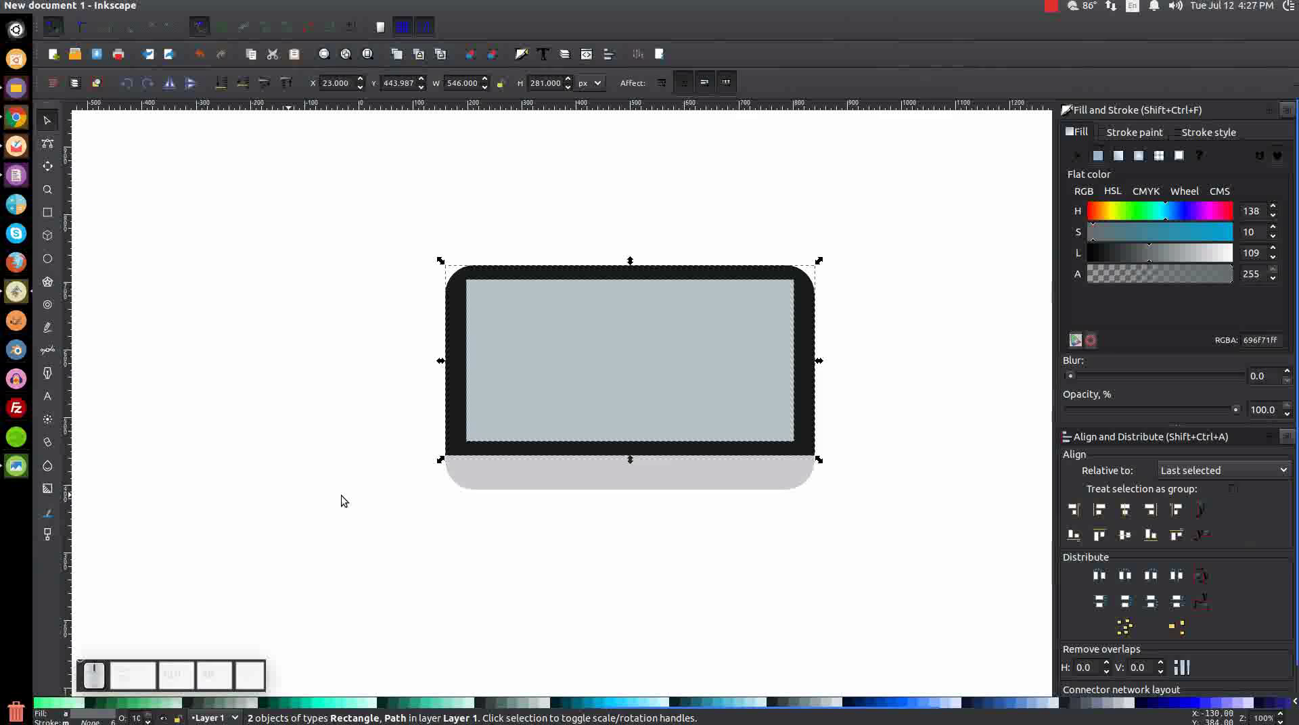
{"action": "left_click", "coordinate": [962, 330]}
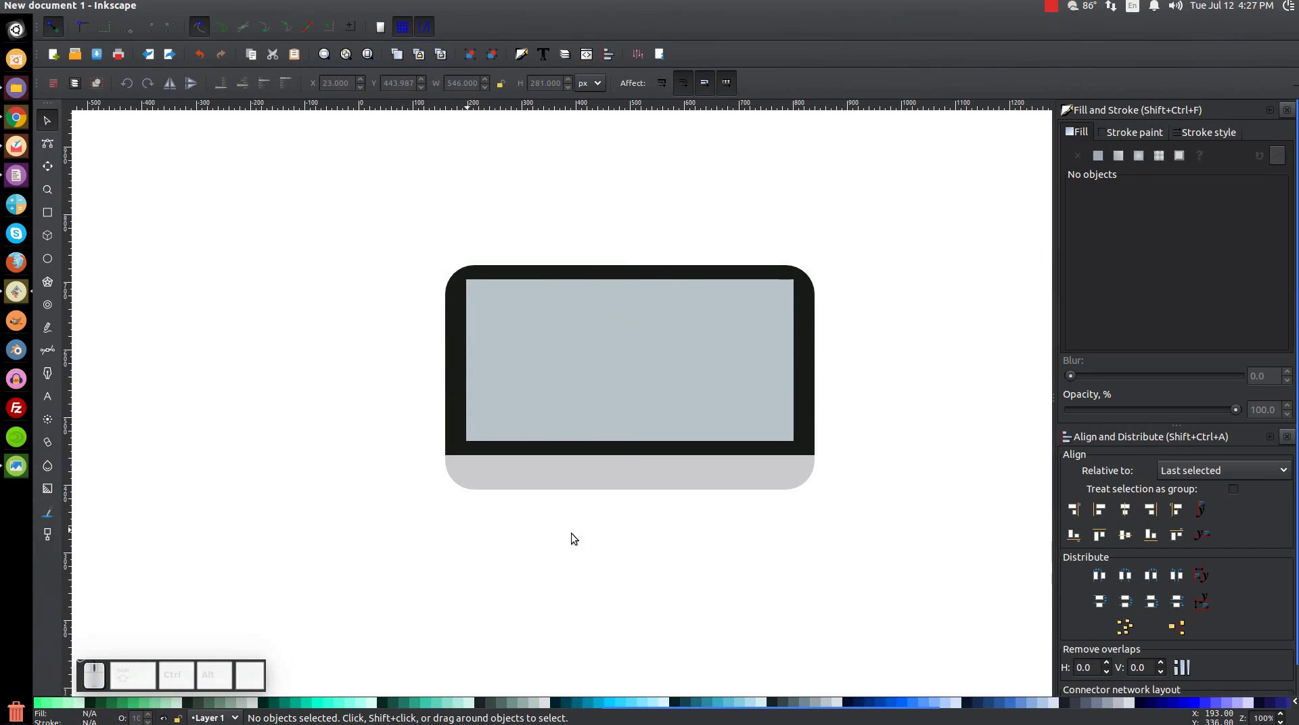
Widen the screen toward the left and re-centre it horizontally within the frame, then deselect
{"action": "left_click", "coordinate": [673, 346]}
{"action": "left_click", "coordinate": [805, 365]}
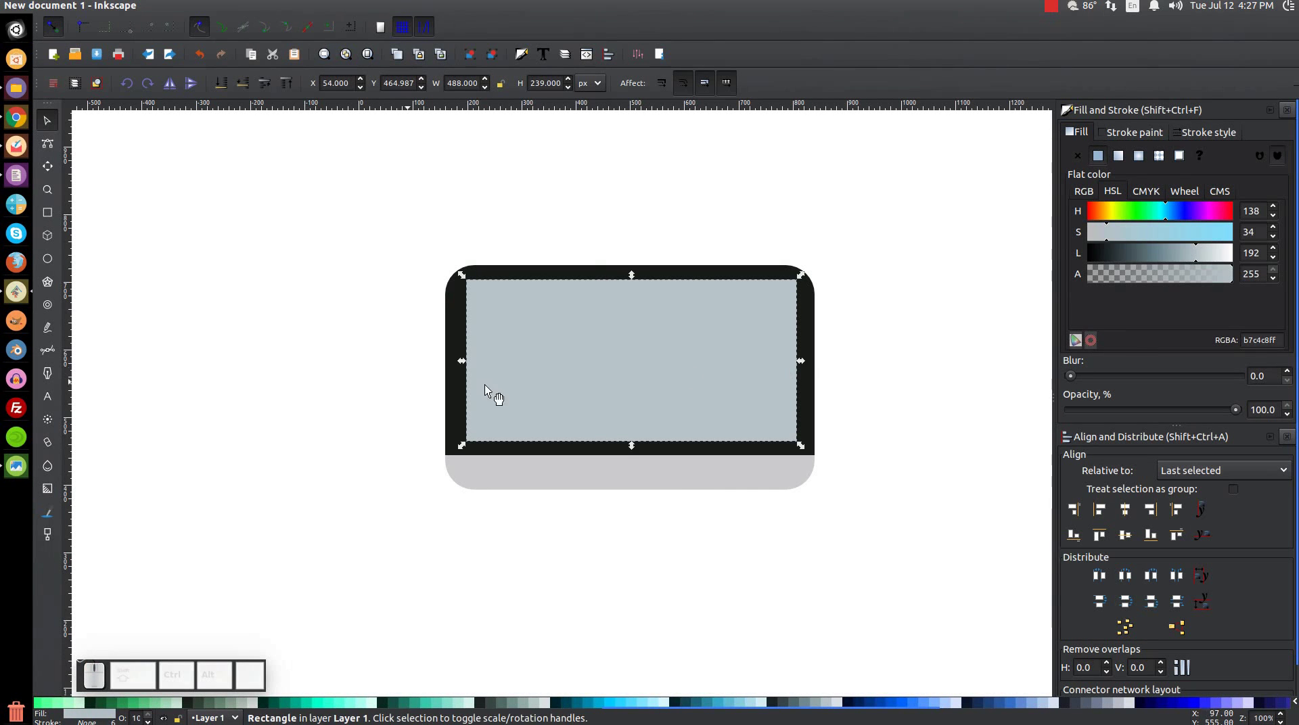
{"action": "left_click", "coordinate": [464, 365]}
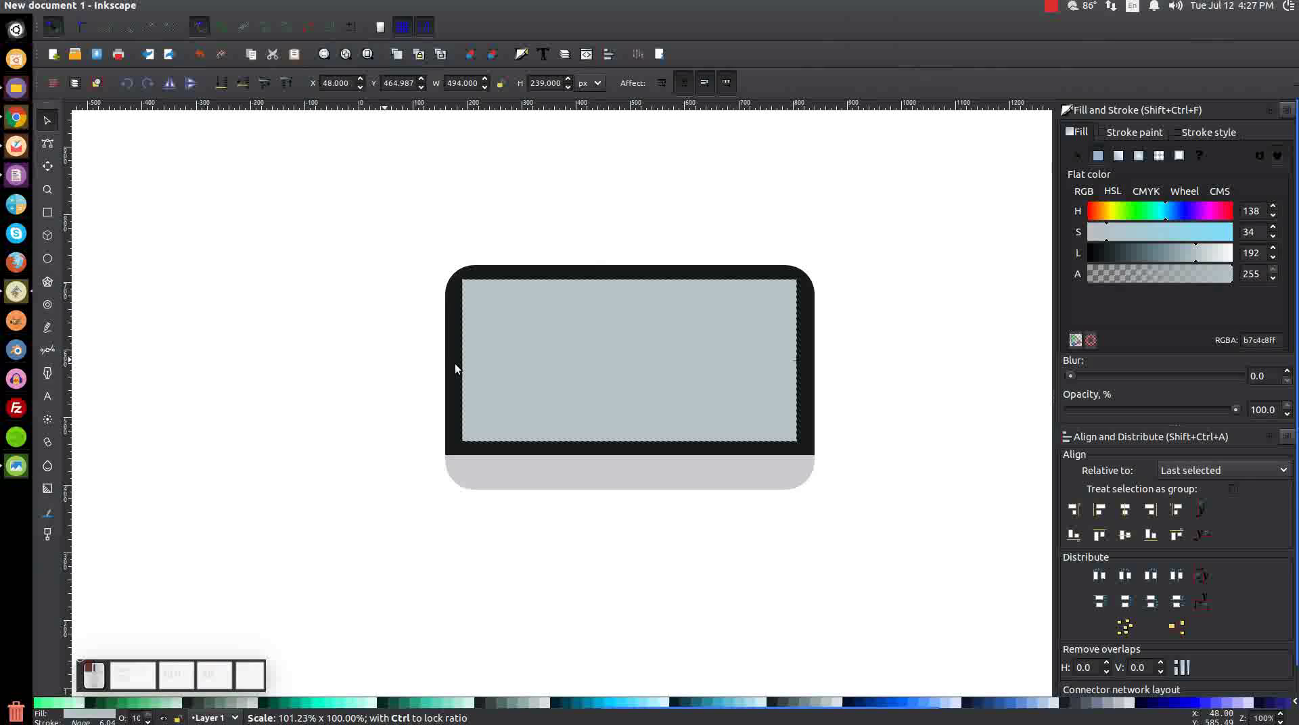
{"action": "left_click", "coordinate": [807, 361]}
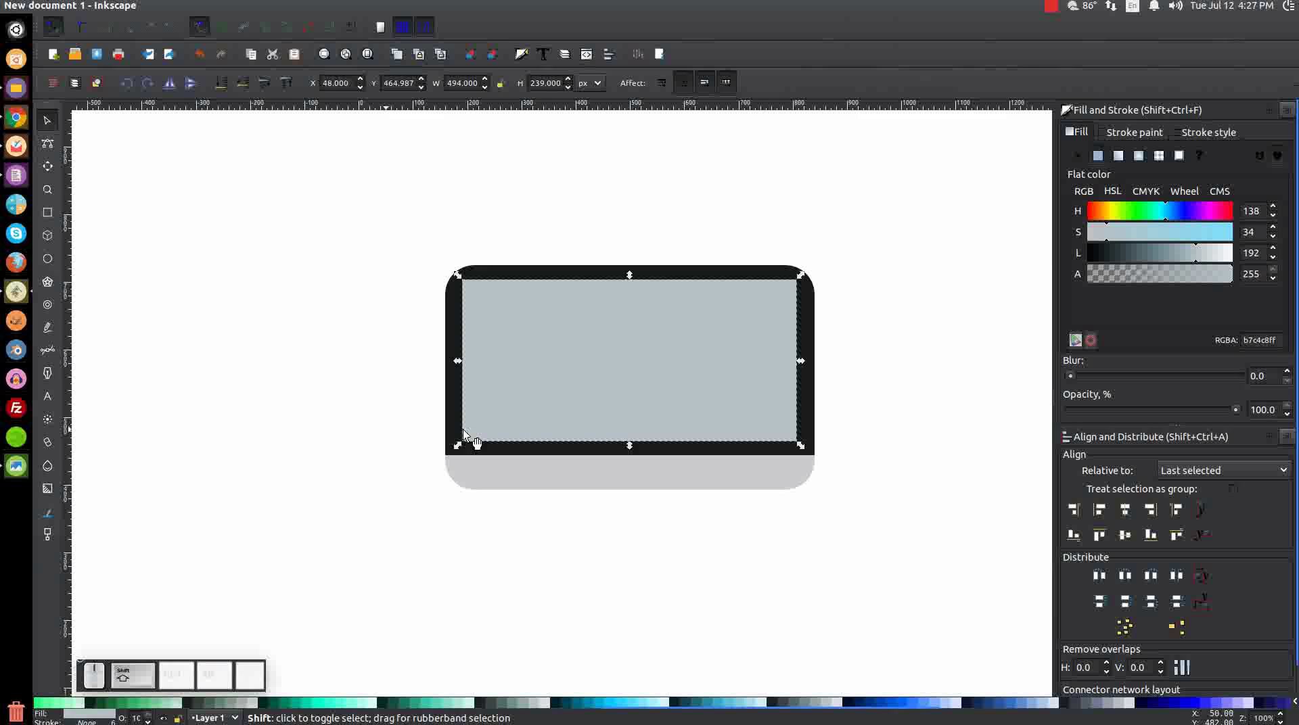
{"action": "left_click", "coordinate": [454, 305]}
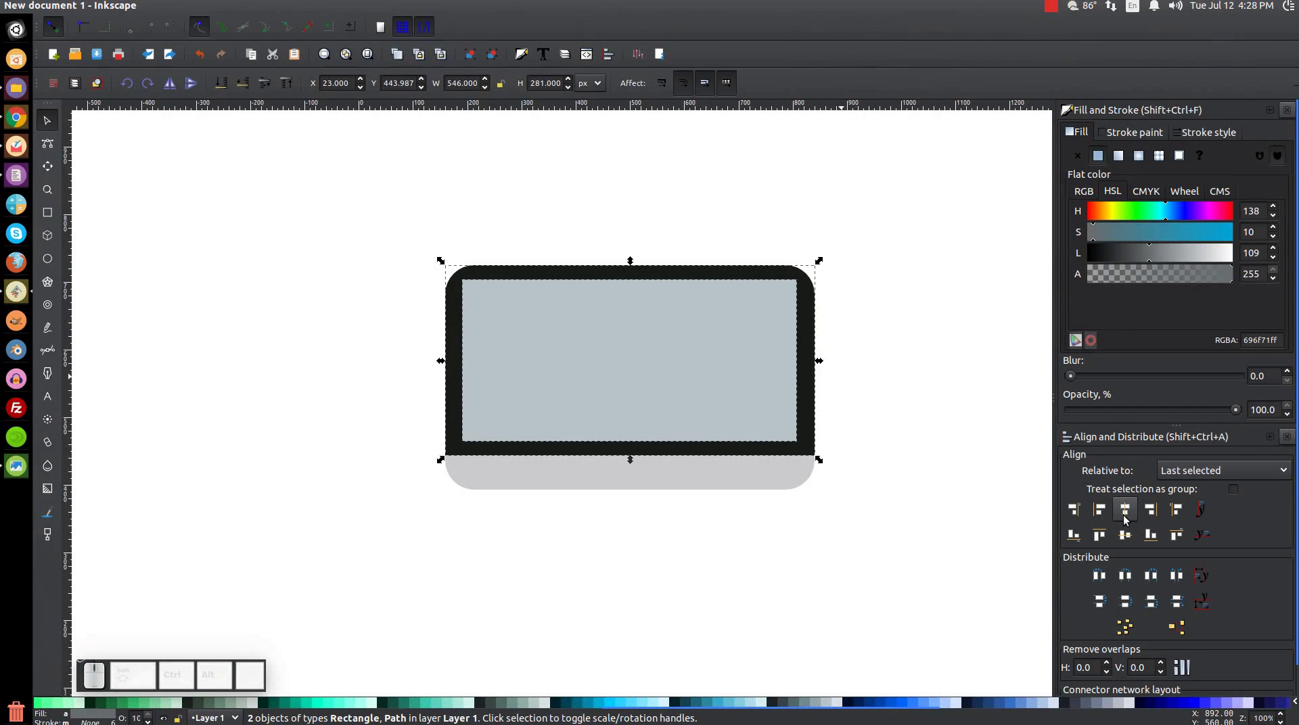
{"action": "left_click", "coordinate": [1127, 516]}
{"action": "left_click", "coordinate": [1123, 532]}
{"action": "left_click", "coordinate": [1122, 533]}
{"action": "left_click", "coordinate": [1132, 531]}
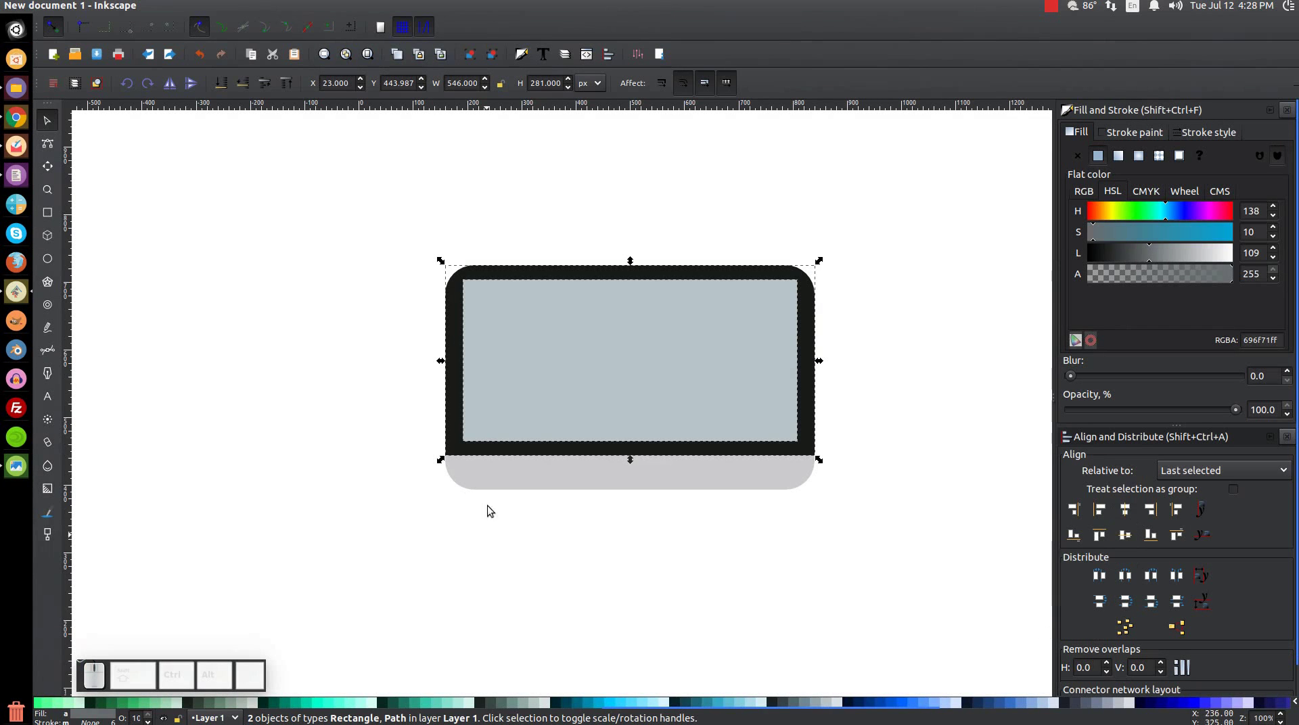
{"action": "left_click", "coordinate": [909, 353]}
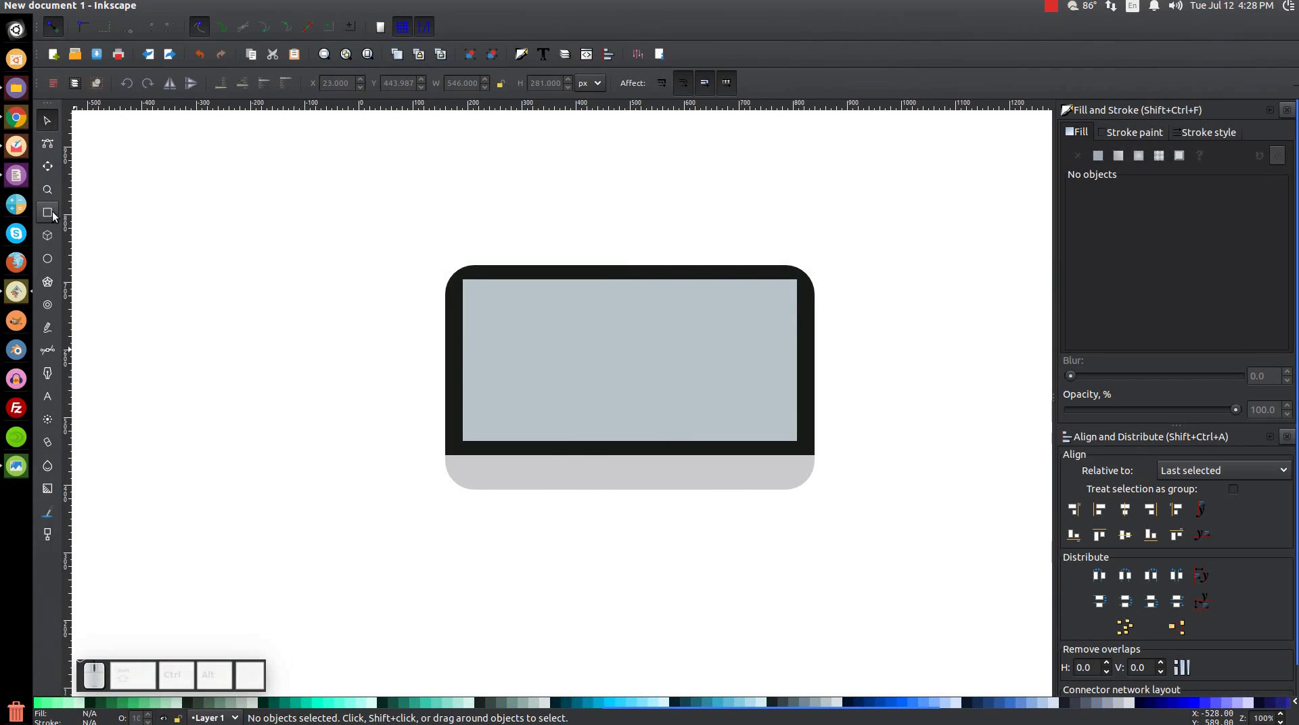
Drag out a grey stand rectangle hanging below the monitor's lower bezel
{"action": "left_click", "coordinate": [42, 210]}
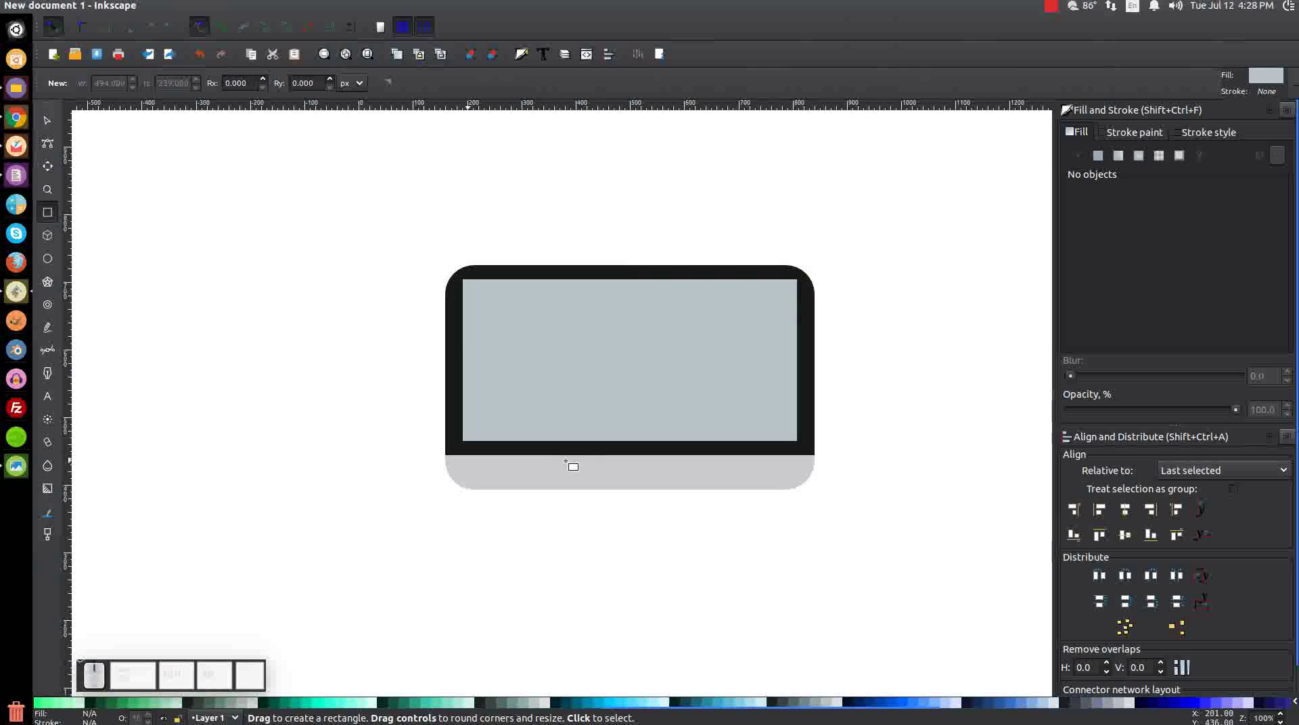
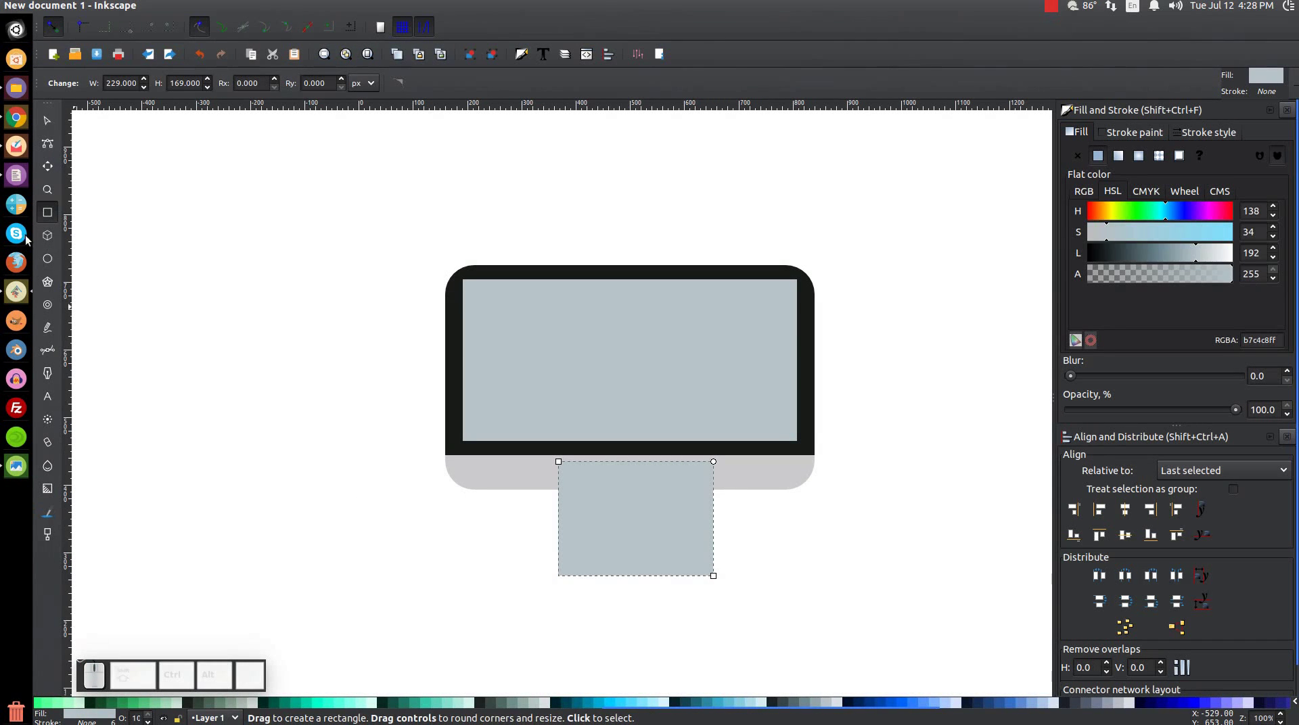
Draw a skewed red ellipse, duplicate and mirror it, and place the copy on the stand's right side
{"action": "left_click", "coordinate": [48, 260]}
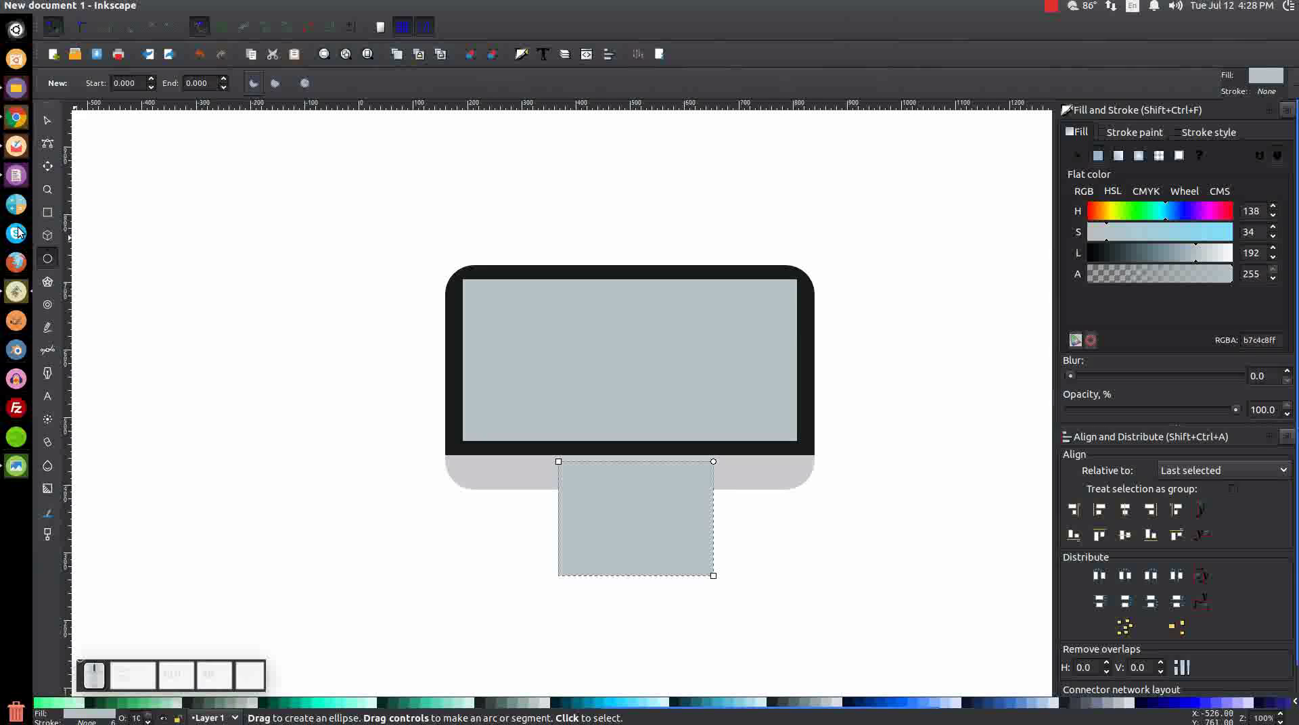
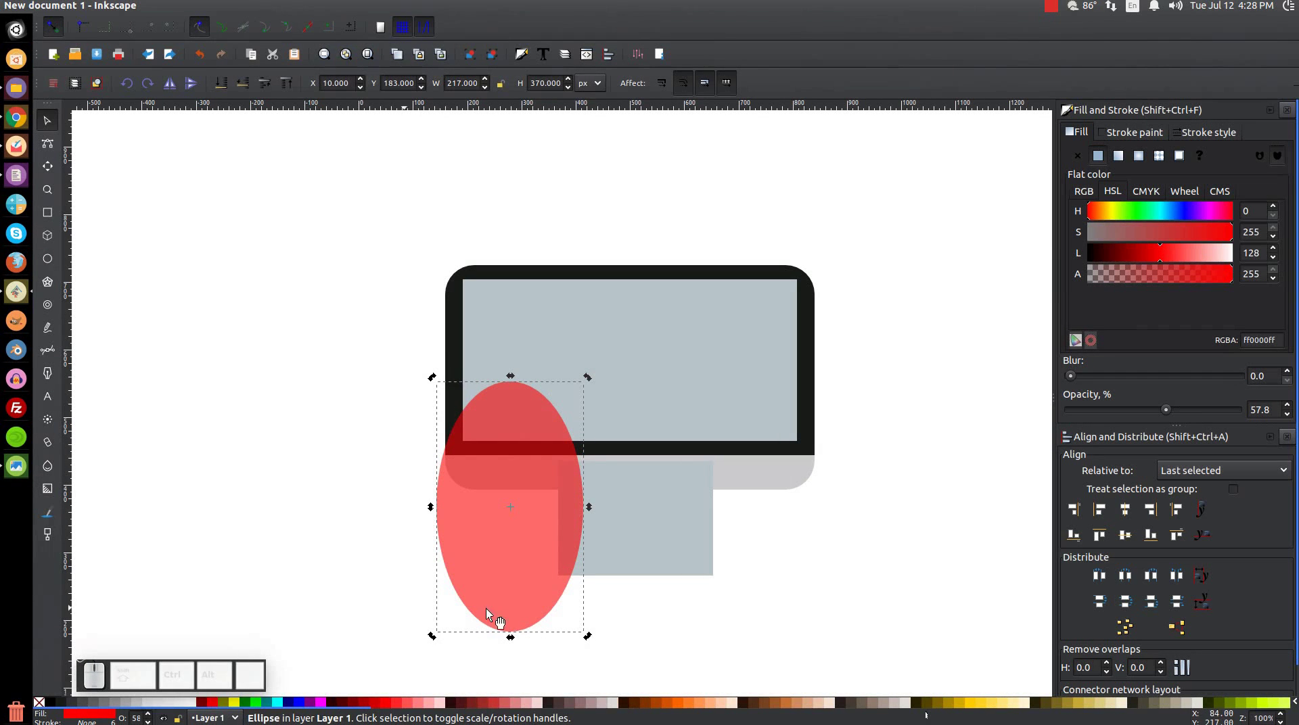
{"action": "left_click_drag", "start_coordinate": [592, 377], "coordinate": [568, 462]}
{"action": "left_click", "coordinate": [565, 464]}
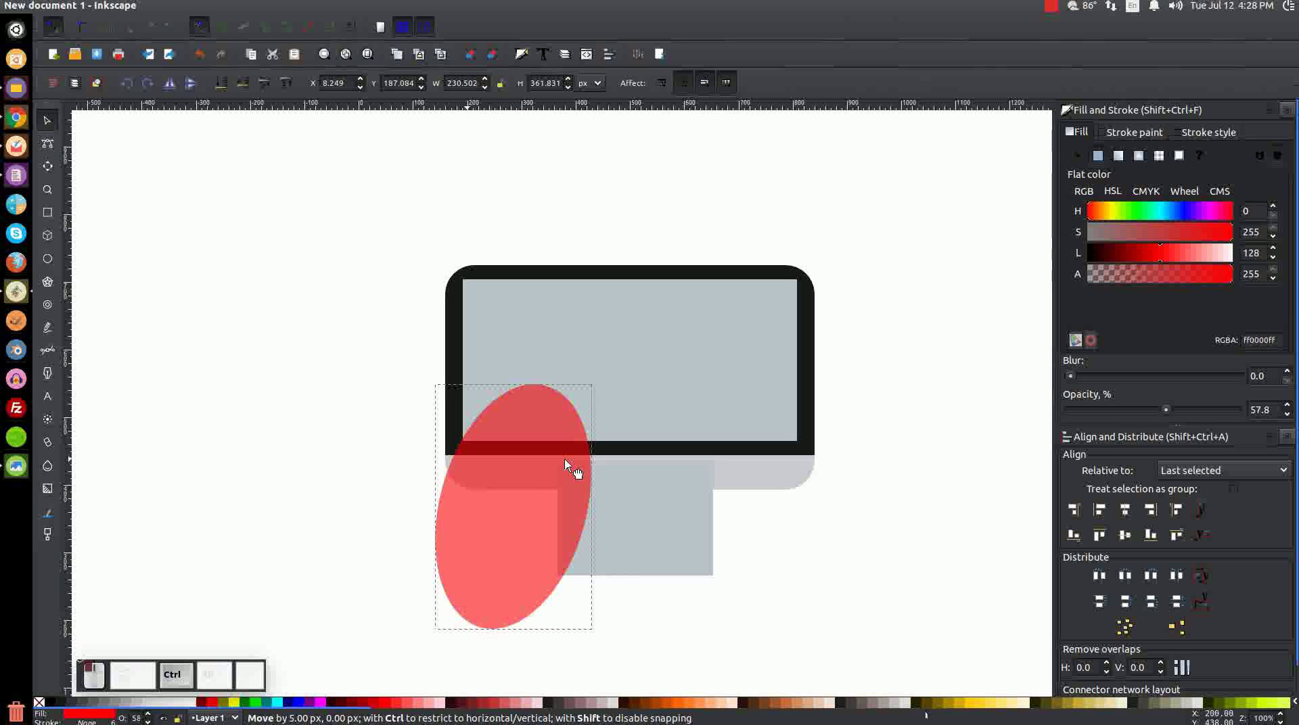
{"action": "left_click", "coordinate": [517, 503]}
{"action": "left_click", "coordinate": [548, 324]}
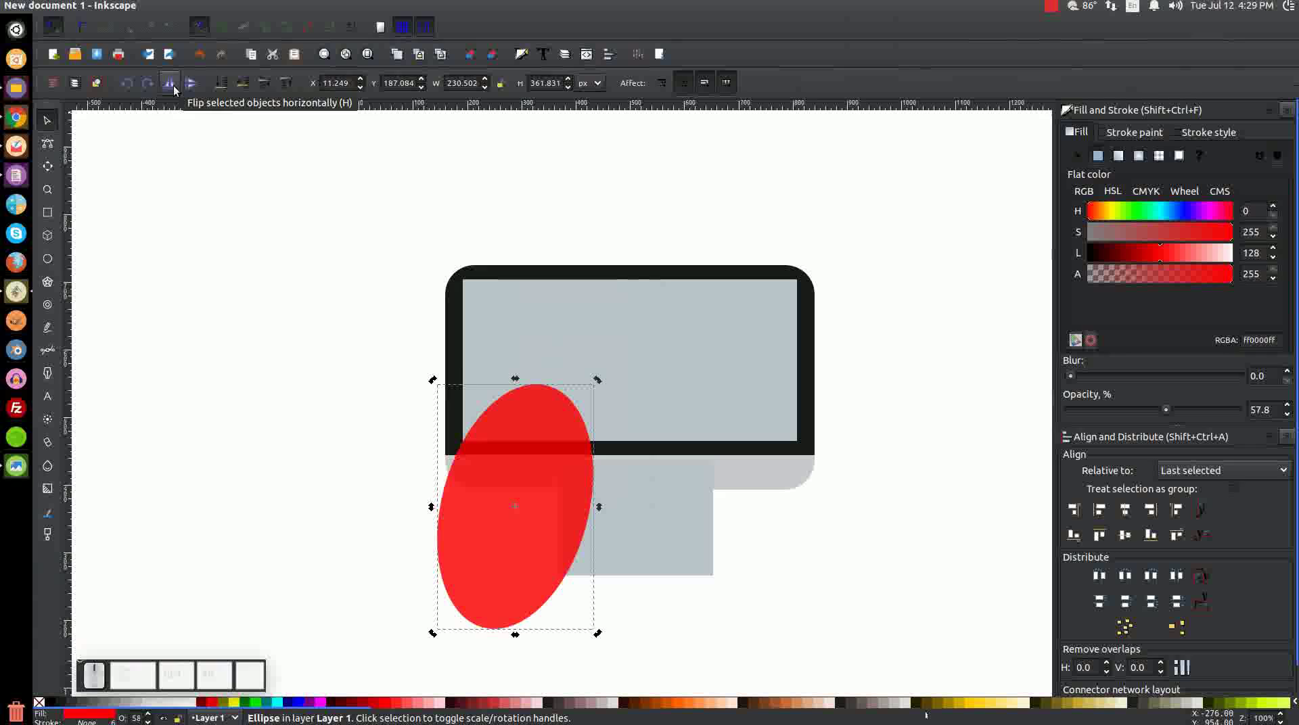
{"action": "left_click", "coordinate": [177, 86]}
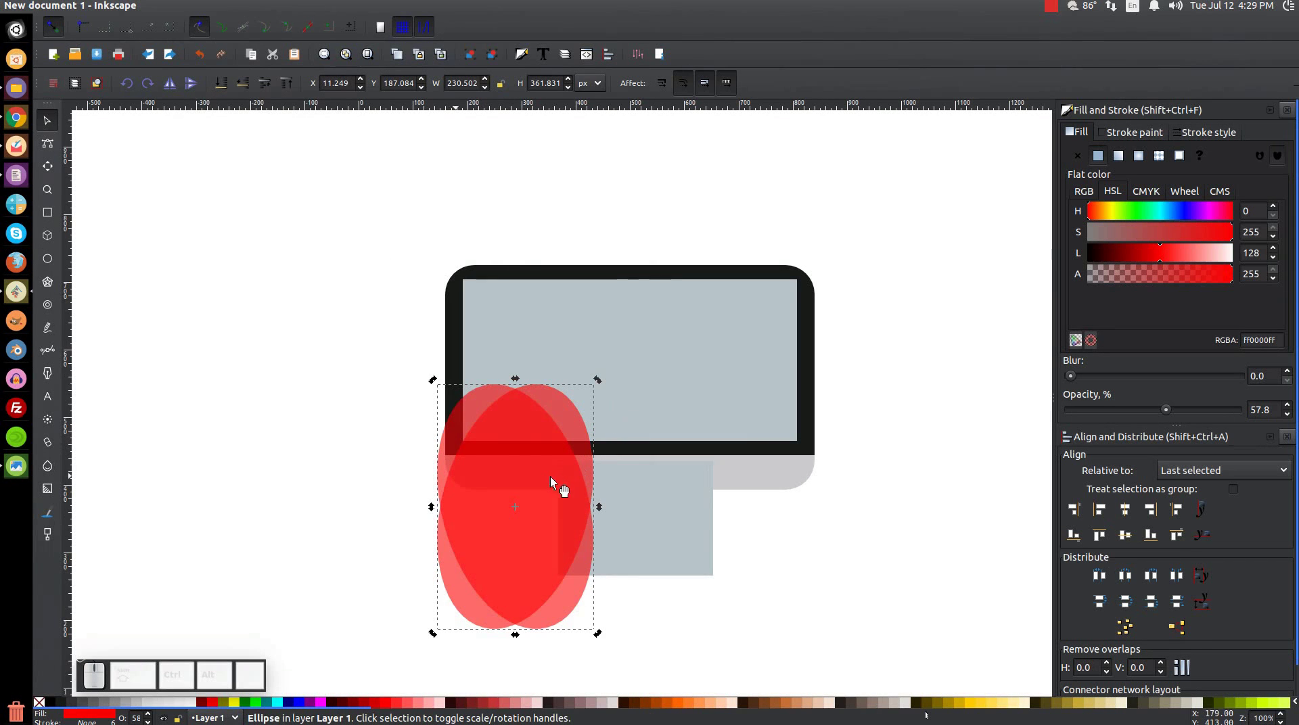
{"action": "left_click_drag", "start_coordinate": [484, 447], "coordinate": [678, 598]}
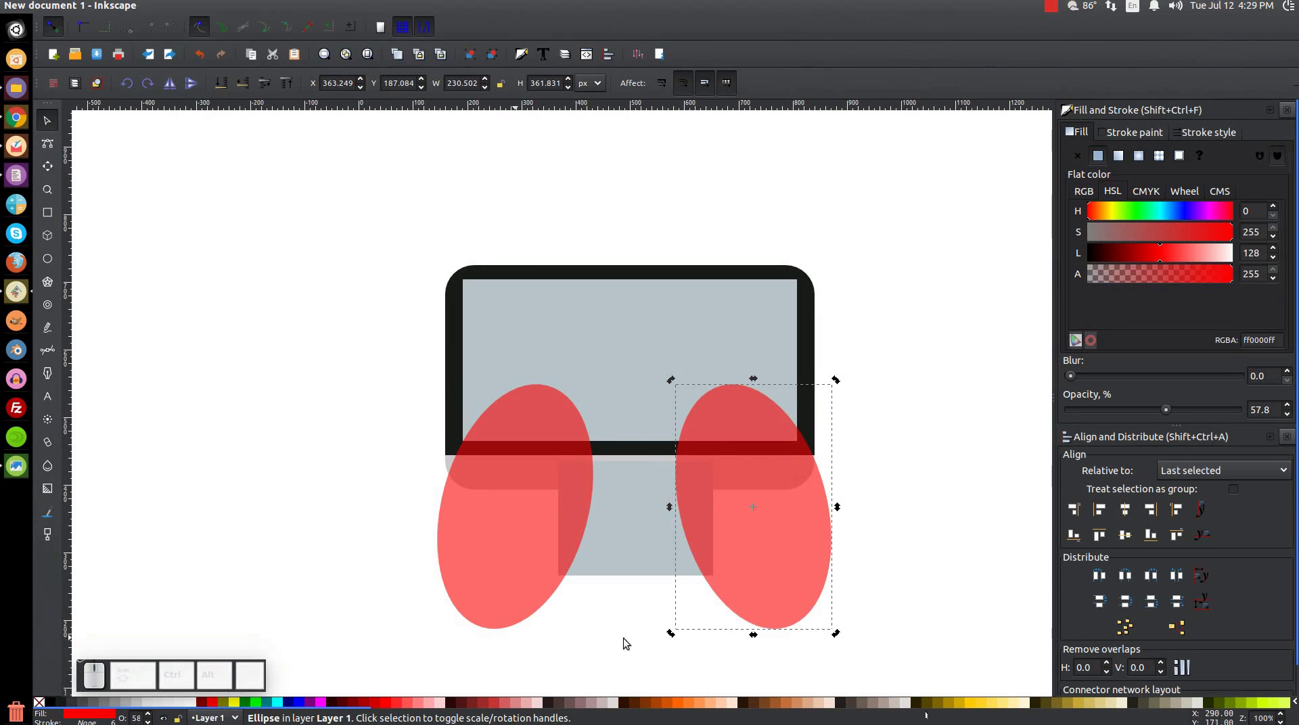
Combine the two ellipses, centre them on the stand rectangle and subtract them with Path > Difference
{"action": "left_click", "coordinate": [504, 441]}
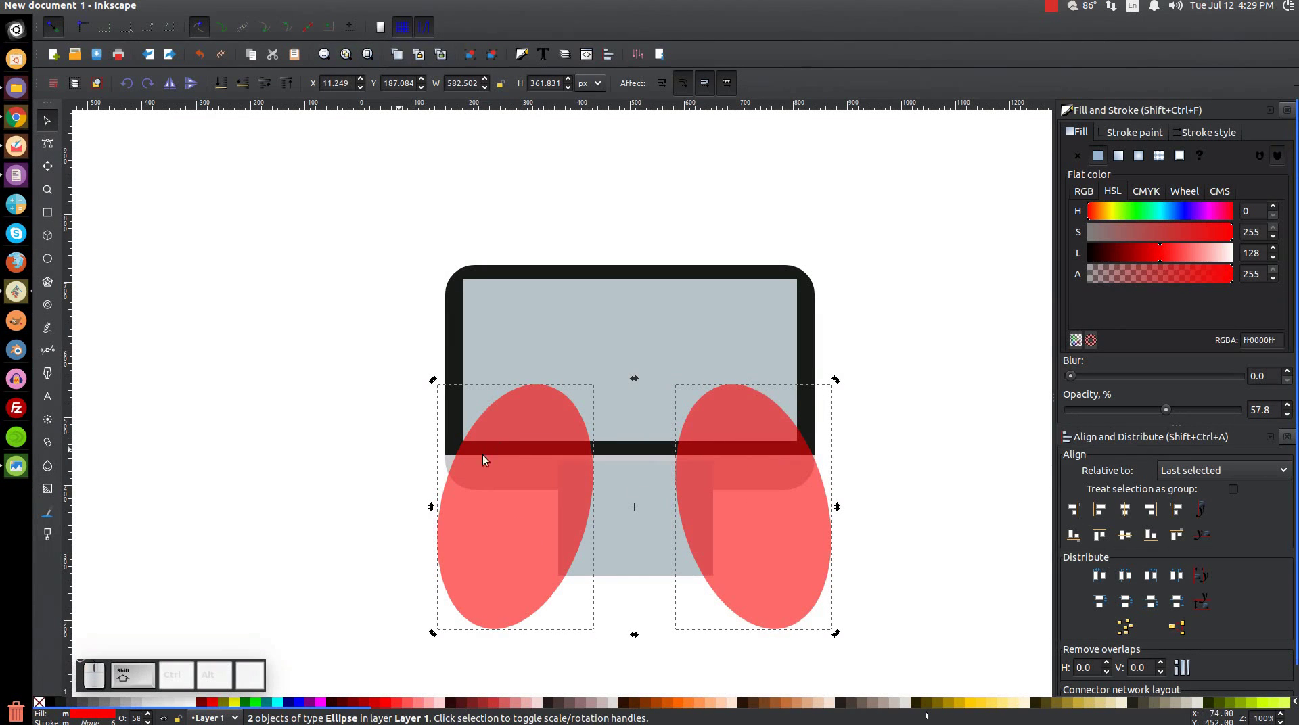
{"action": "left_click", "coordinate": [224, 8]}
{"action": "left_click", "coordinate": [245, 82]}
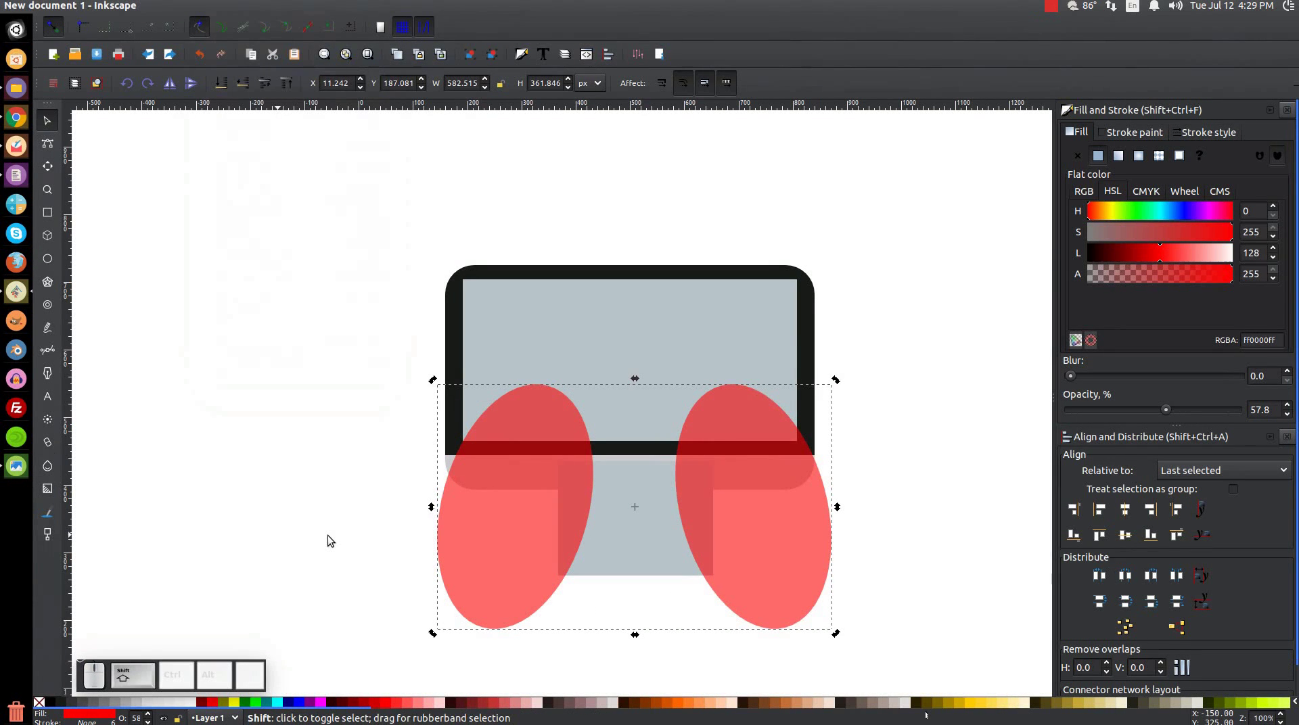
{"action": "left_click", "coordinate": [635, 540]}
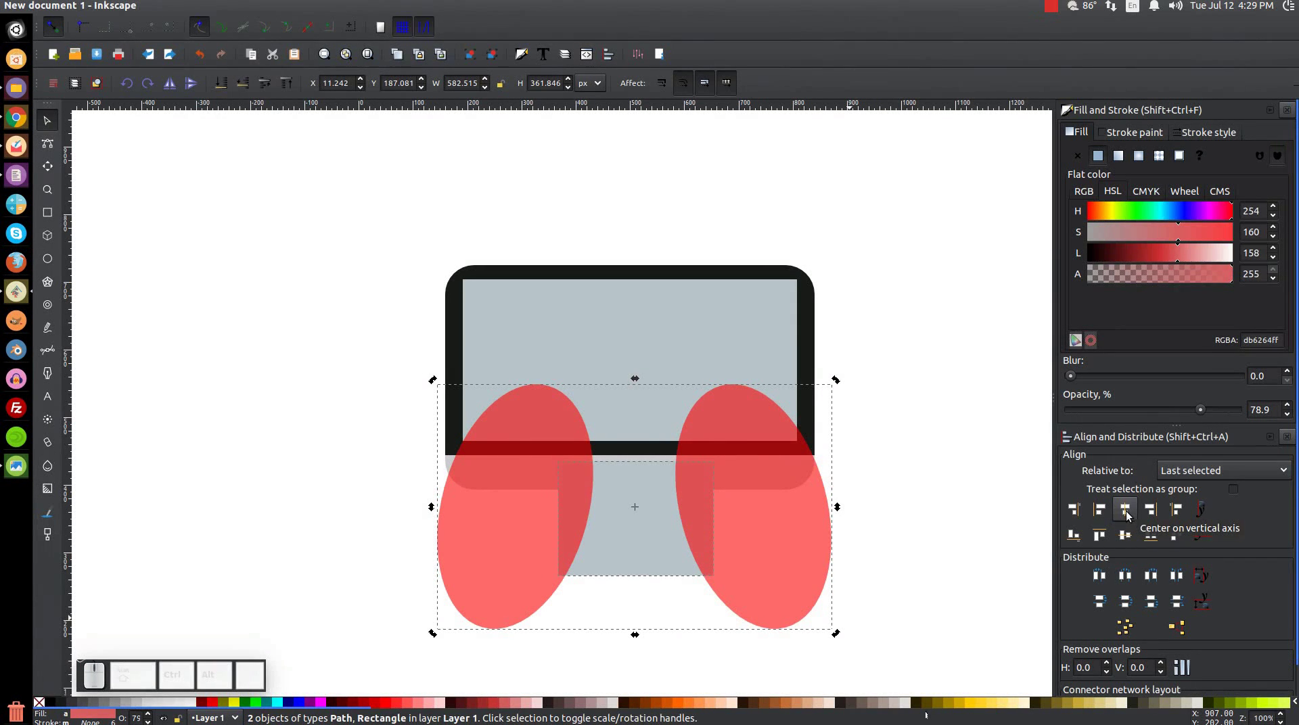
{"action": "left_click", "coordinate": [1130, 512]}
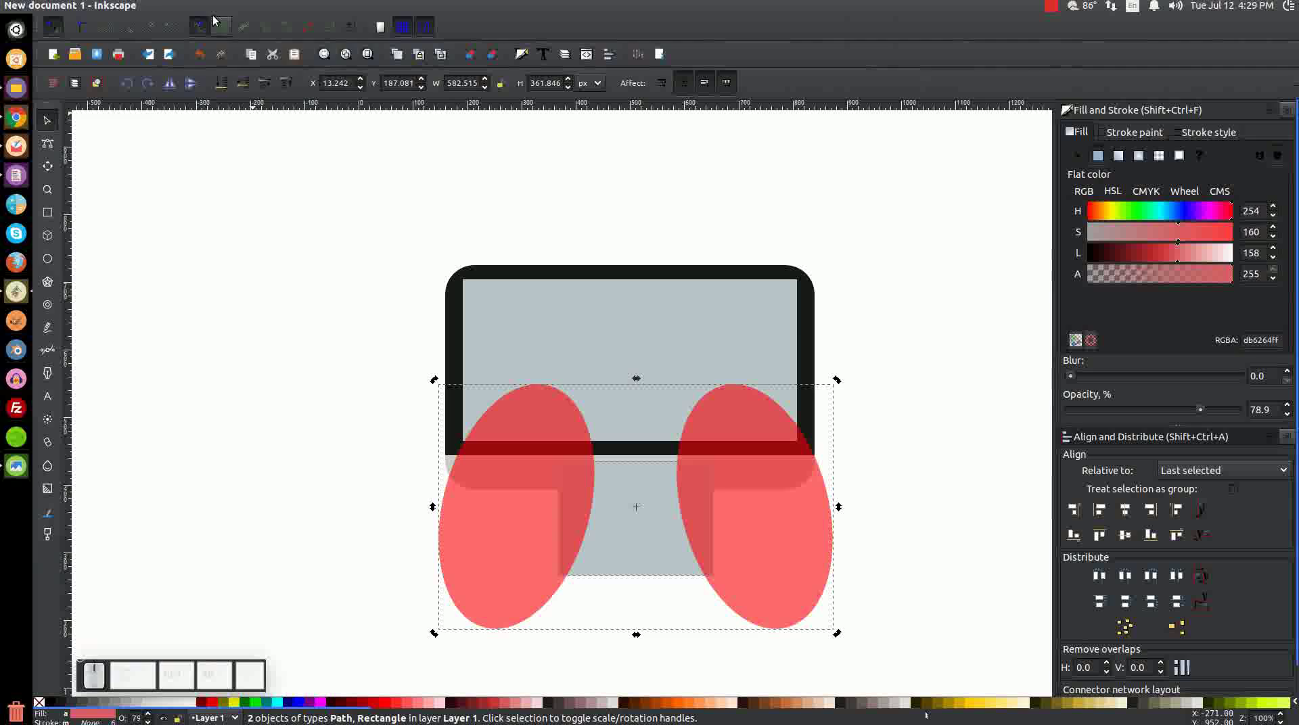
{"action": "left_click", "coordinate": [225, 10]}
{"action": "left_click", "coordinate": [240, 93]}
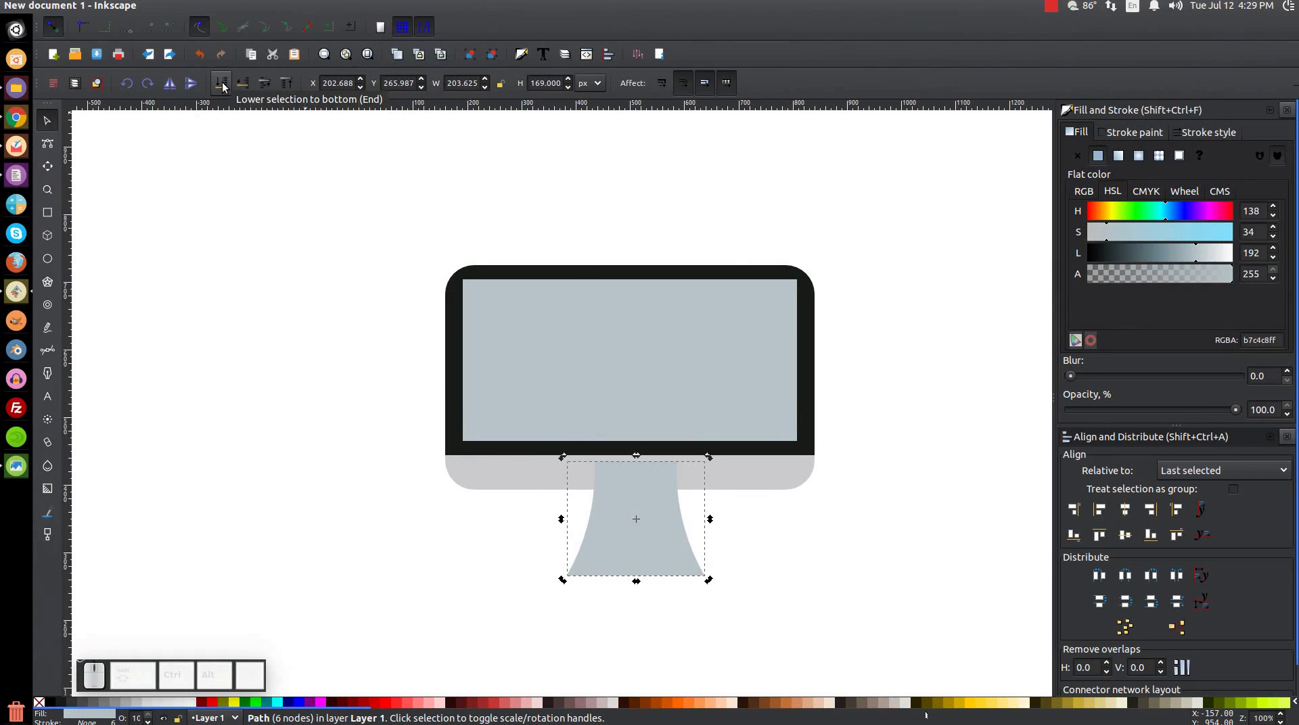
Send the stand behind the monitor and fill it with a slightly darker version of the chin's light grey
{"action": "left_click", "coordinate": [226, 83]}
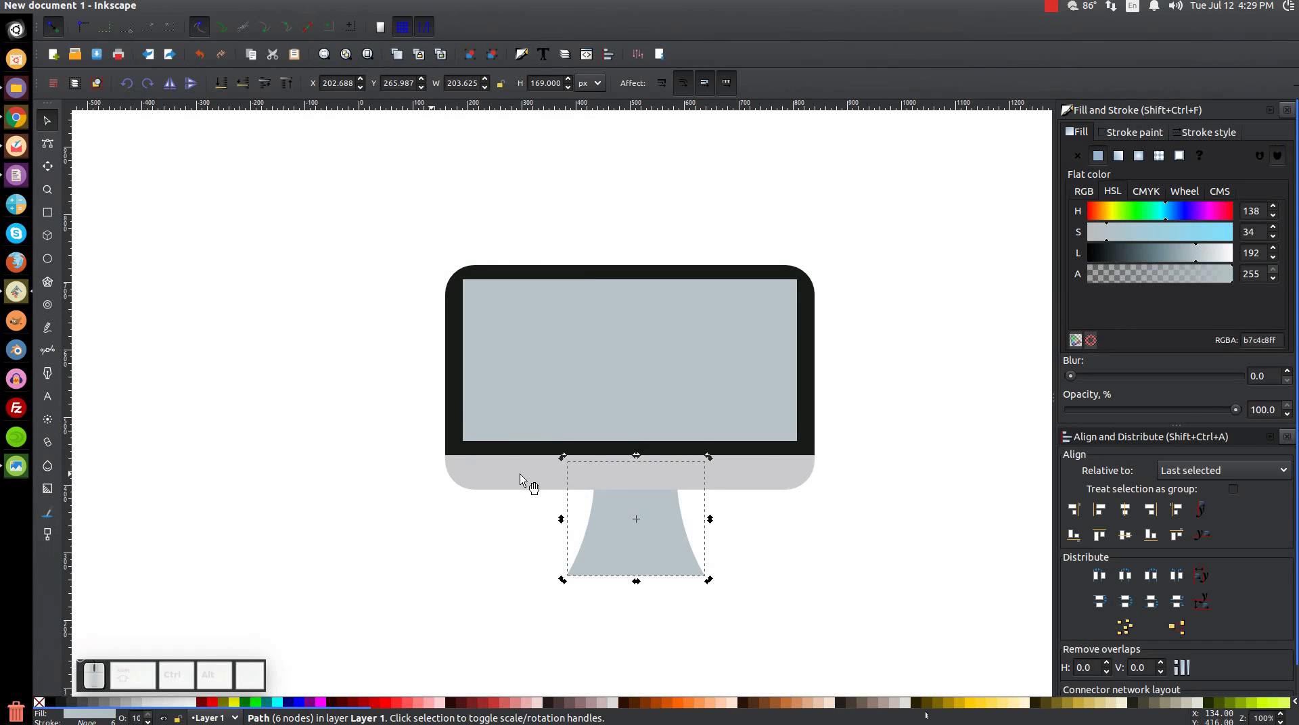
{"action": "key", "text": "F7"}
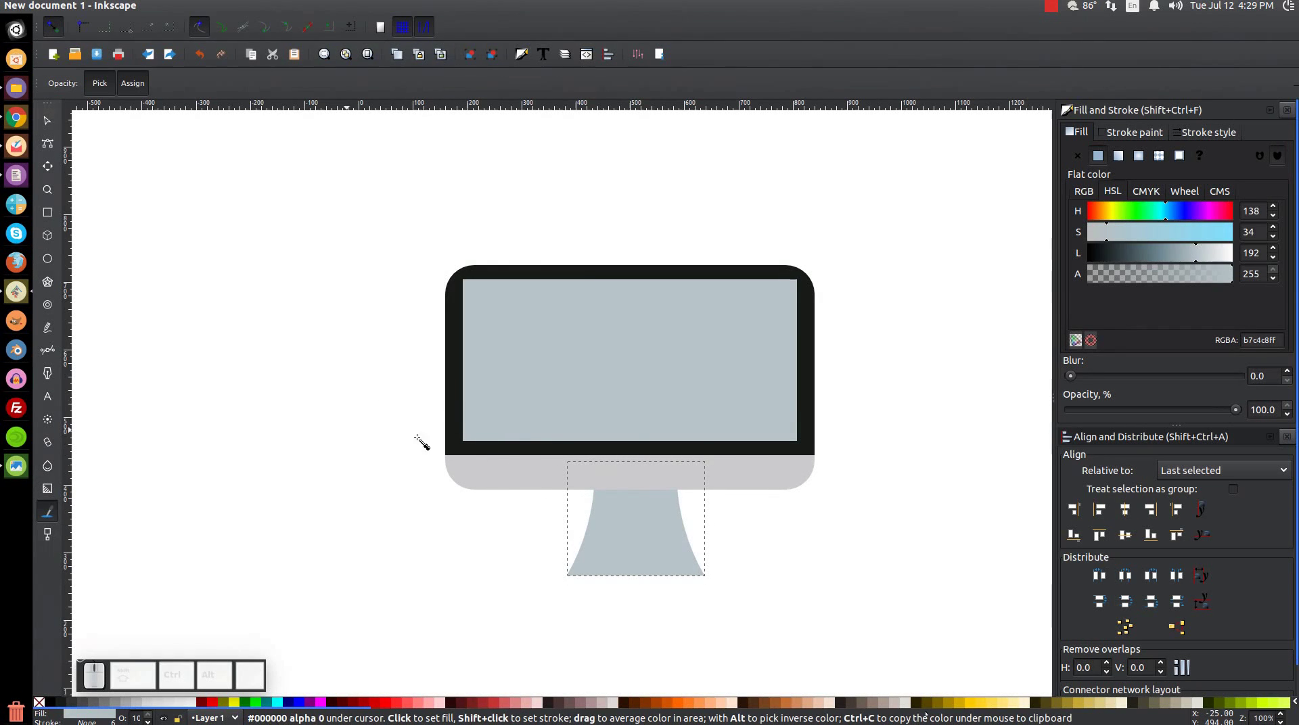
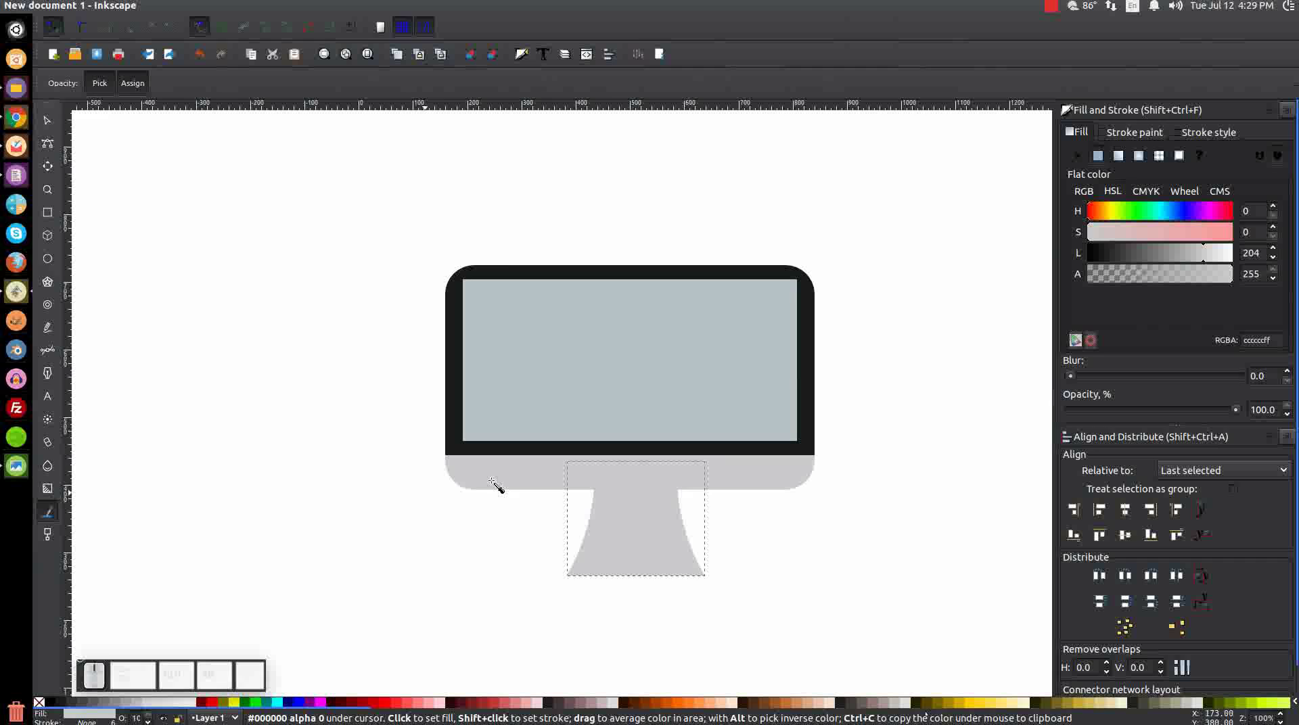
{"action": "left_click", "coordinate": [1083, 132]}
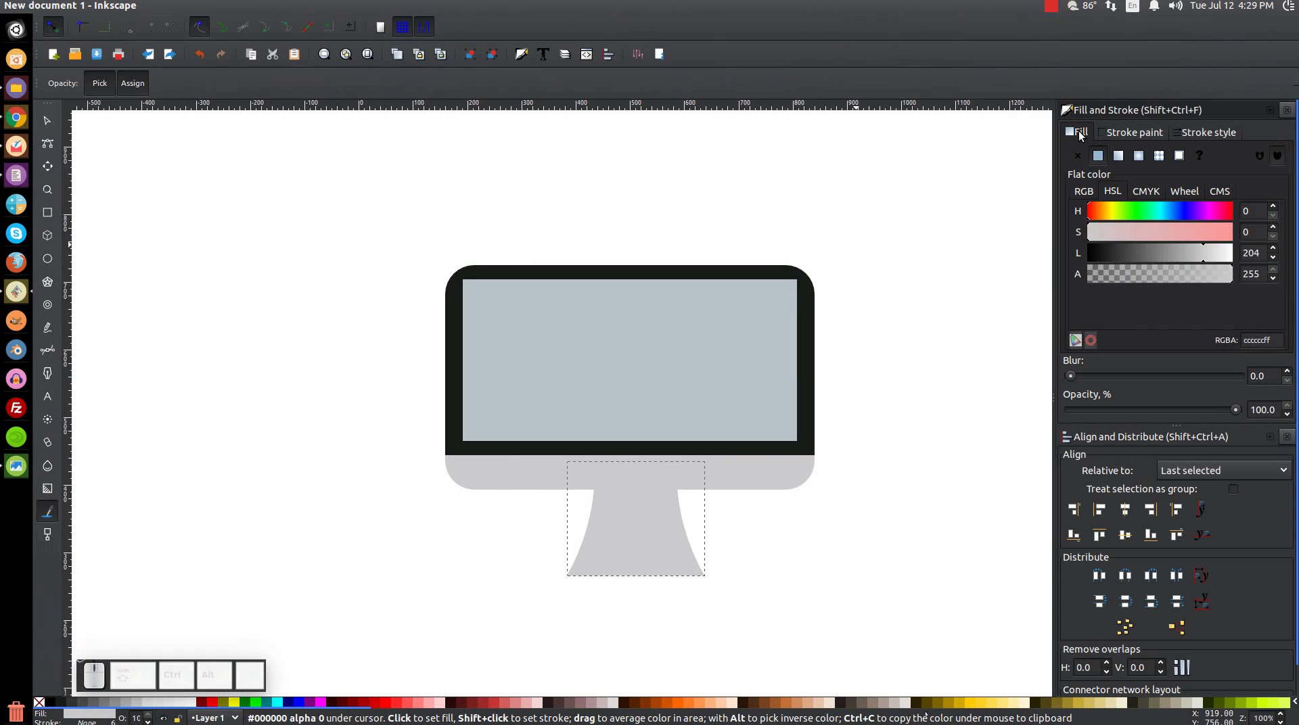
{"action": "left_click", "coordinate": [1112, 187]}
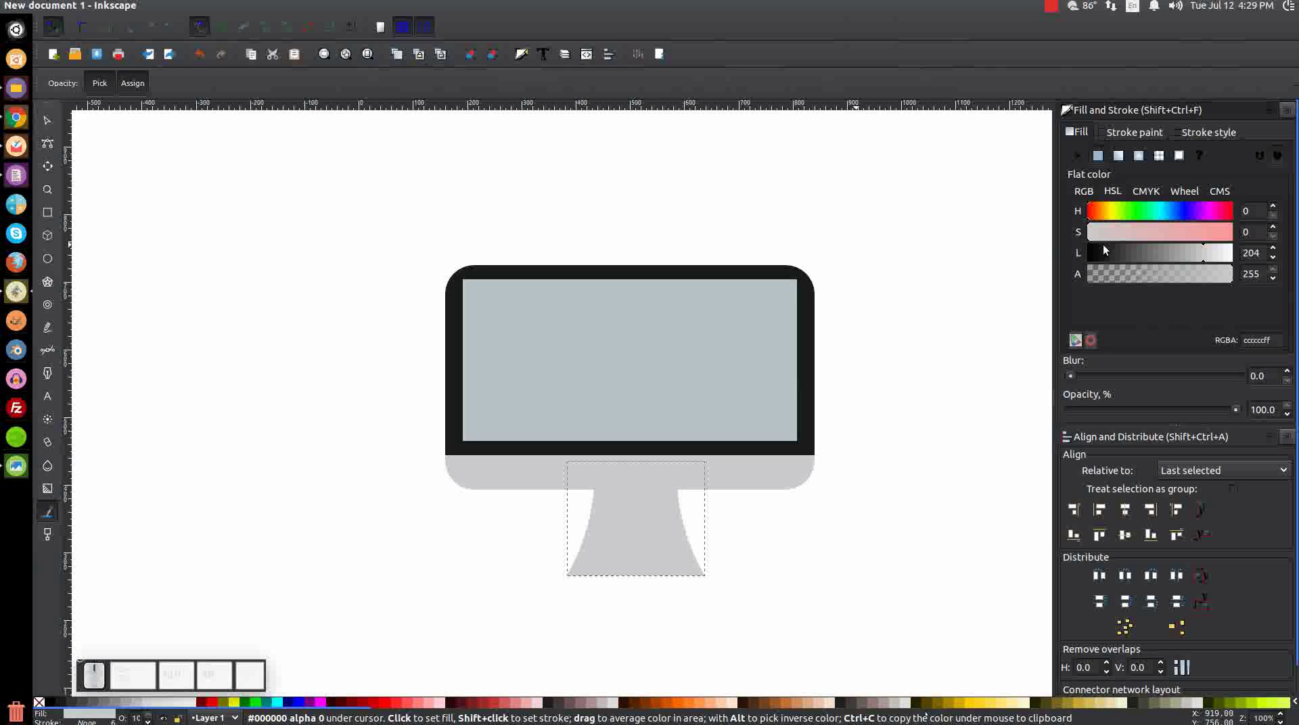
{"action": "left_click", "coordinate": [1204, 247]}
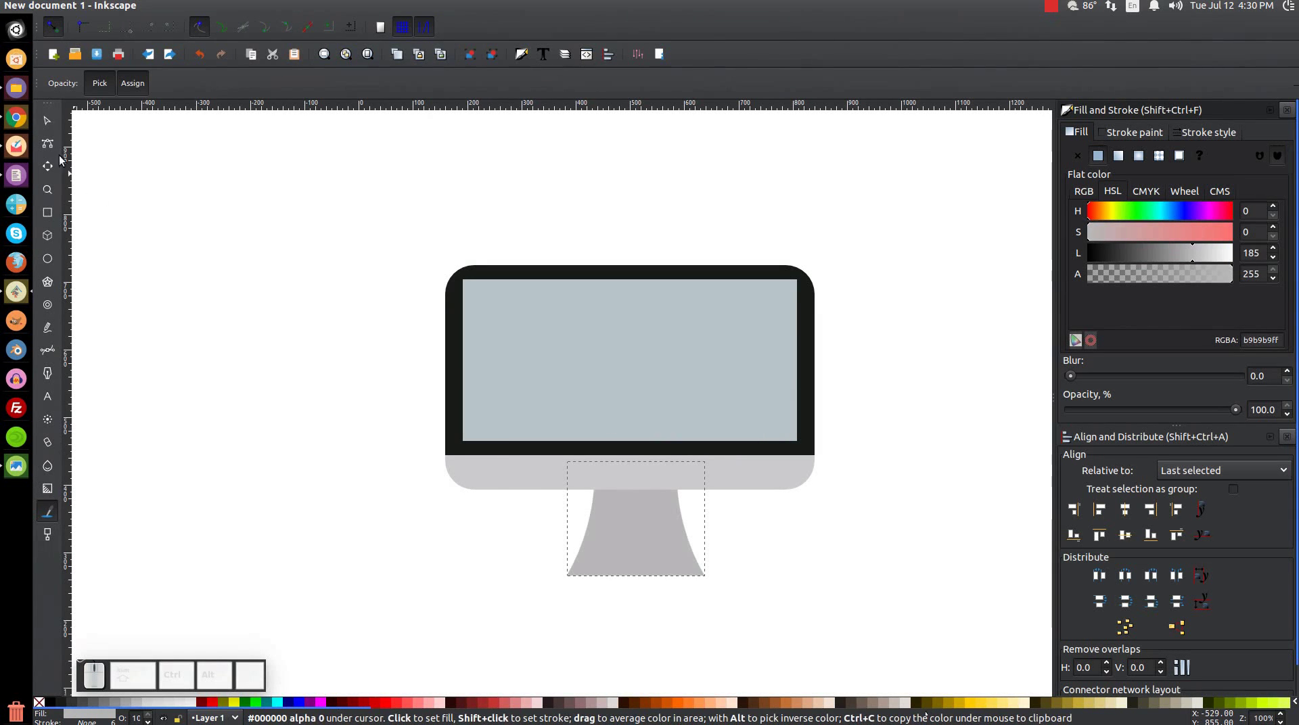
Centre the stand horizontally beneath the monitor body
{"action": "left_click", "coordinate": [53, 116]}
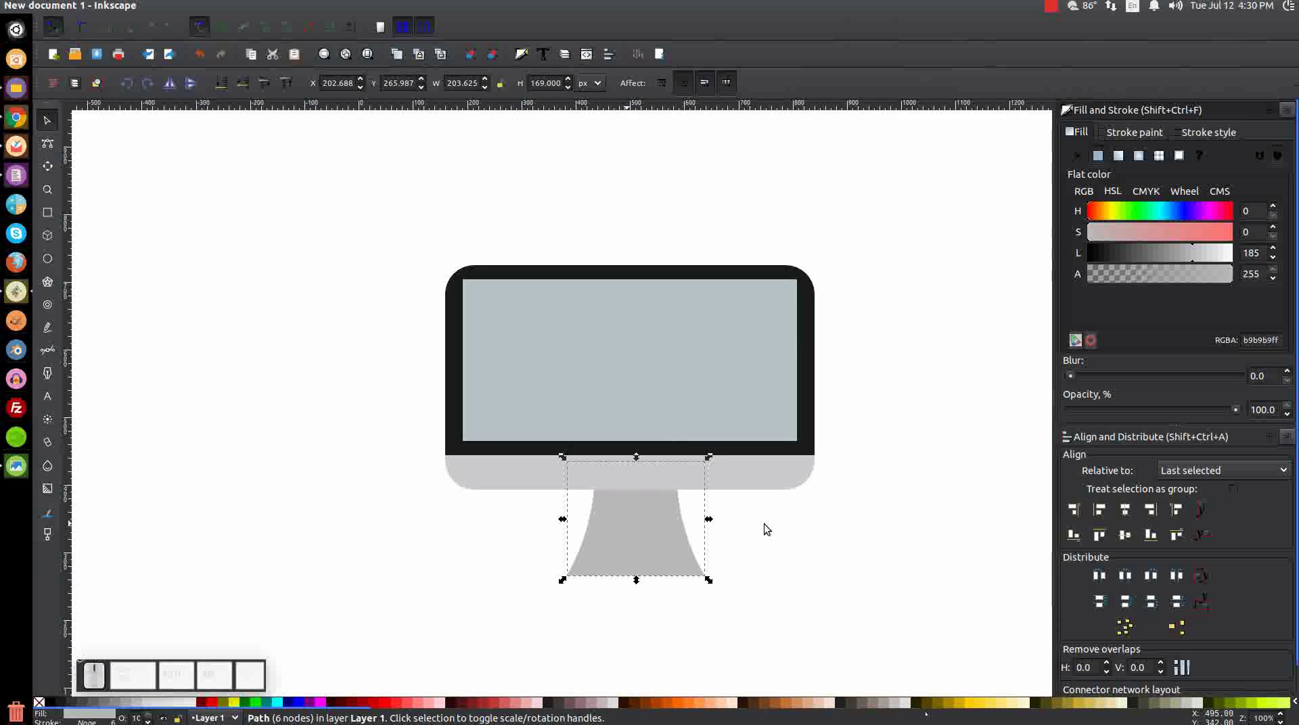
{"action": "left_click", "coordinate": [753, 482]}
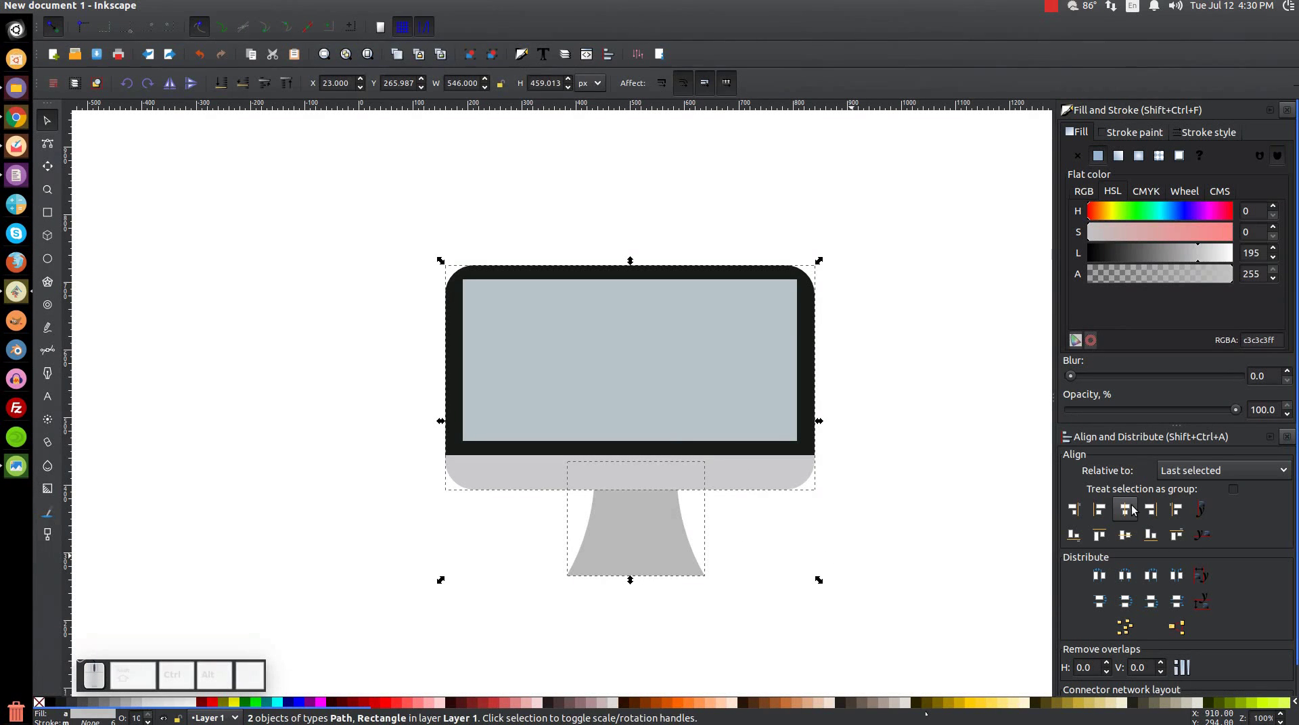
{"action": "left_click", "coordinate": [1135, 506]}
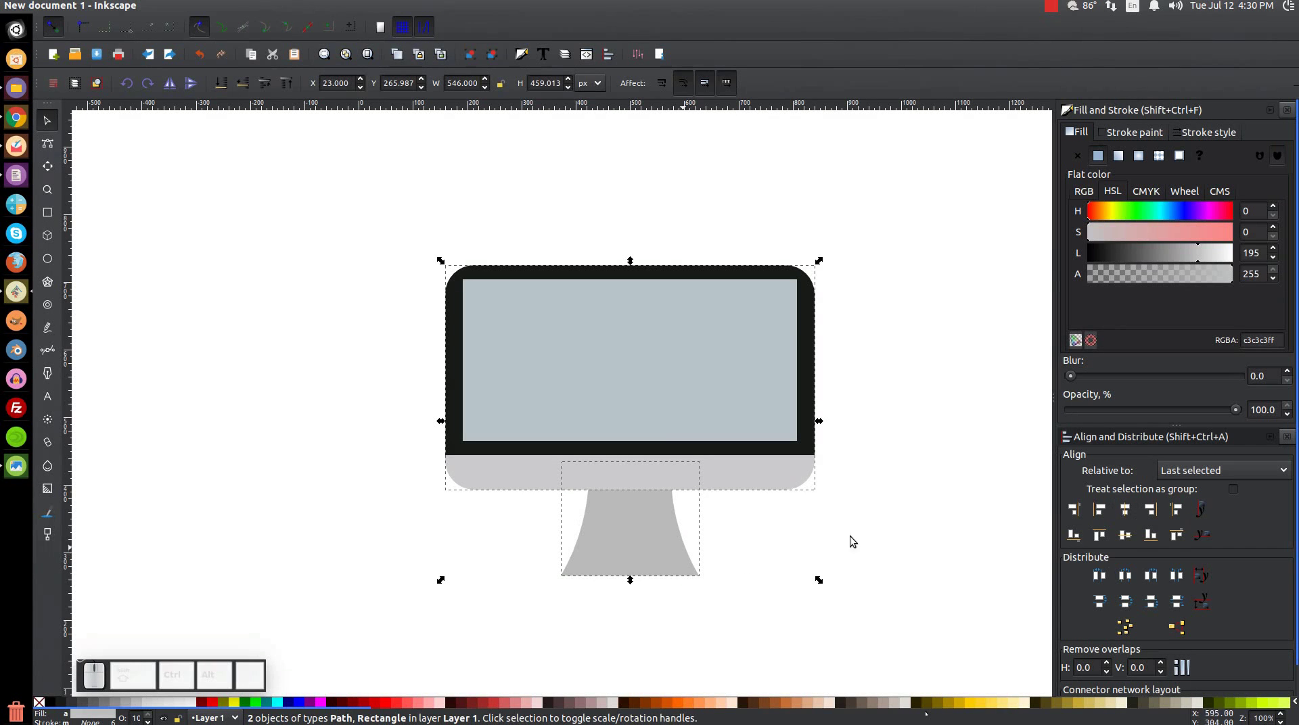
{"action": "left_click", "coordinate": [925, 370]}
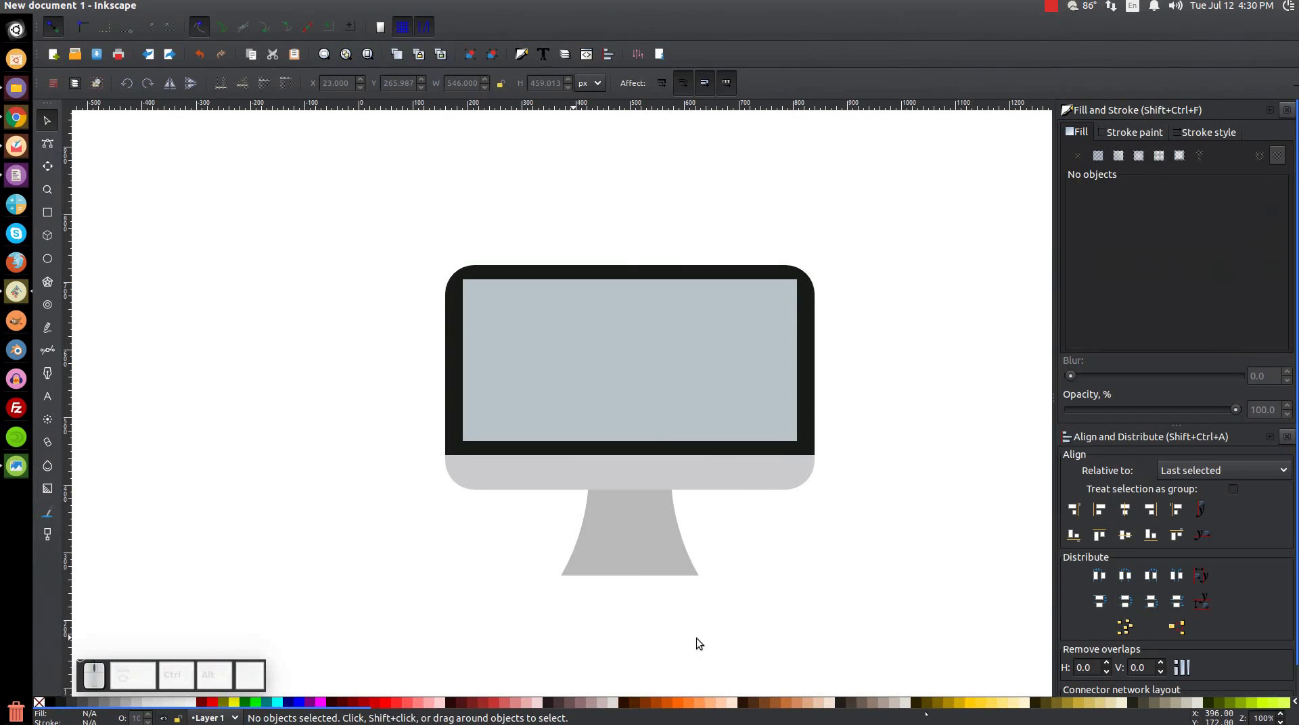
{"action": "left_click", "coordinate": [646, 551]}
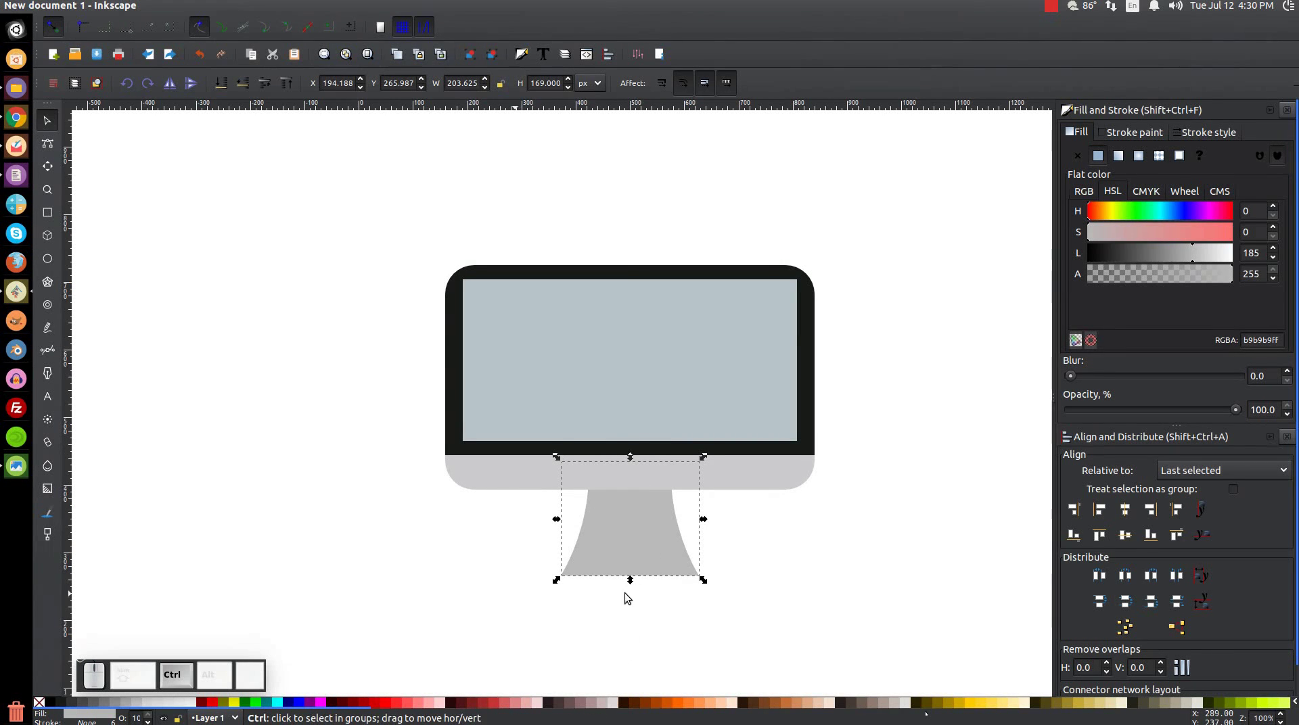
Scale the stand smaller and make a black semi-transparent copy of it
{"action": "left_click_drag", "start_coordinate": [634, 583], "coordinate": [646, 540]}
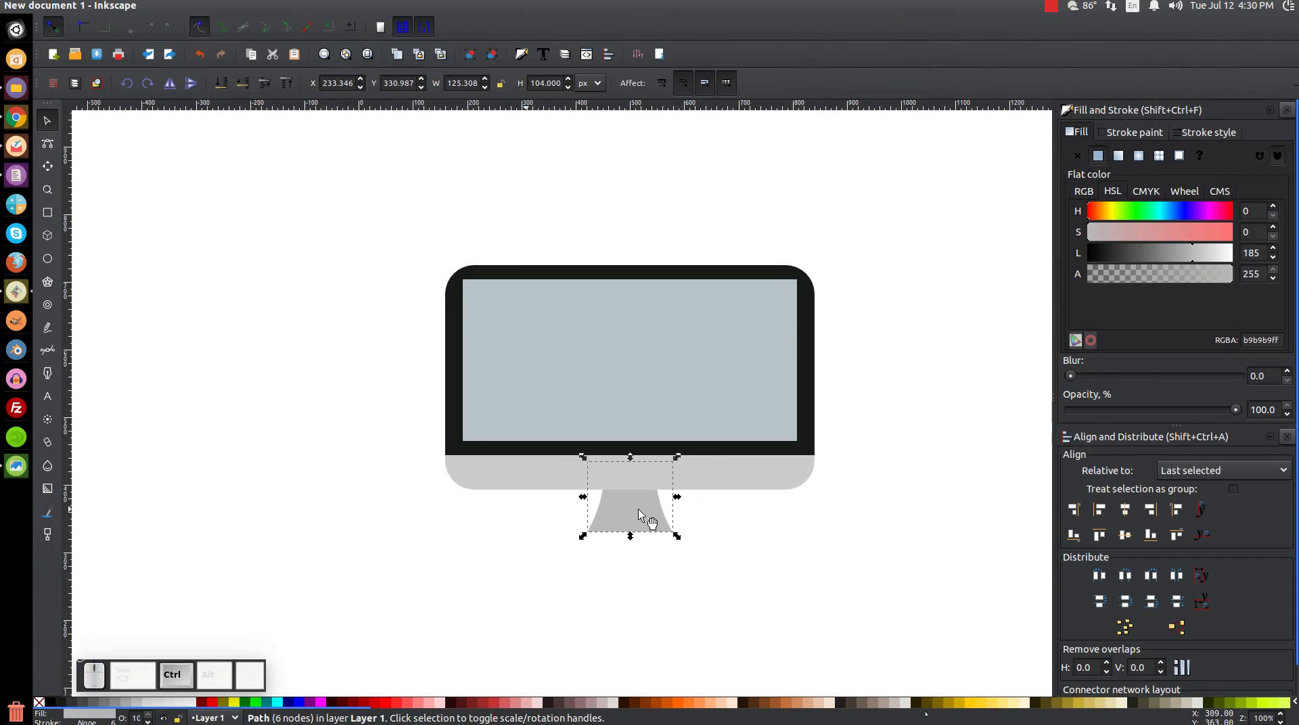
{"action": "left_click", "coordinate": [647, 513]}
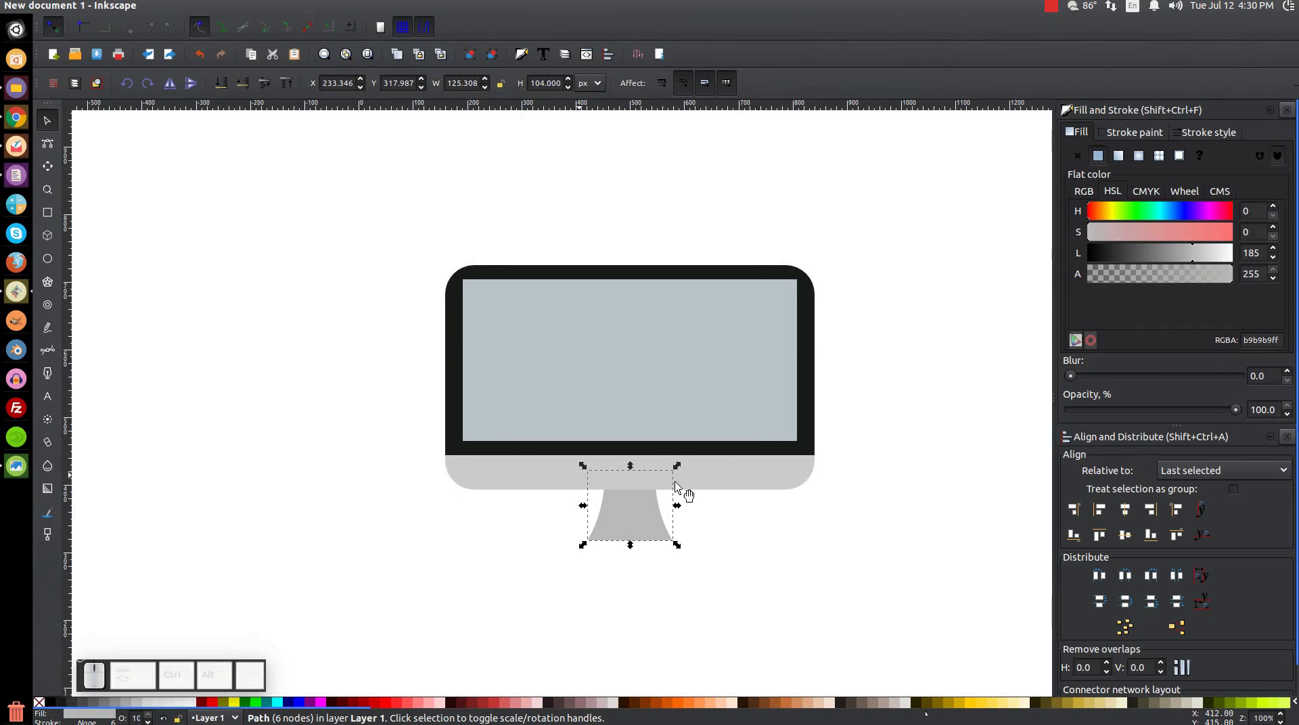
{"action": "left_click", "coordinate": [638, 516]}
{"action": "left_click", "coordinate": [683, 337]}
{"action": "left_click", "coordinate": [51, 701]}
{"action": "left_click_drag", "start_coordinate": [1236, 414], "coordinate": [693, 533]}
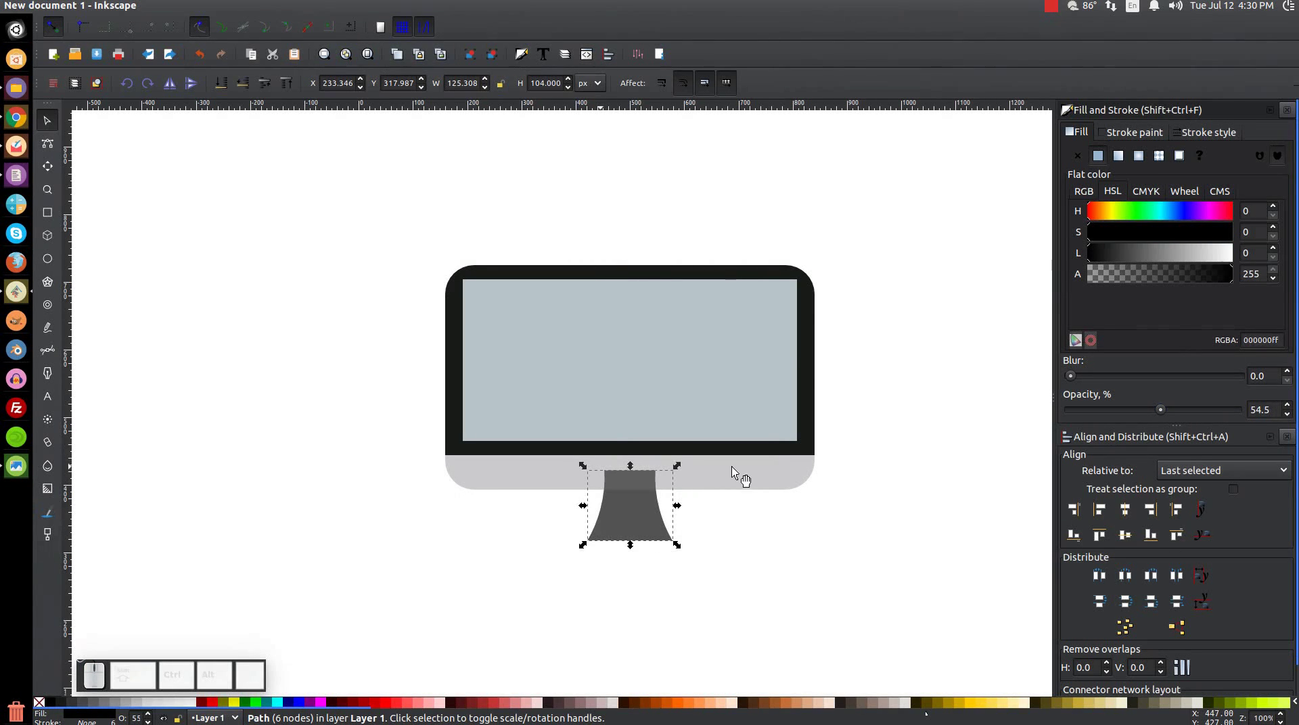
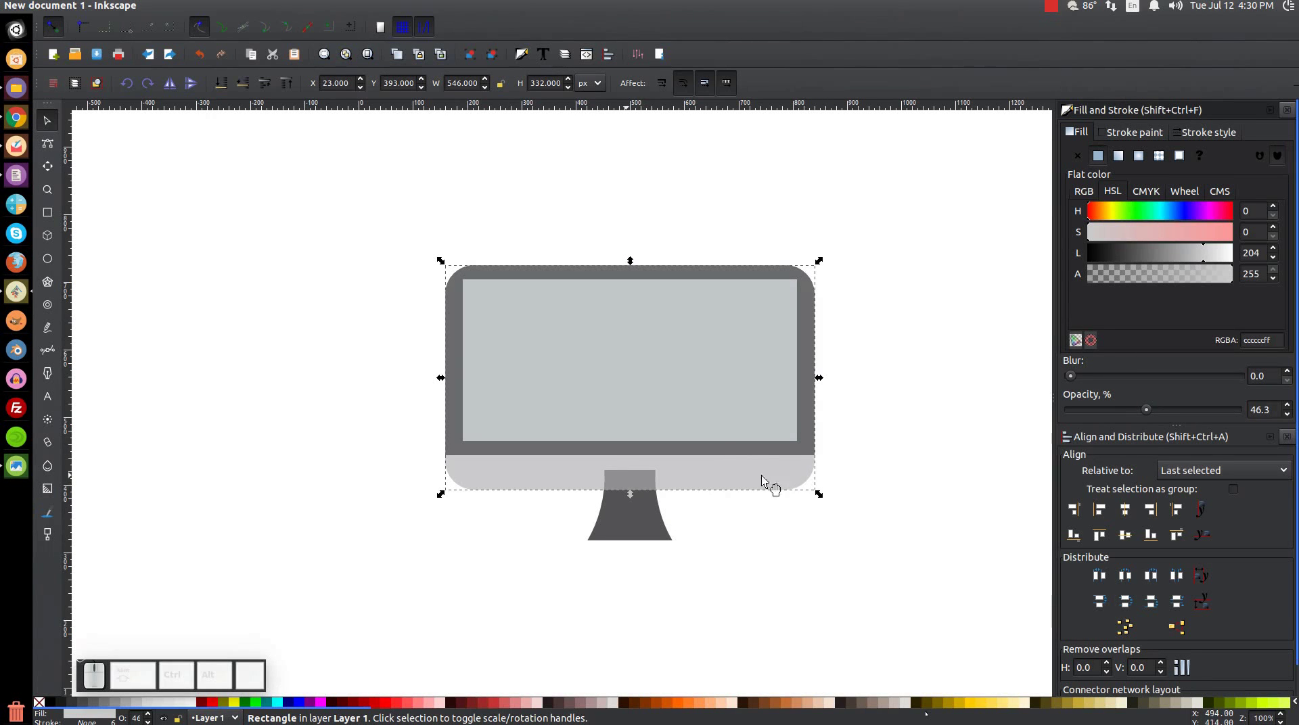
{"action": "left_click", "coordinate": [730, 470]}
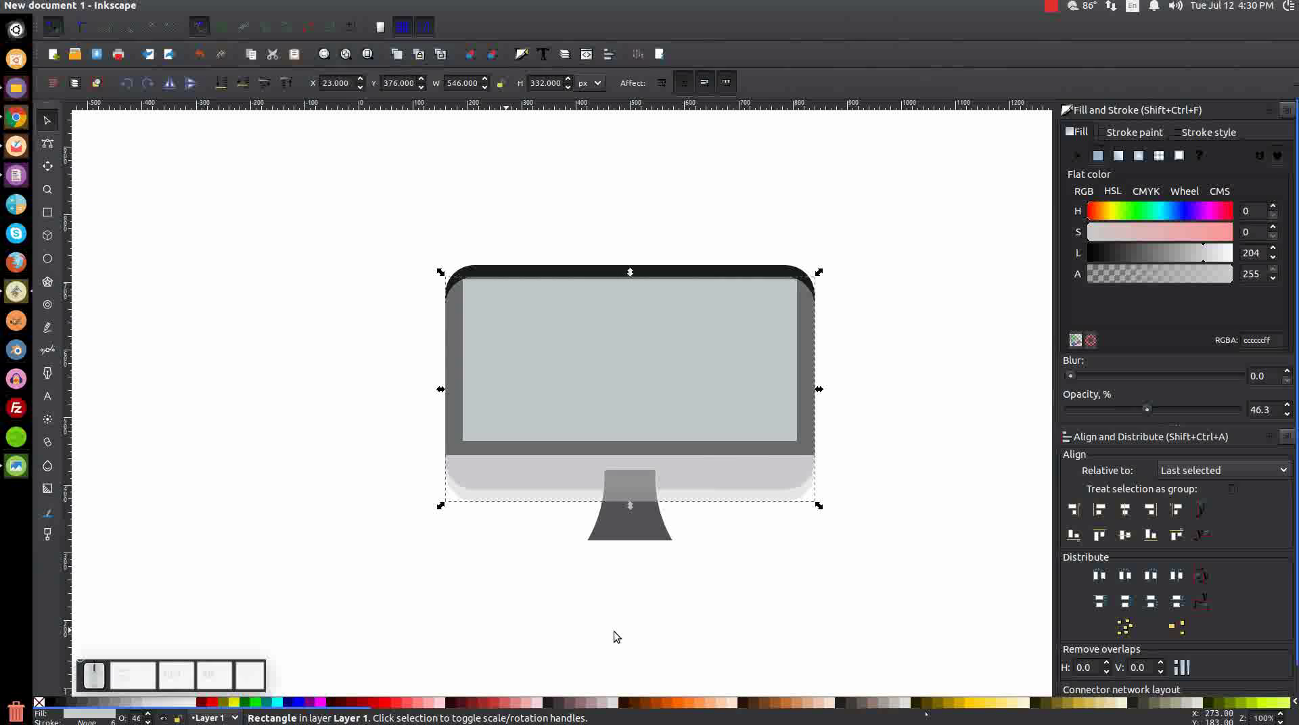
Intersect the copy with a chin duplicate, lower the strip one step and fade it to about 13% opacity
{"action": "left_click", "coordinate": [647, 540]}
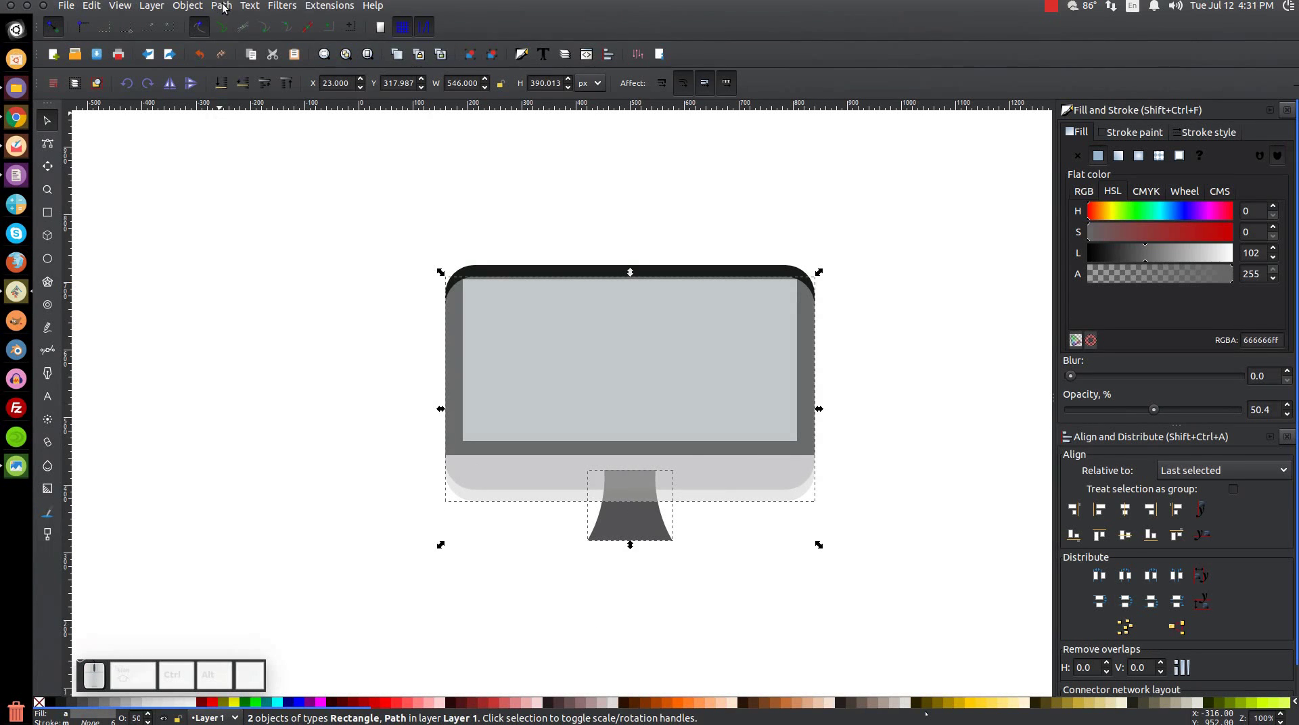
{"action": "left_click", "coordinate": [226, 4]}
{"action": "left_click", "coordinate": [250, 113]}
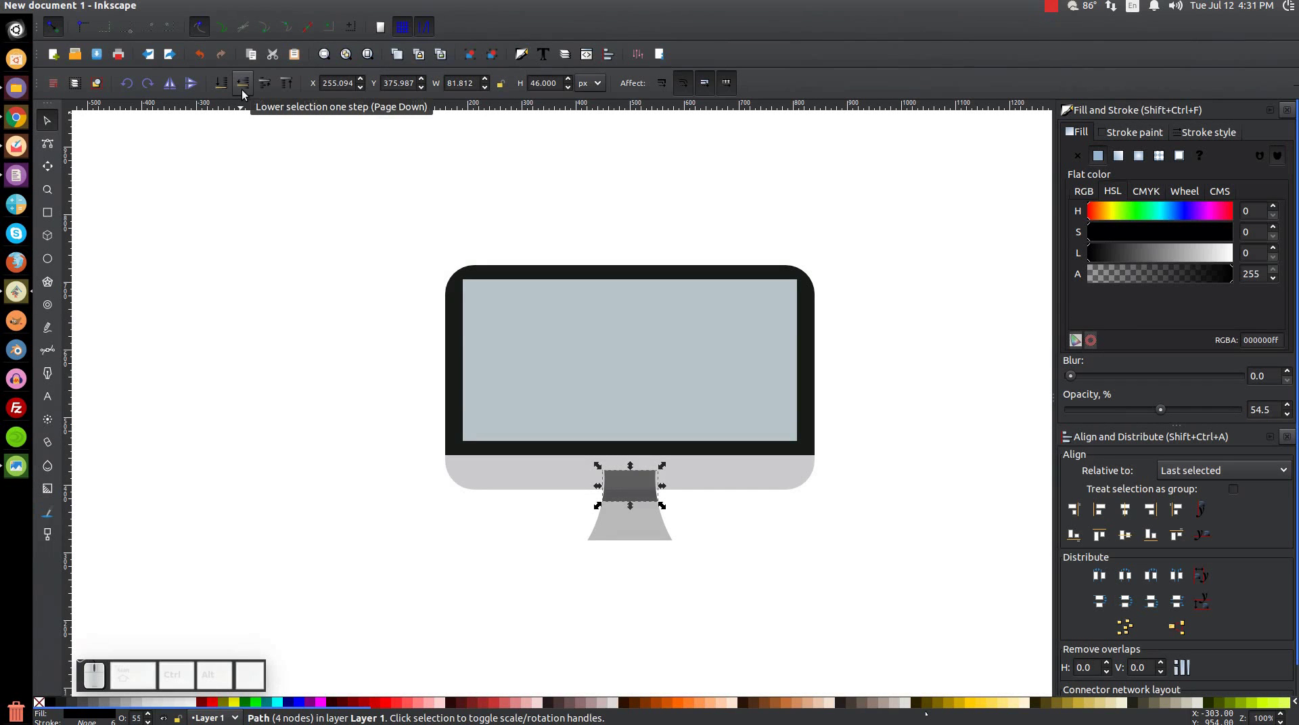
{"action": "left_click", "coordinate": [246, 90]}
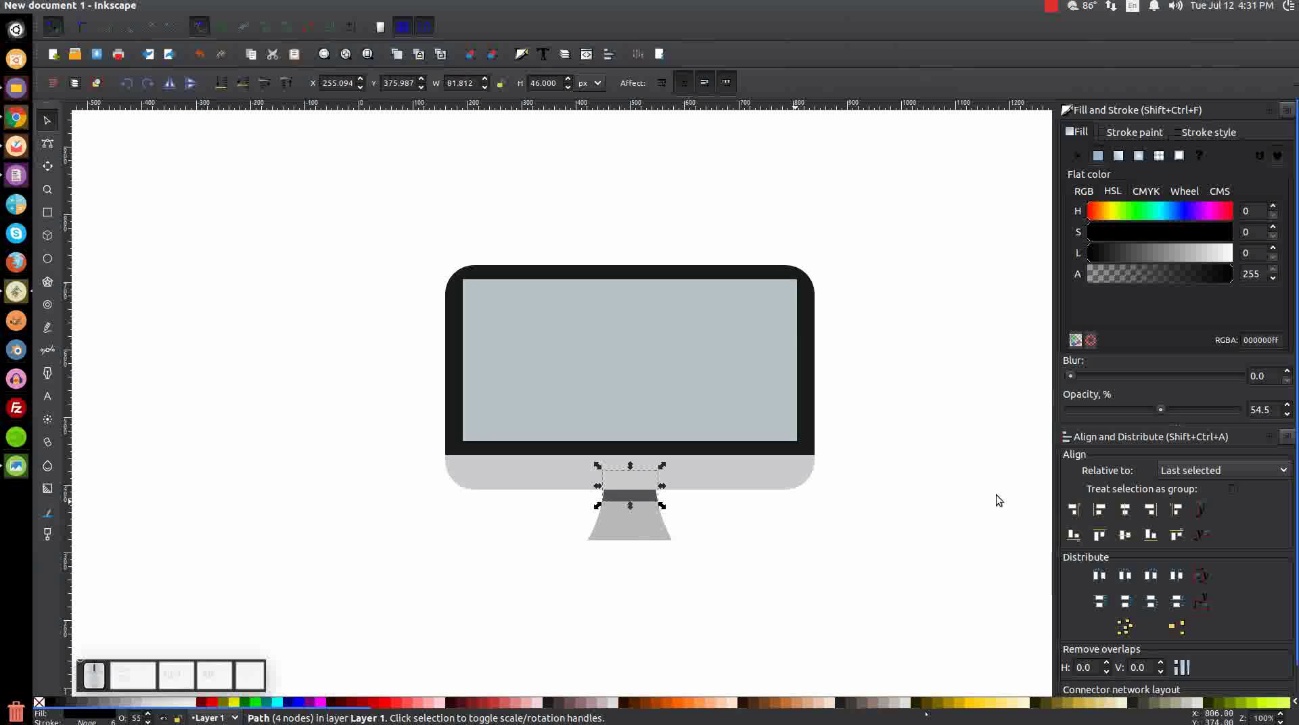
{"action": "left_click_drag", "start_coordinate": [1168, 412], "coordinate": [1134, 403]}
{"action": "left_click_drag", "start_coordinate": [1135, 404], "coordinate": [1118, 404]}
{"action": "left_click_drag", "start_coordinate": [1118, 404], "coordinate": [1101, 404]}
{"action": "left_click", "coordinate": [1096, 405]}
{"action": "left_click", "coordinate": [1085, 410]}
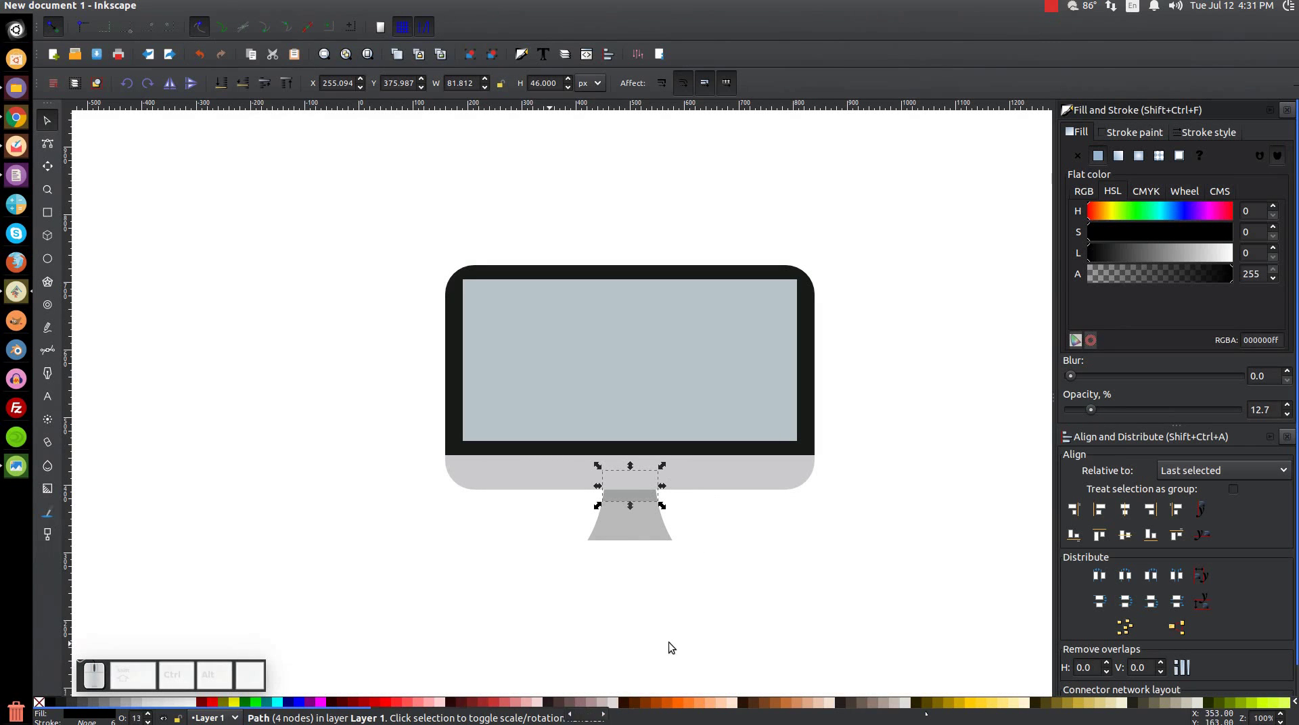
{"action": "left_click", "coordinate": [924, 288]}
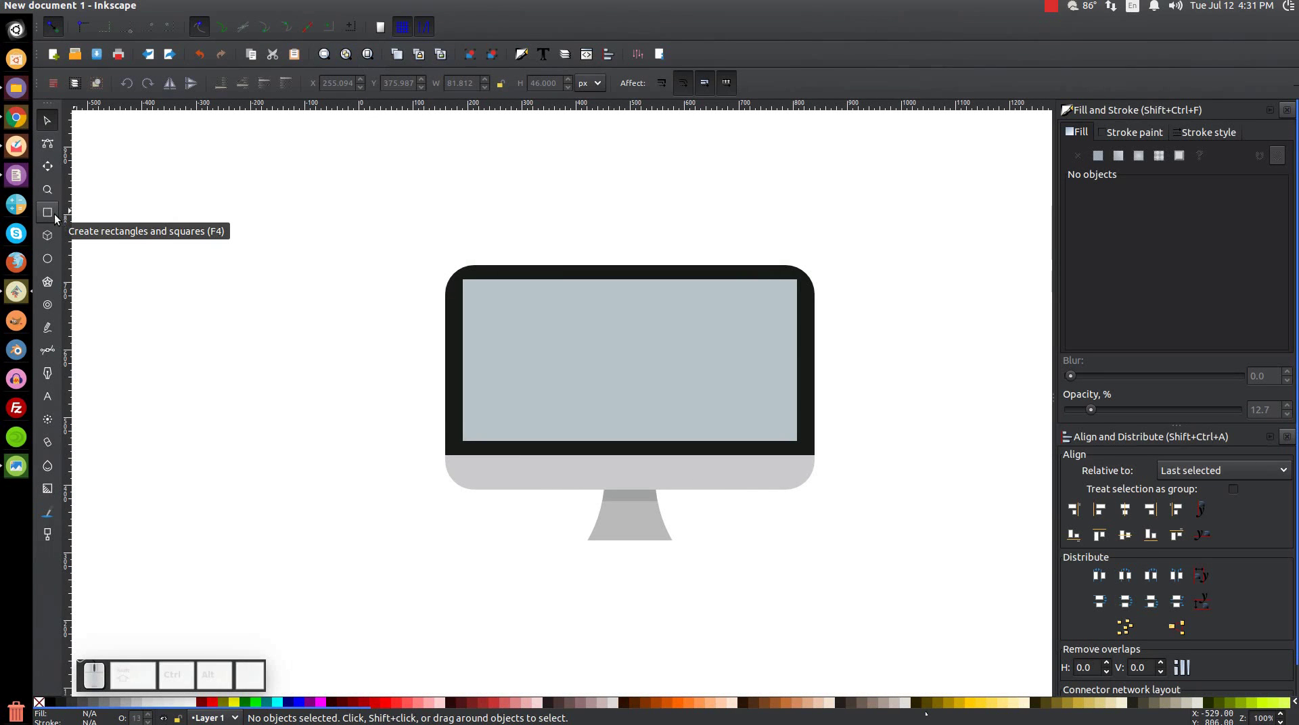
Draw a rounded base rectangle in the chin's light grey and centre it horizontally under the stand
{"action": "left_click", "coordinate": [53, 217]}
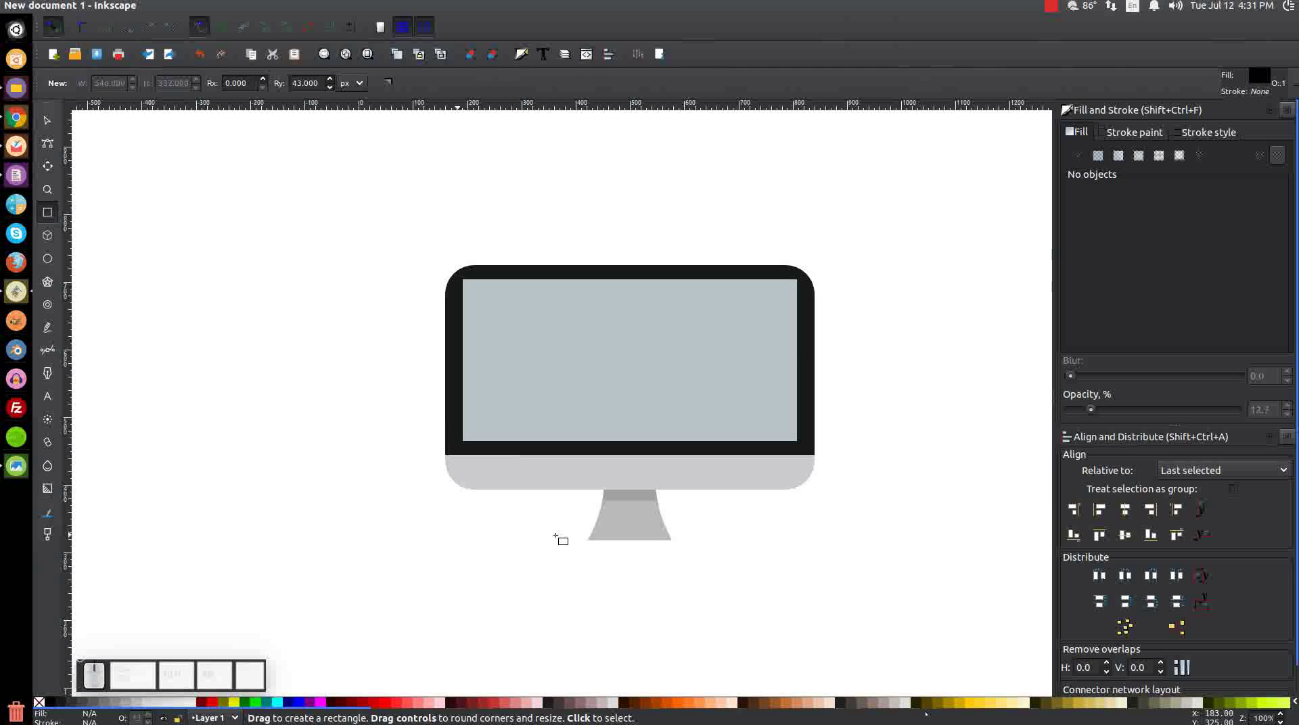
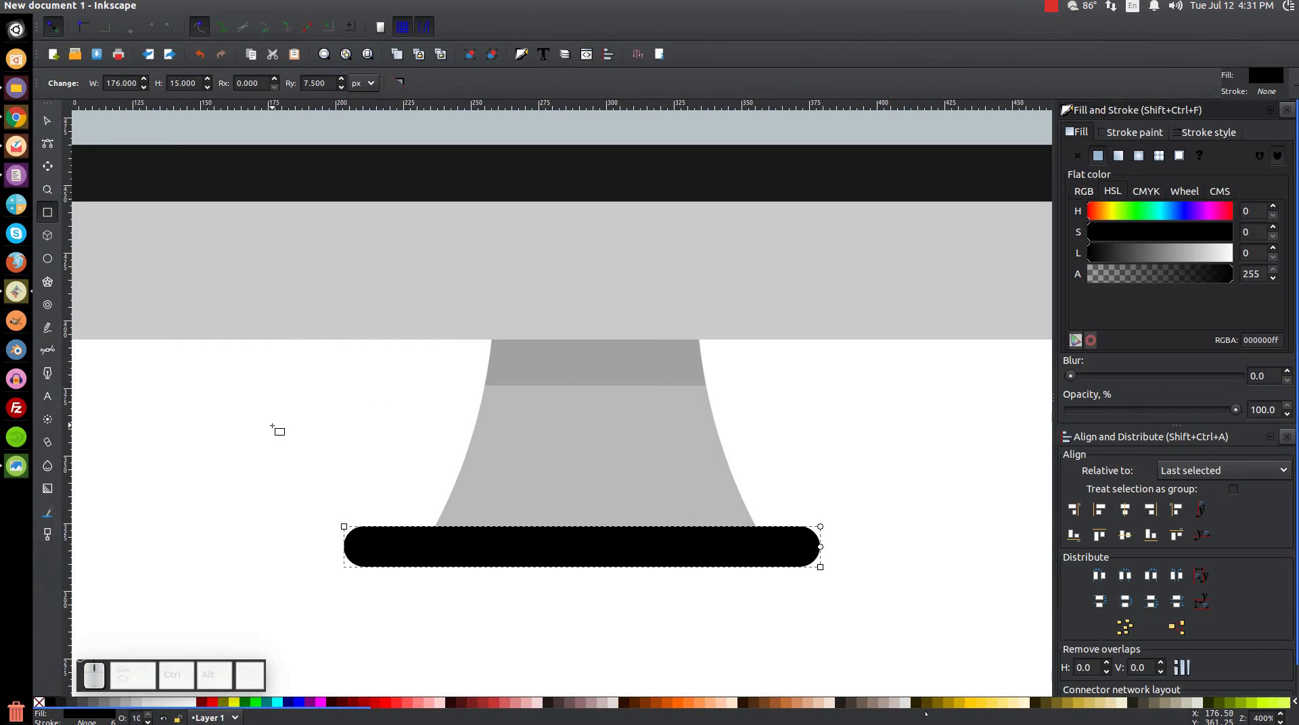
{"action": "key", "text": "F7"}
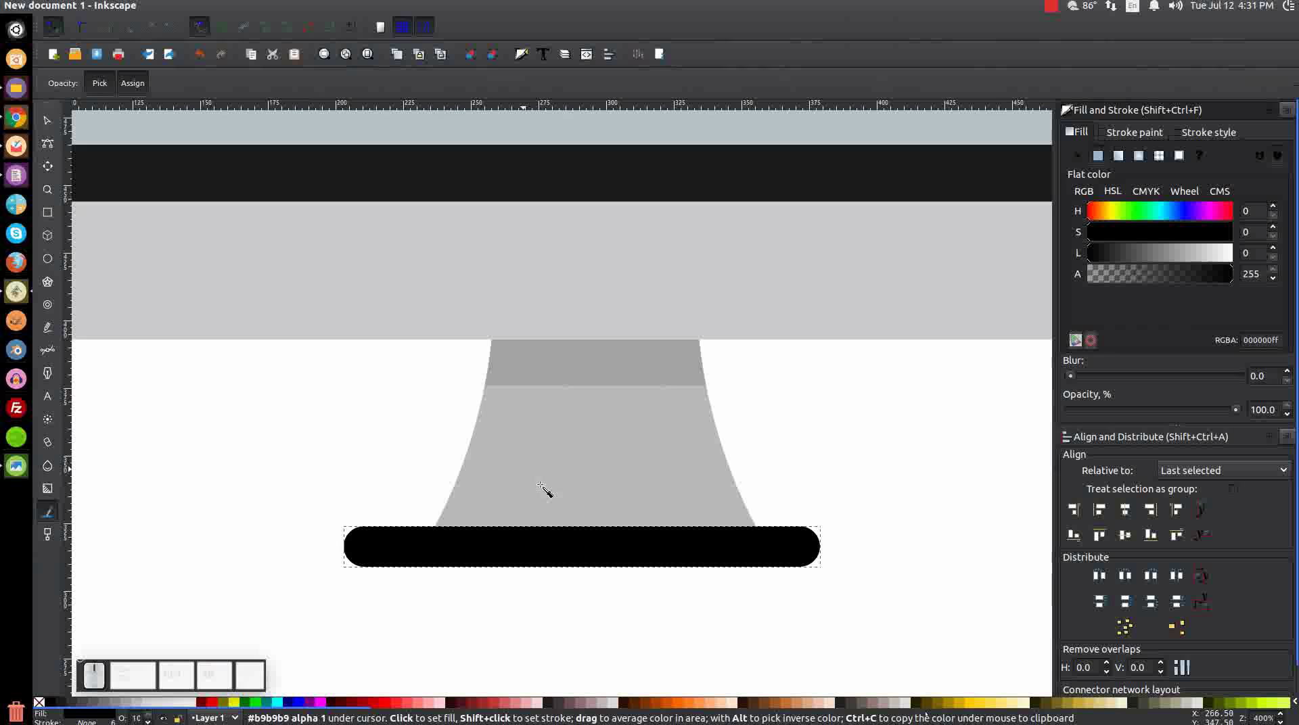
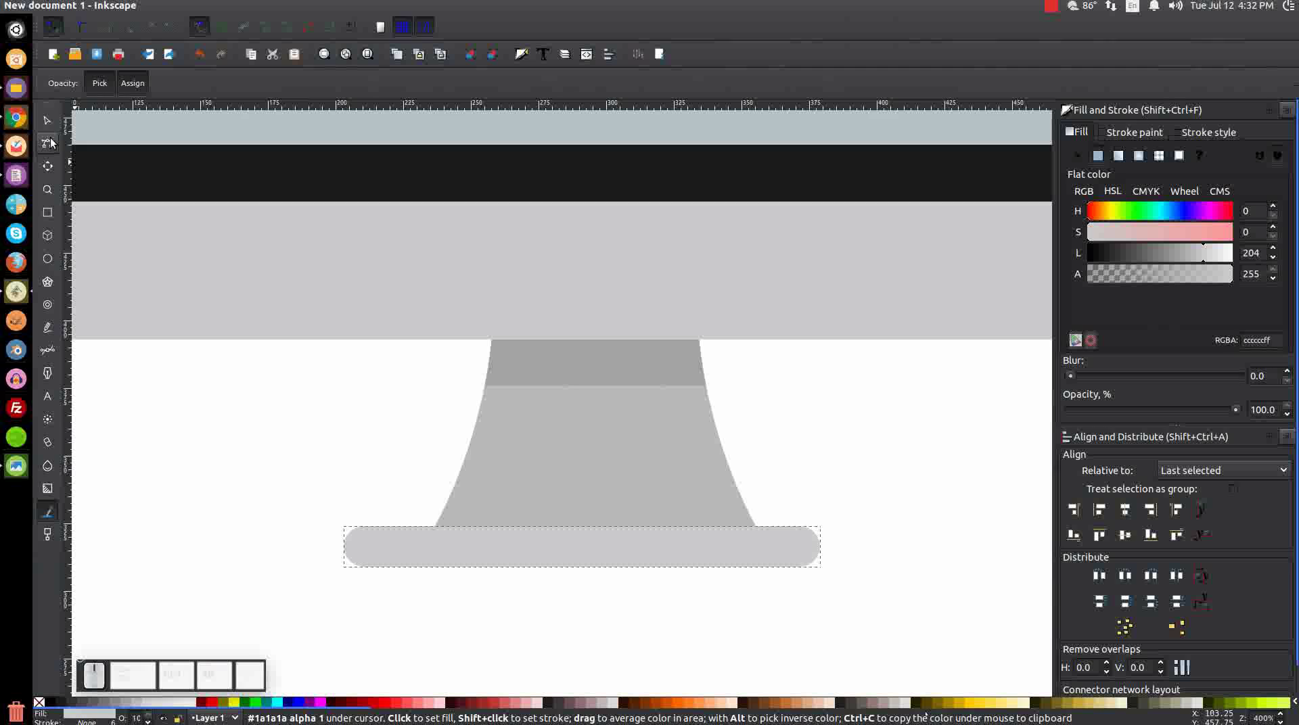
{"action": "left_click", "coordinate": [53, 125]}
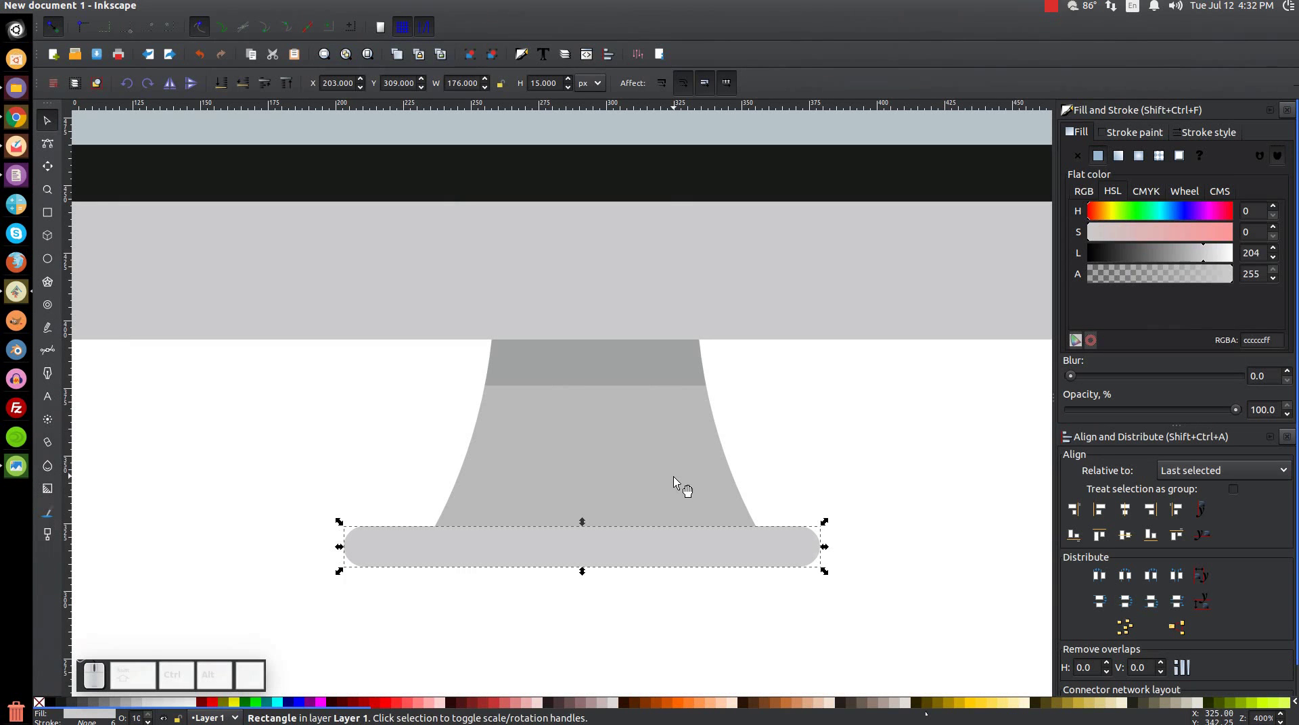
{"action": "left_click", "coordinate": [620, 465]}
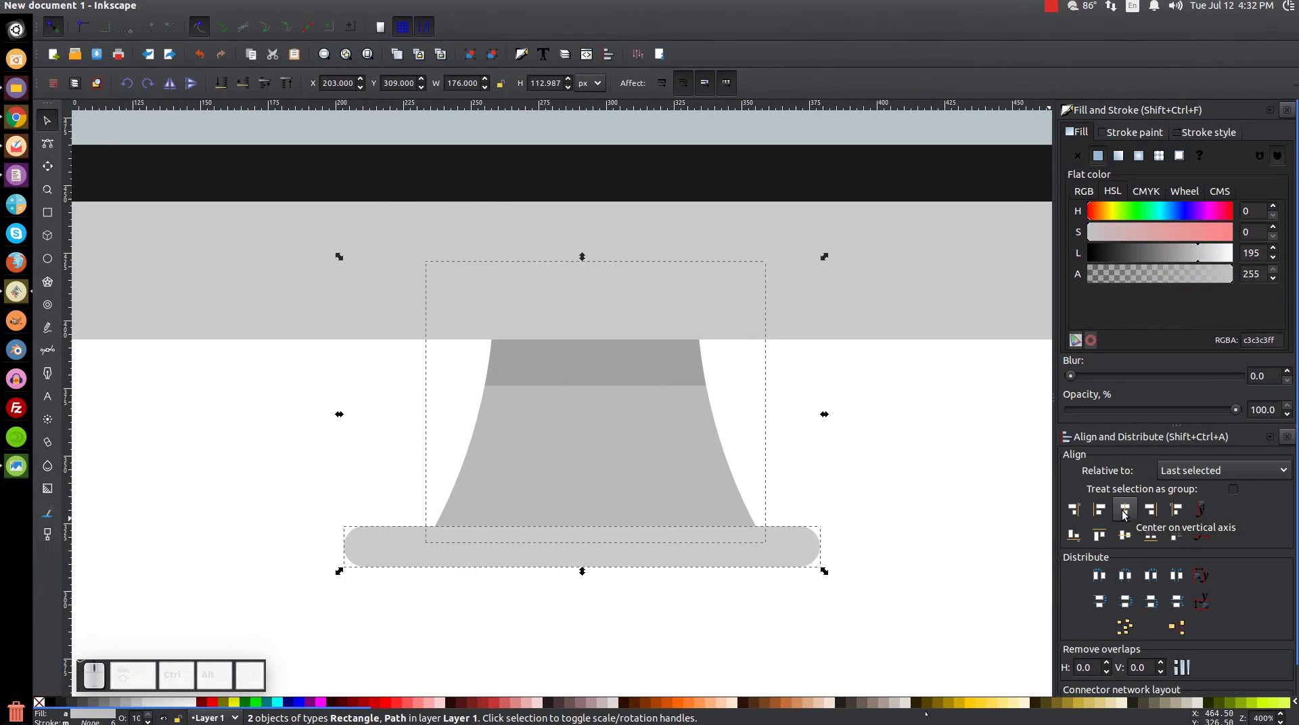
{"action": "left_click", "coordinate": [1126, 511]}
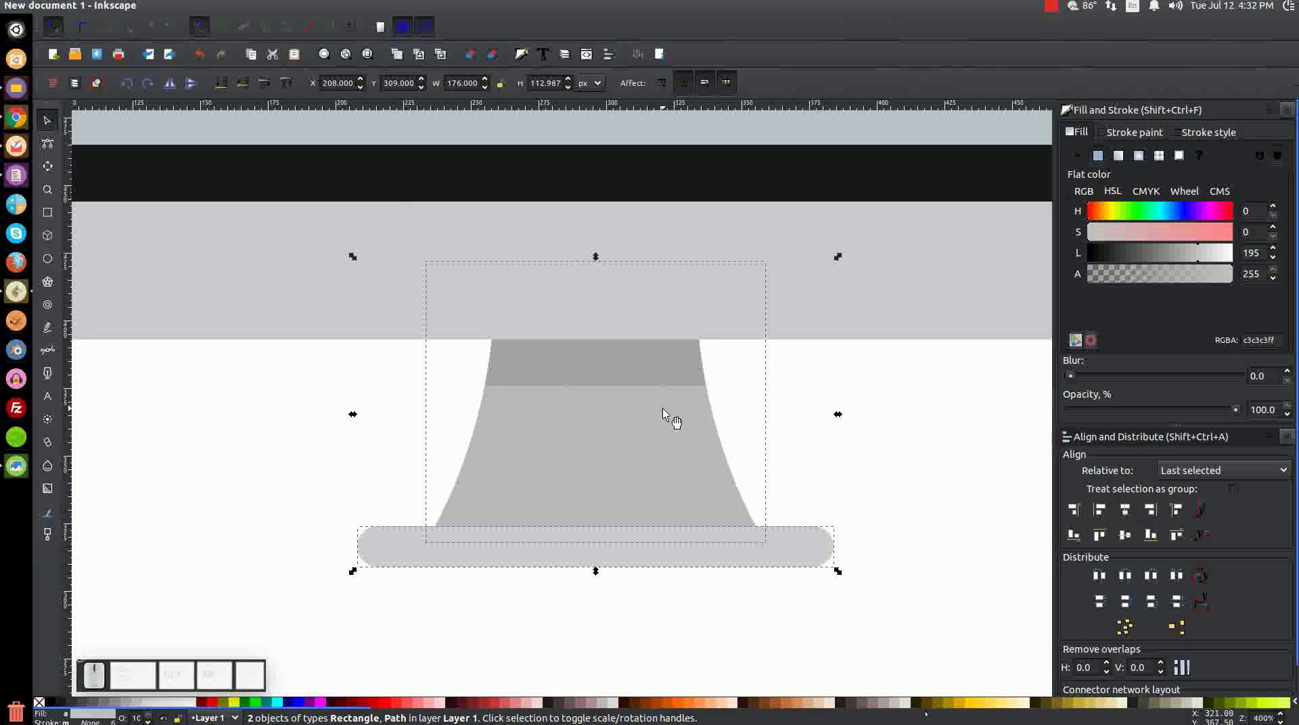
{"action": "key", "text": "1"}
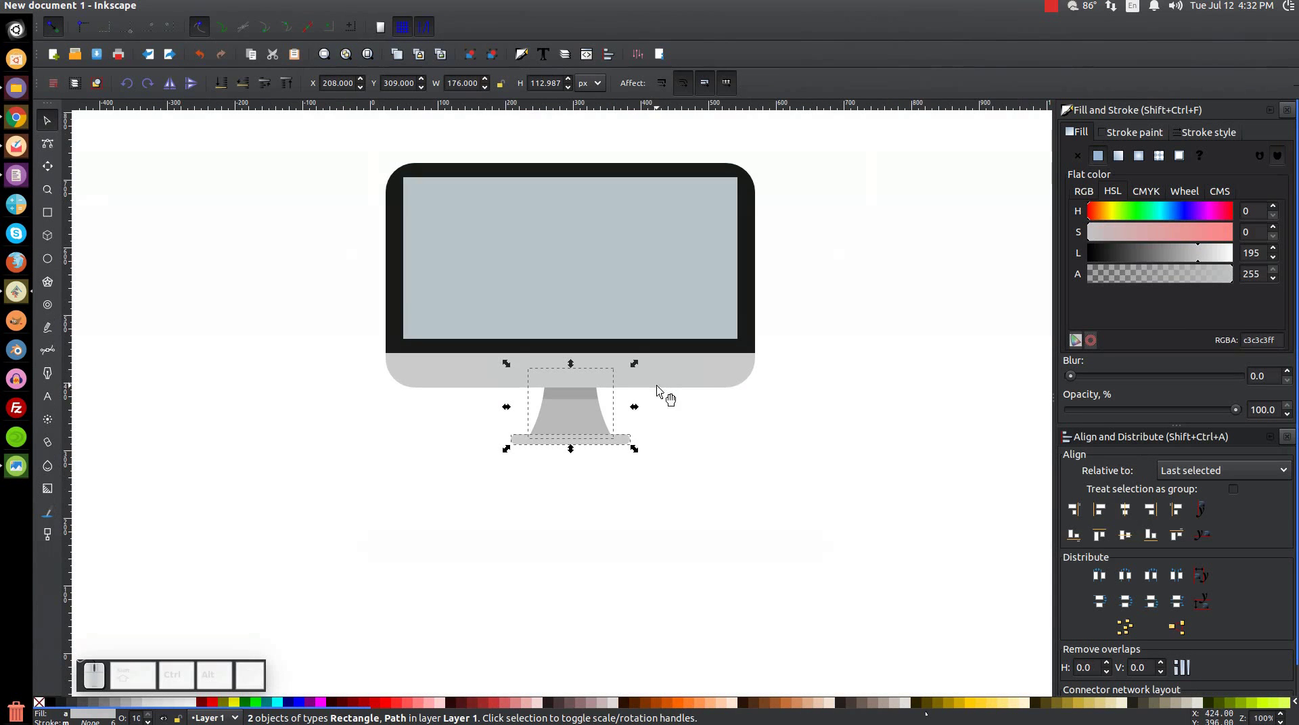
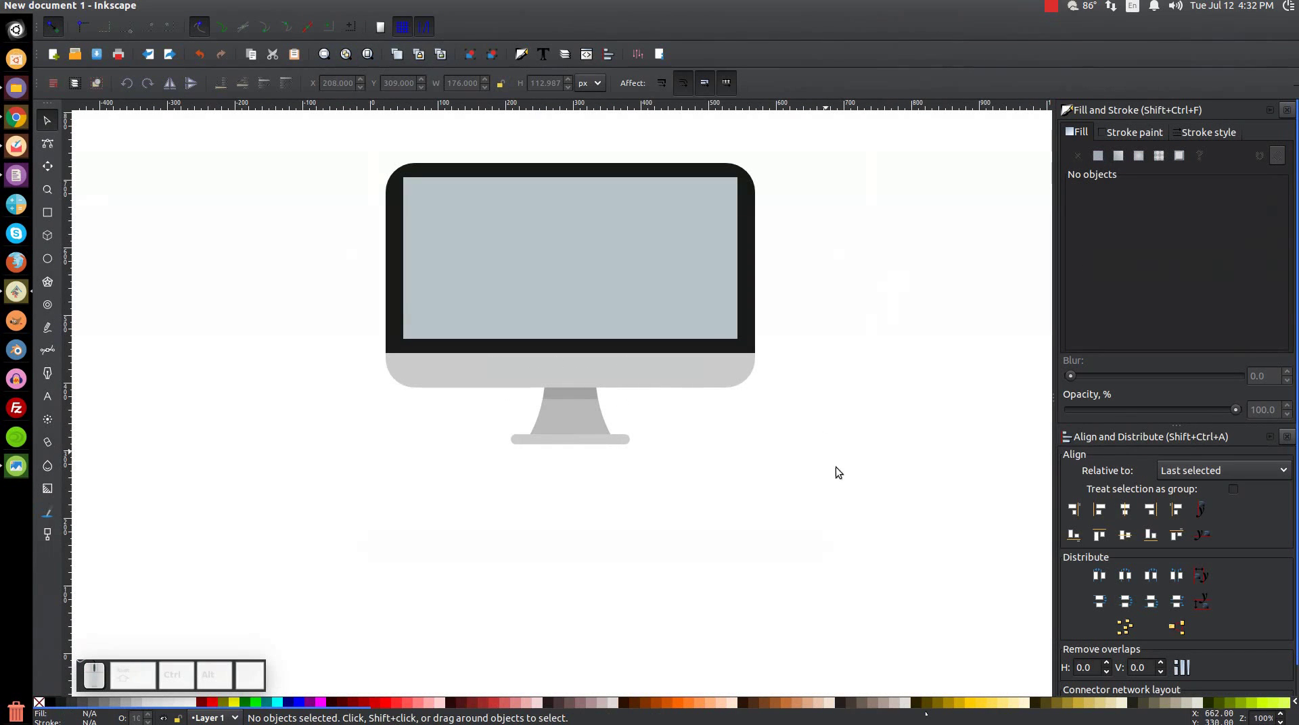
Draw a tall very light grey page rectangle and stretch it across the monitor screen
{"action": "left_click_drag", "start_coordinate": [820, 358], "coordinate": [826, 469]}
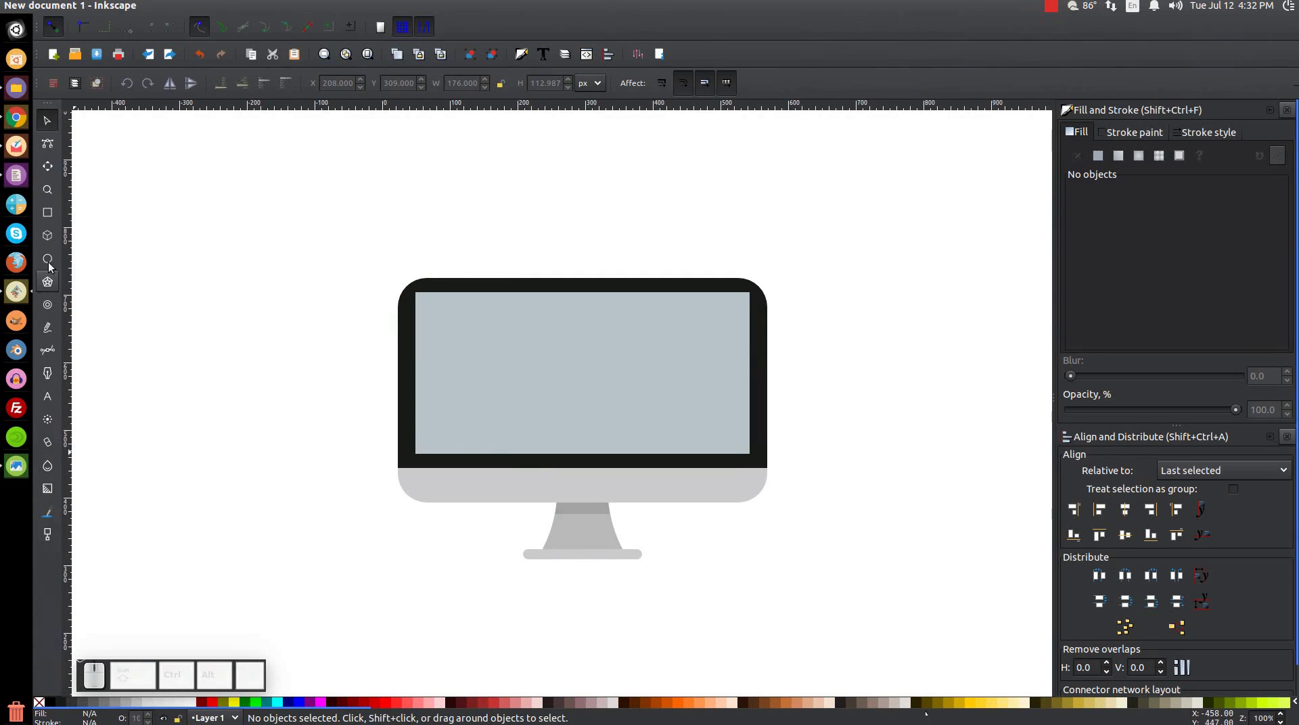
{"action": "left_click", "coordinate": [52, 213]}
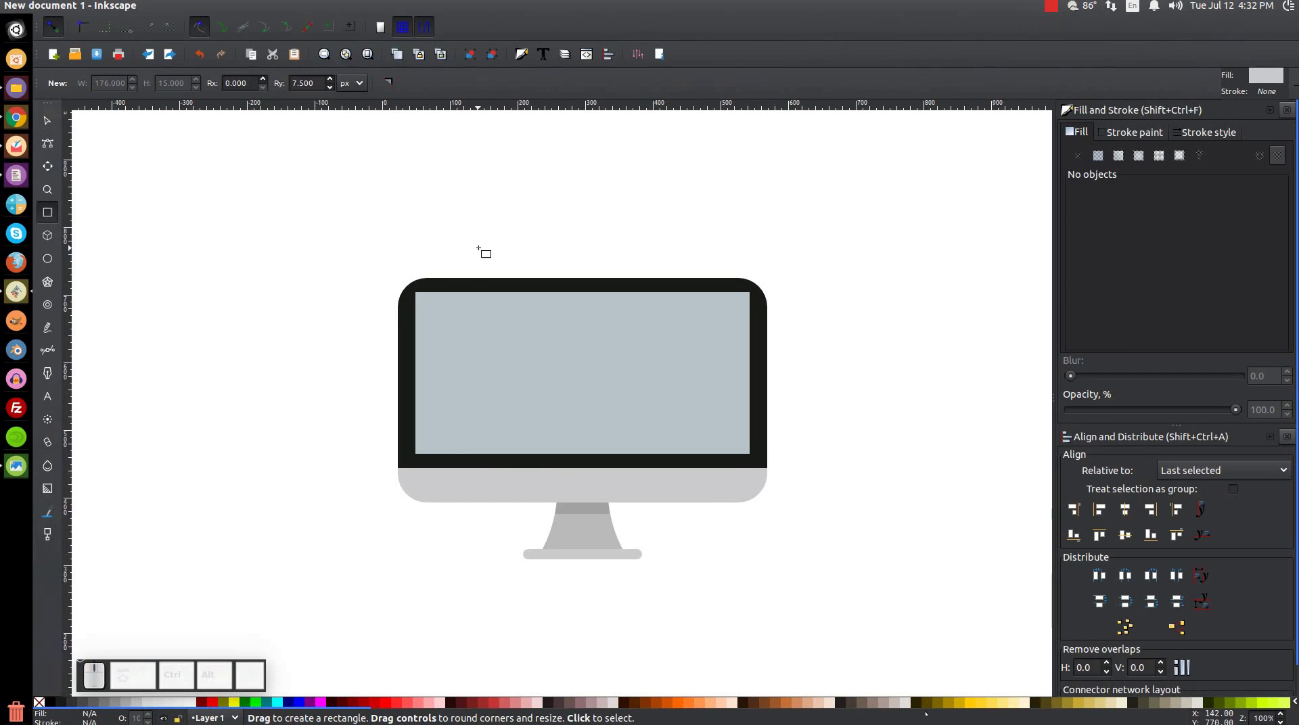
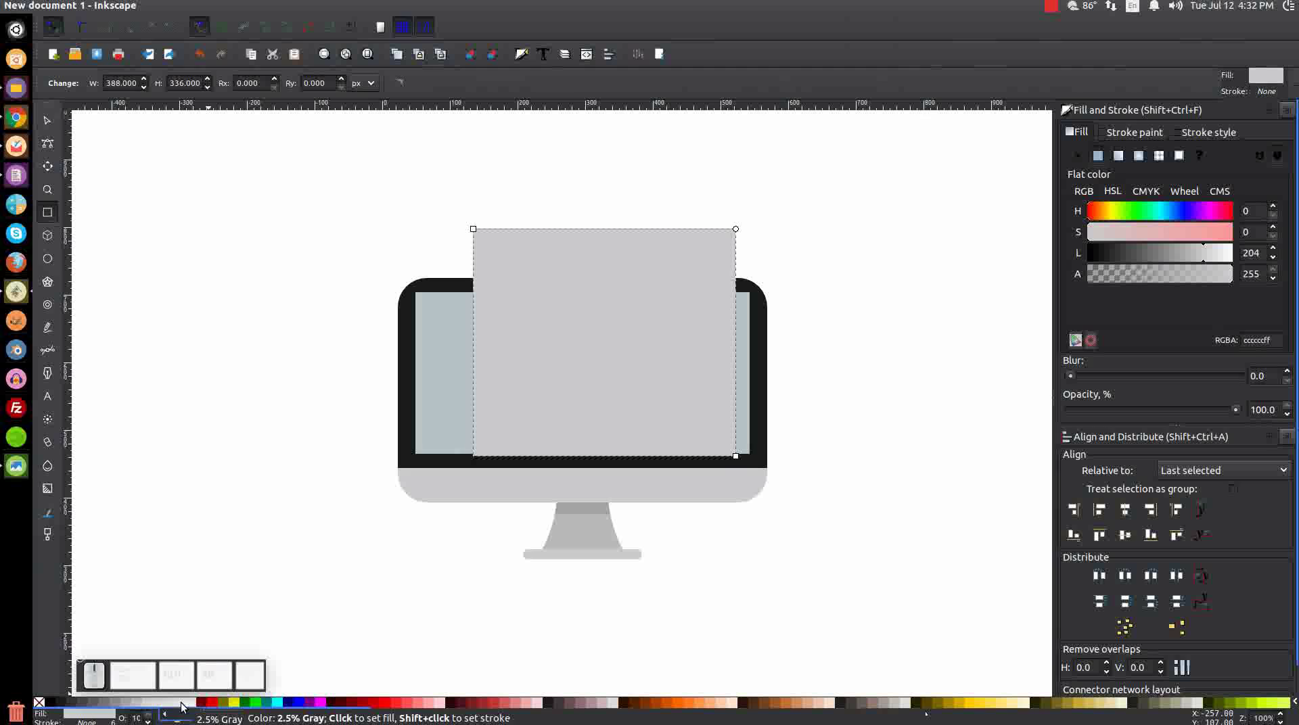
{"action": "left_click", "coordinate": [185, 704]}
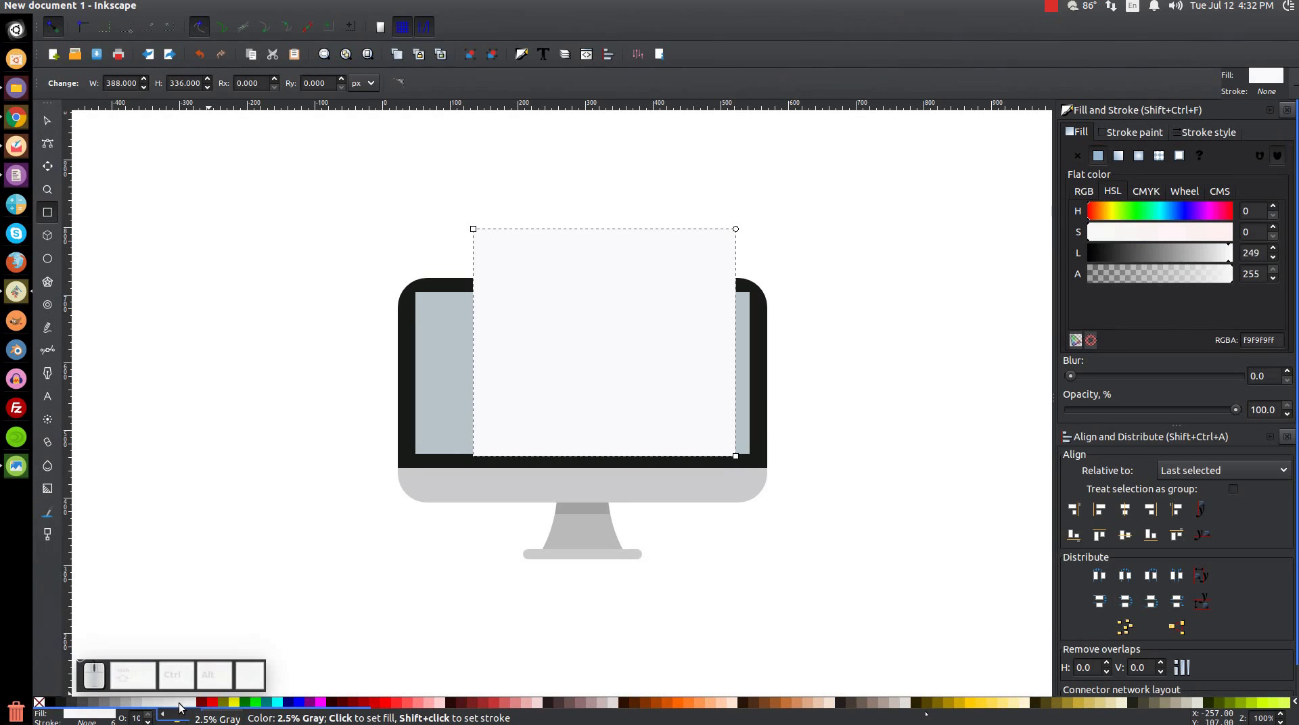
{"action": "left_click", "coordinate": [175, 705]}
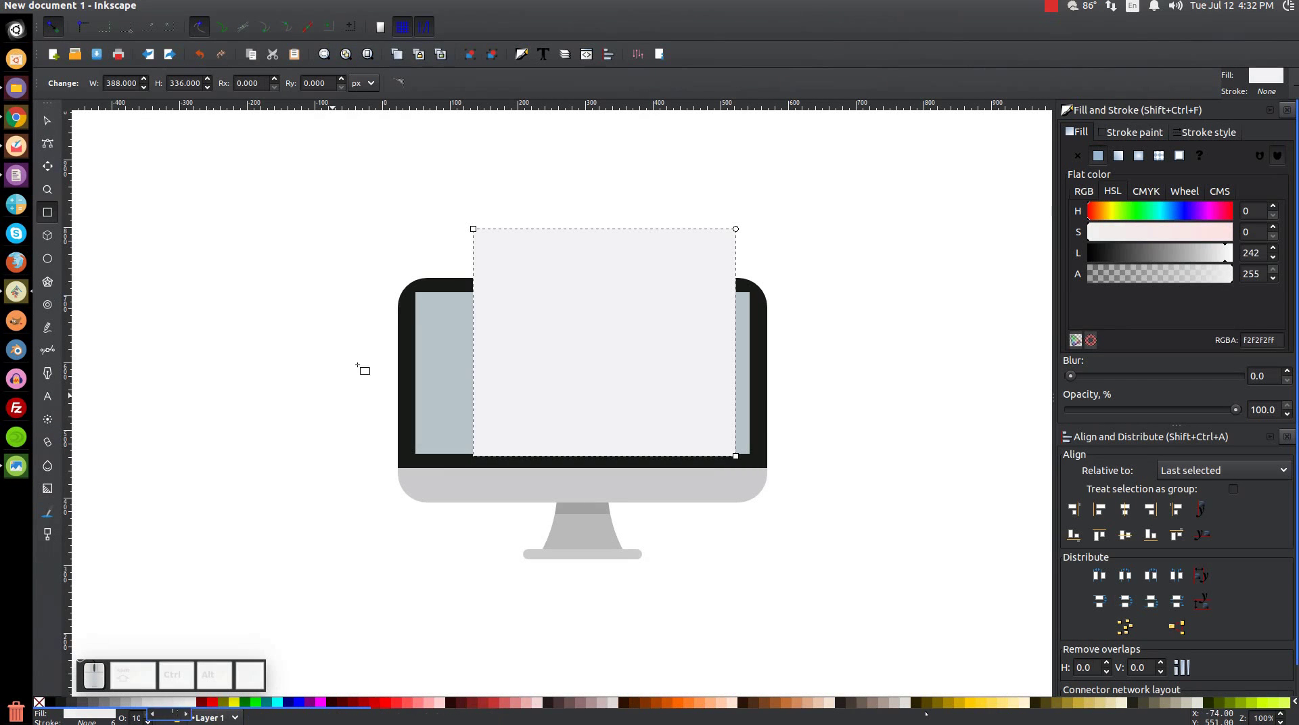
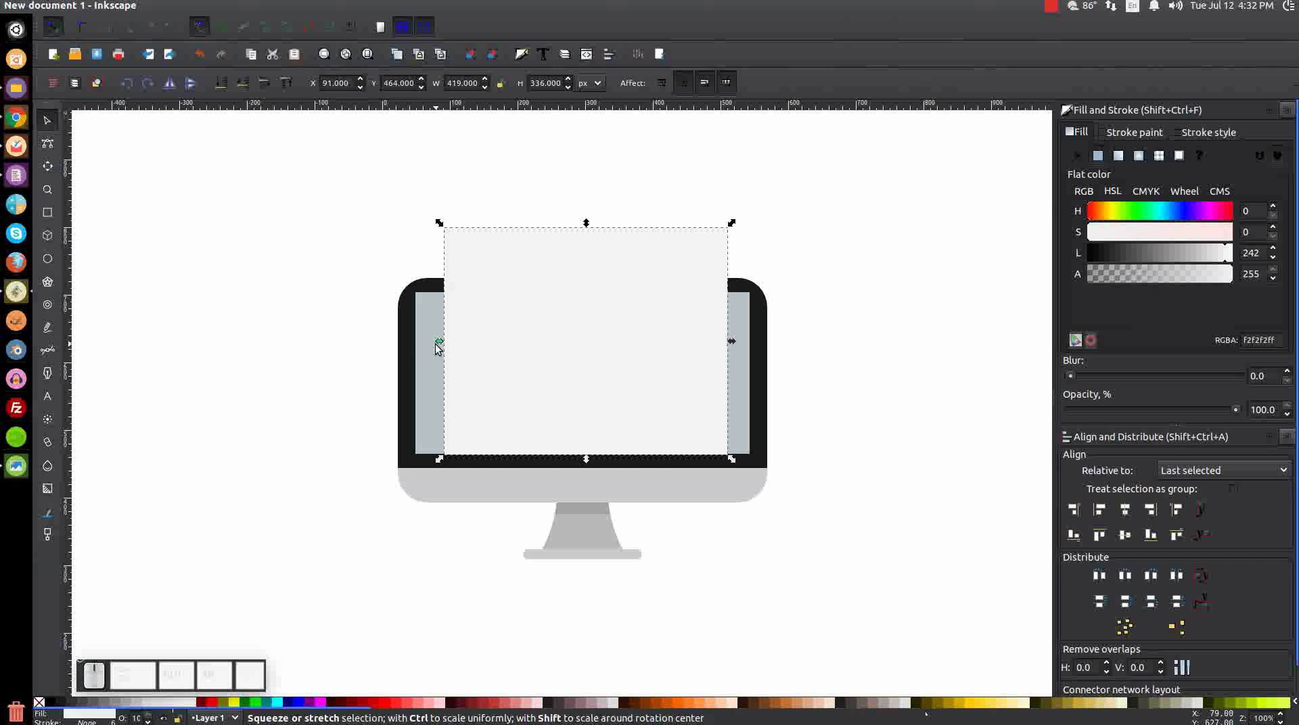
{"action": "left_click_drag", "start_coordinate": [650, 394], "coordinate": [592, 568]}
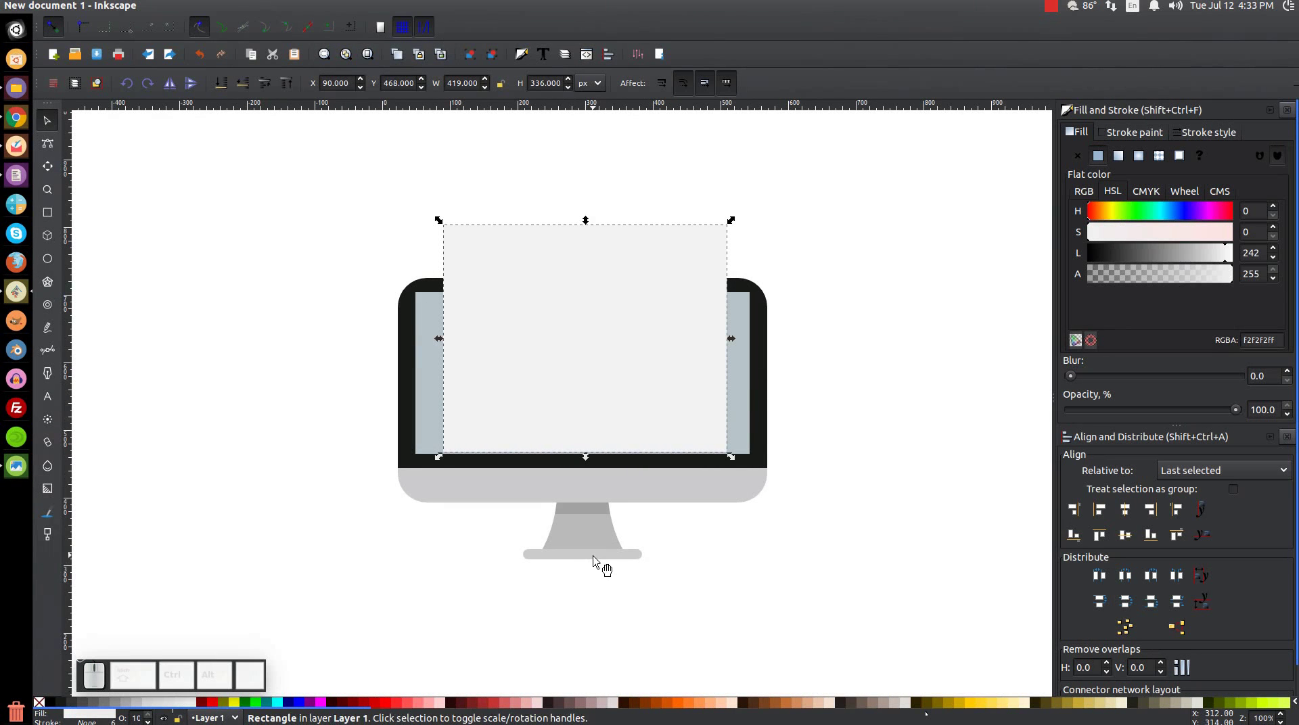
{"action": "left_click_drag", "start_coordinate": [565, 551], "coordinate": [430, 320]}
Align the page panel's bottom edge with the screen's bottom edge, then deselect
{"action": "left_click", "coordinate": [431, 319]}
{"action": "middle_click", "coordinate": [430, 319]}
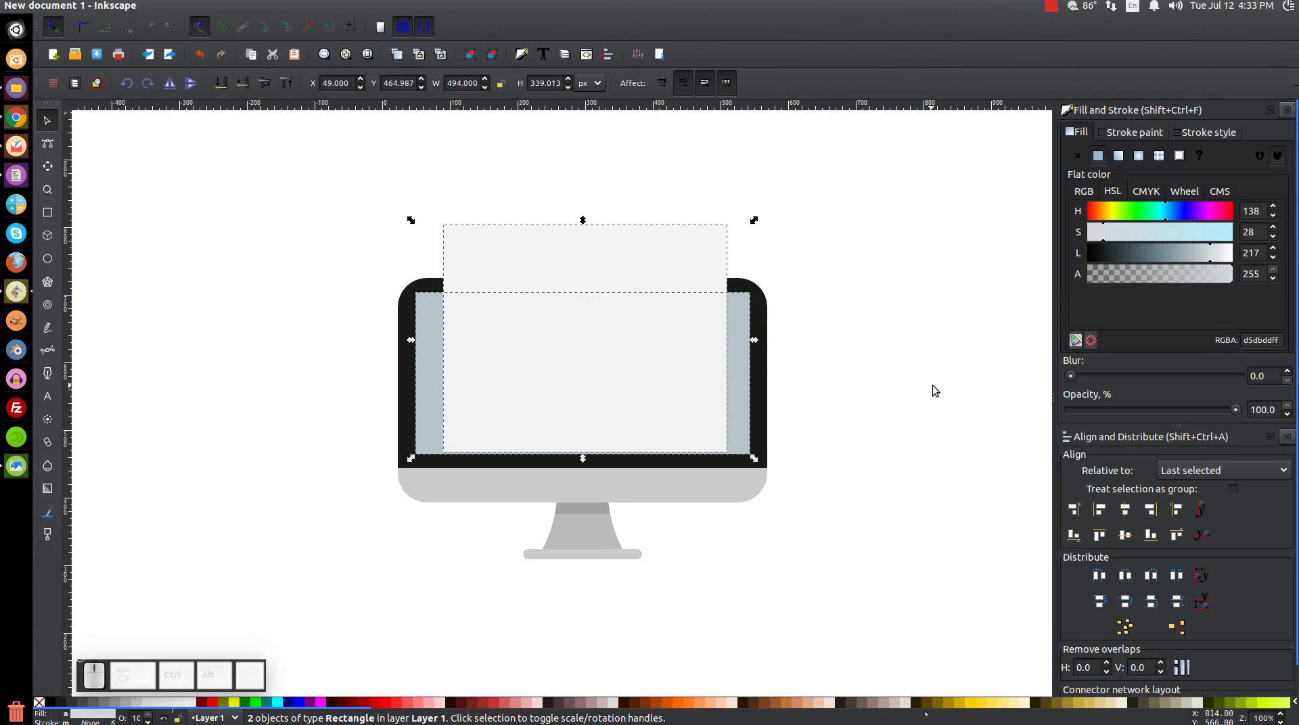
{"action": "left_click", "coordinate": [1133, 515]}
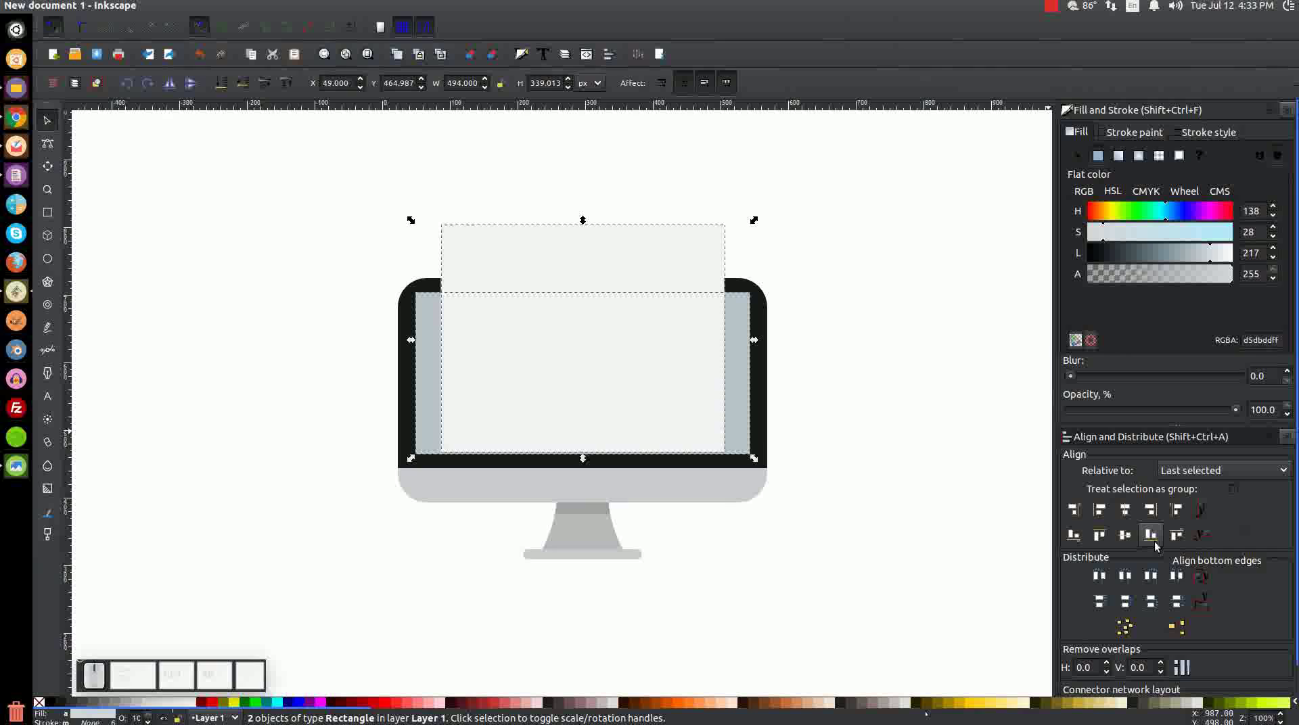
{"action": "left_click", "coordinate": [1158, 542]}
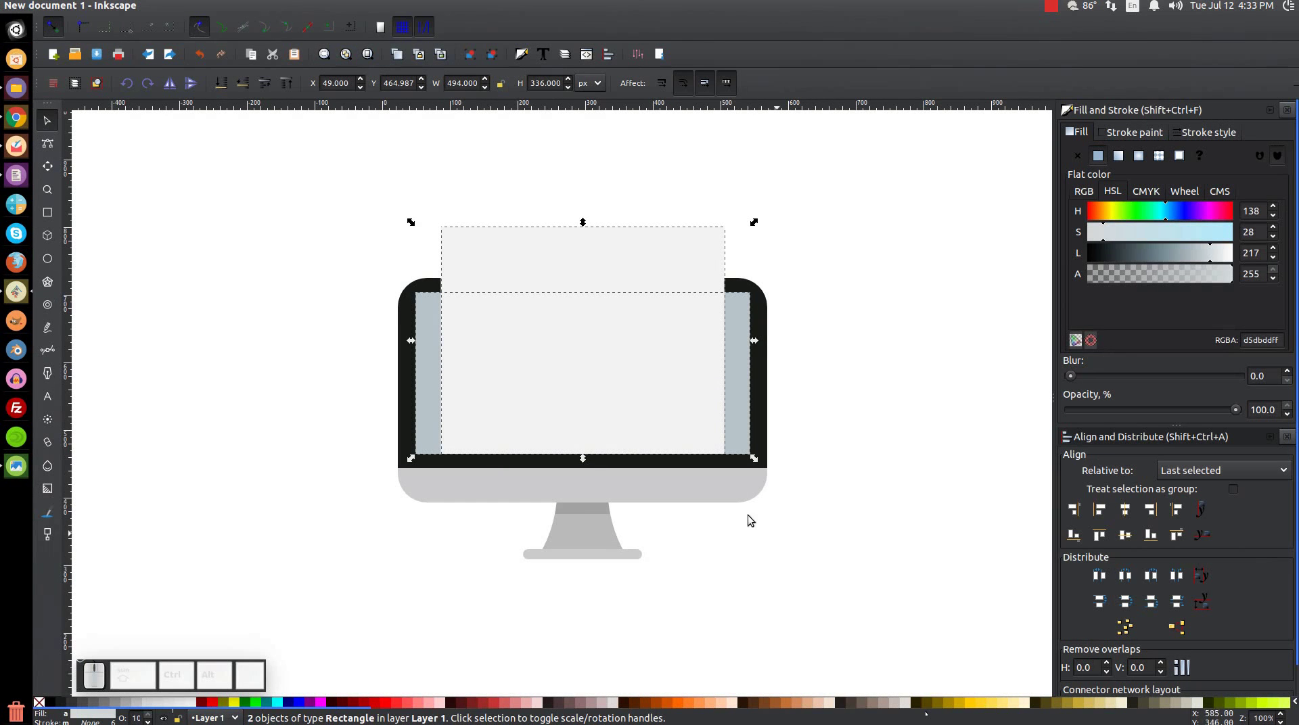
{"action": "left_click", "coordinate": [934, 318]}
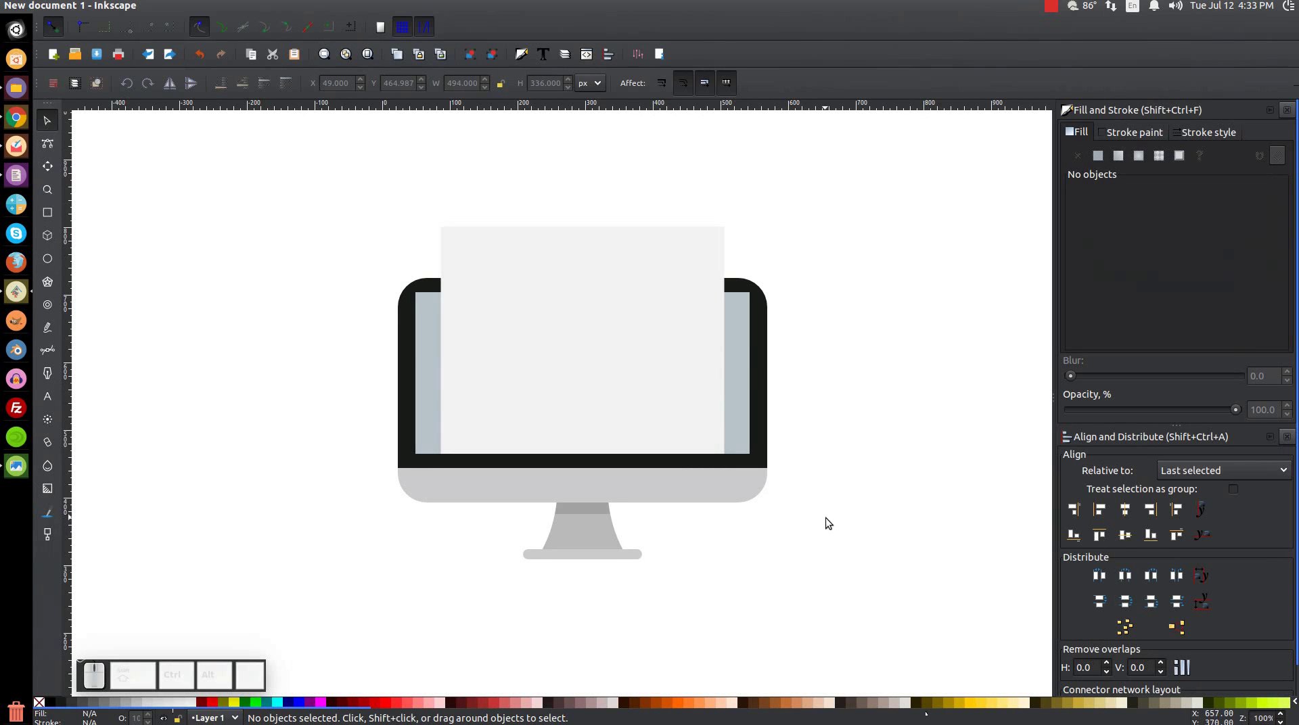
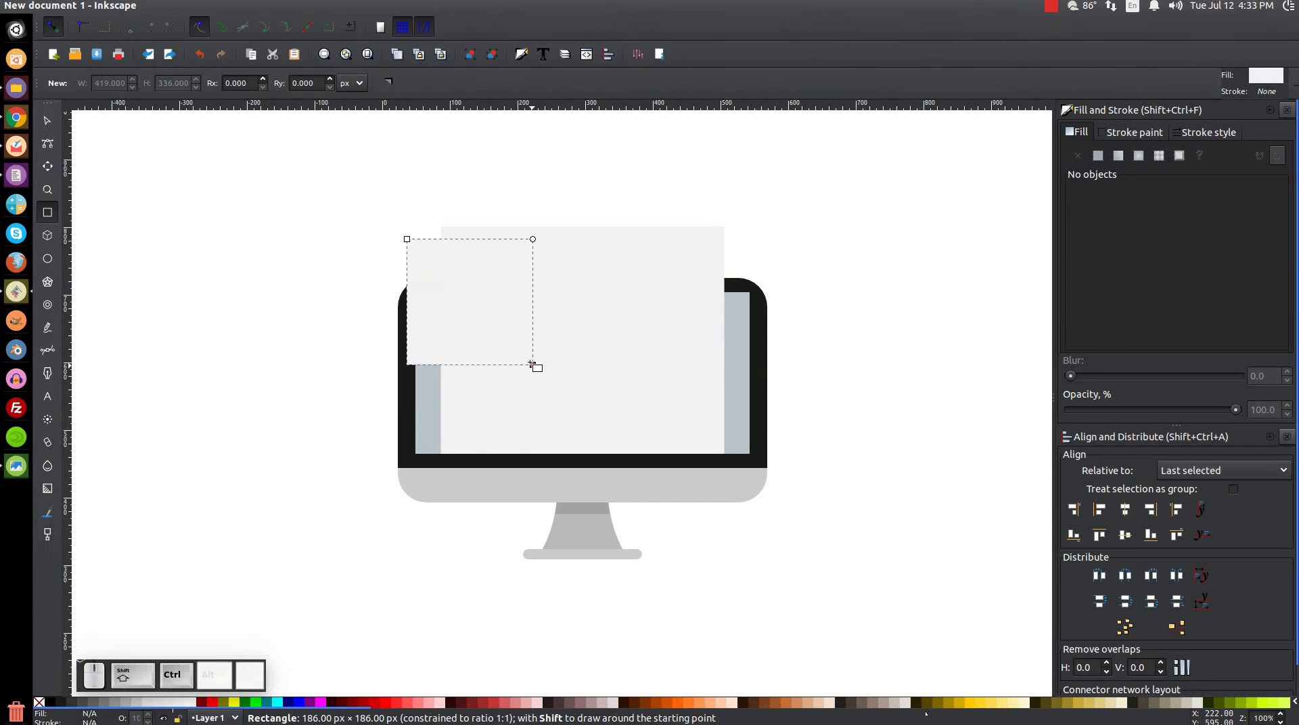
Place a 106×106 square at the panel's top-left and desaturate its blue fill to a muted greyish blue
{"action": "key", "text": "Delete"}
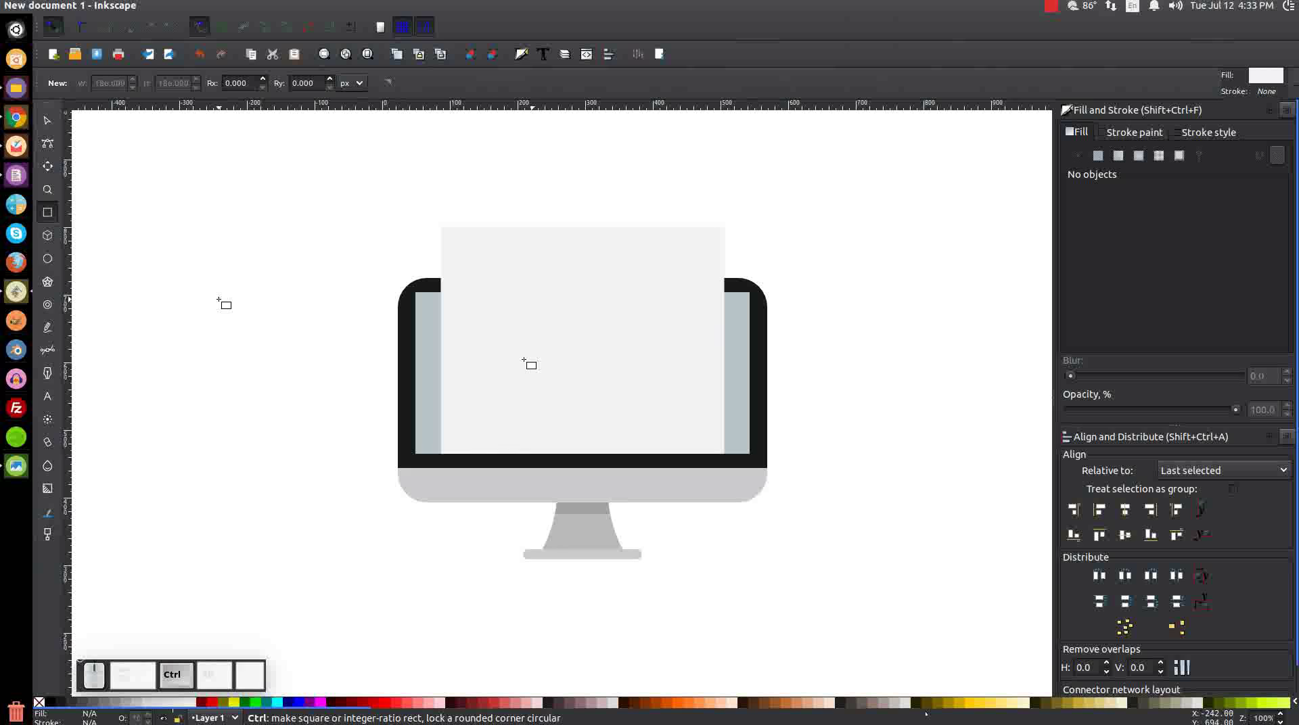
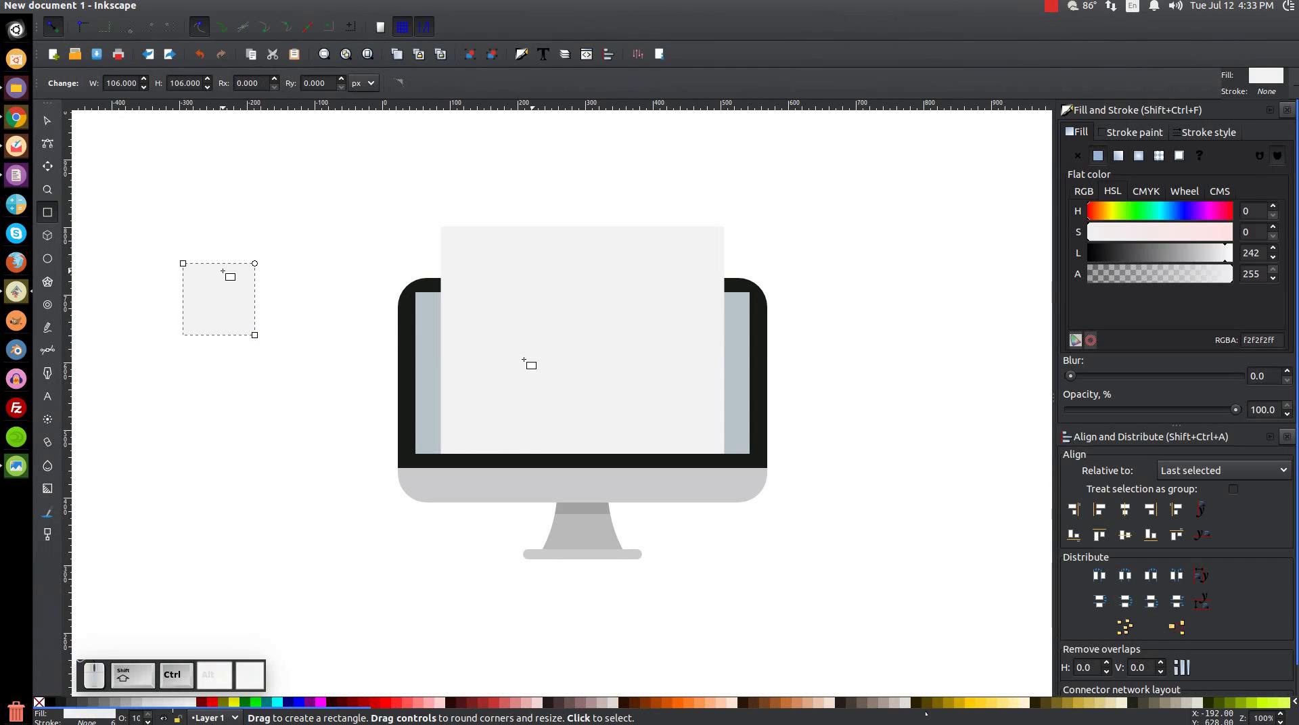
{"action": "left_click", "coordinate": [53, 119]}
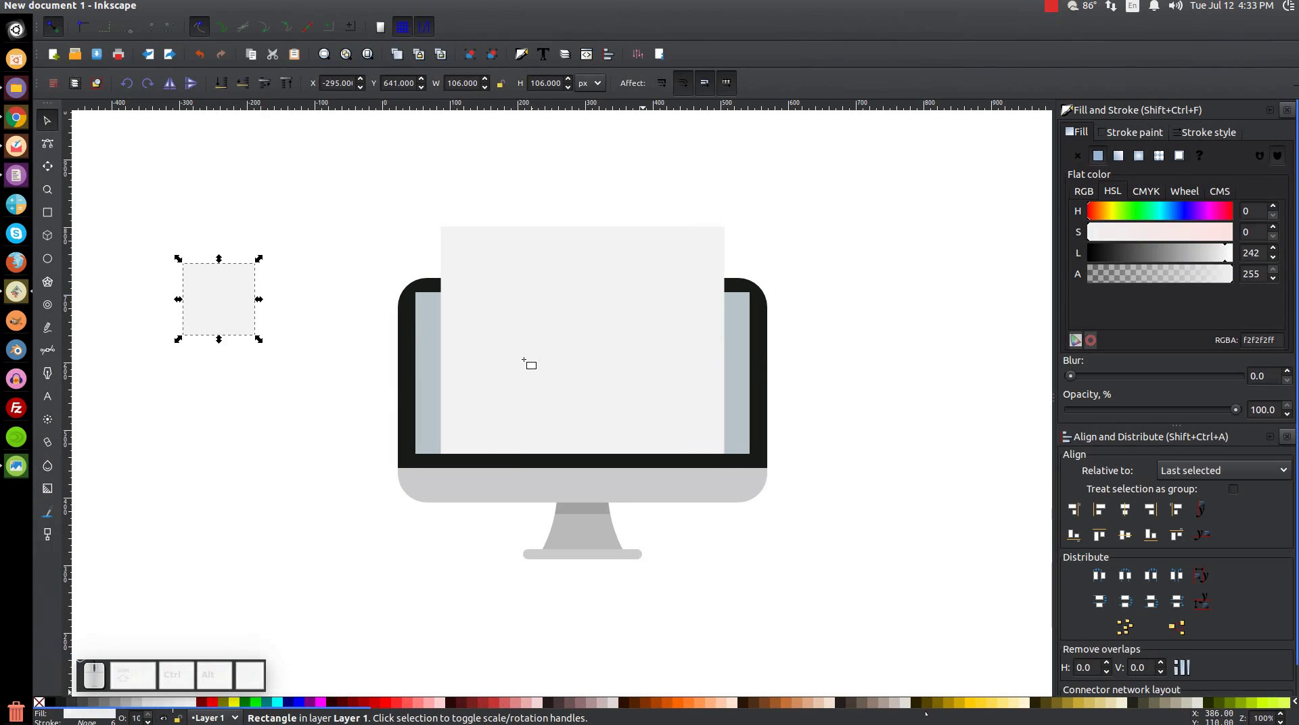
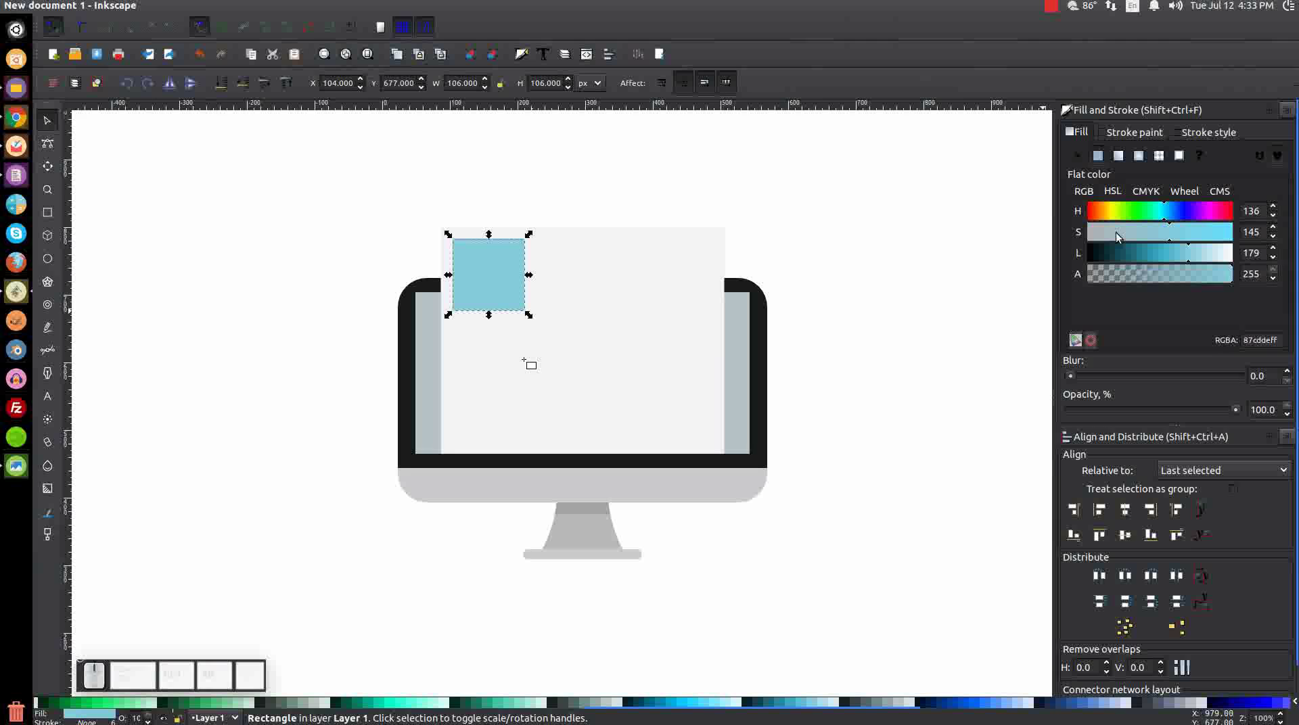
{"action": "left_click_drag", "start_coordinate": [1173, 232], "coordinate": [1151, 230]}
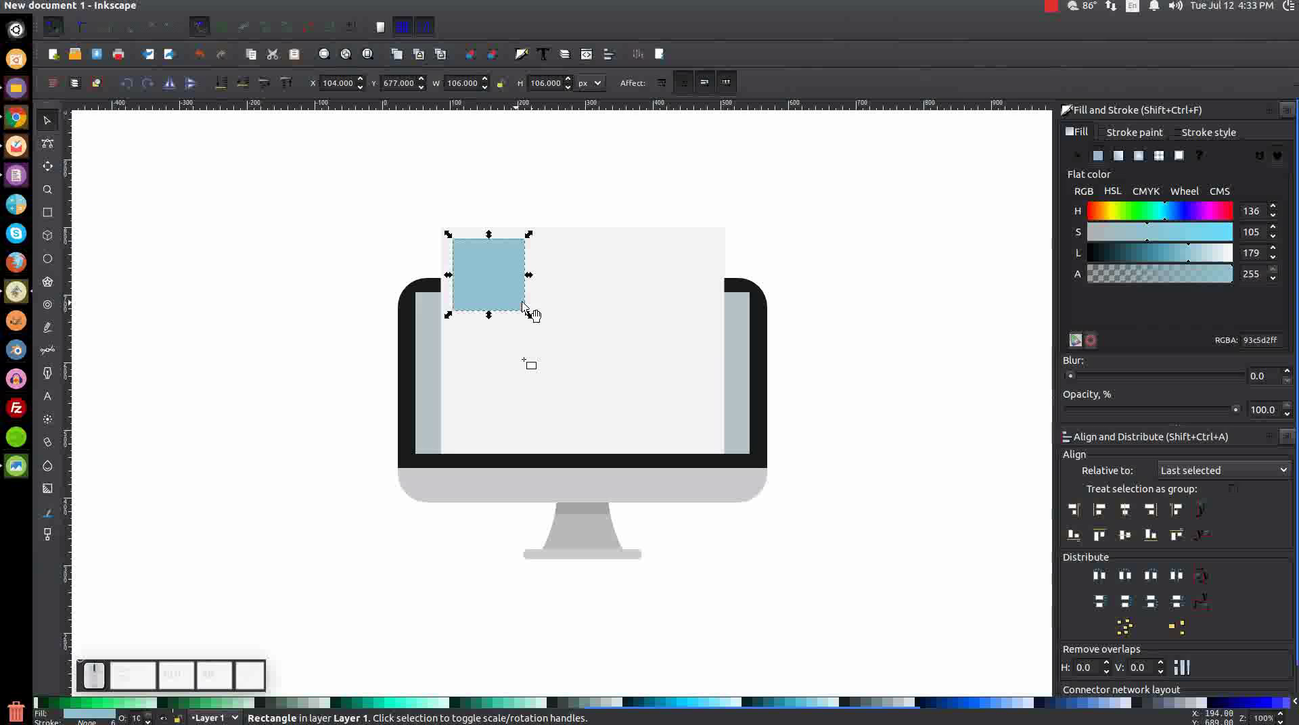
{"action": "left_click", "coordinate": [1152, 230]}
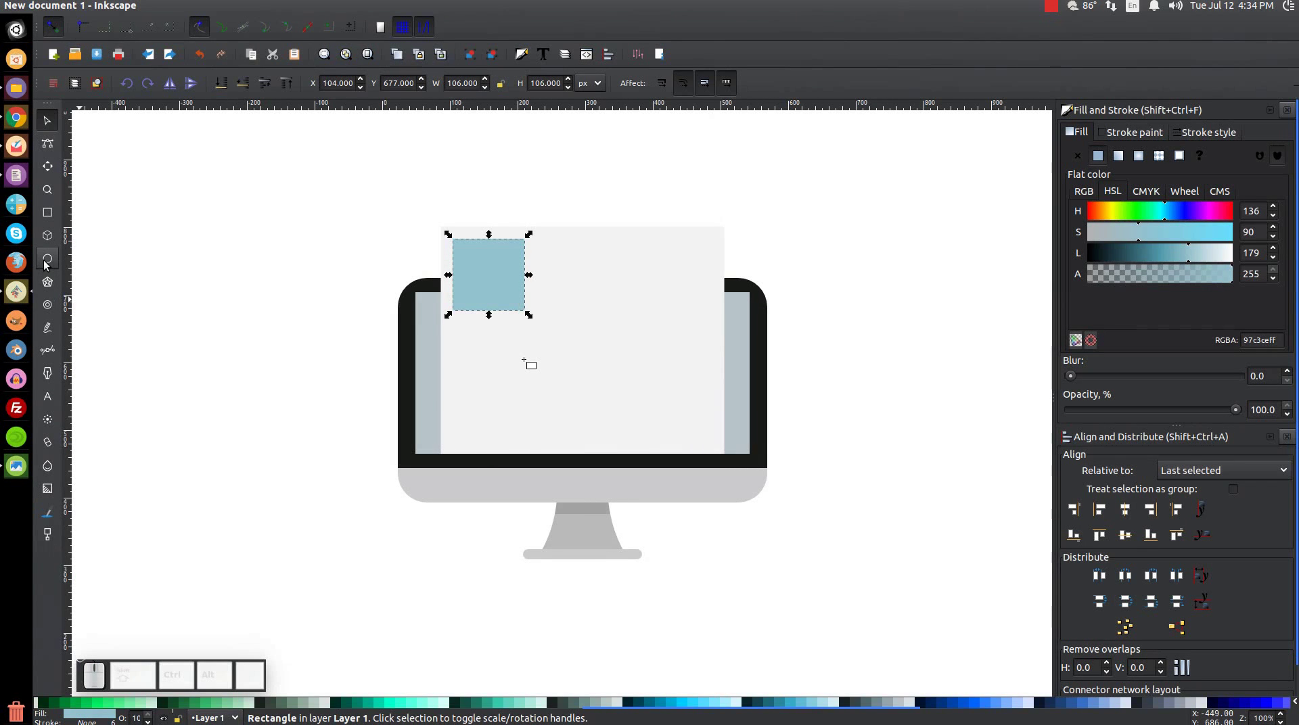
Draw a pale blue circle and centre it both ways on the blue square
{"action": "left_click", "coordinate": [47, 262]}
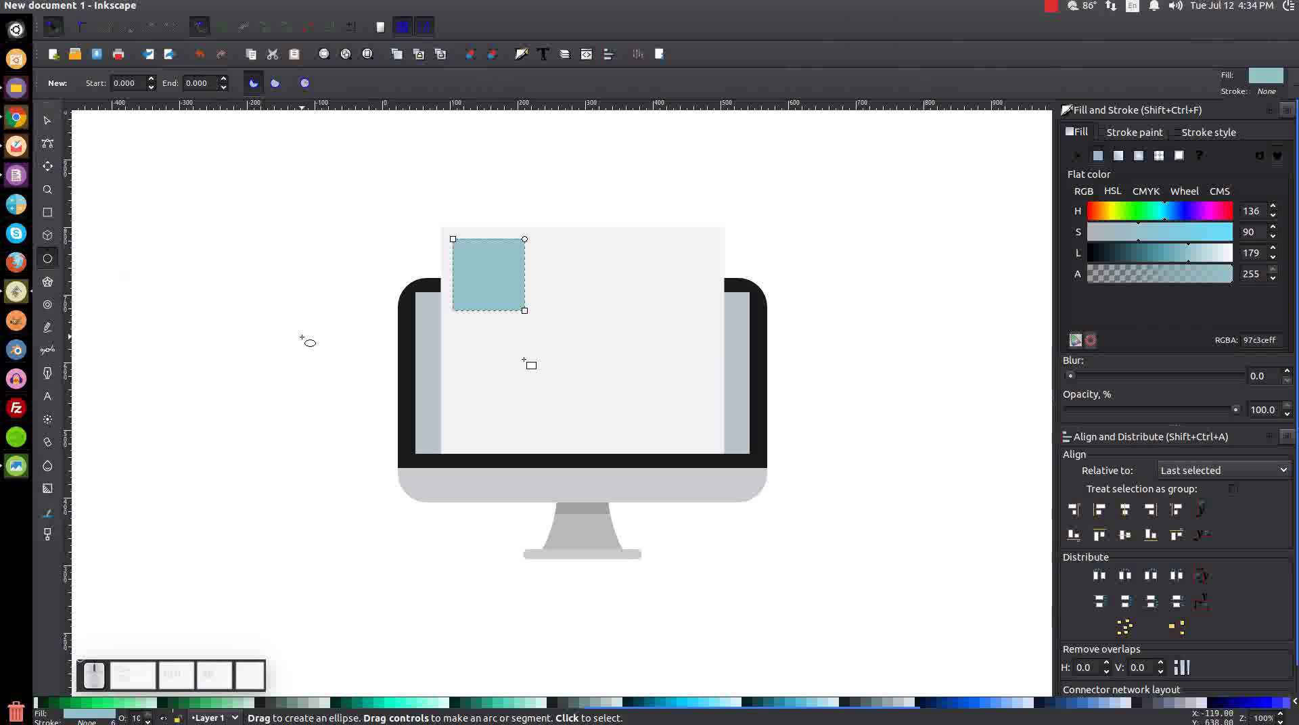
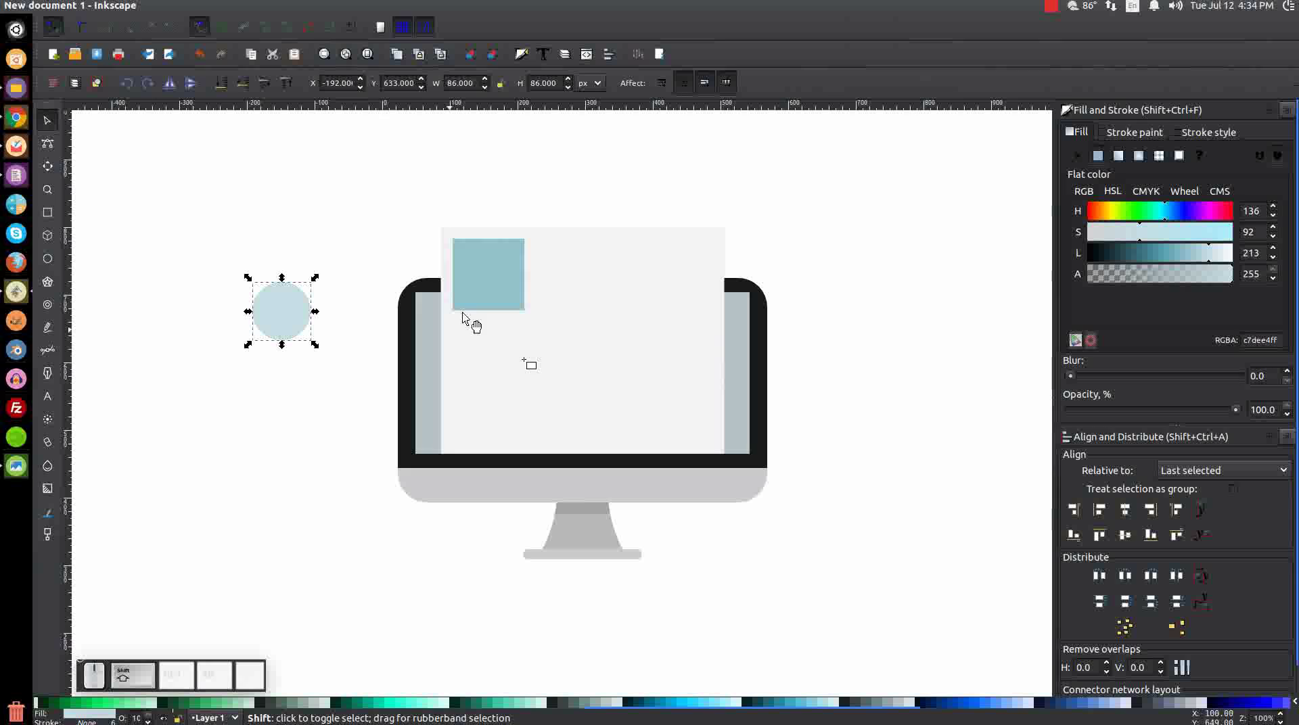
{"action": "left_click", "coordinate": [512, 264]}
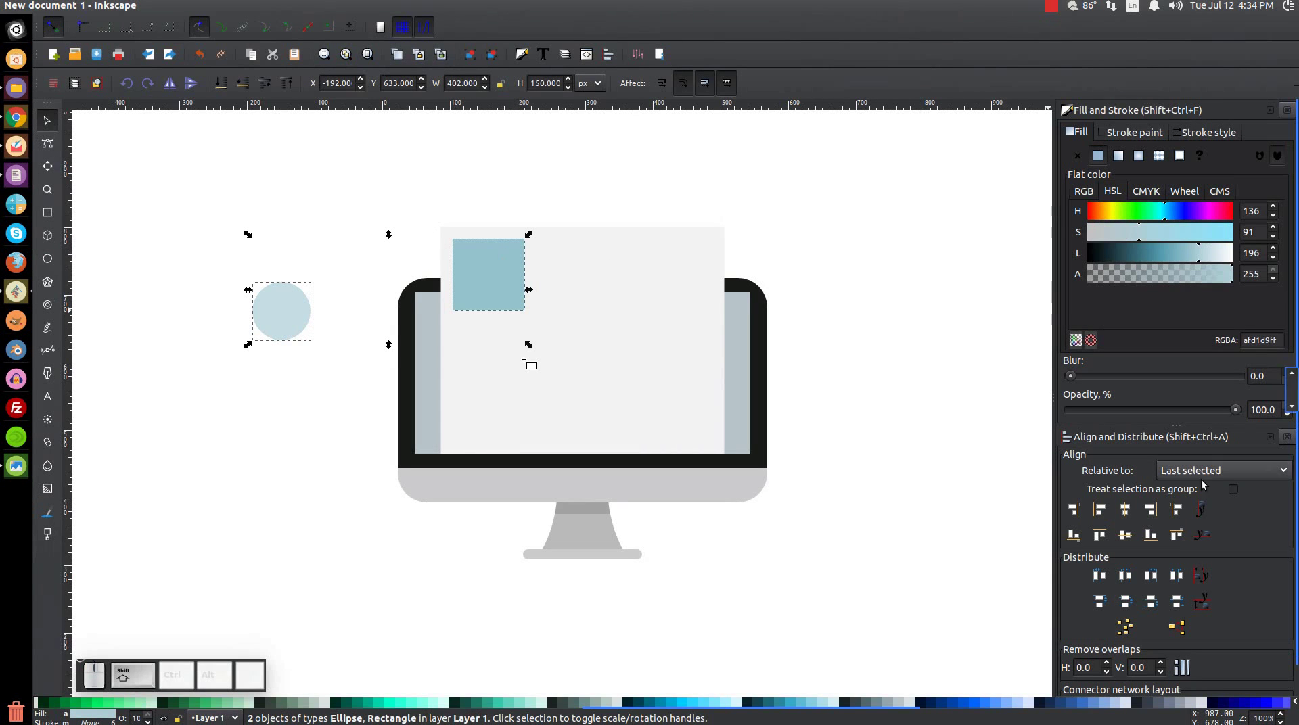
{"action": "left_click", "coordinate": [1134, 515]}
{"action": "left_click", "coordinate": [1127, 531]}
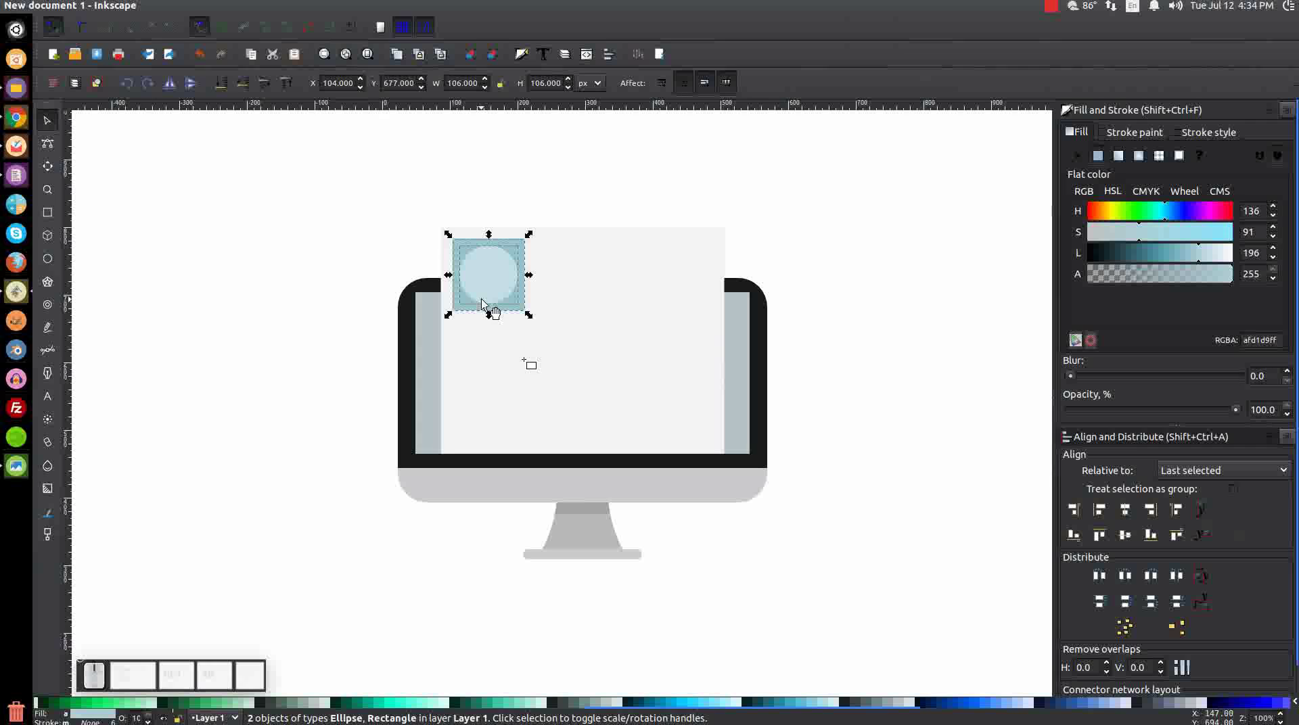
{"action": "left_click", "coordinate": [656, 151]}
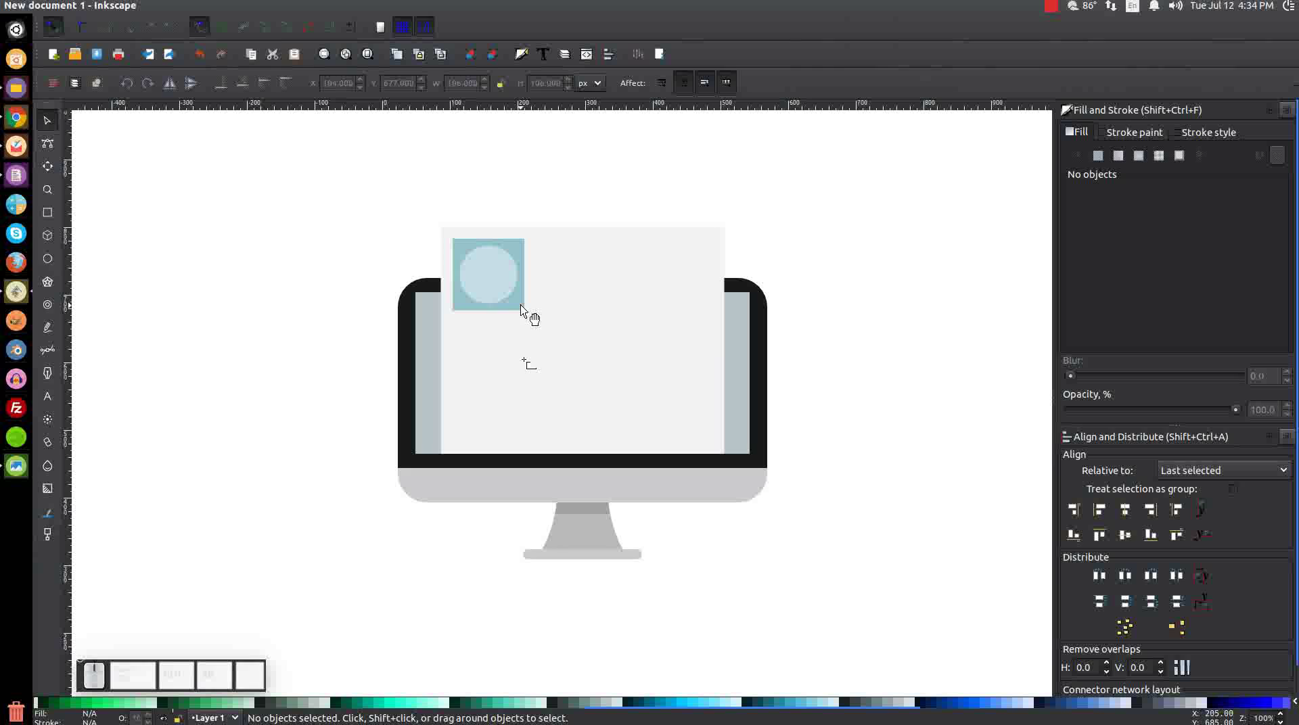
{"action": "left_click", "coordinate": [531, 320]}
Duplicate the square and flatten the copy into a thin bar just below it
{"action": "right_click", "coordinate": [520, 307]}
{"action": "left_click", "coordinate": [570, 424]}
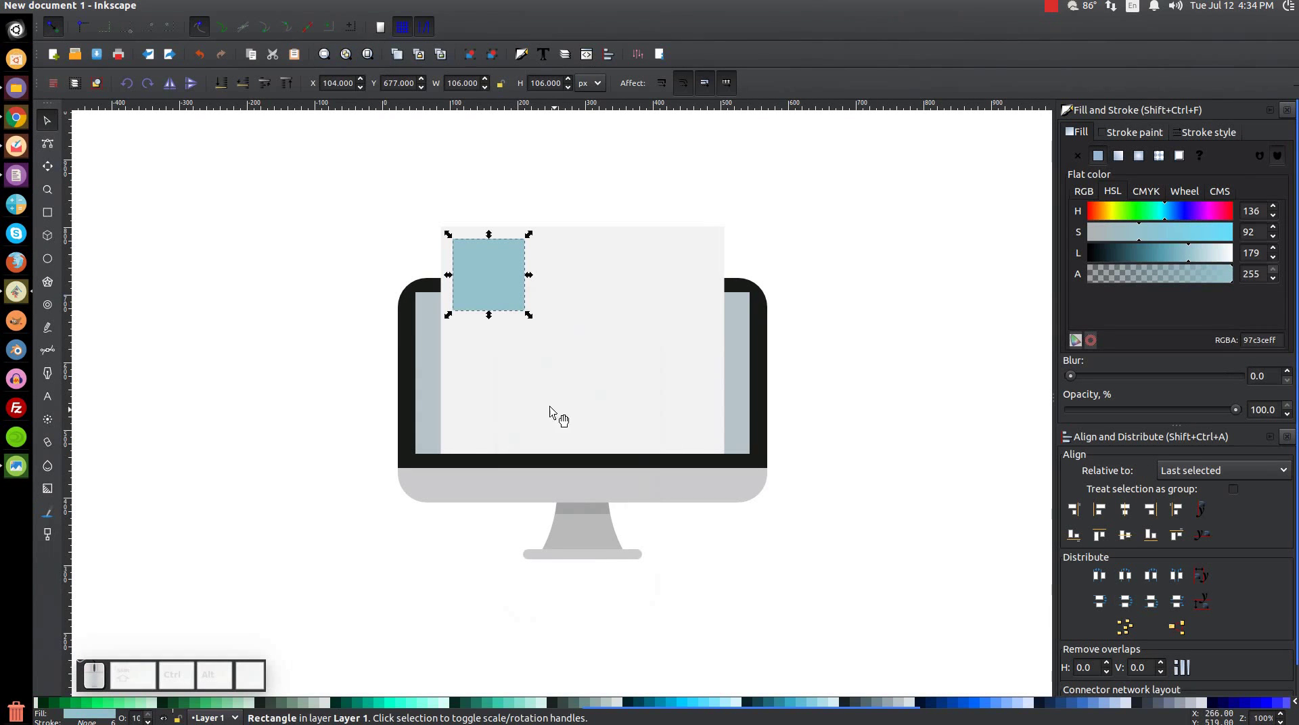
{"action": "left_click_drag", "start_coordinate": [501, 261], "coordinate": [496, 354]}
{"action": "left_click_drag", "start_coordinate": [494, 398], "coordinate": [503, 358]}
Duplicate the bar for a second caption line beneath, then duplicate the square again
{"action": "left_click", "coordinate": [514, 321]}
{"action": "left_click", "coordinate": [546, 427]}
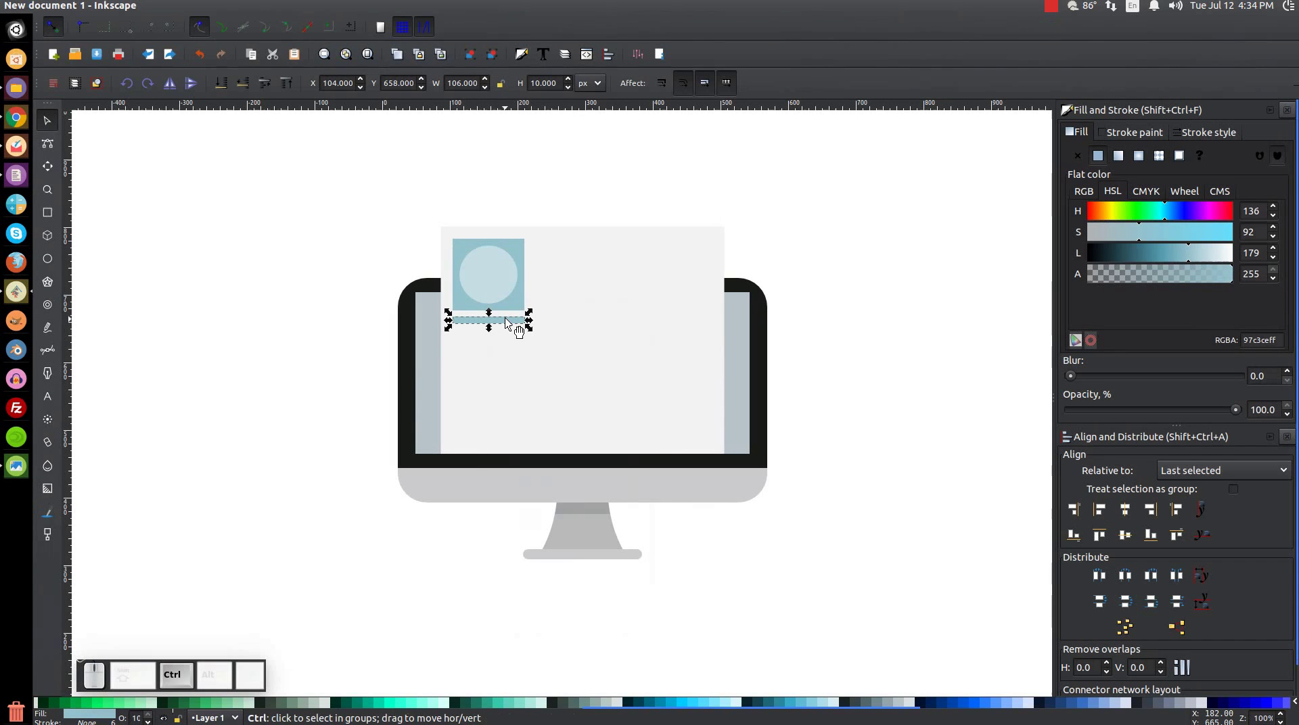
{"action": "left_click_drag", "start_coordinate": [514, 327], "coordinate": [425, 558]}
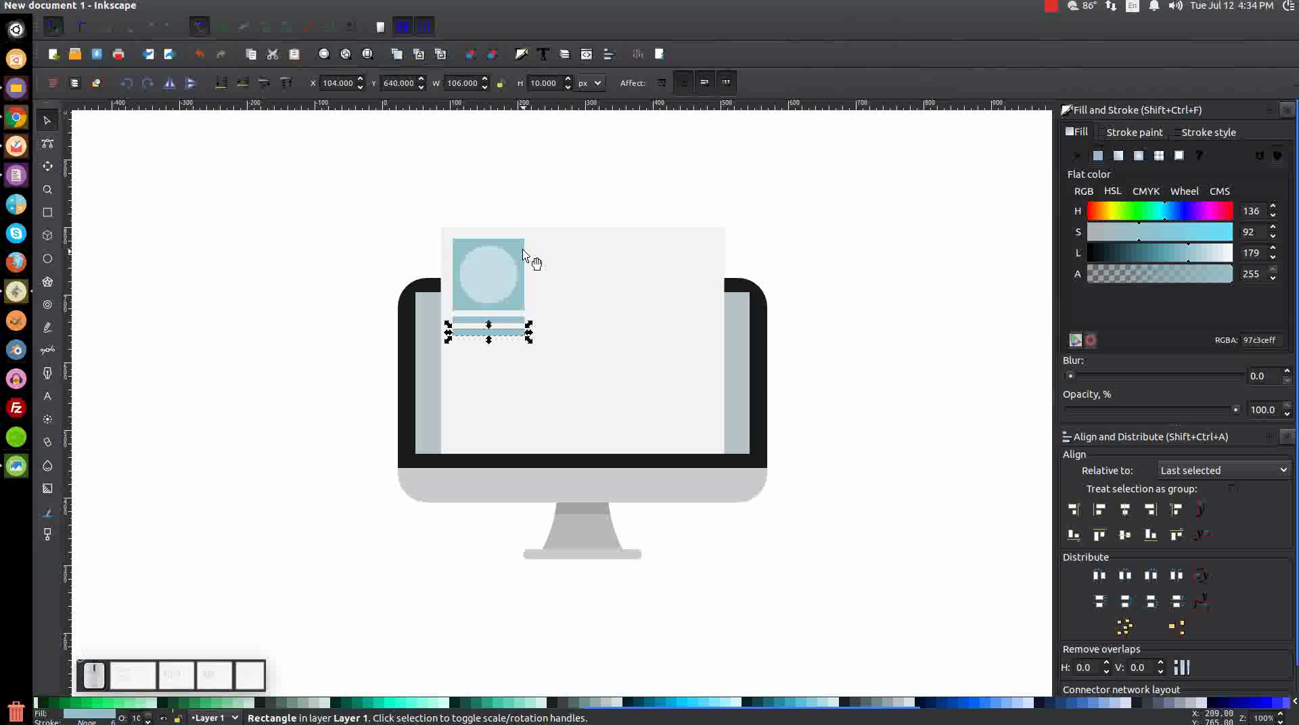
{"action": "left_click", "coordinate": [527, 255]}
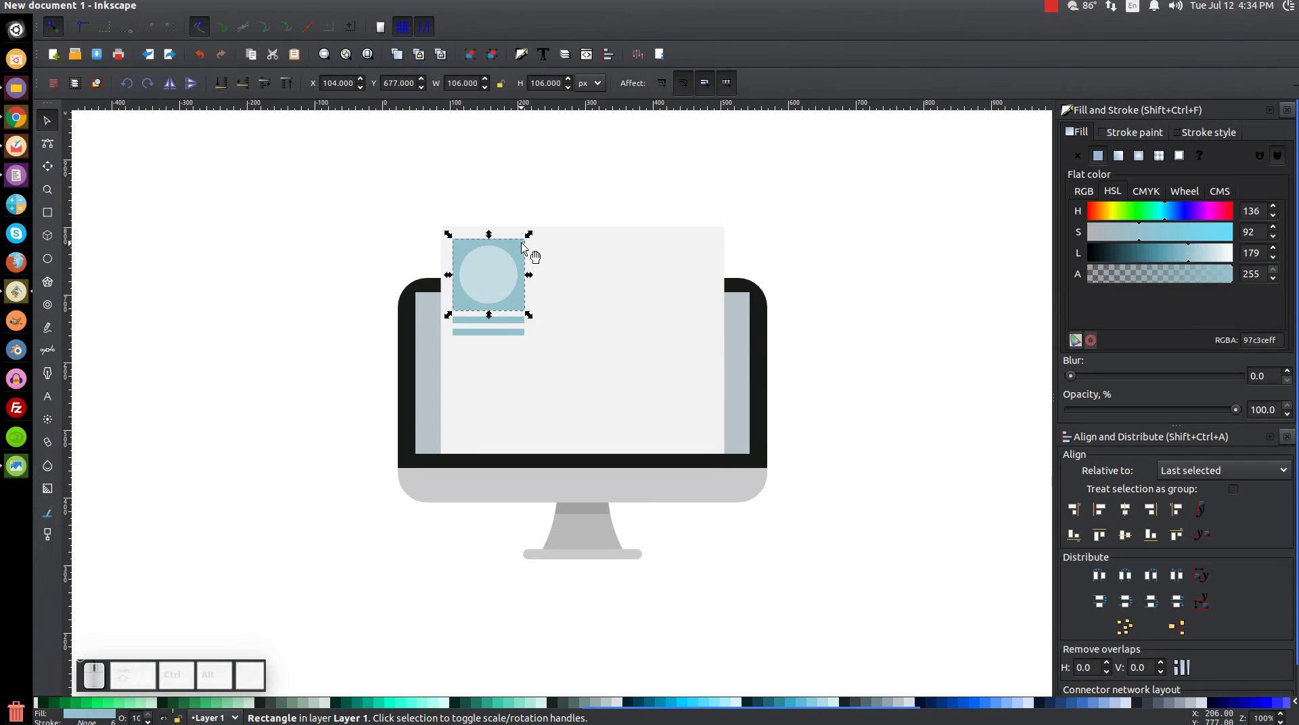
{"action": "left_click", "coordinate": [526, 245]}
{"action": "left_click", "coordinate": [578, 355]}
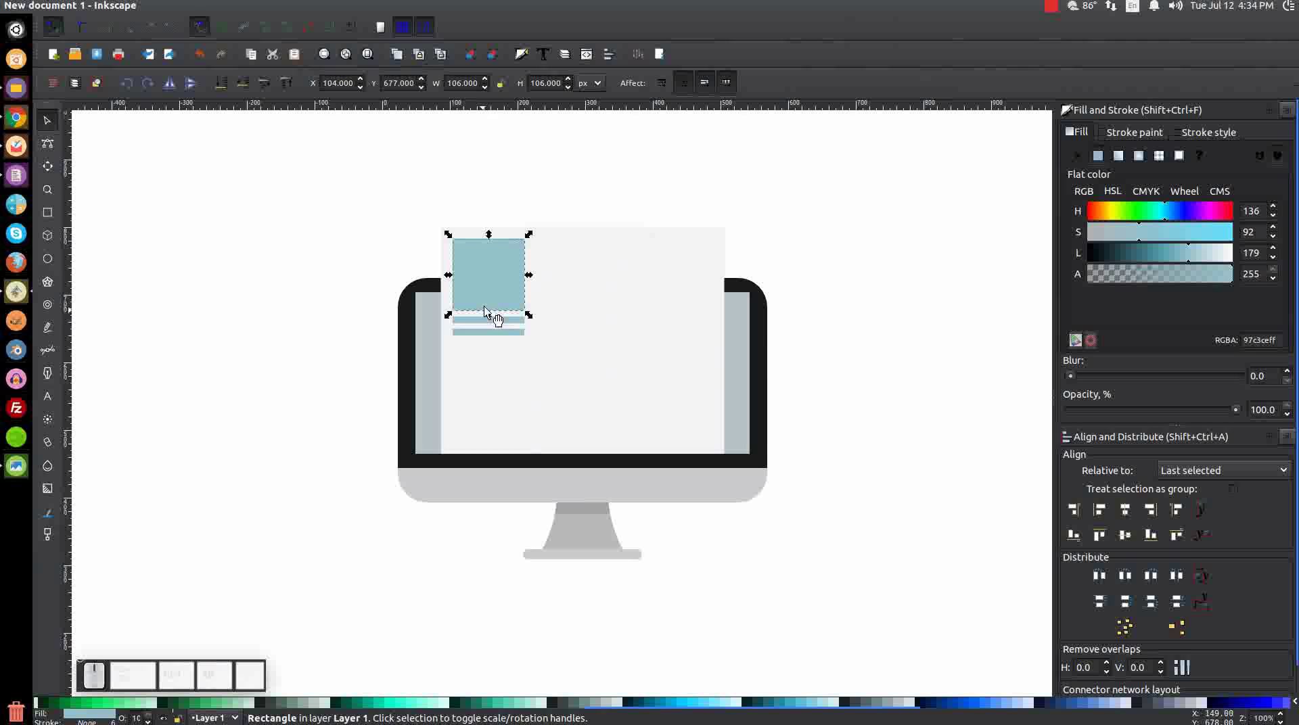
Move the square copy right and stretch it into a 253×187 grey rectangle beside the image card
{"action": "left_click_drag", "start_coordinate": [477, 281], "coordinate": [509, 515]}
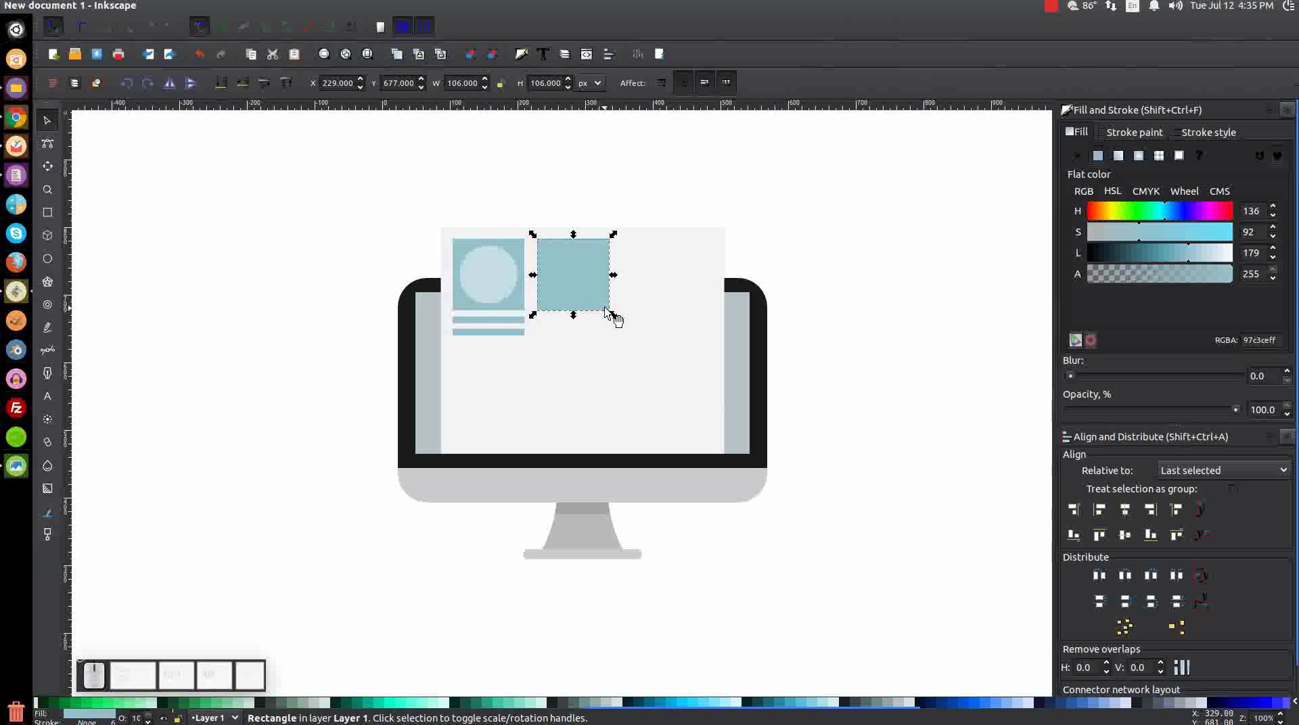
{"action": "left_click_drag", "start_coordinate": [617, 274], "coordinate": [720, 291]}
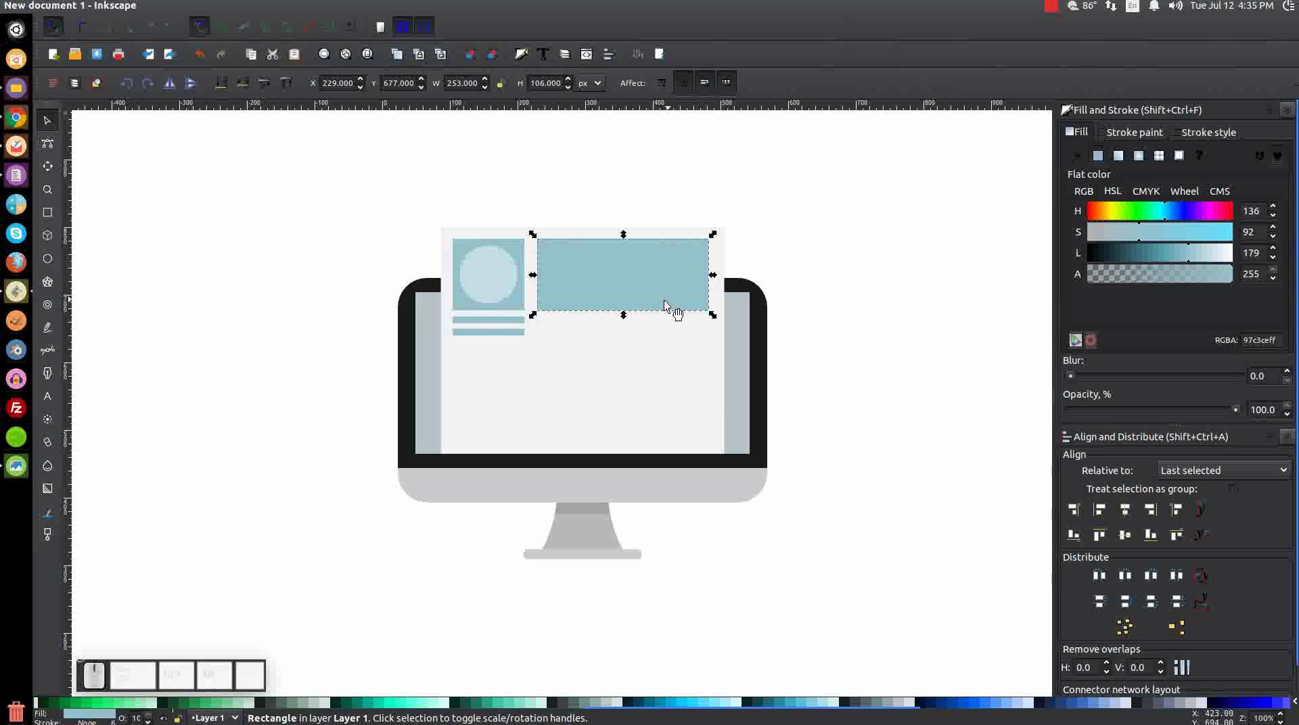
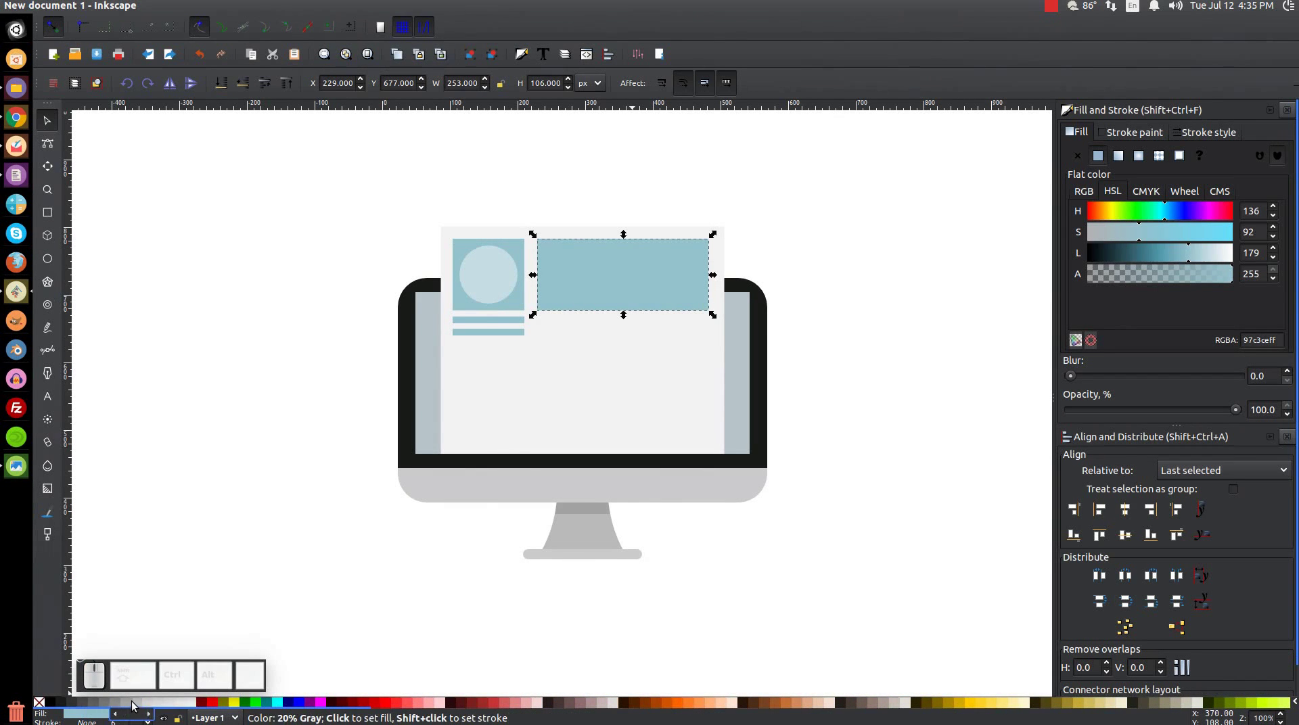
{"action": "left_click", "coordinate": [137, 702]}
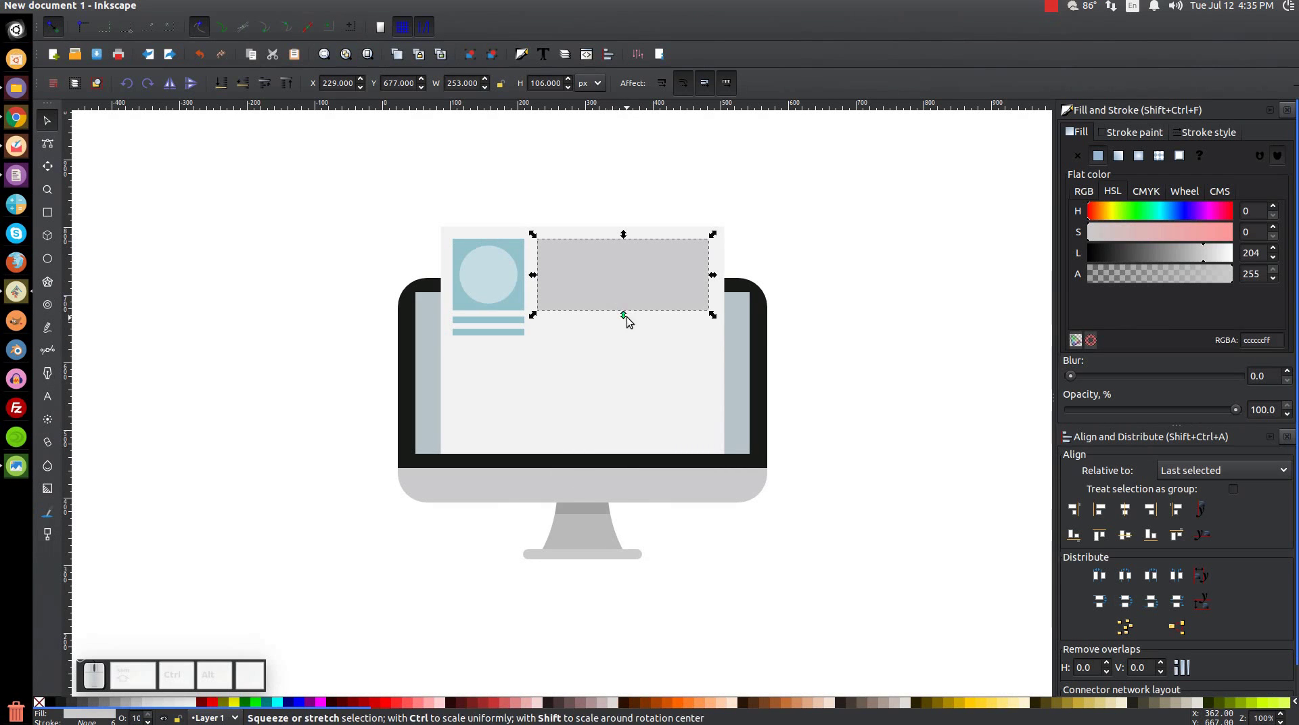
{"action": "left_click_drag", "start_coordinate": [630, 316], "coordinate": [573, 407]}
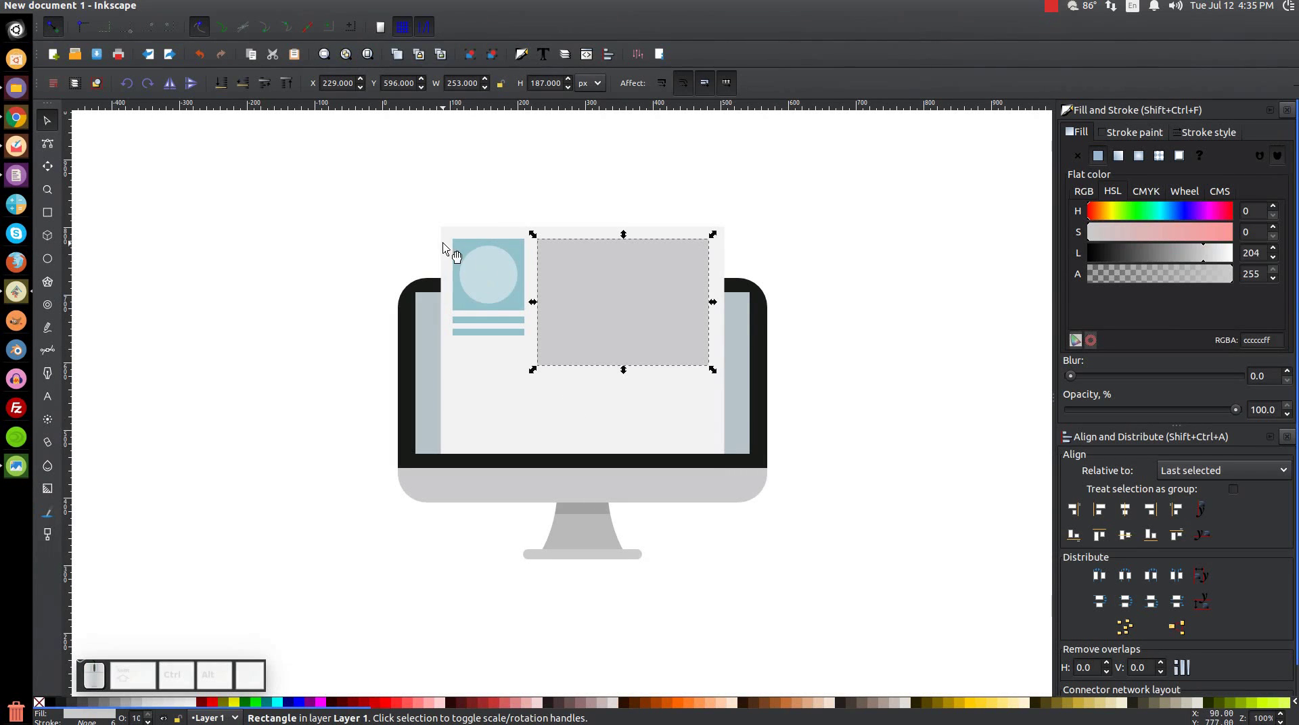
Duplicate the circle and square, shrink them to about 42 px and move them onto the grey panel's top-left
{"action": "left_click", "coordinate": [495, 271]}
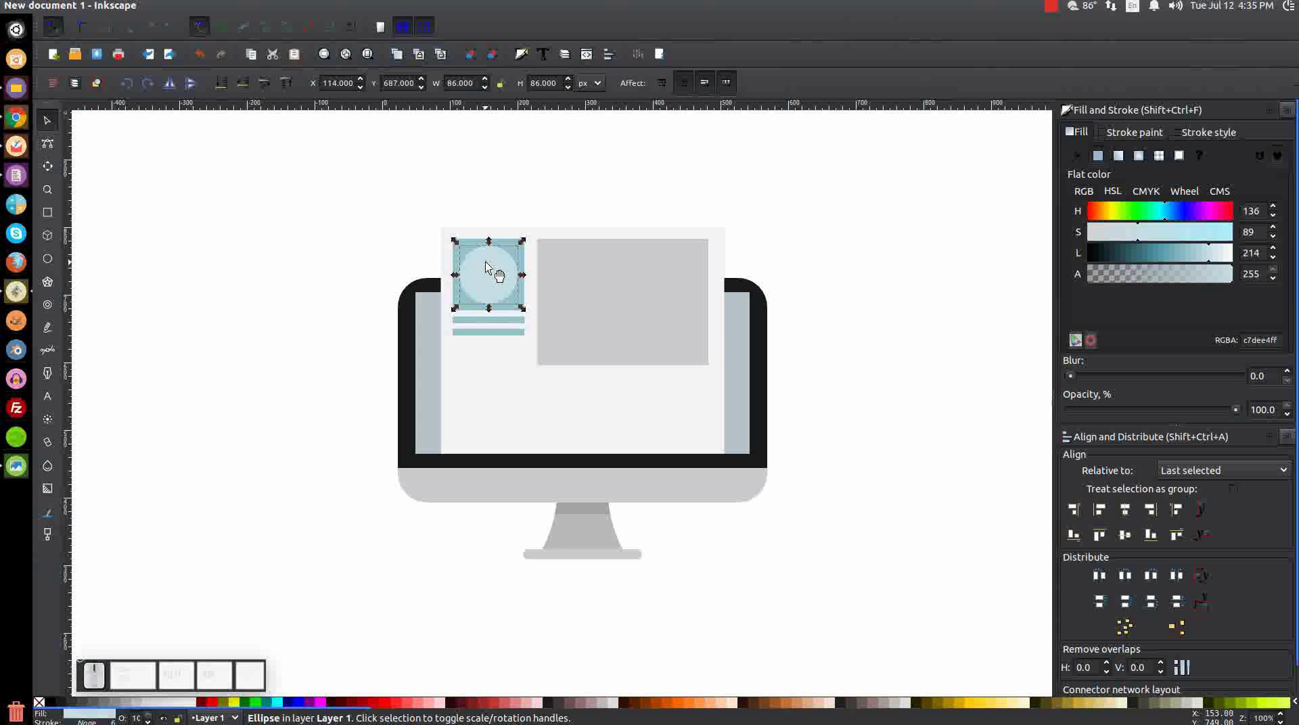
{"action": "left_click", "coordinate": [476, 248]}
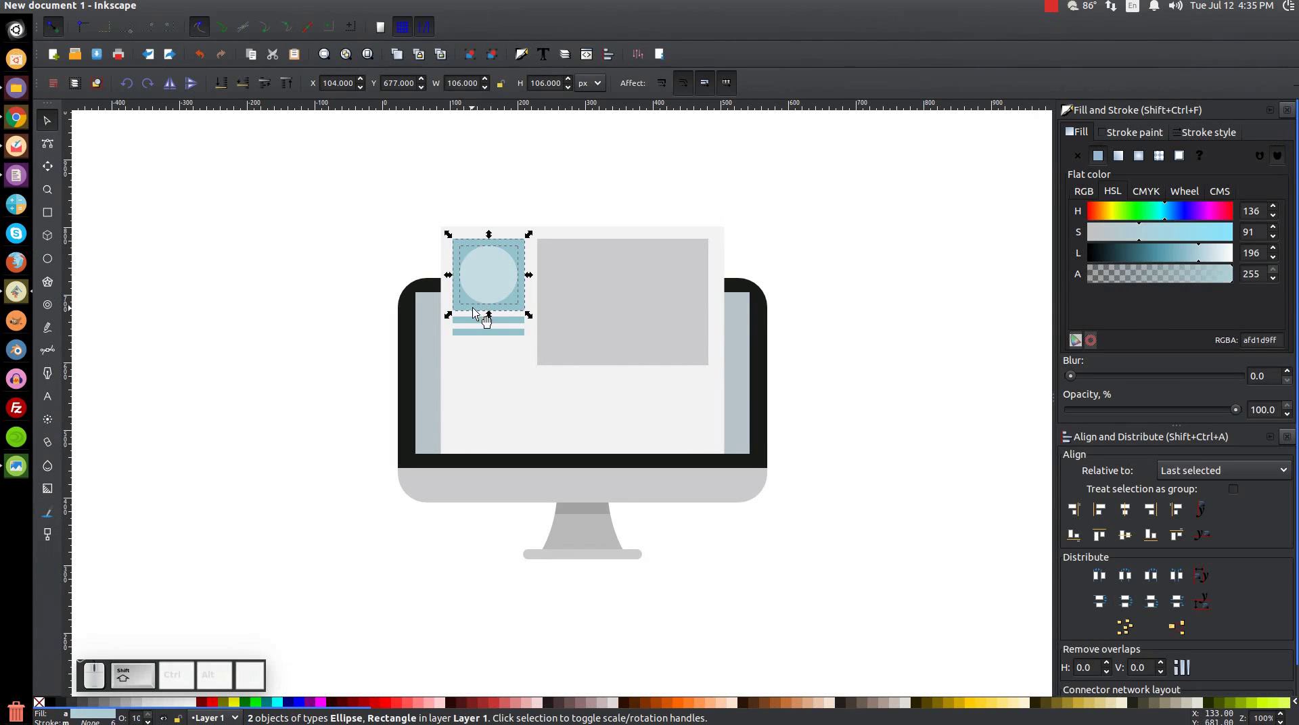
{"action": "left_click", "coordinate": [486, 269]}
{"action": "left_click", "coordinate": [512, 375]}
{"action": "left_click_drag", "start_coordinate": [493, 281], "coordinate": [608, 321]}
{"action": "left_click_drag", "start_coordinate": [629, 327], "coordinate": [571, 275]}
Recolour the small copy grey with a light grey circle inside
{"action": "left_click", "coordinate": [564, 266]}
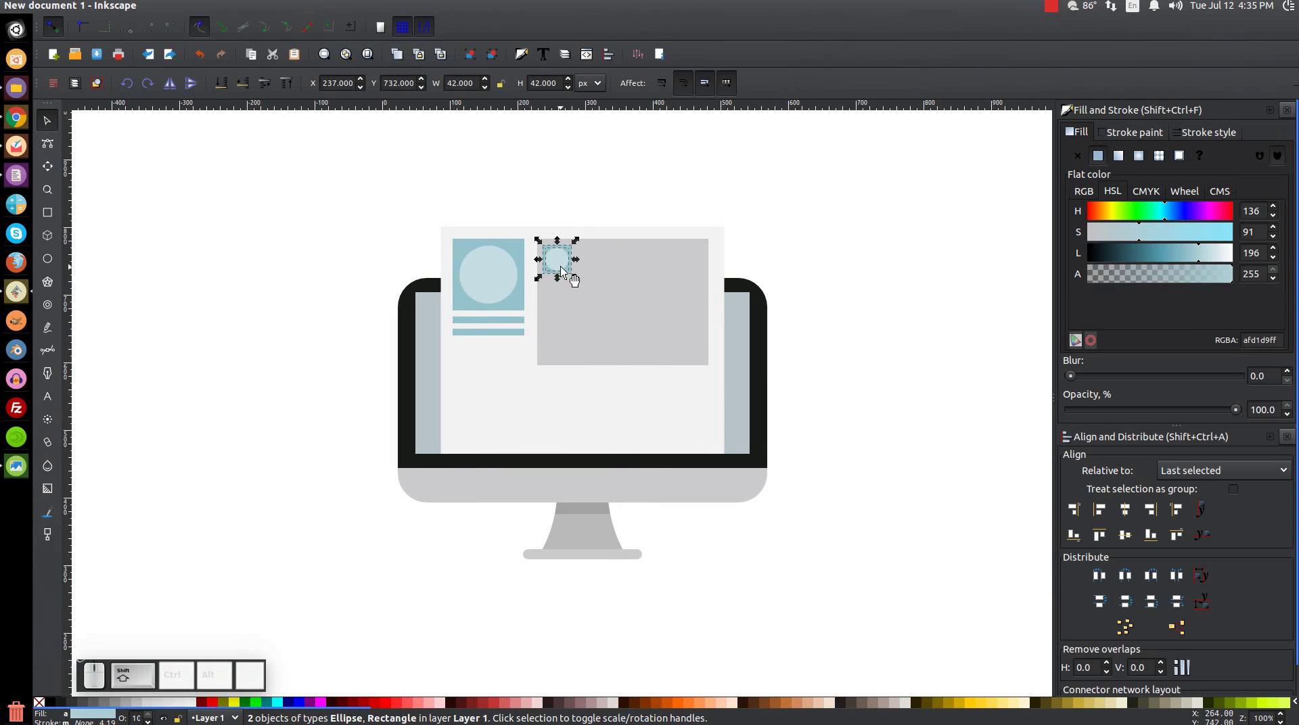
{"action": "left_click", "coordinate": [566, 268]}
{"action": "scroll", "scroll_direction": "up", "scroll_amount": 3}
{"action": "key", "text": "1"}
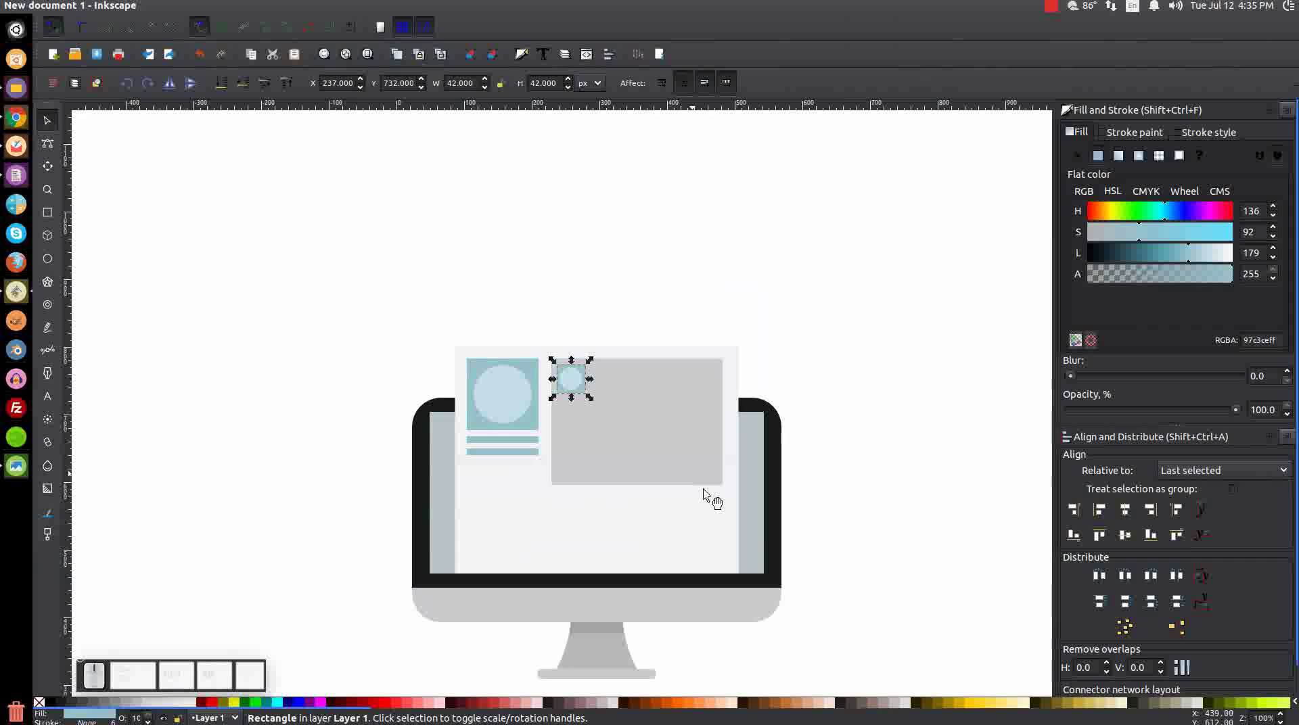
{"action": "left_click", "coordinate": [130, 704]}
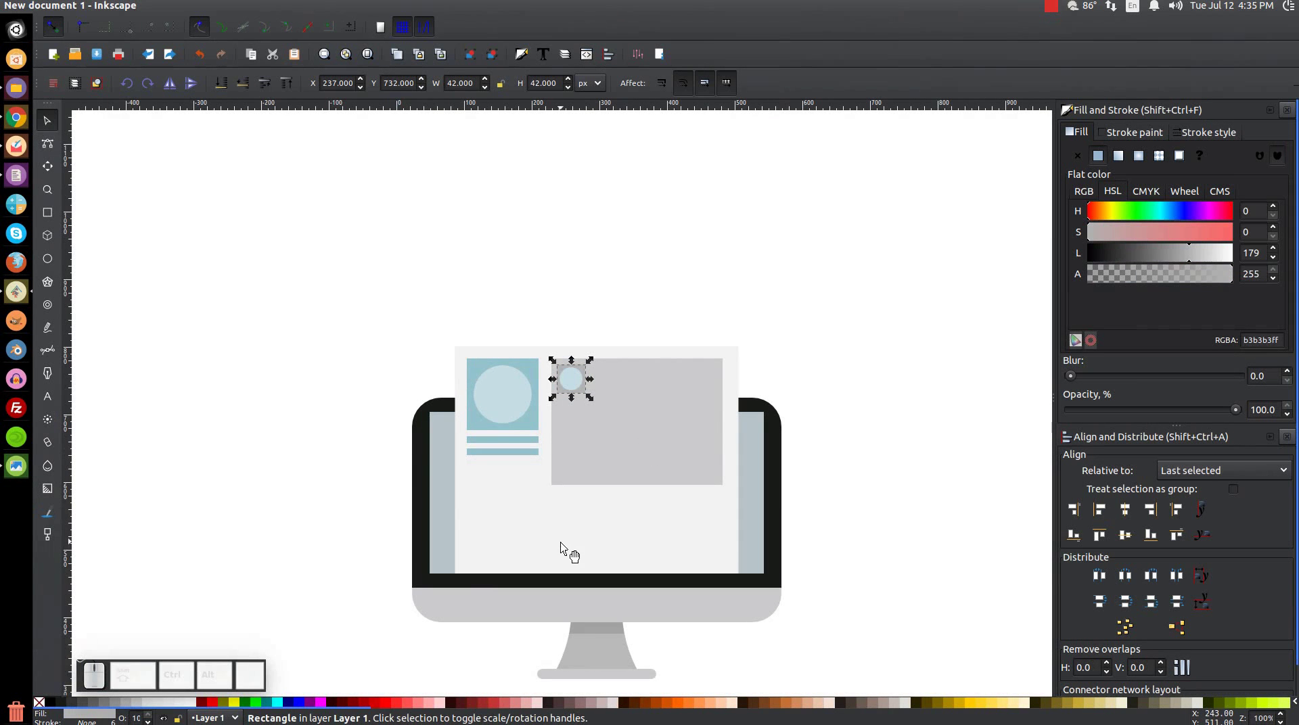
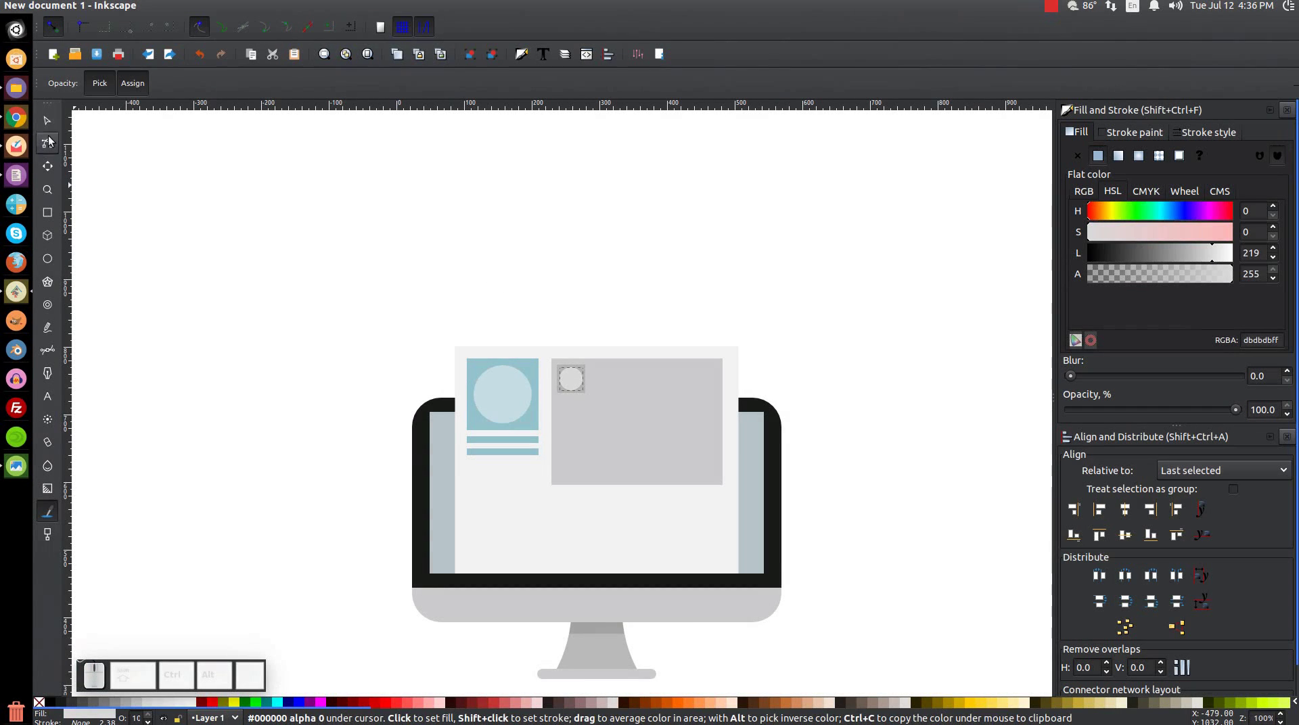
{"action": "left_click", "coordinate": [51, 114]}
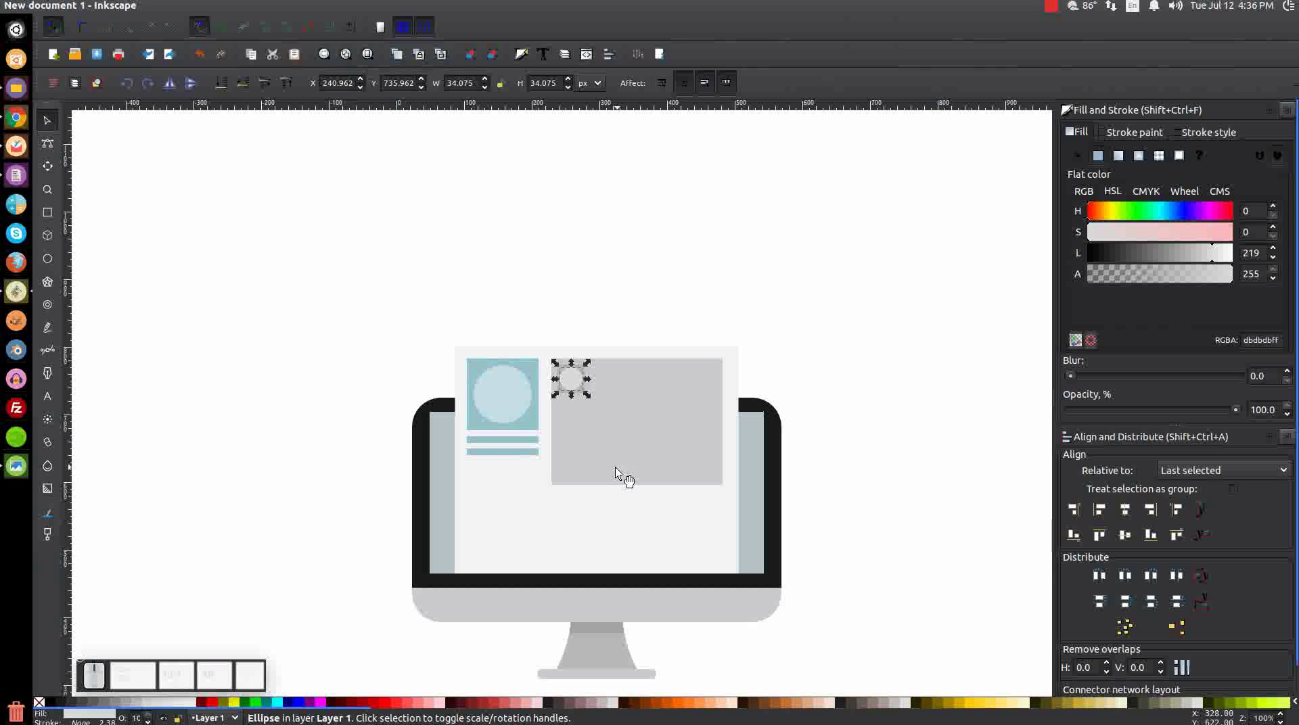
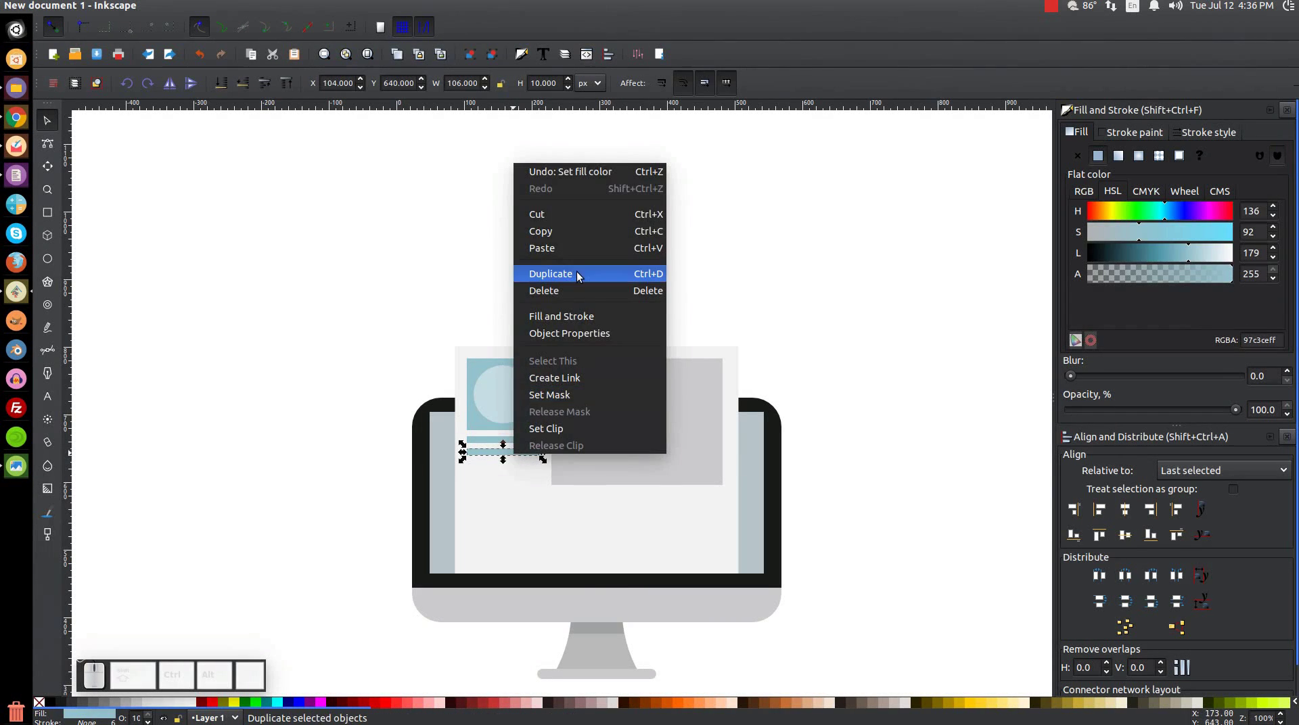
Duplicate the thin blue bar, stretch it to 171 px beside the small grey square and centre it vertically on the square
{"action": "left_click", "coordinate": [579, 270]}
{"action": "left_click_drag", "start_coordinate": [522, 458], "coordinate": [665, 394]}
{"action": "left_click_drag", "start_coordinate": [679, 383], "coordinate": [713, 437]}
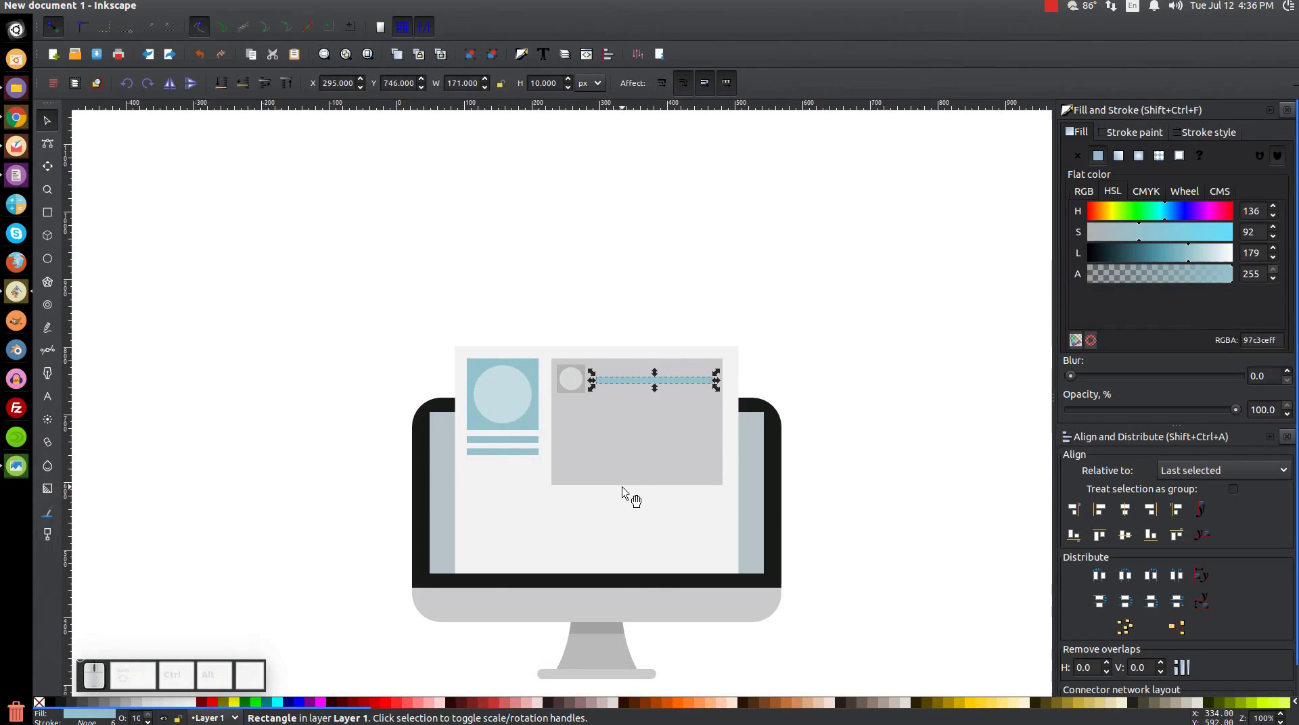
{"action": "left_click", "coordinate": [566, 403]}
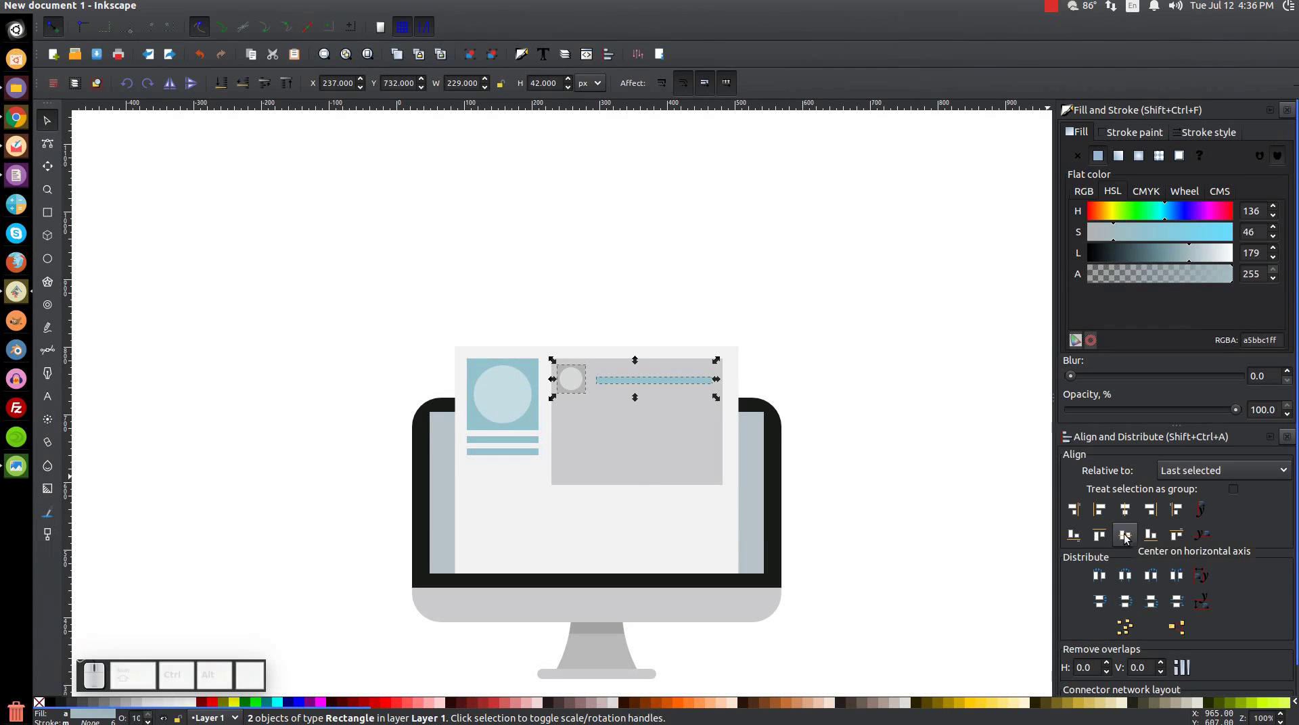
{"action": "left_click", "coordinate": [1128, 535]}
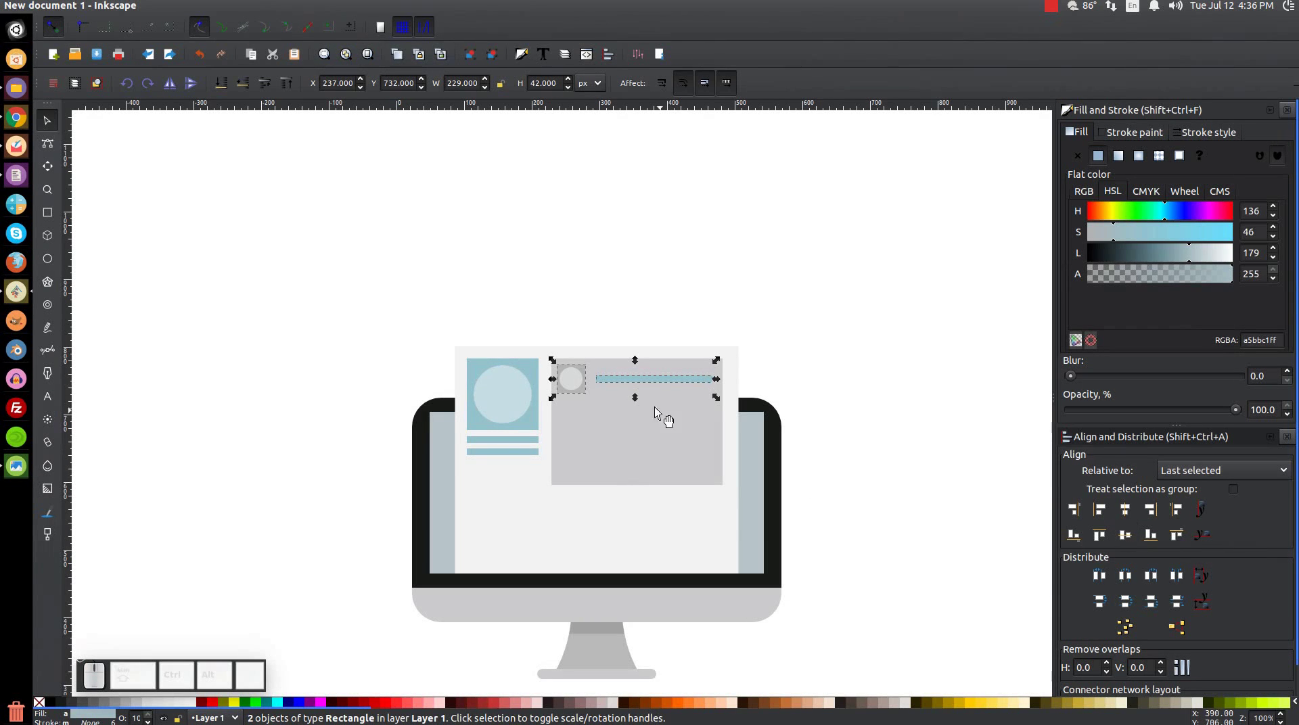
{"action": "left_click", "coordinate": [903, 320]}
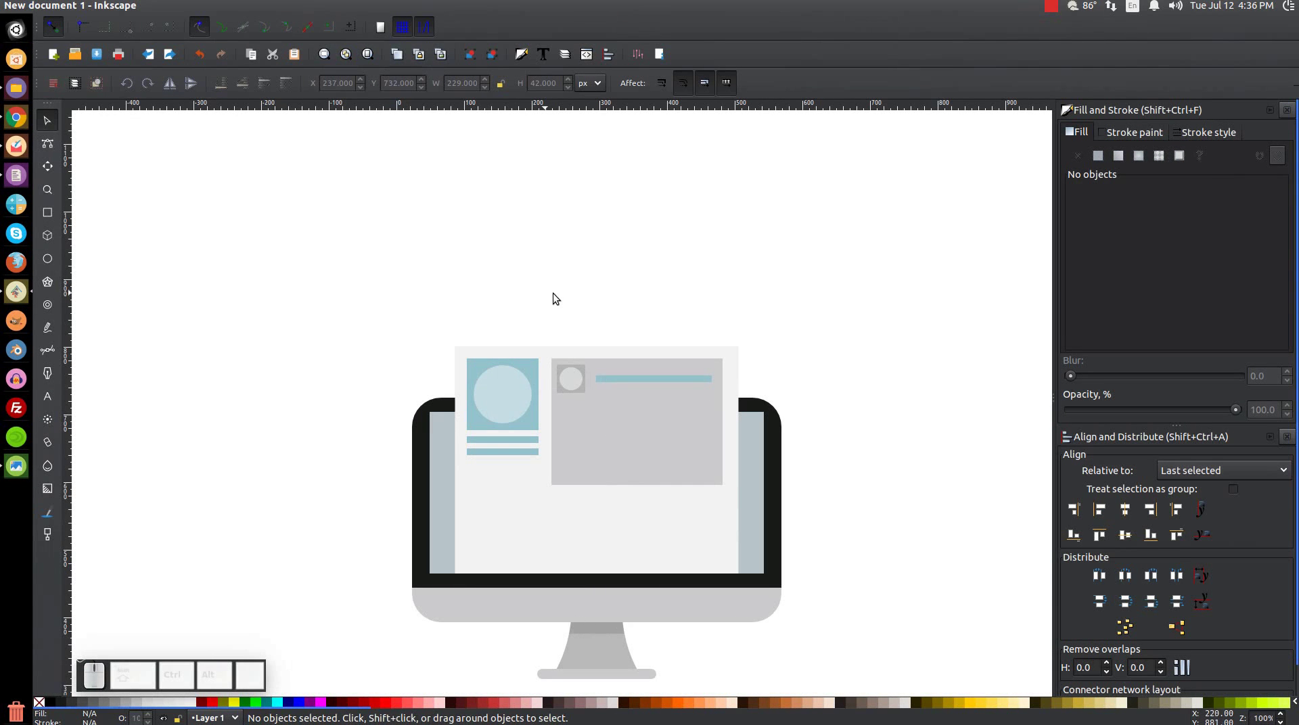
{"action": "left_click_drag", "start_coordinate": [549, 301], "coordinate": [586, 398]}
{"action": "left_click_drag", "start_coordinate": [578, 385], "coordinate": [838, 475]}
{"action": "left_click", "coordinate": [928, 473]}
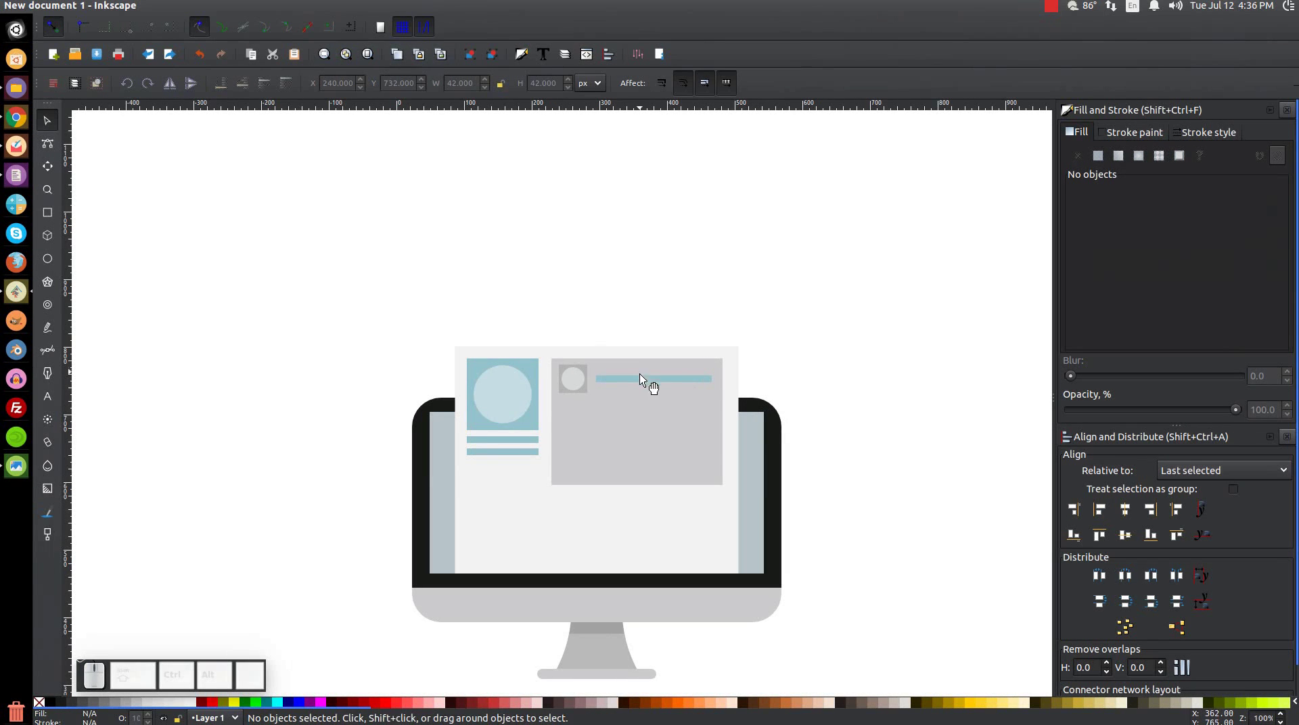
{"action": "left_click", "coordinate": [642, 387]}
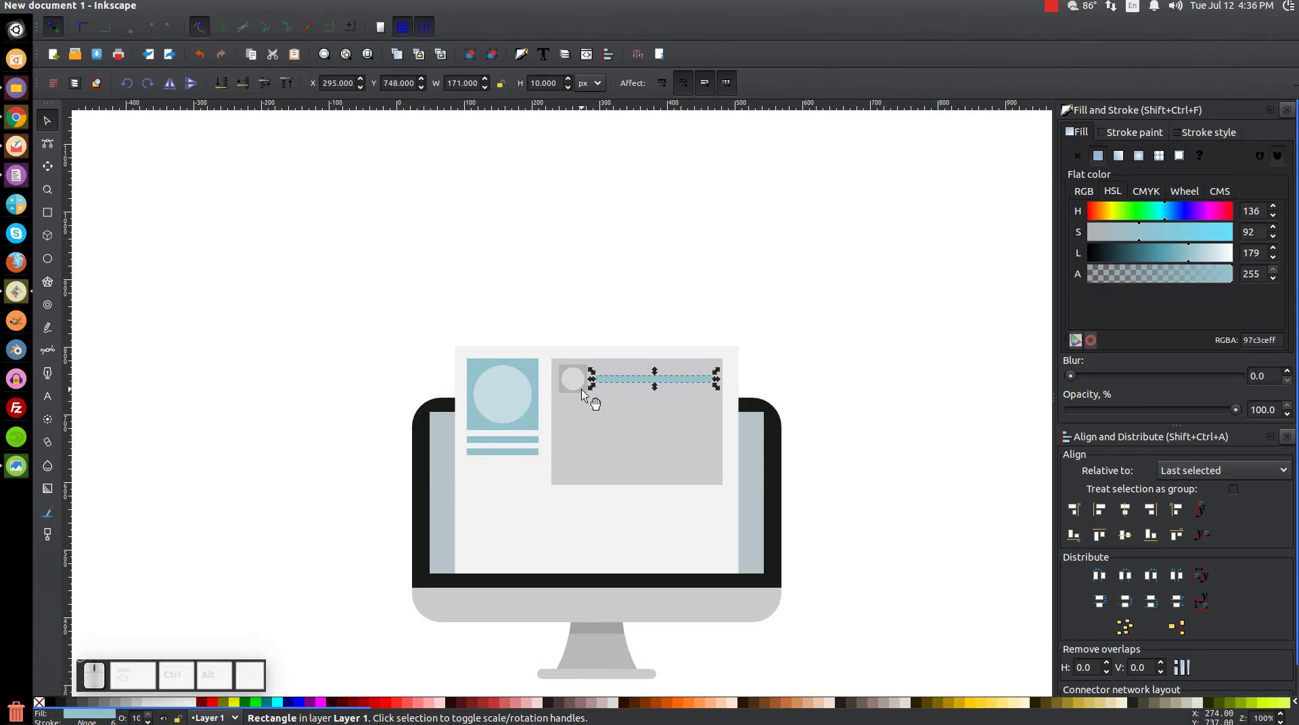
Turn the title bar grey with the Dropper, add a mid-grey video block below, and copy the avatar row's width
{"action": "key", "text": "="}
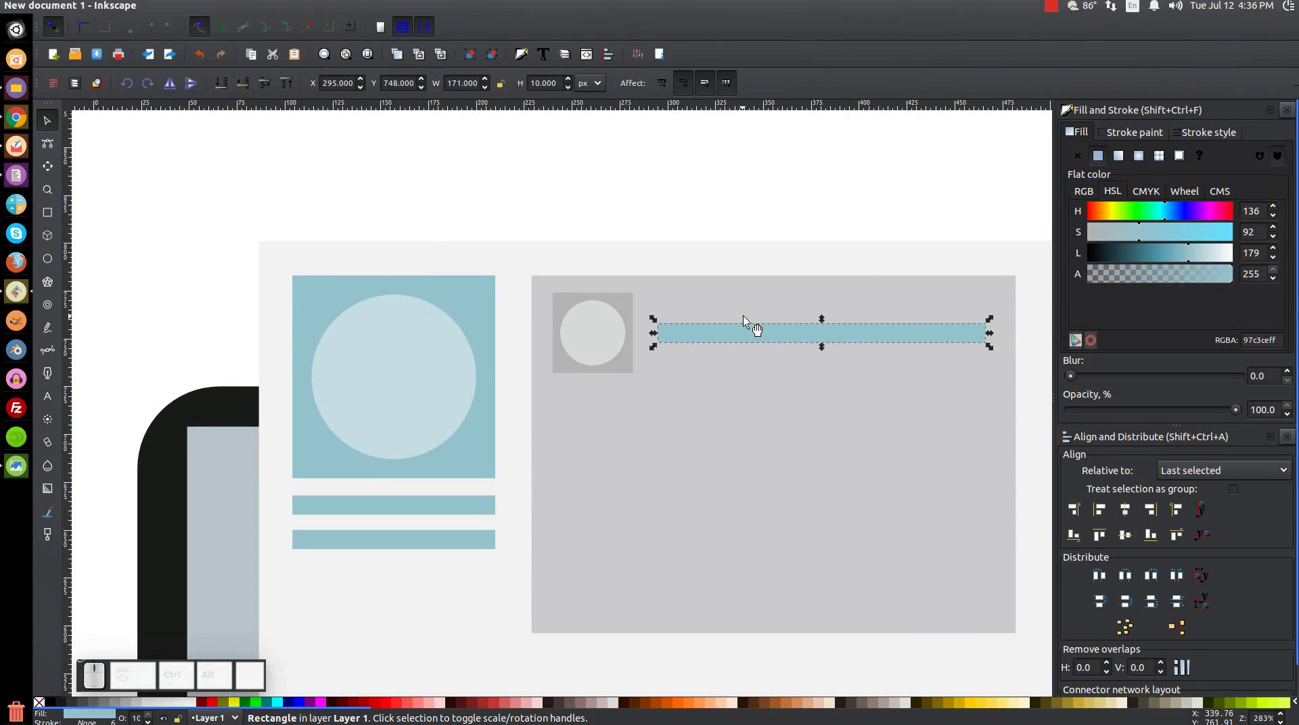
{"action": "key", "text": "F7"}
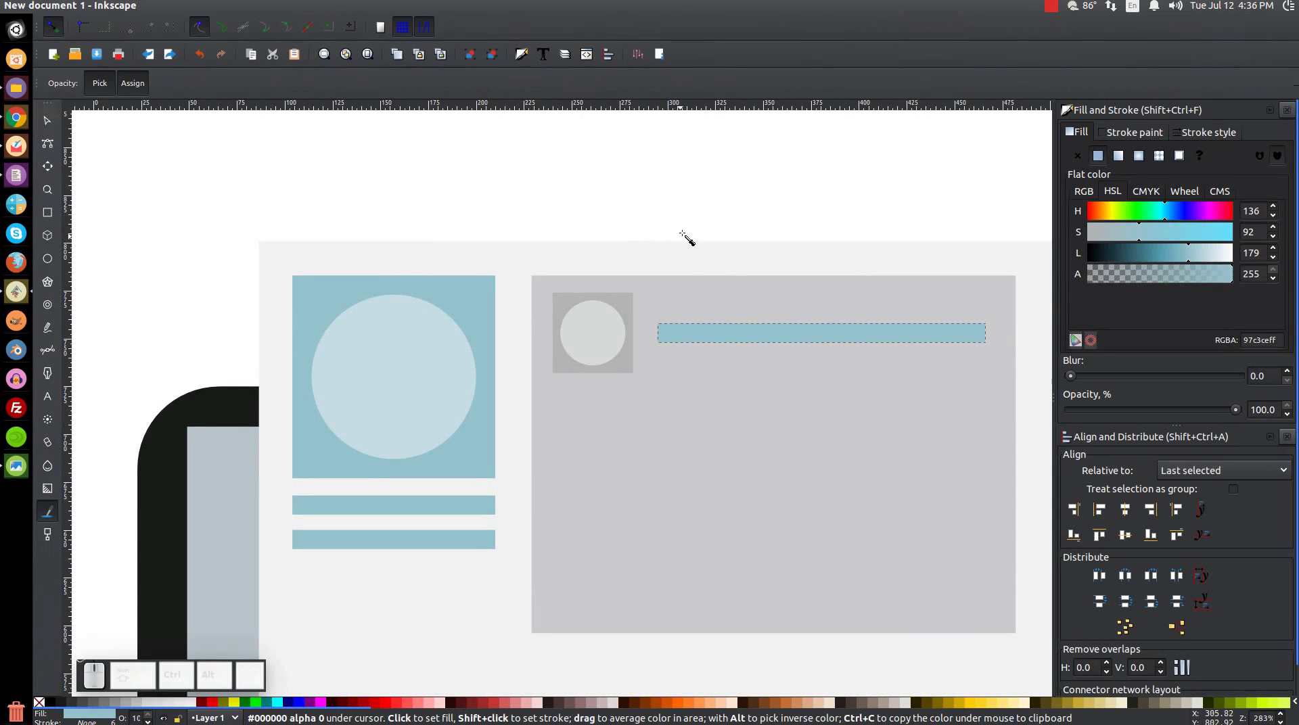
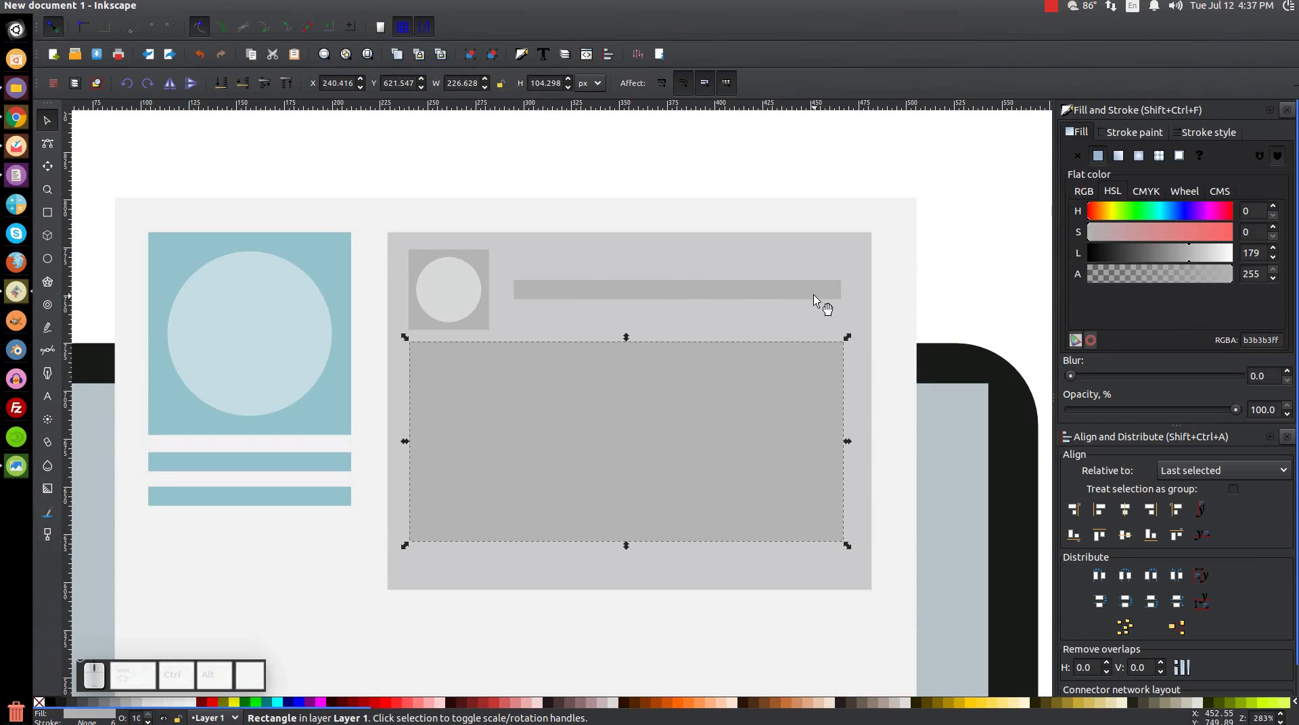
{"action": "left_click", "coordinate": [816, 297]}
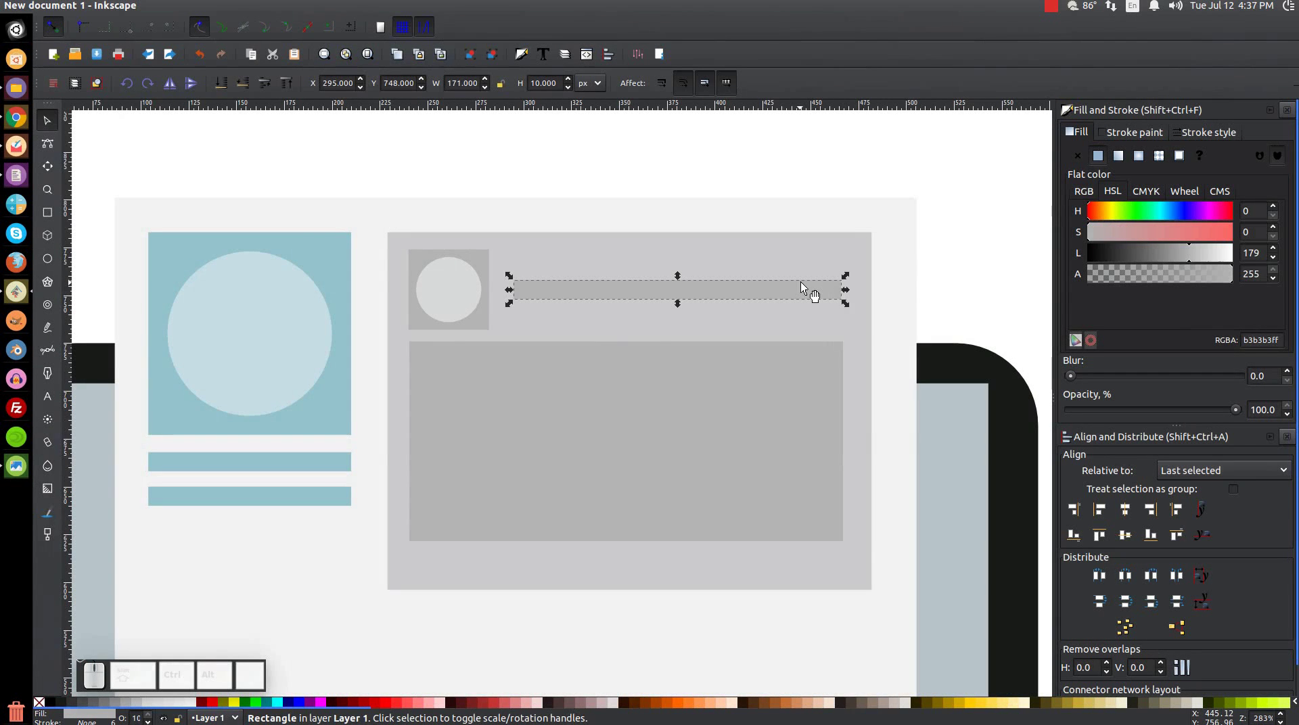
{"action": "left_click", "coordinate": [424, 336]}
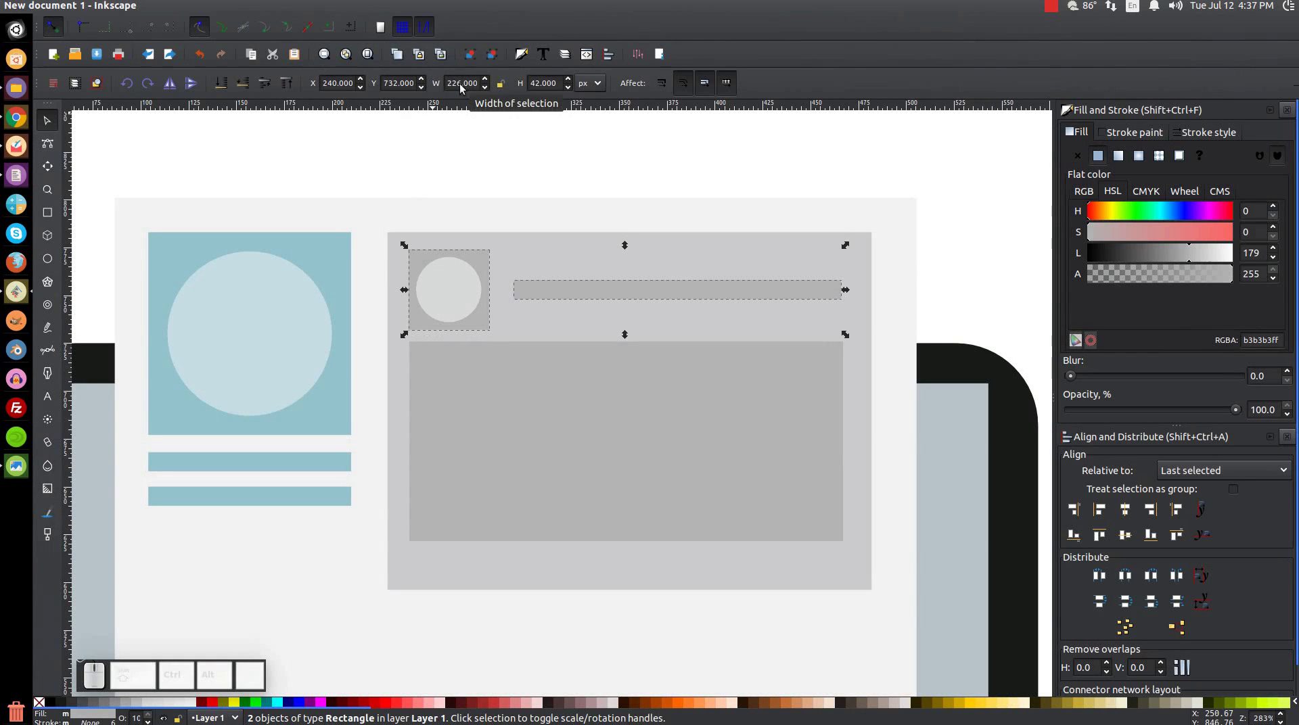
{"action": "left_click_drag", "start_coordinate": [451, 83], "coordinate": [664, 135]}
{"action": "key", "text": "ctrl+c"}
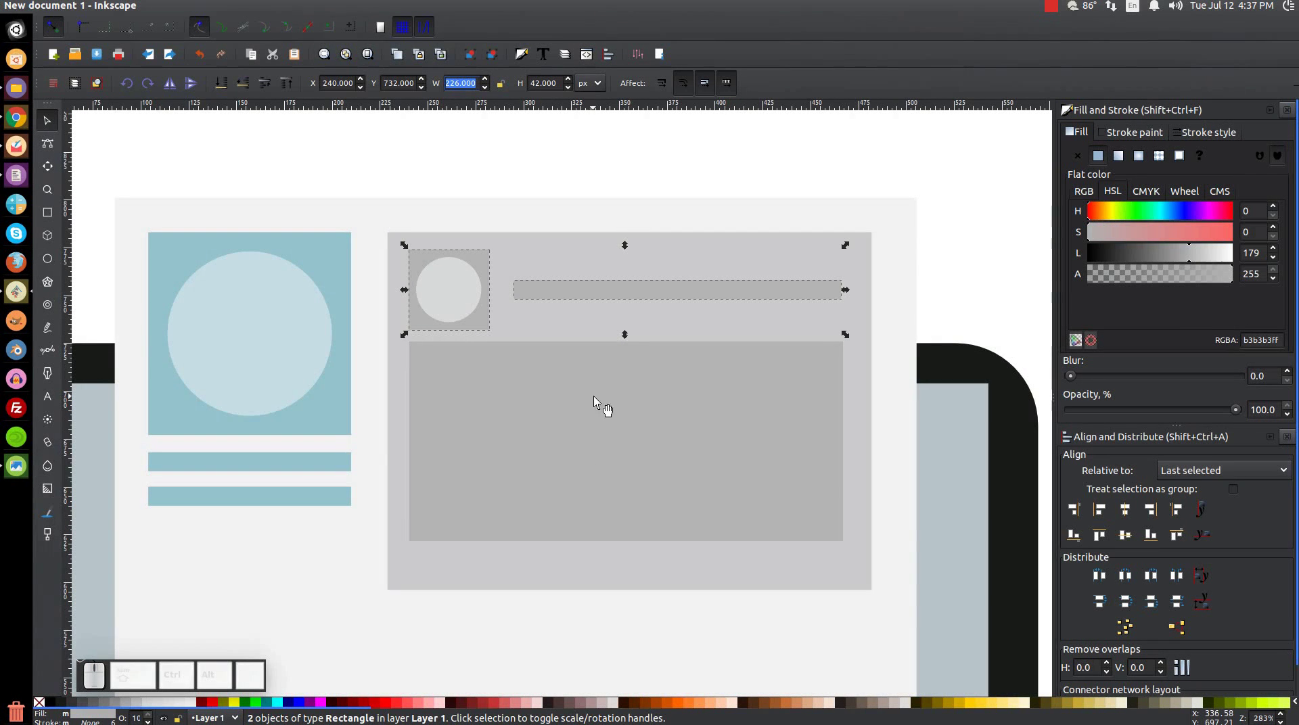
Set the video rectangle's width to 226 and align its left edge with the small grey square
{"action": "left_click", "coordinate": [609, 404]}
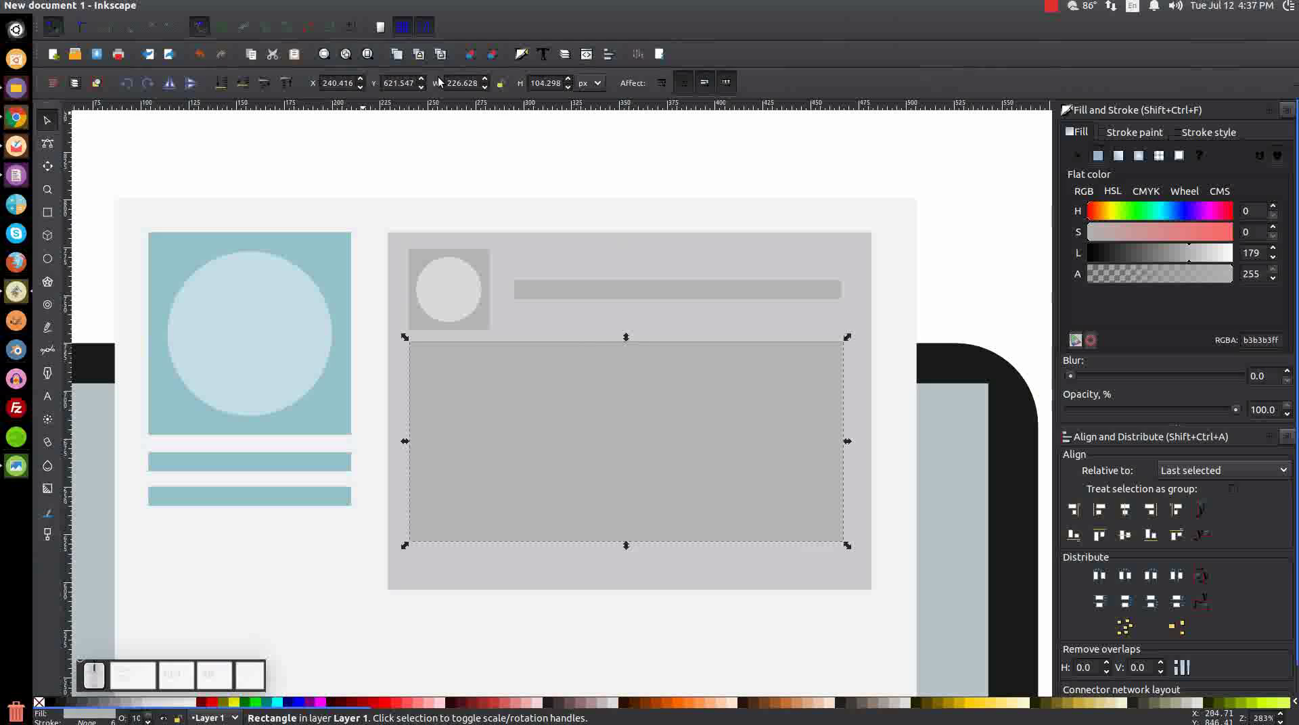
{"action": "left_click_drag", "start_coordinate": [451, 82], "coordinate": [862, 151]}
{"action": "key", "text": "ctrl+v"}
{"action": "key", "text": "Return"}
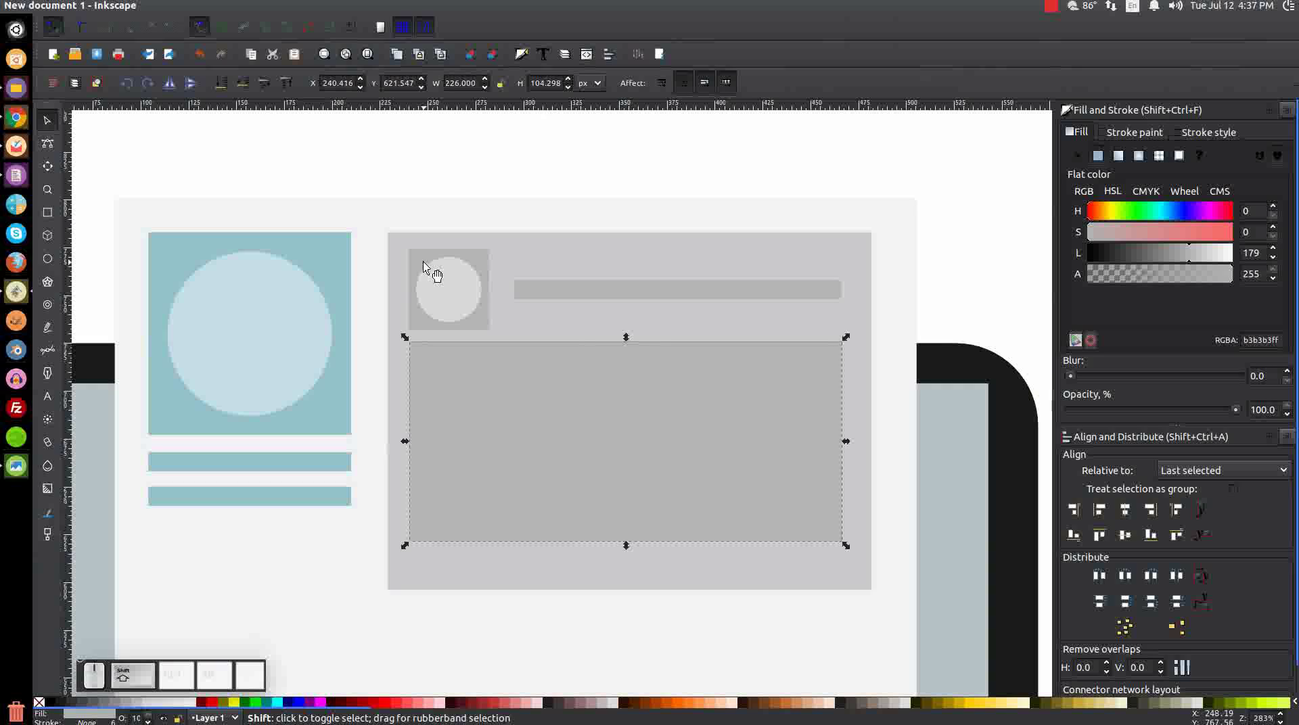
{"action": "left_click", "coordinate": [419, 260]}
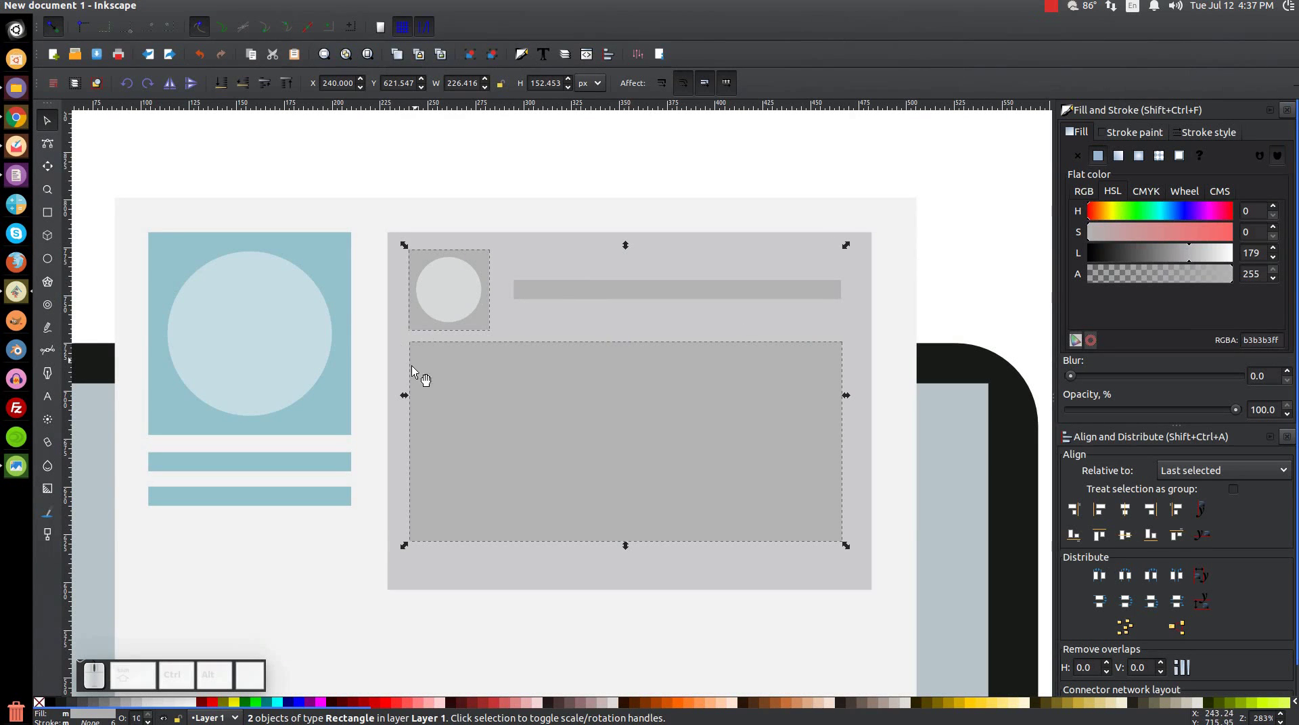
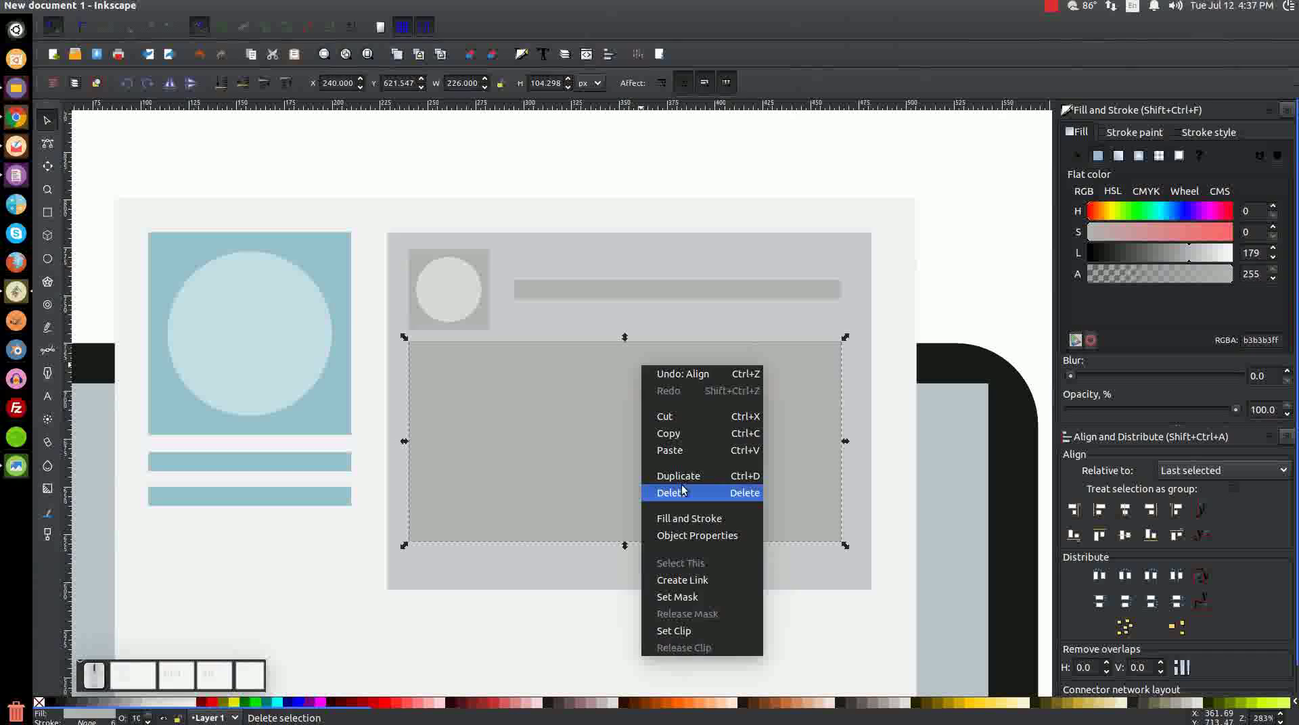
Duplicate the video rectangle and squash the copy into a thin 226 px grey strip just beneath it
{"action": "left_click", "coordinate": [688, 482]}
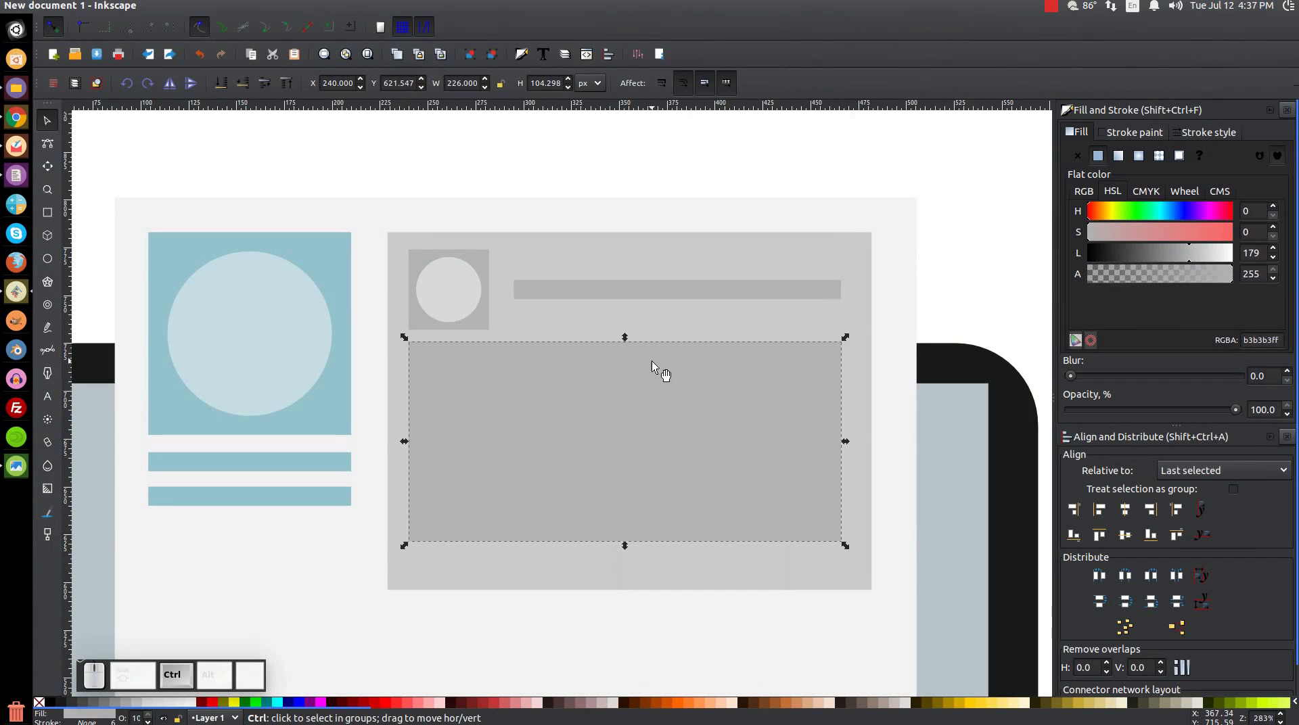
{"action": "left_click_drag", "start_coordinate": [657, 366], "coordinate": [640, 572]}
{"action": "scroll", "scroll_direction": "down", "scroll_amount": 3}
{"action": "scroll", "scroll_direction": "up", "scroll_amount": 3}
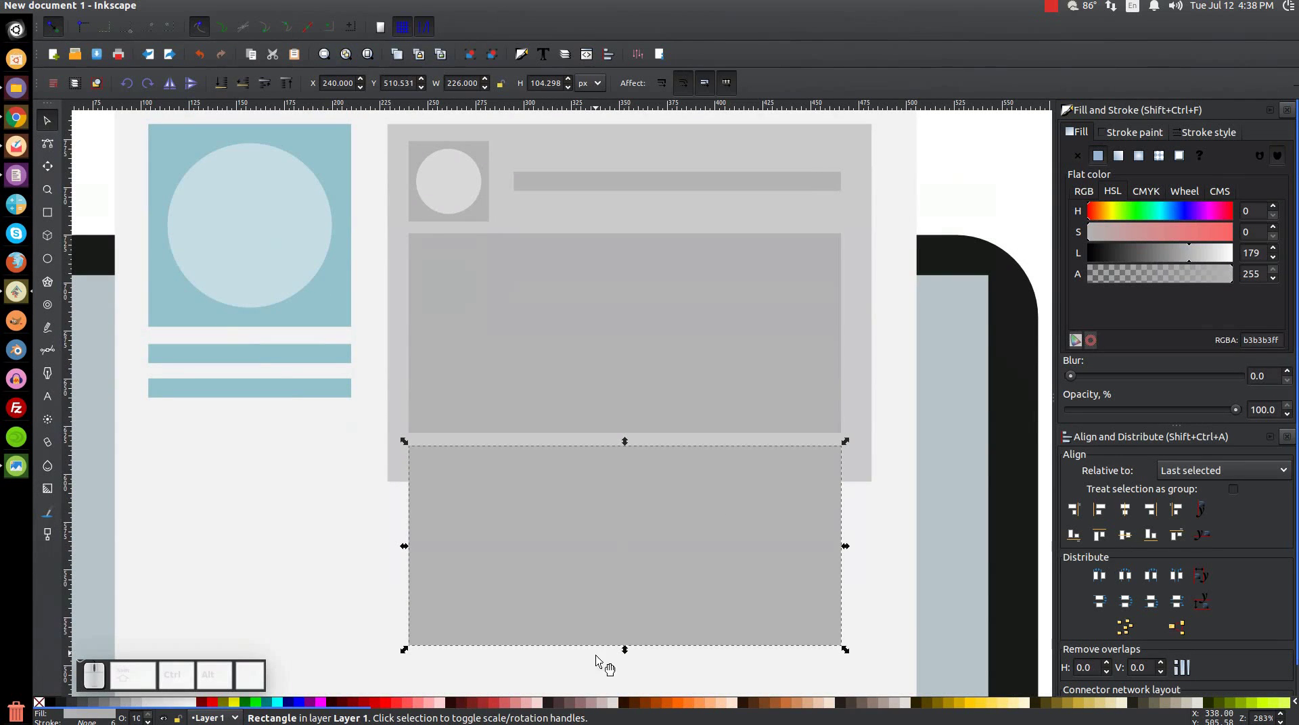
{"action": "left_click_drag", "start_coordinate": [629, 655], "coordinate": [655, 480]}
{"action": "left_click_drag", "start_coordinate": [685, 355], "coordinate": [656, 474]}
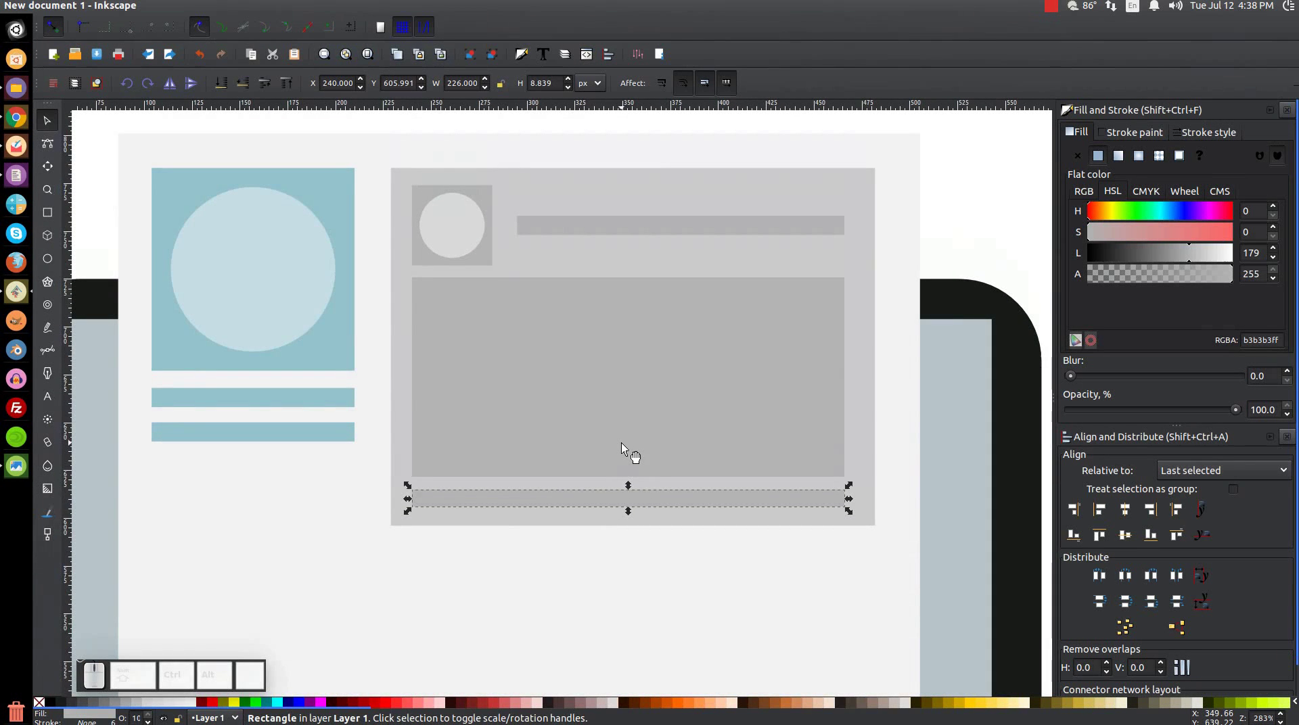
{"action": "key", "text": "1"}
{"action": "left_click_drag", "start_coordinate": [631, 452], "coordinate": [636, 445]}
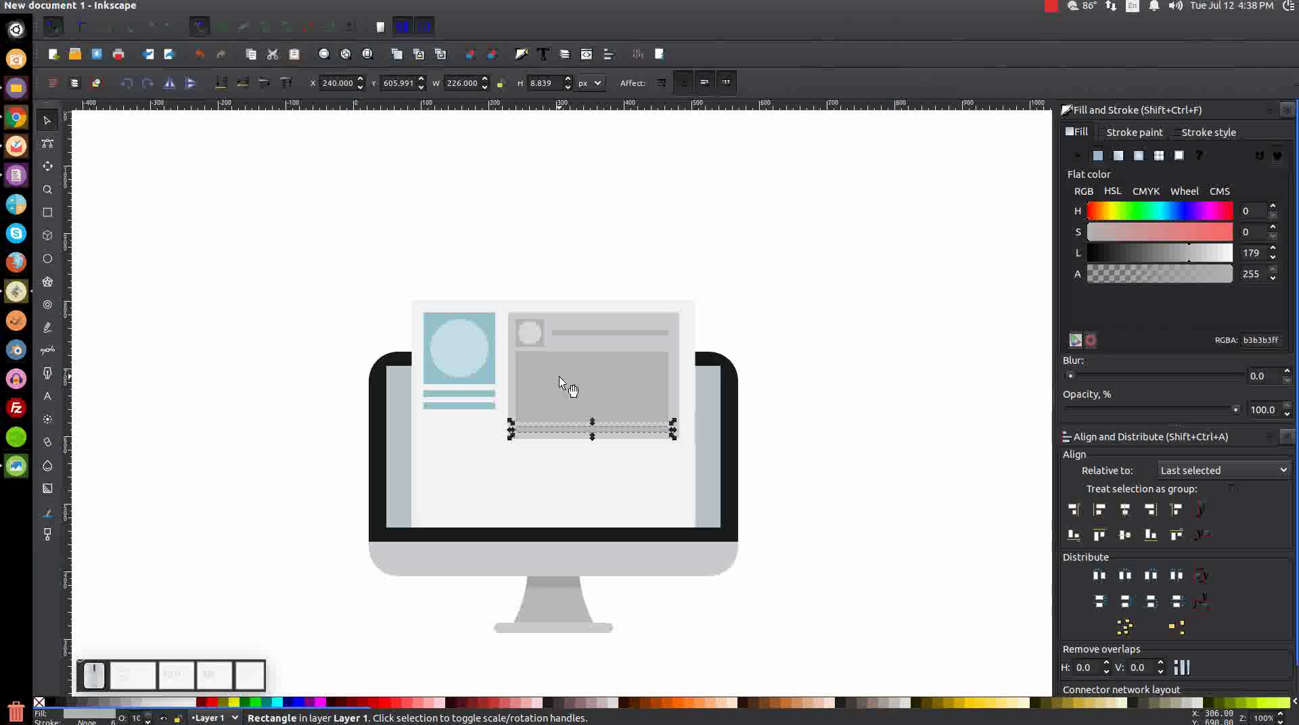
Centre the blue circle horizontally and vertically within the grey video block
{"action": "left_click", "coordinate": [471, 343]}
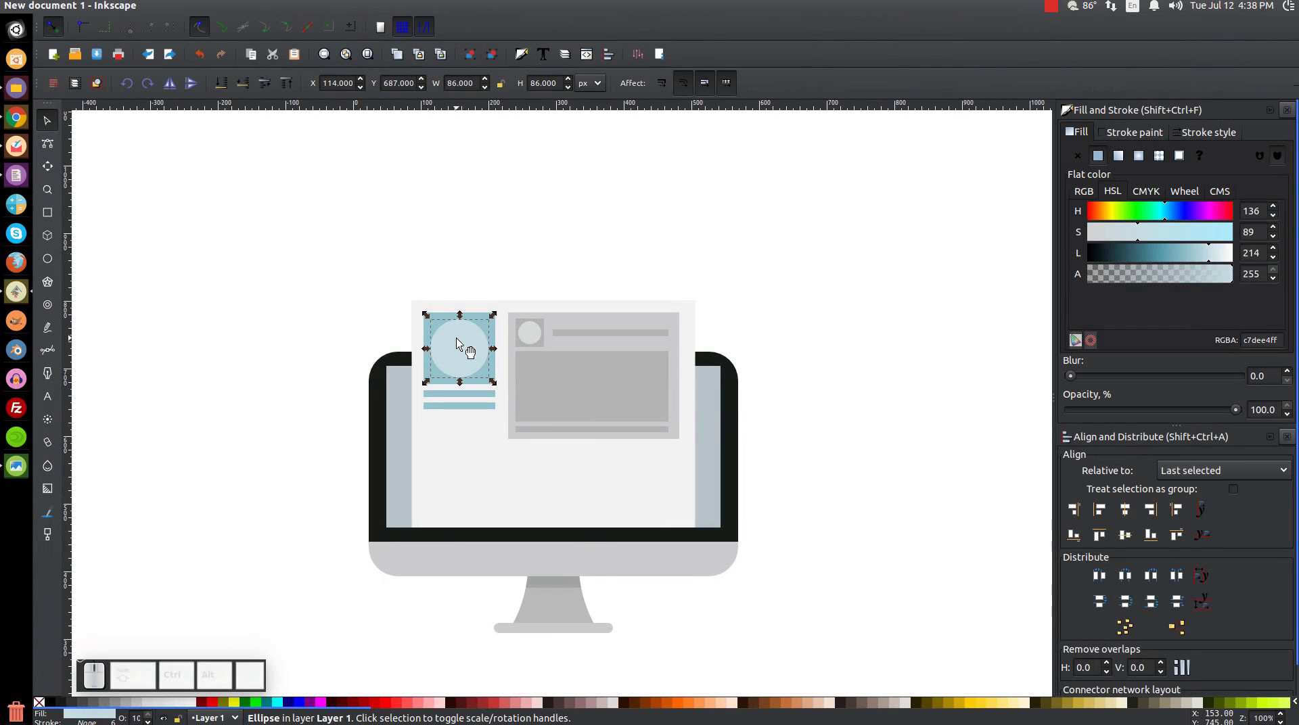
{"action": "left_click", "coordinate": [460, 339]}
{"action": "left_click", "coordinate": [502, 452]}
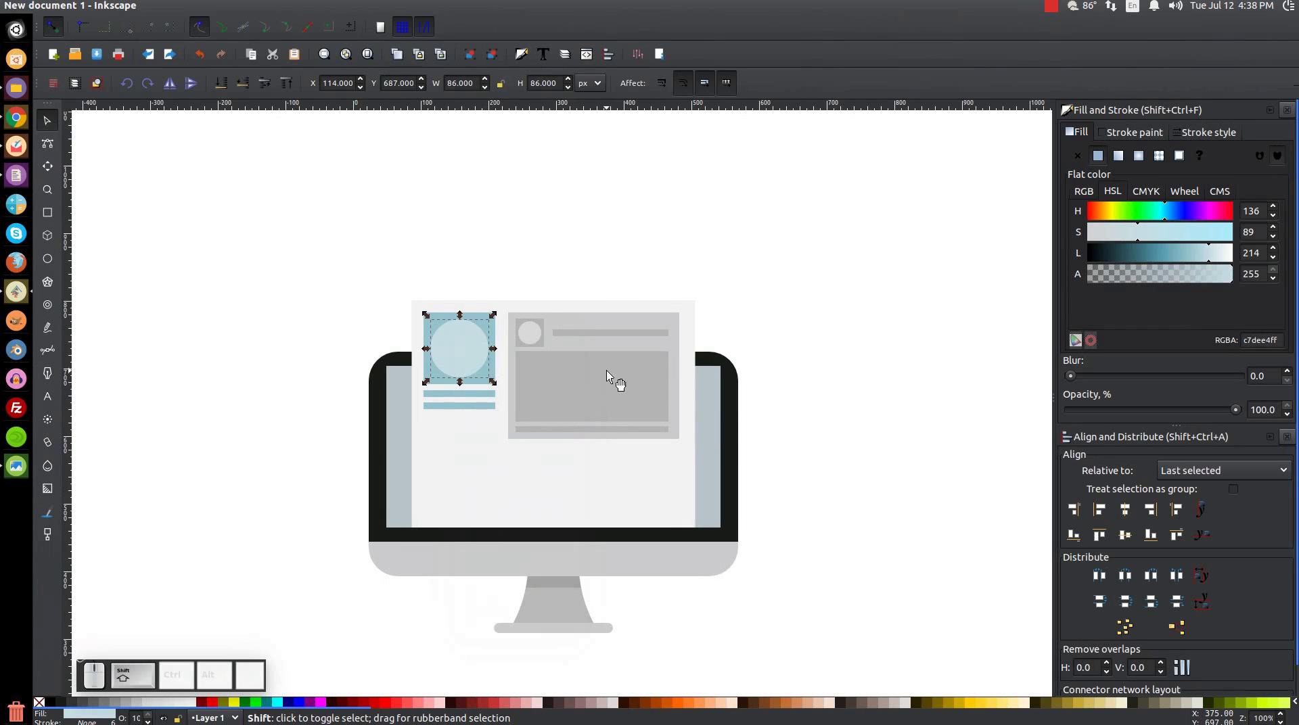
{"action": "left_click", "coordinate": [616, 381]}
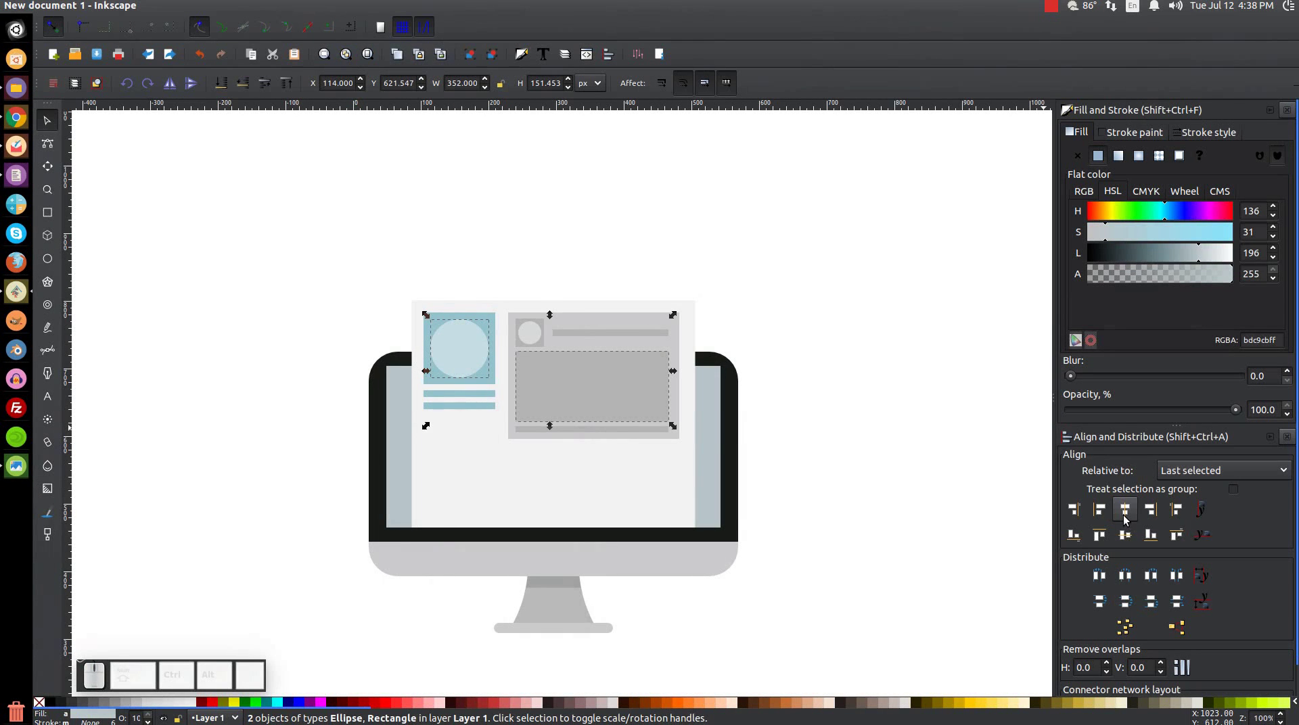
{"action": "left_click", "coordinate": [1127, 516]}
{"action": "left_click", "coordinate": [1129, 536]}
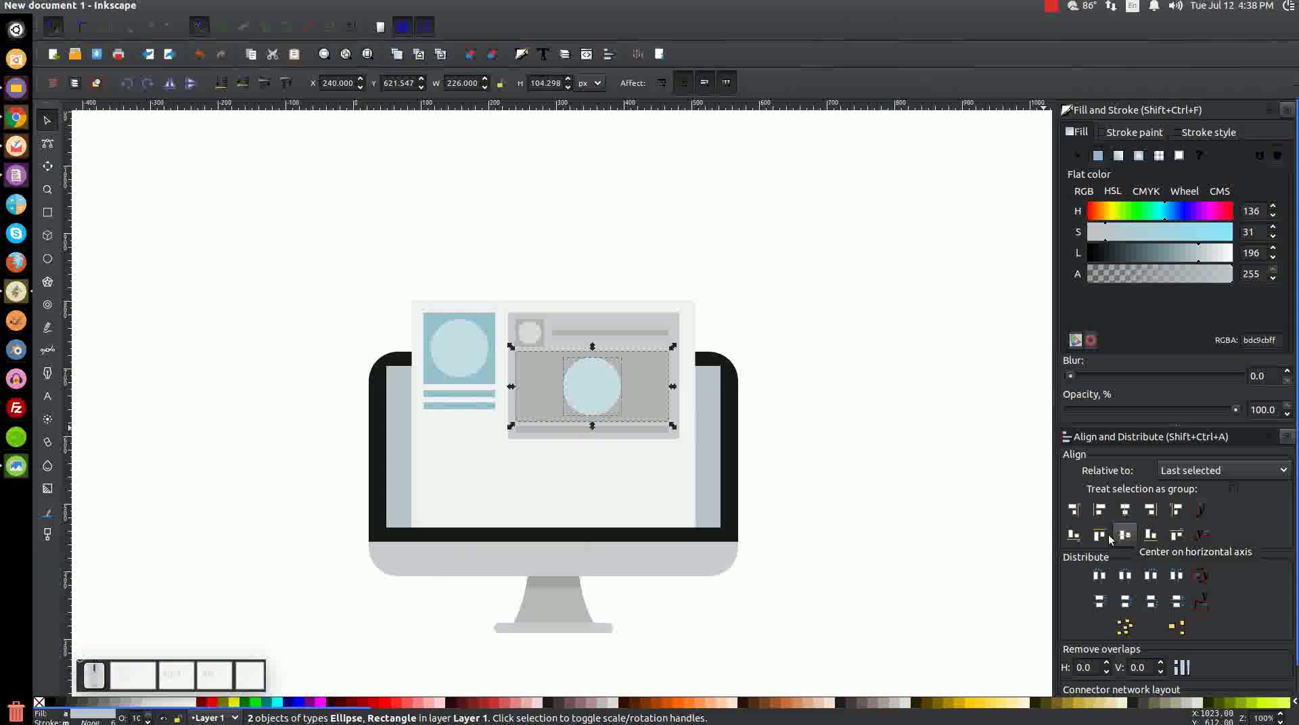
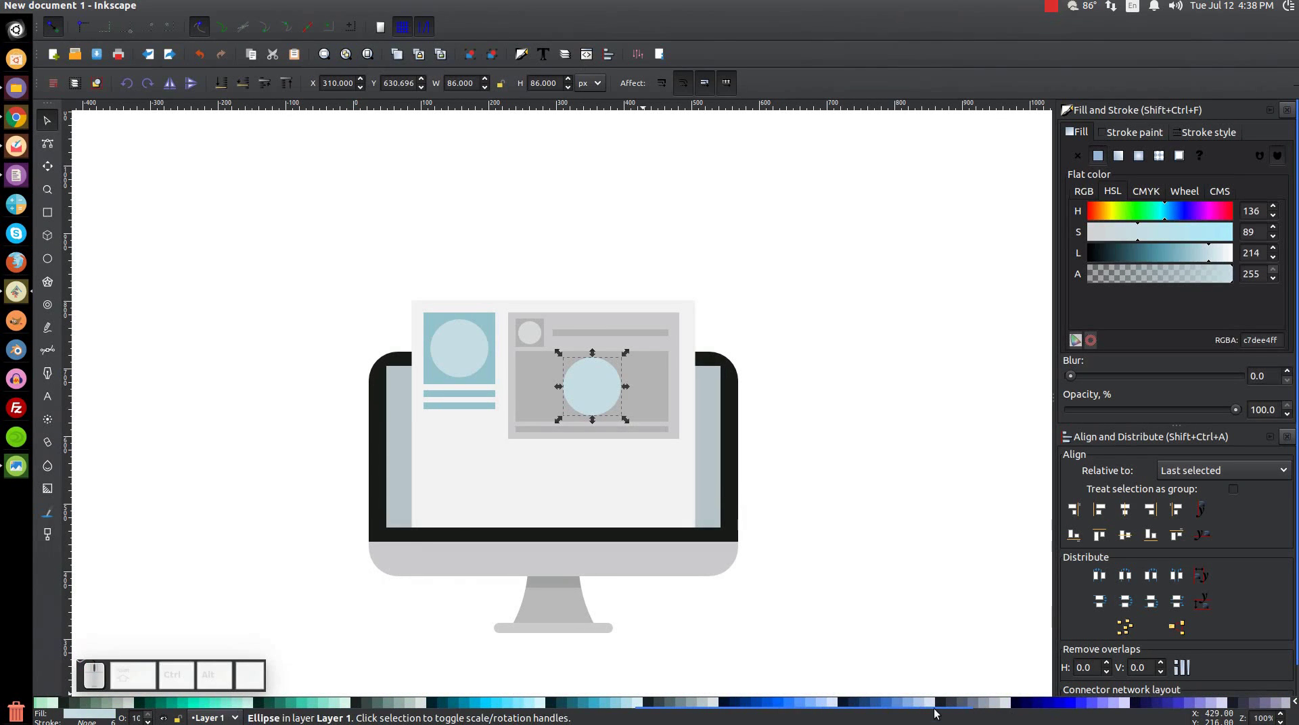
Lighten the circle's fill to a softer medium blue (5f8dd3)
{"action": "left_click", "coordinate": [891, 702]}
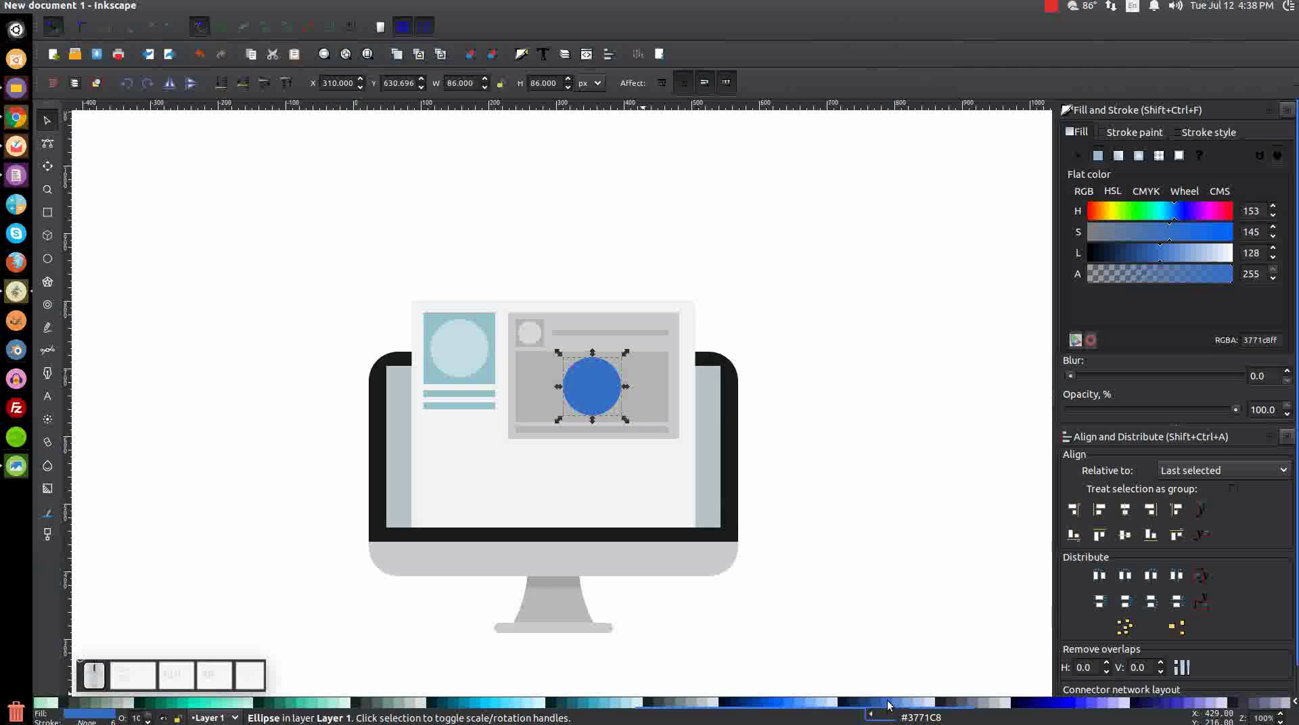
{"action": "left_click", "coordinate": [900, 704]}
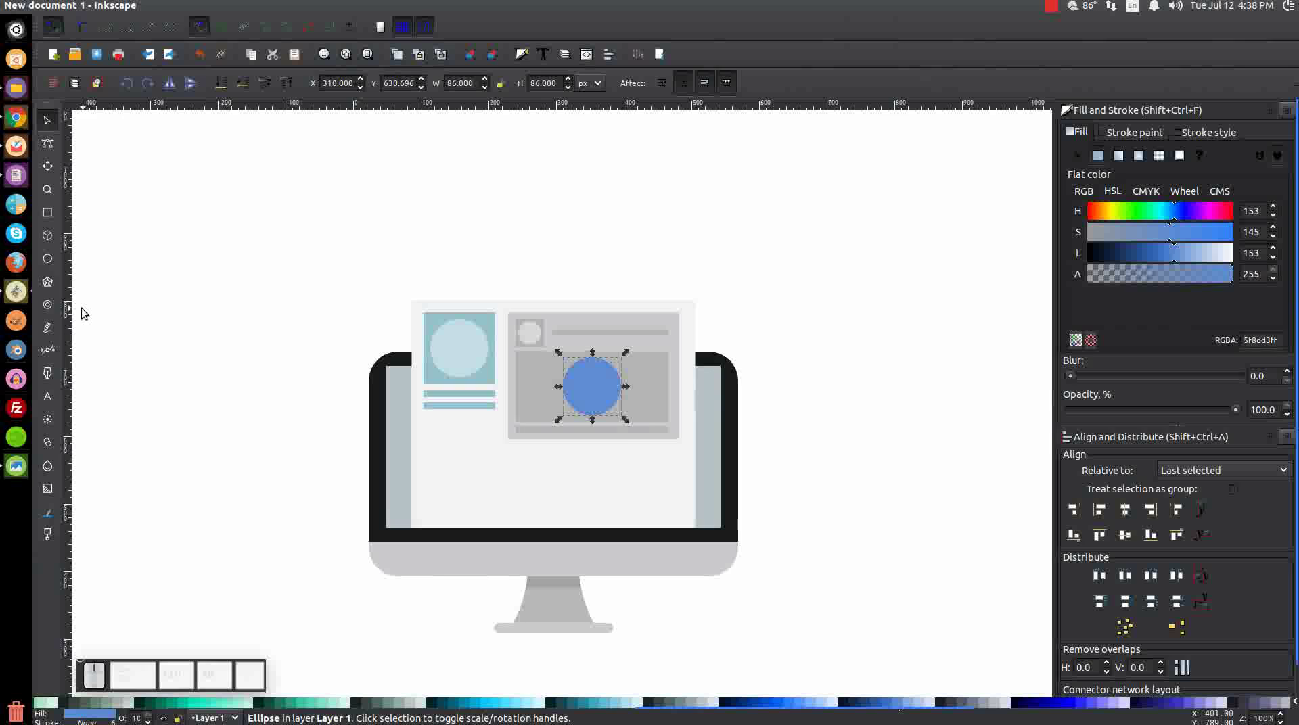
Draw a 3-corner rounded polygon, lighten it to pale blue (dfe8f6) and centre it on the circle
{"action": "left_click", "coordinate": [51, 283]}
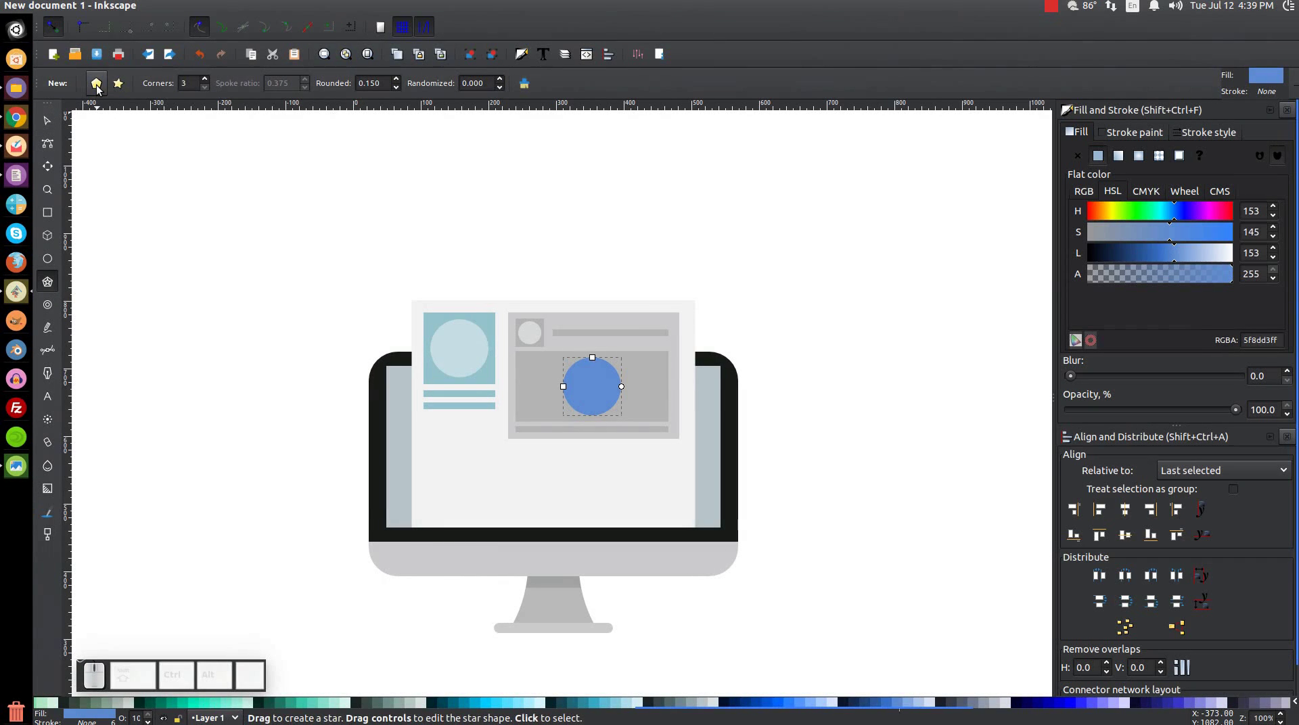
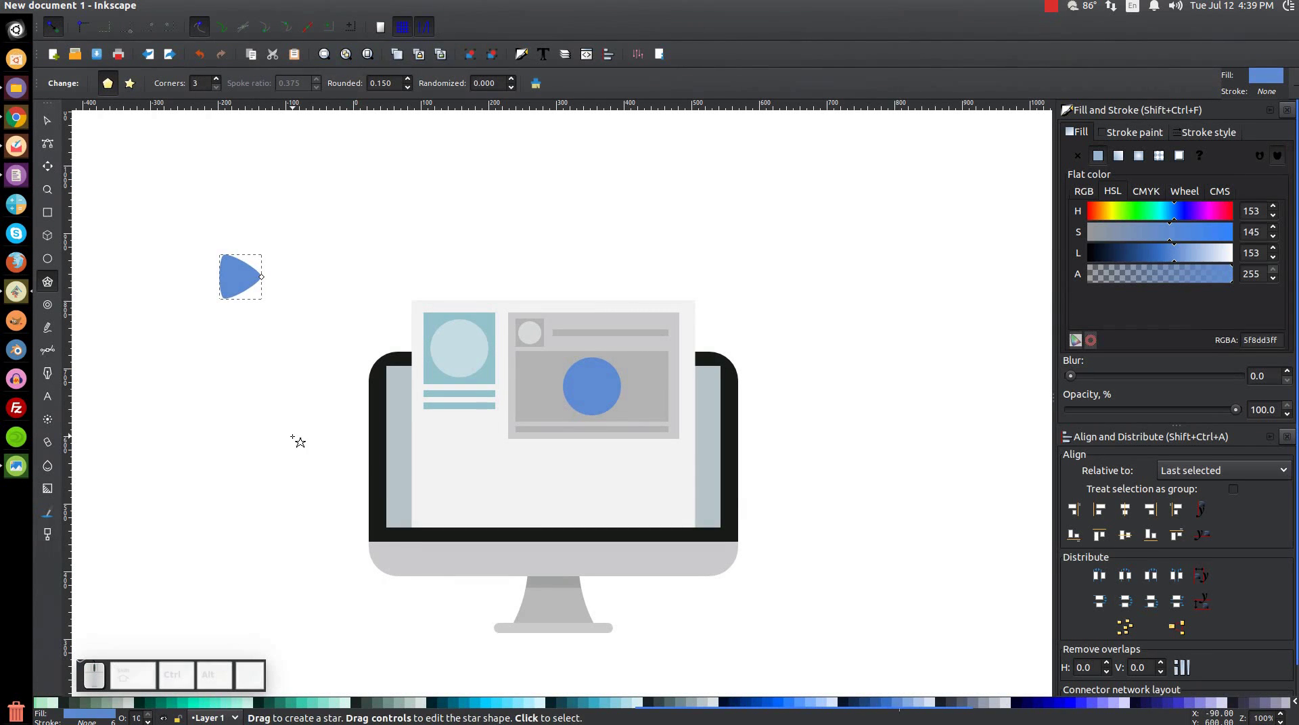
{"action": "left_click_drag", "start_coordinate": [1180, 248], "coordinate": [1155, 285]}
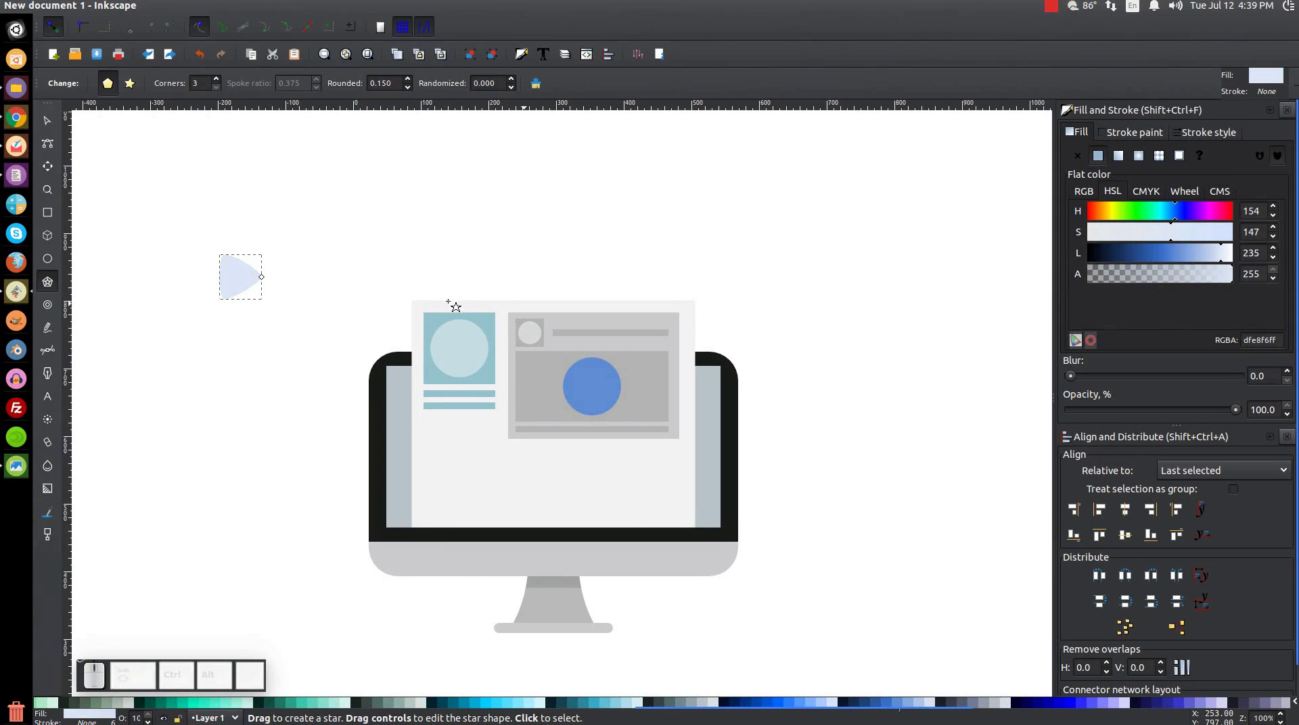
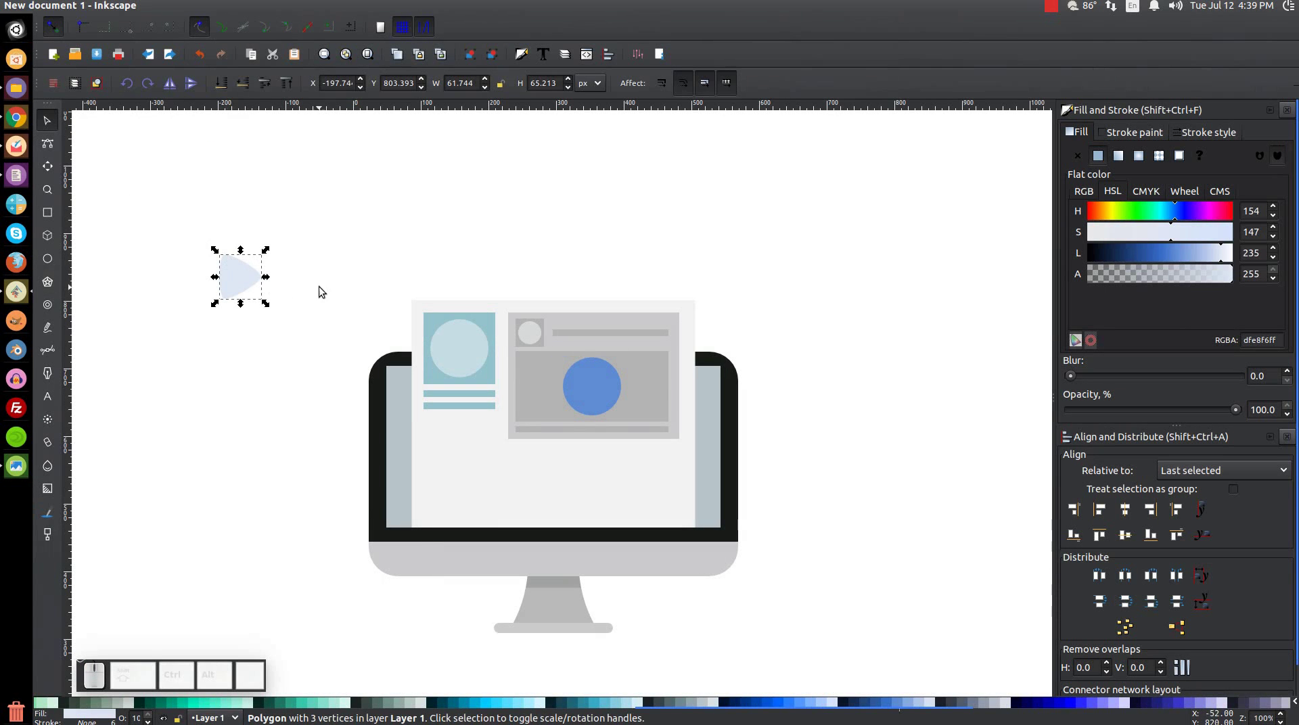
{"action": "left_click", "coordinate": [598, 389]}
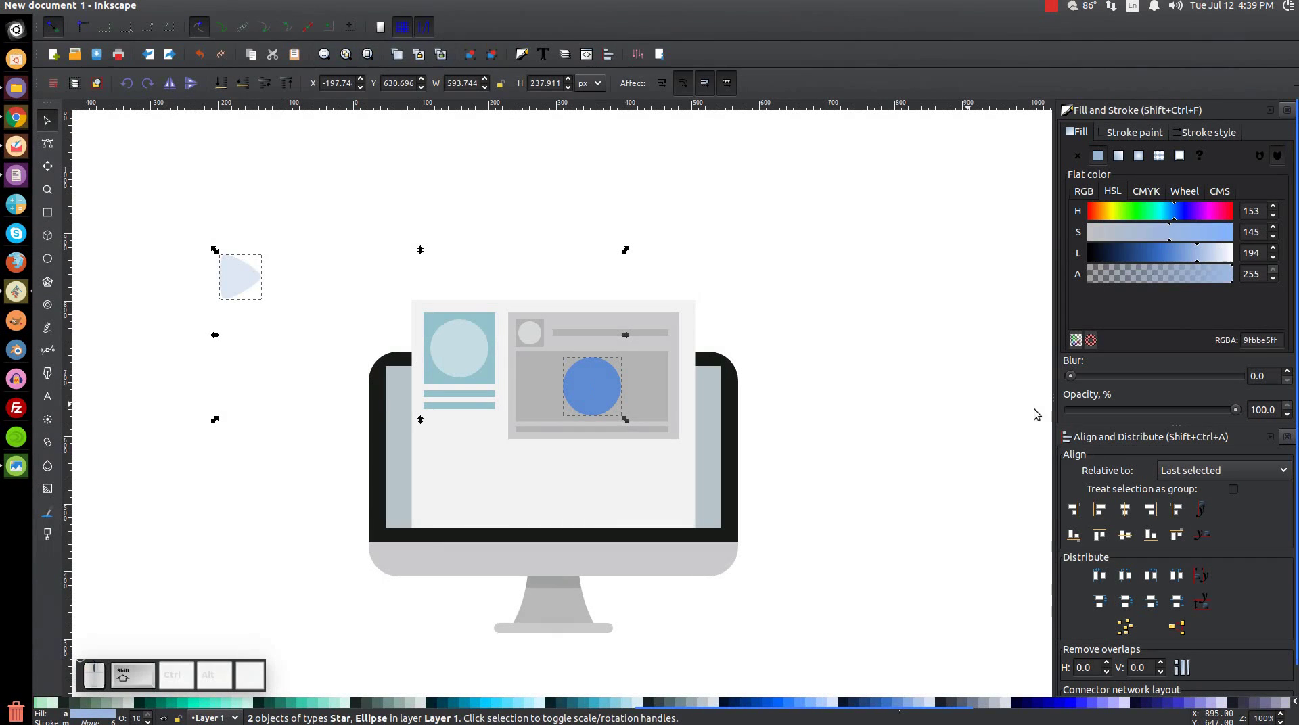
{"action": "left_click", "coordinate": [1135, 515]}
{"action": "left_click", "coordinate": [1127, 532]}
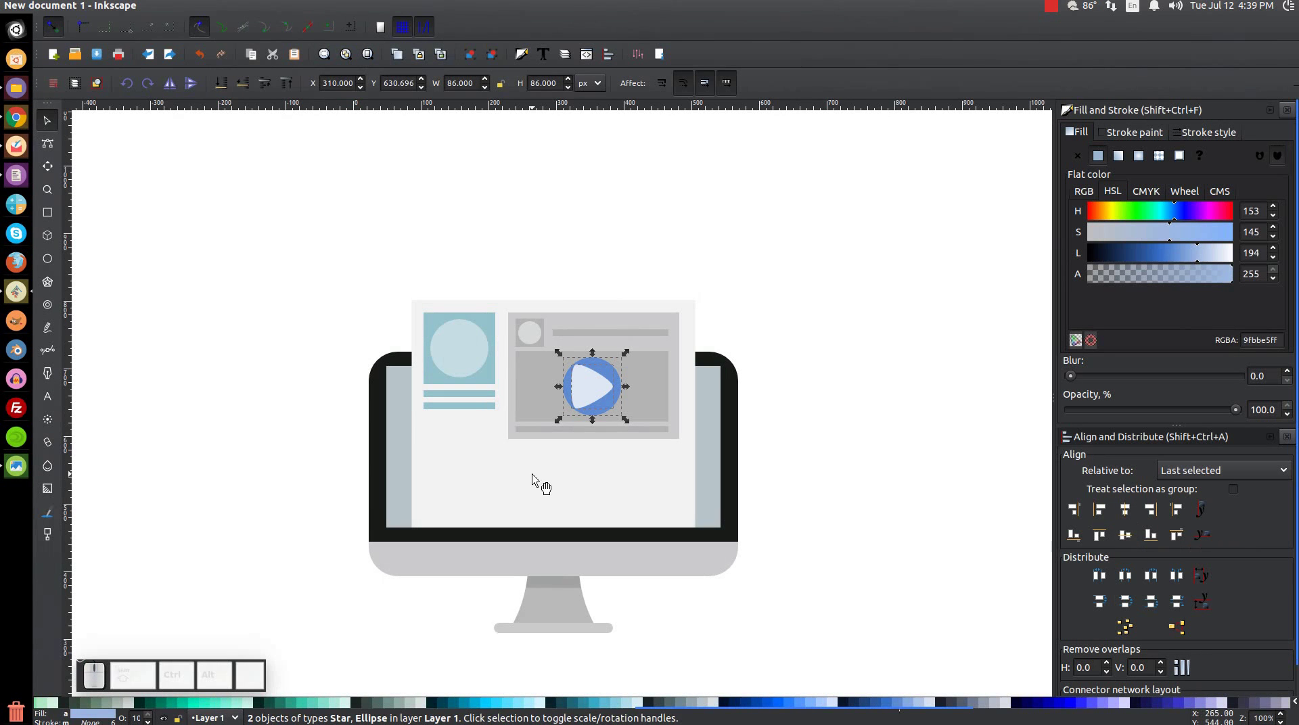
Re-centre the play triangle on the circle, nudge it sideways and return to the full monitor view
{"action": "left_click", "coordinate": [889, 249]}
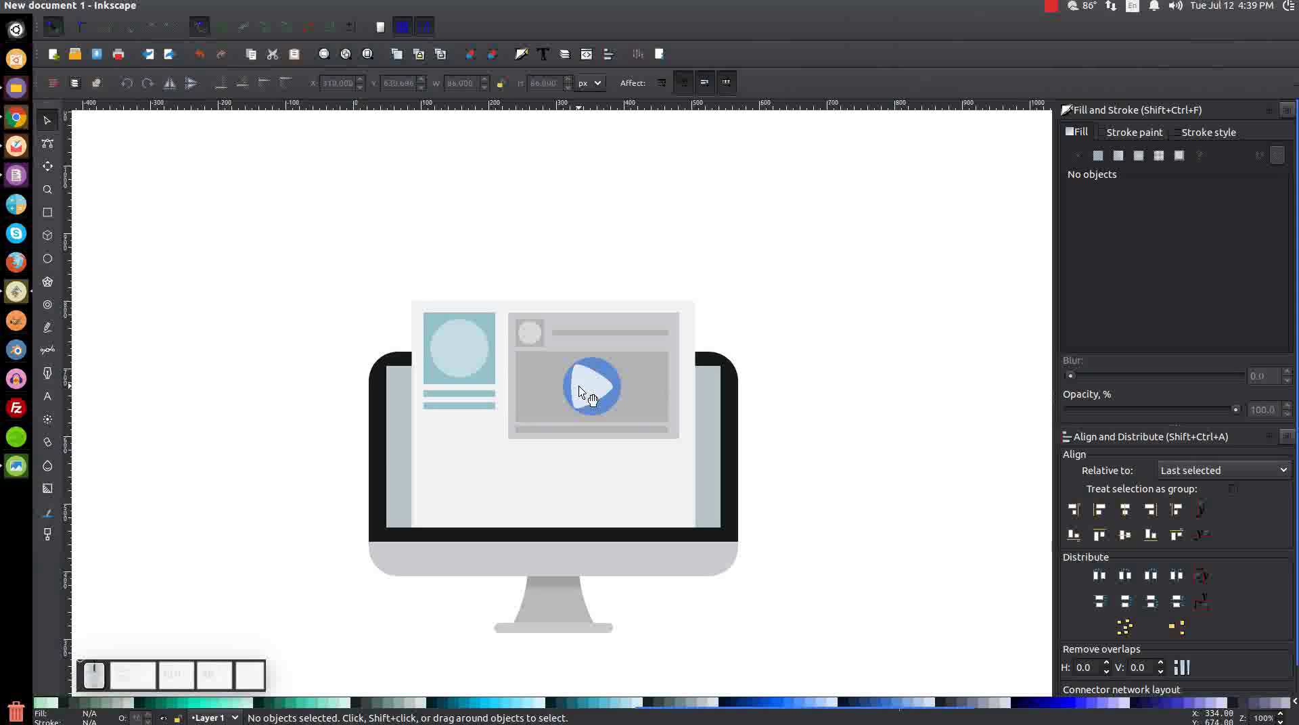
{"action": "left_click", "coordinate": [609, 388]}
{"action": "left_click", "coordinate": [621, 388]}
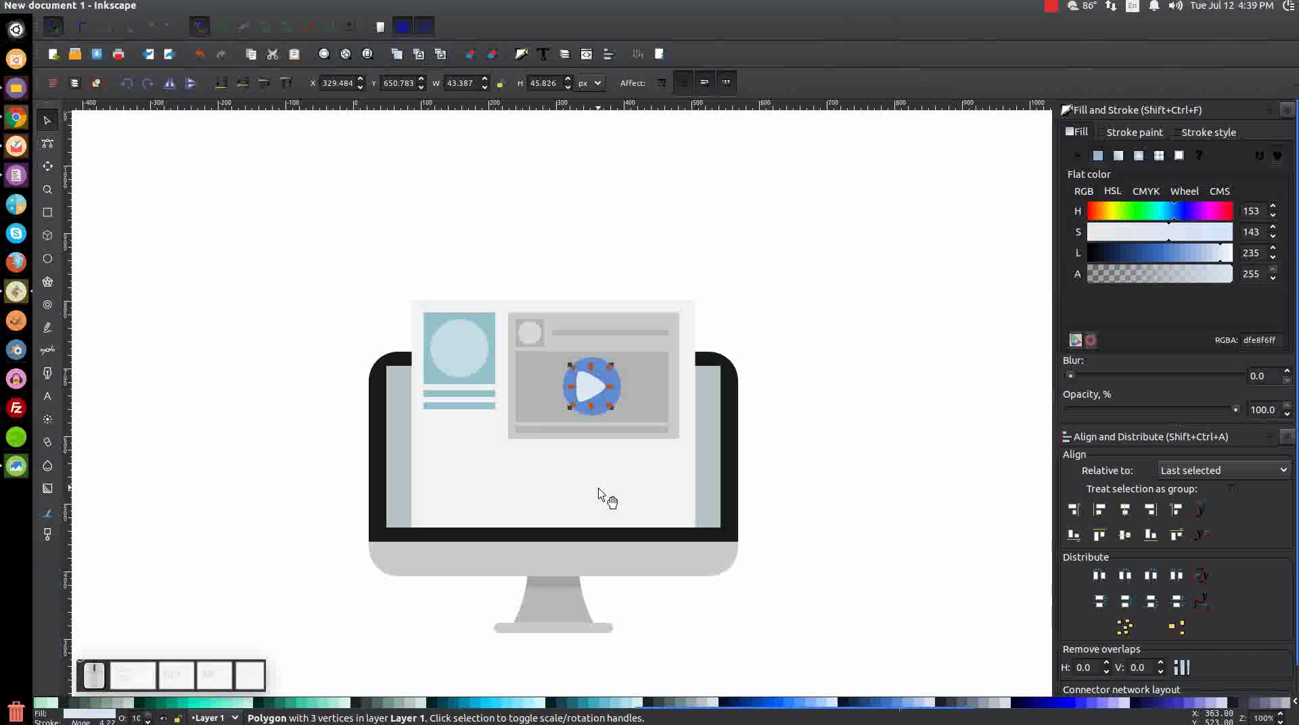
{"action": "left_click", "coordinate": [612, 417]}
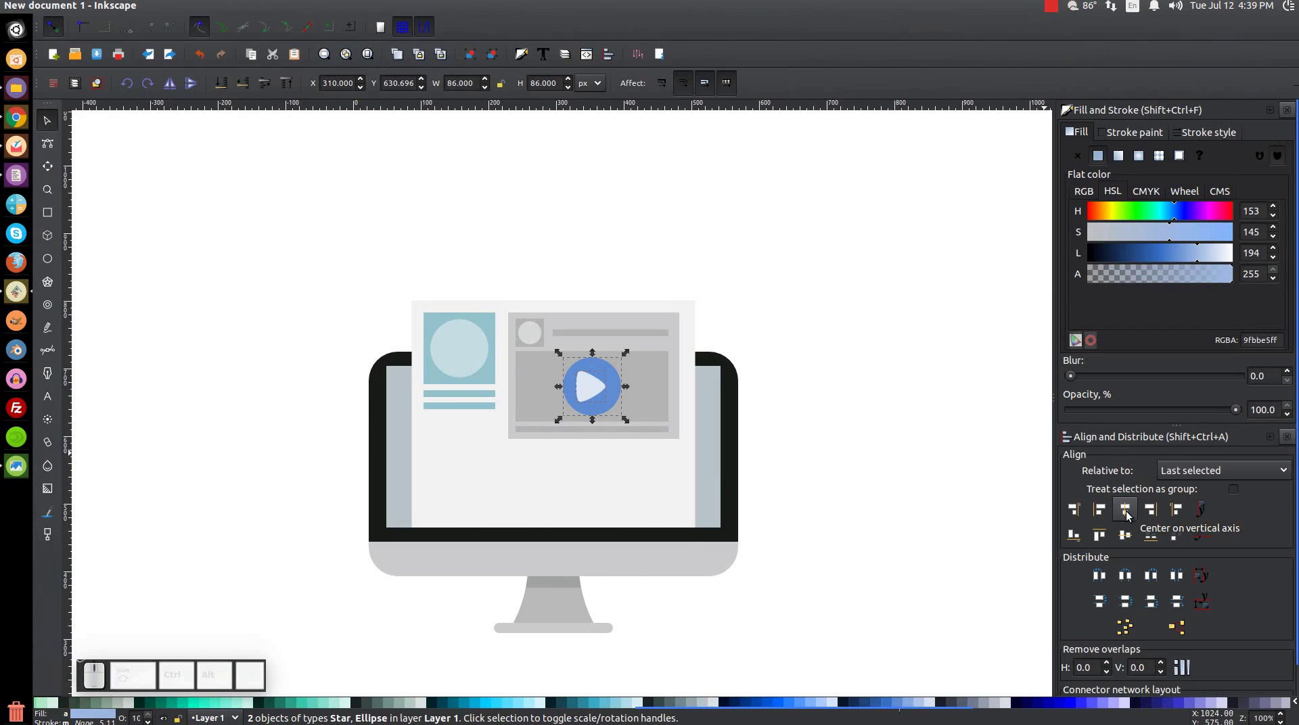
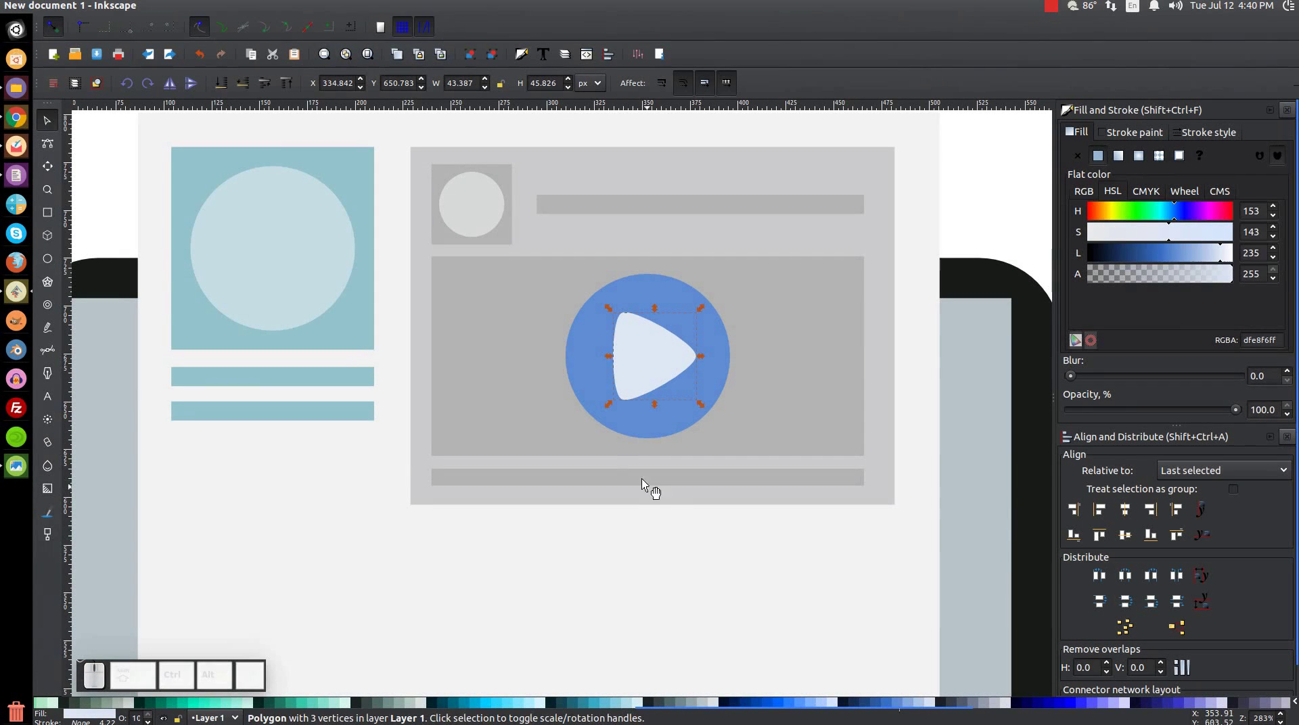
{"action": "key", "text": "ctrl+z"}
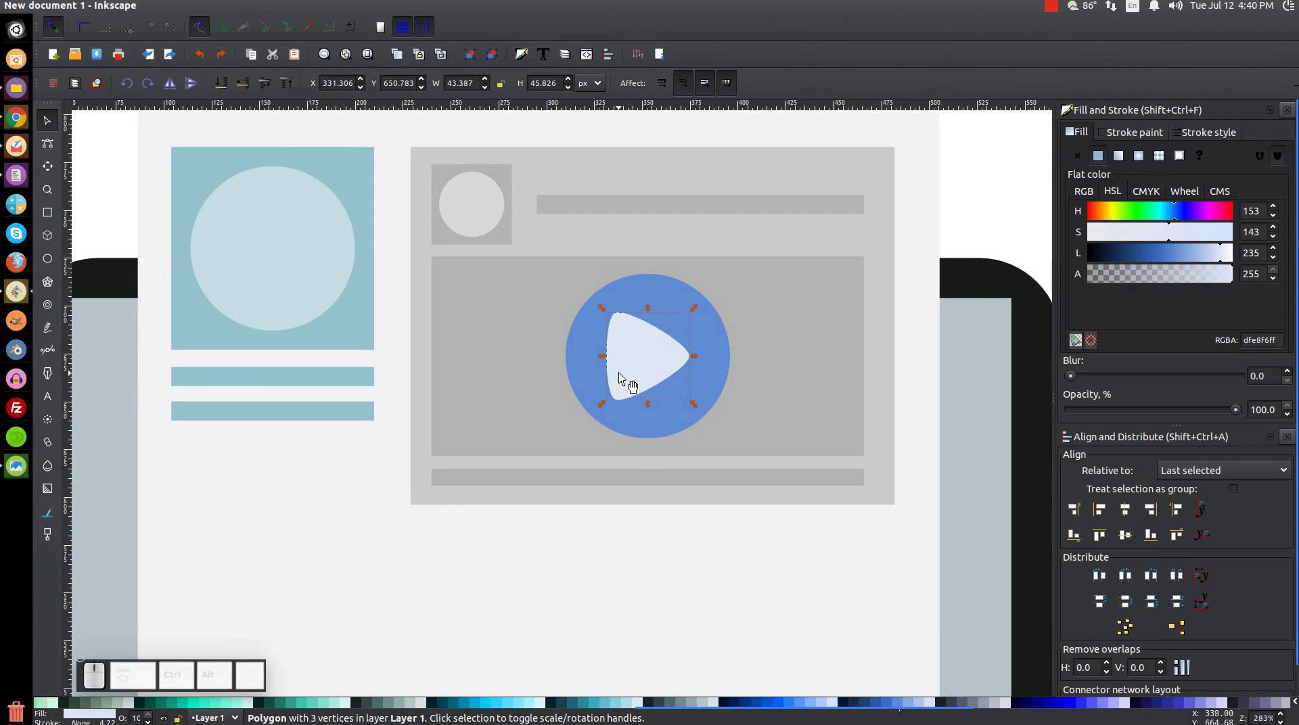
{"action": "left_click", "coordinate": [649, 366]}
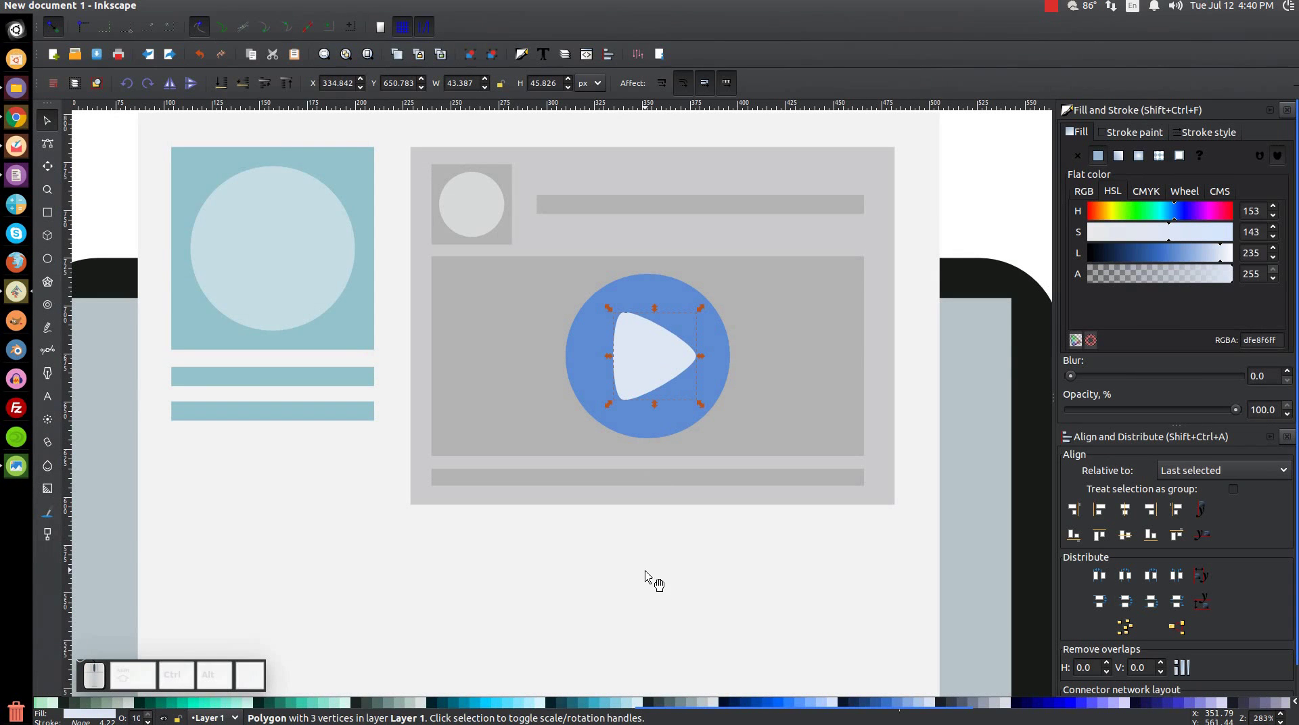
{"action": "key", "text": "1"}
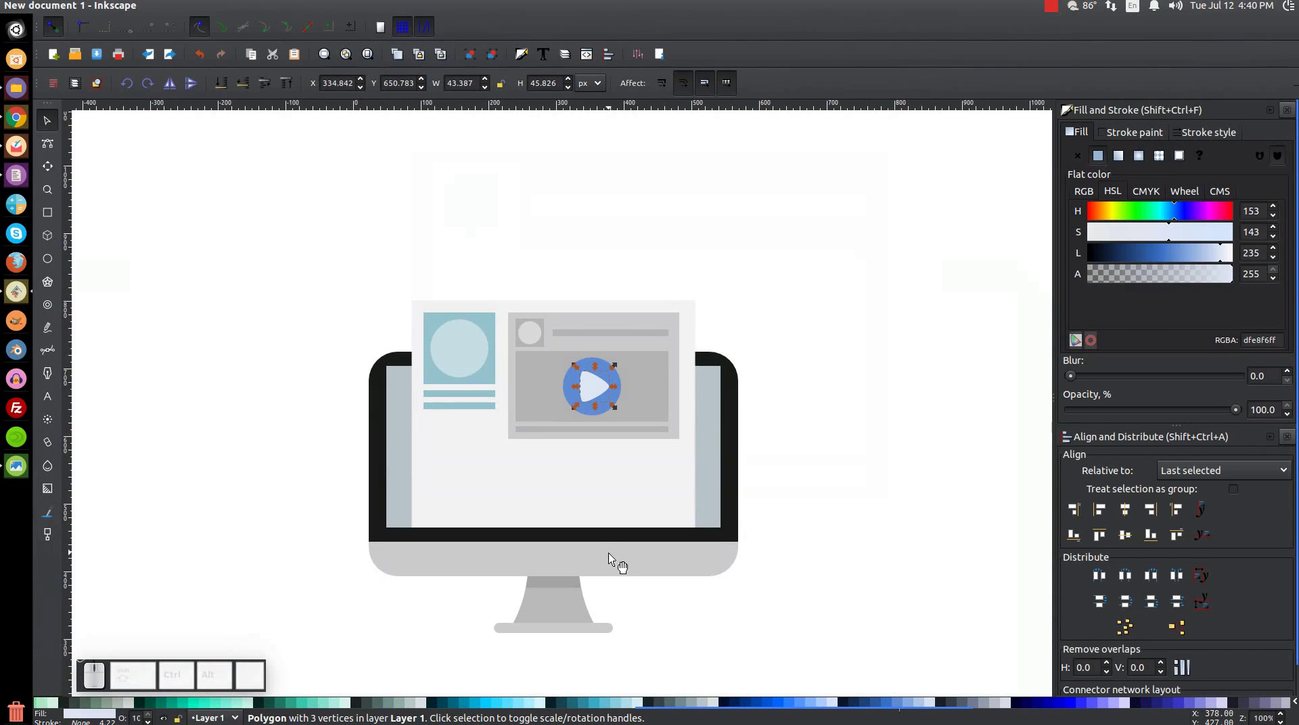
Duplicate the whole video panel and move the copy below the original
{"action": "left_click", "coordinate": [1221, 251]}
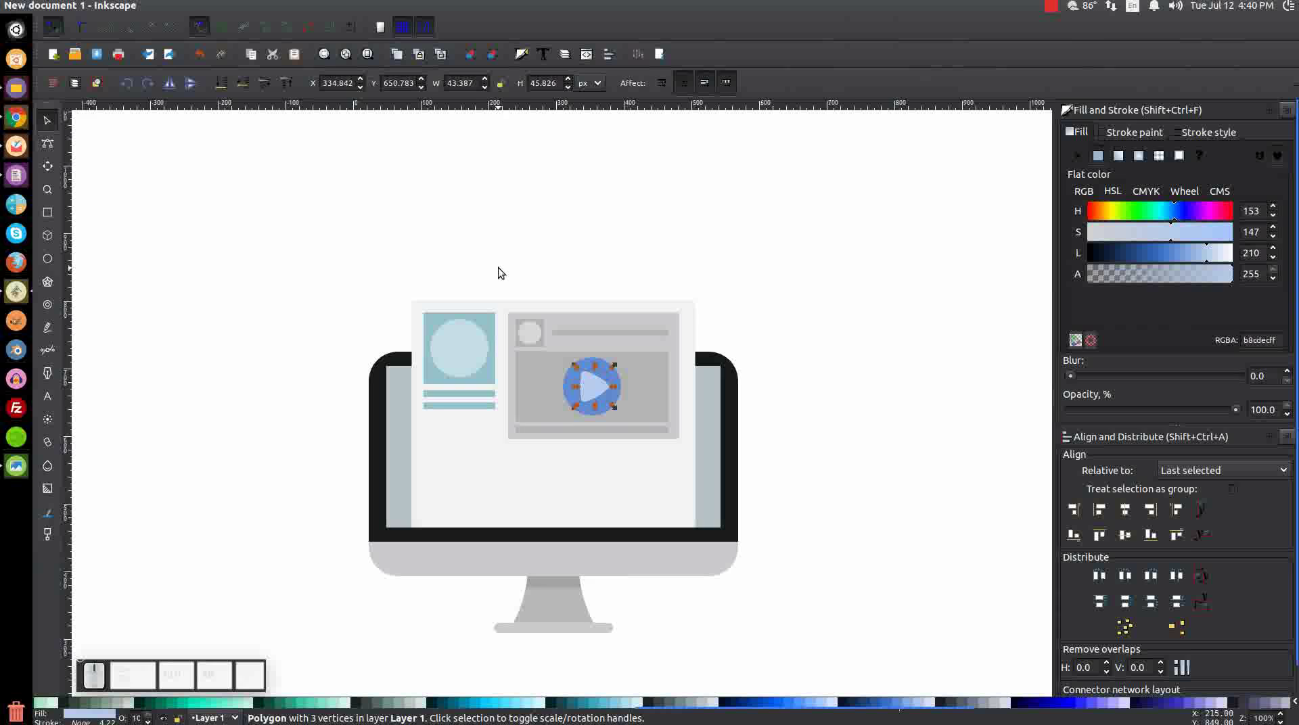
{"action": "left_click_drag", "start_coordinate": [504, 267], "coordinate": [687, 446]}
{"action": "right_click", "coordinate": [582, 326]}
{"action": "left_click", "coordinate": [615, 442]}
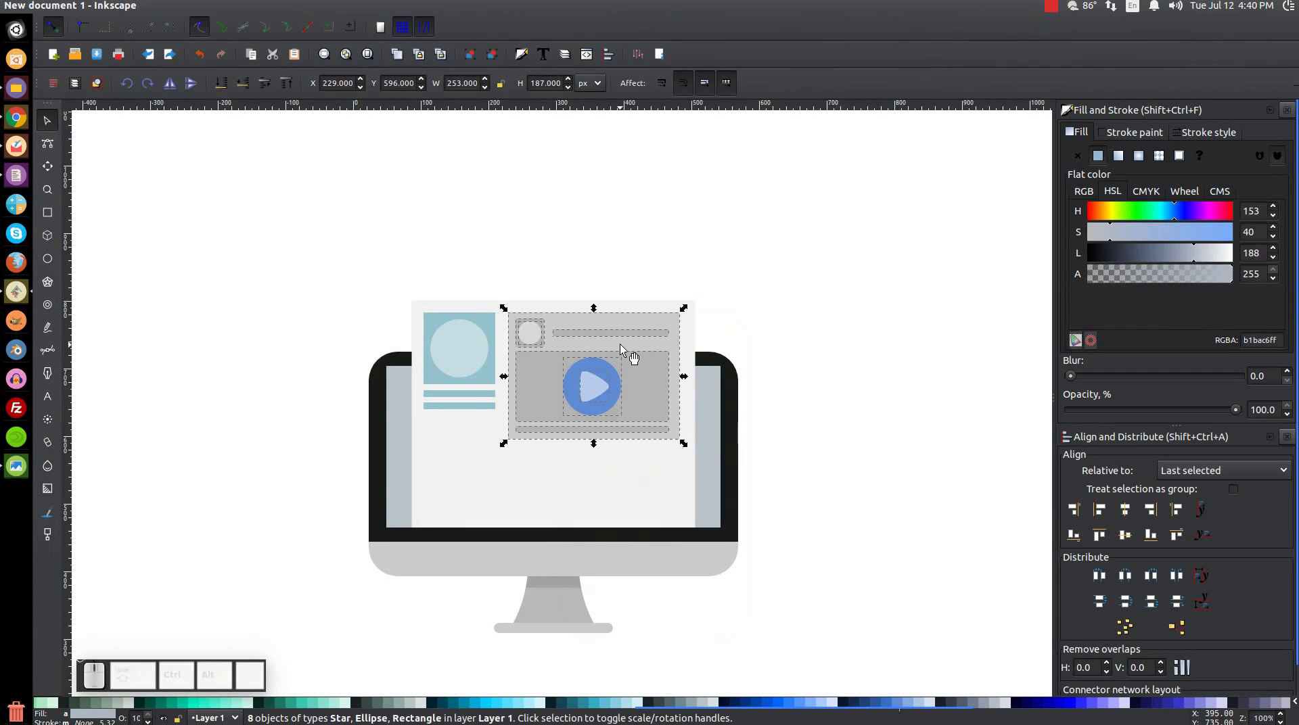
{"action": "left_click_drag", "start_coordinate": [624, 337], "coordinate": [596, 624]}
Delete the inner video rectangle from the copy and move its thin grey line up under the heading
{"action": "left_click", "coordinate": [934, 454]}
{"action": "left_click", "coordinate": [600, 520]}
{"action": "key", "text": "Delete"}
{"action": "left_click", "coordinate": [594, 518]}
{"action": "key", "text": "Delete"}
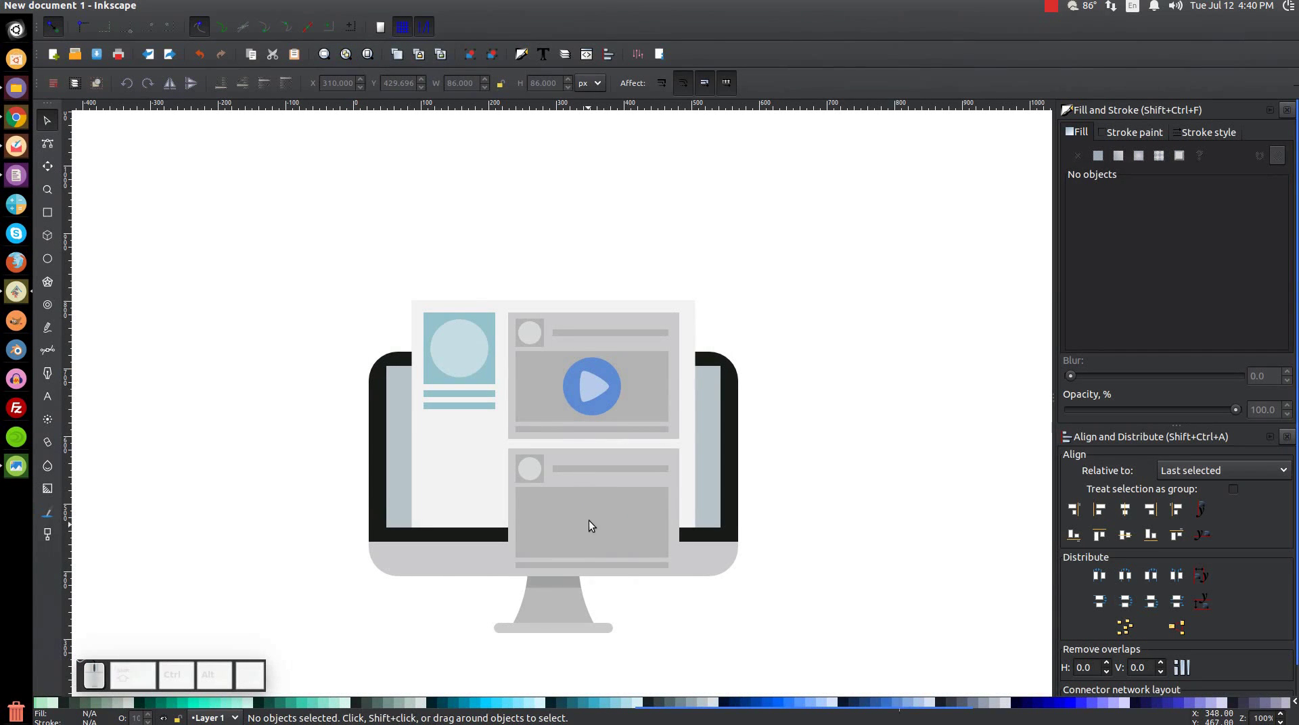
{"action": "left_click", "coordinate": [593, 525]}
{"action": "key", "text": "Delete"}
{"action": "left_click", "coordinate": [619, 574]}
{"action": "left_click_drag", "start_coordinate": [638, 577], "coordinate": [637, 494]}
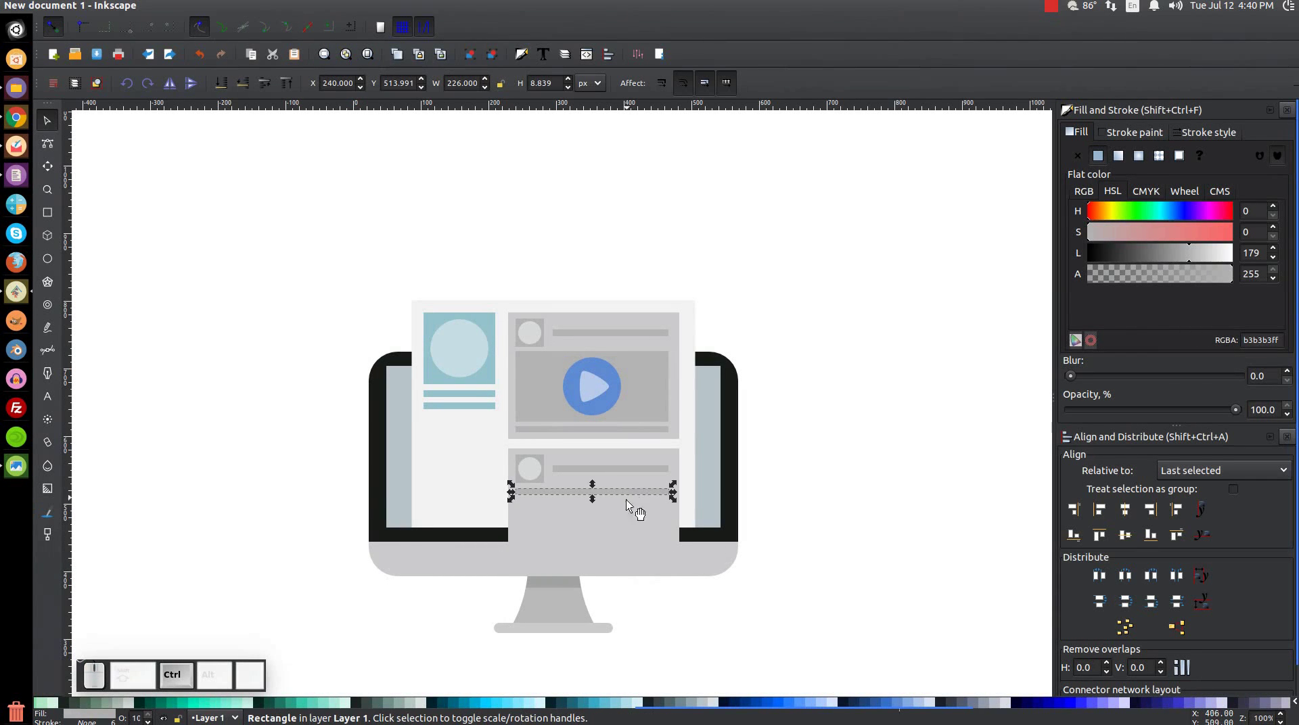
Intersect the lower card with a copy of the screen background to trim it flush with the page bottom
{"action": "left_click", "coordinate": [675, 553]}
{"action": "left_click_drag", "start_coordinate": [666, 550], "coordinate": [508, 516]}
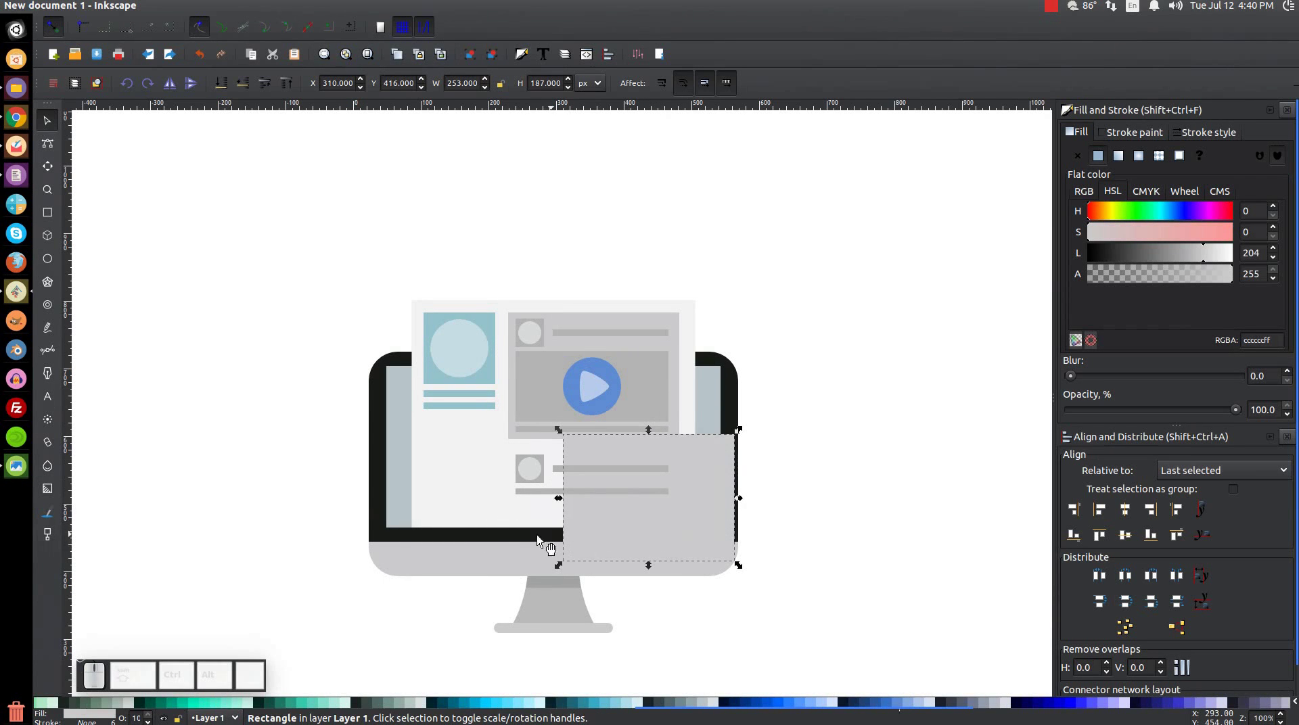
{"action": "key", "text": "ctrl+z"}
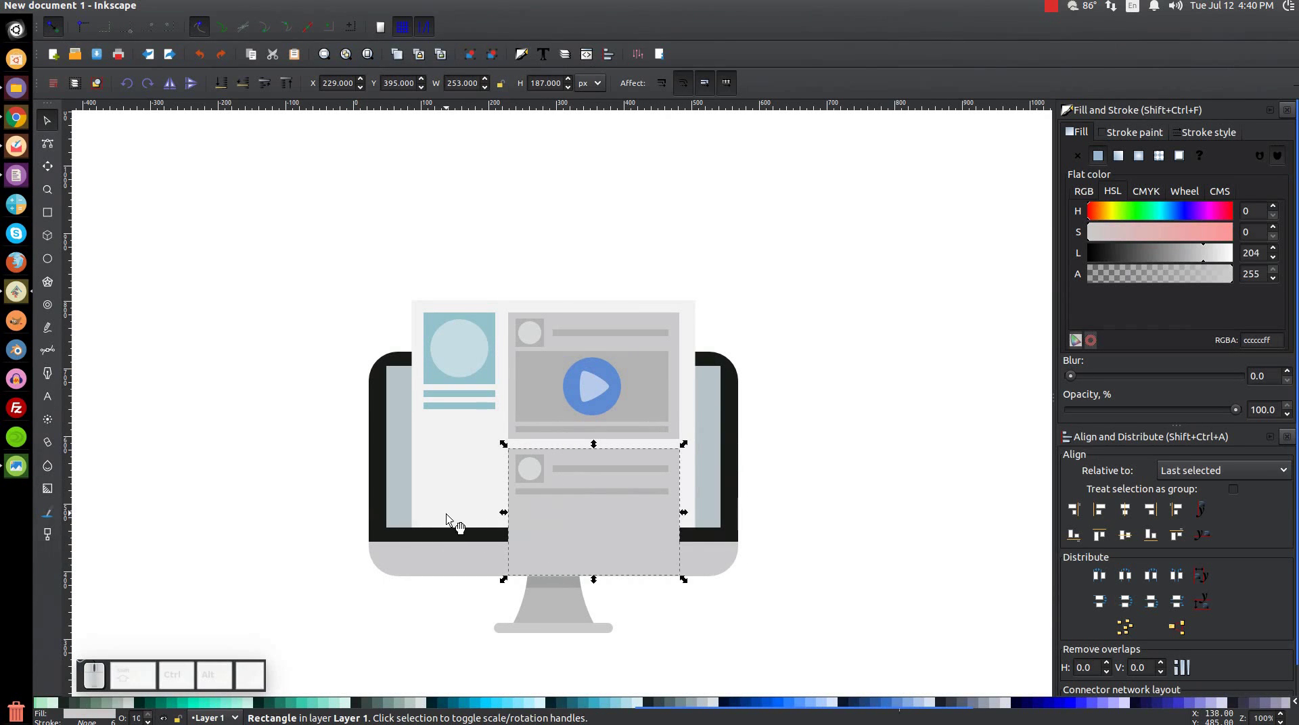
{"action": "left_click", "coordinate": [457, 450]}
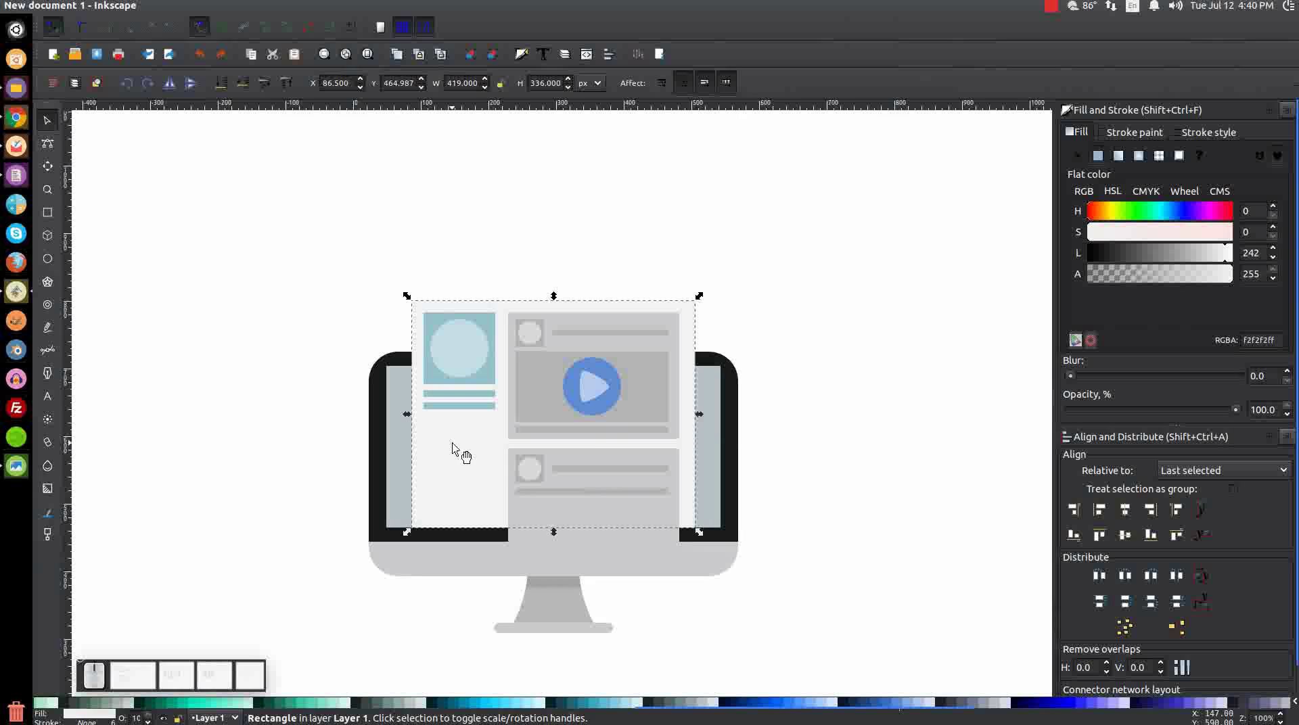
{"action": "left_click", "coordinate": [457, 445]}
{"action": "left_click", "coordinate": [508, 269]}
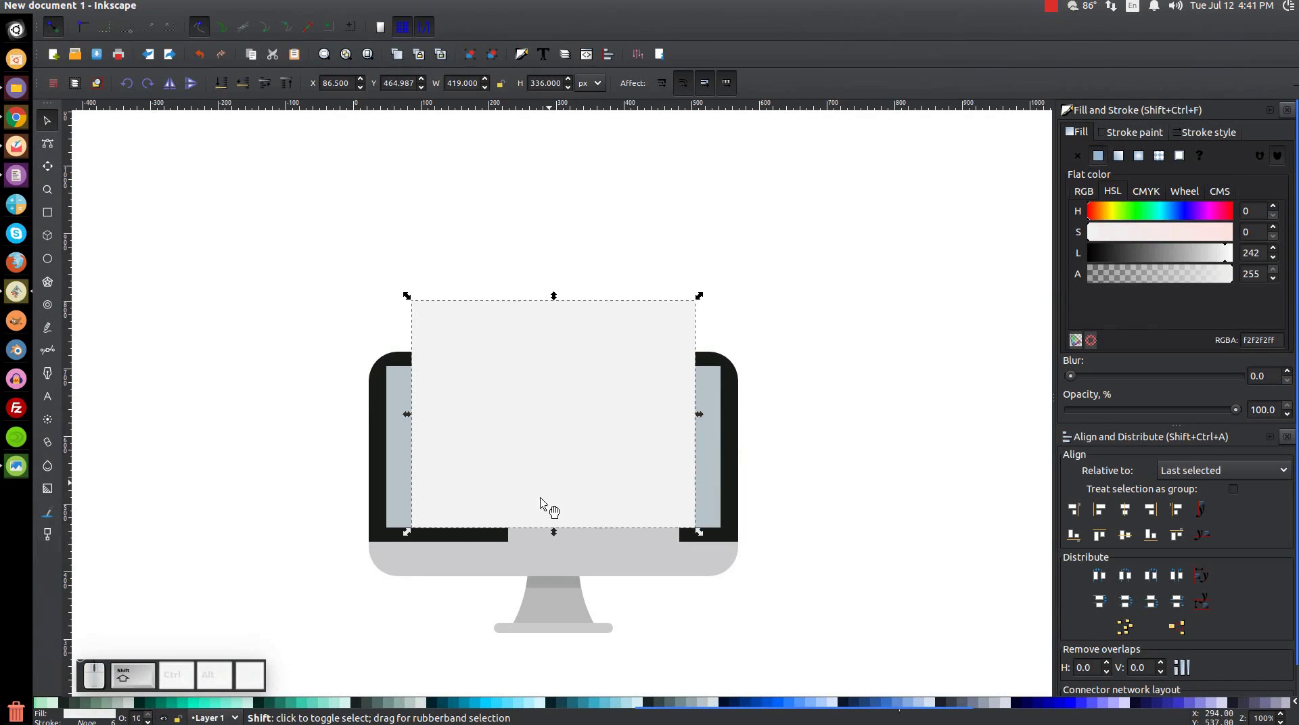
{"action": "left_click", "coordinate": [546, 546]}
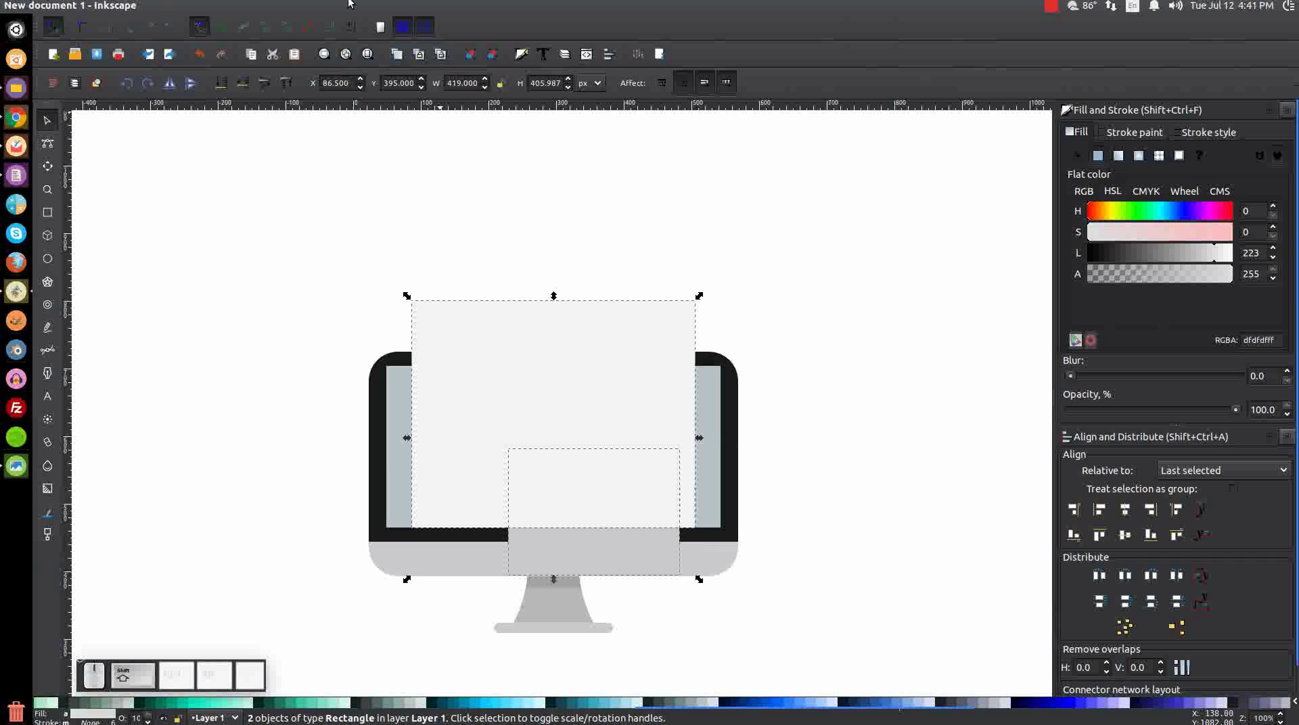
{"action": "left_click", "coordinate": [221, 7]}
{"action": "left_click", "coordinate": [252, 116]}
{"action": "scroll", "scroll_direction": "up", "scroll_amount": 3}
Duplicate the thin grey line twice and stack the copies down the lower card as text bars
{"action": "left_click_drag", "start_coordinate": [582, 509], "coordinate": [523, 482]}
{"action": "key", "text": "ctrl+z"}
{"action": "left_click", "coordinate": [712, 441]}
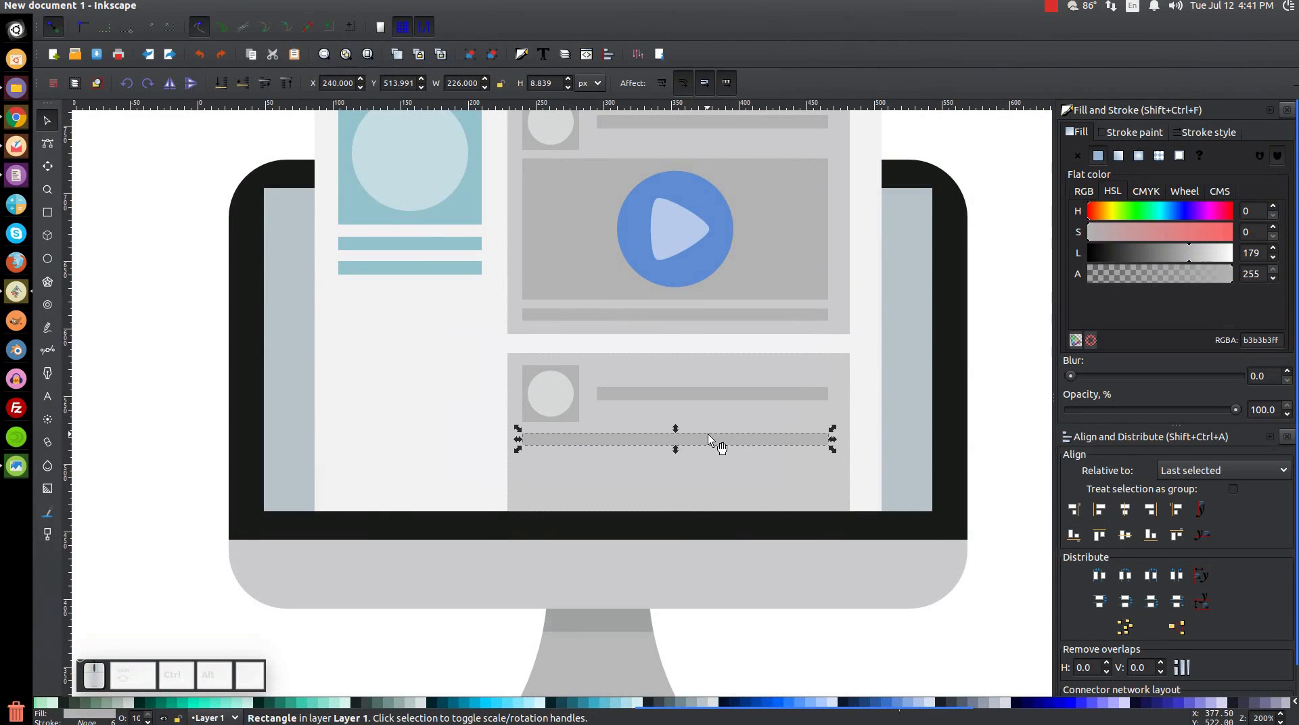
{"action": "right_click", "coordinate": [711, 435]}
{"action": "left_click", "coordinate": [742, 550]}
{"action": "left_click_drag", "start_coordinate": [747, 450], "coordinate": [751, 500]}
{"action": "right_click", "coordinate": [746, 469]}
{"action": "left_click", "coordinate": [793, 284]}
{"action": "left_click_drag", "start_coordinate": [767, 475], "coordinate": [831, 522]}
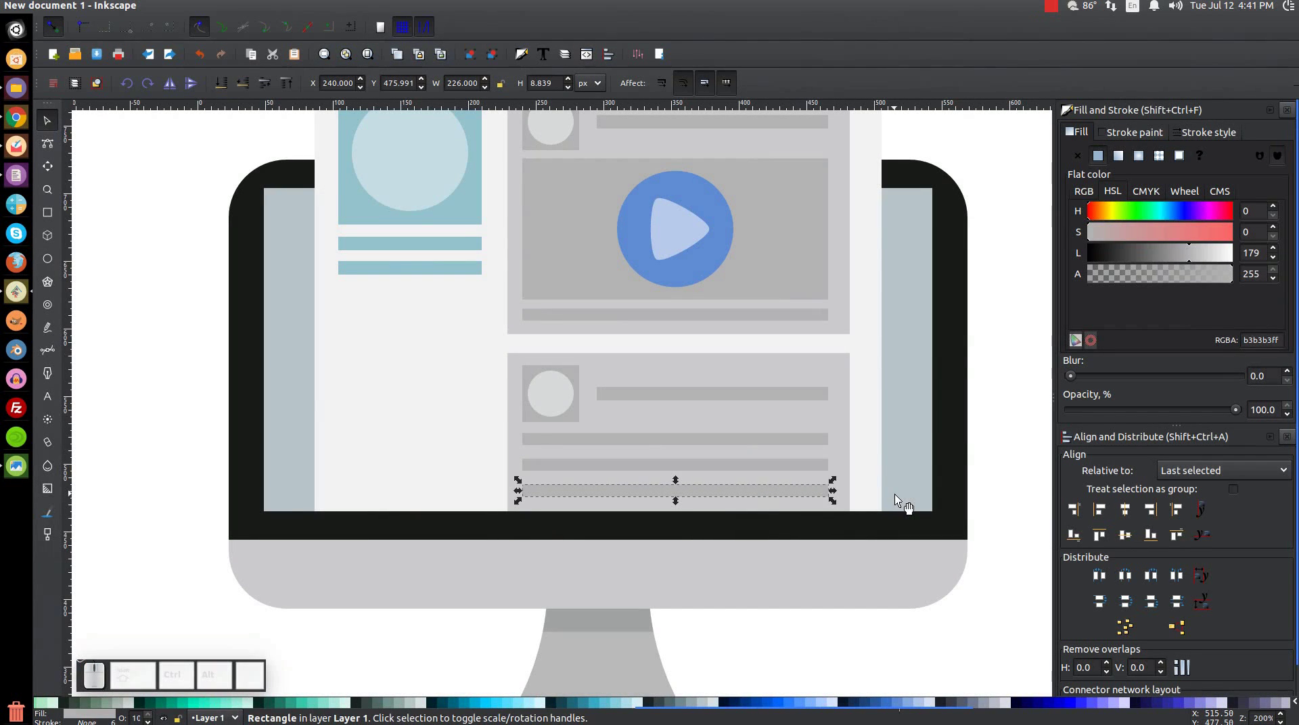
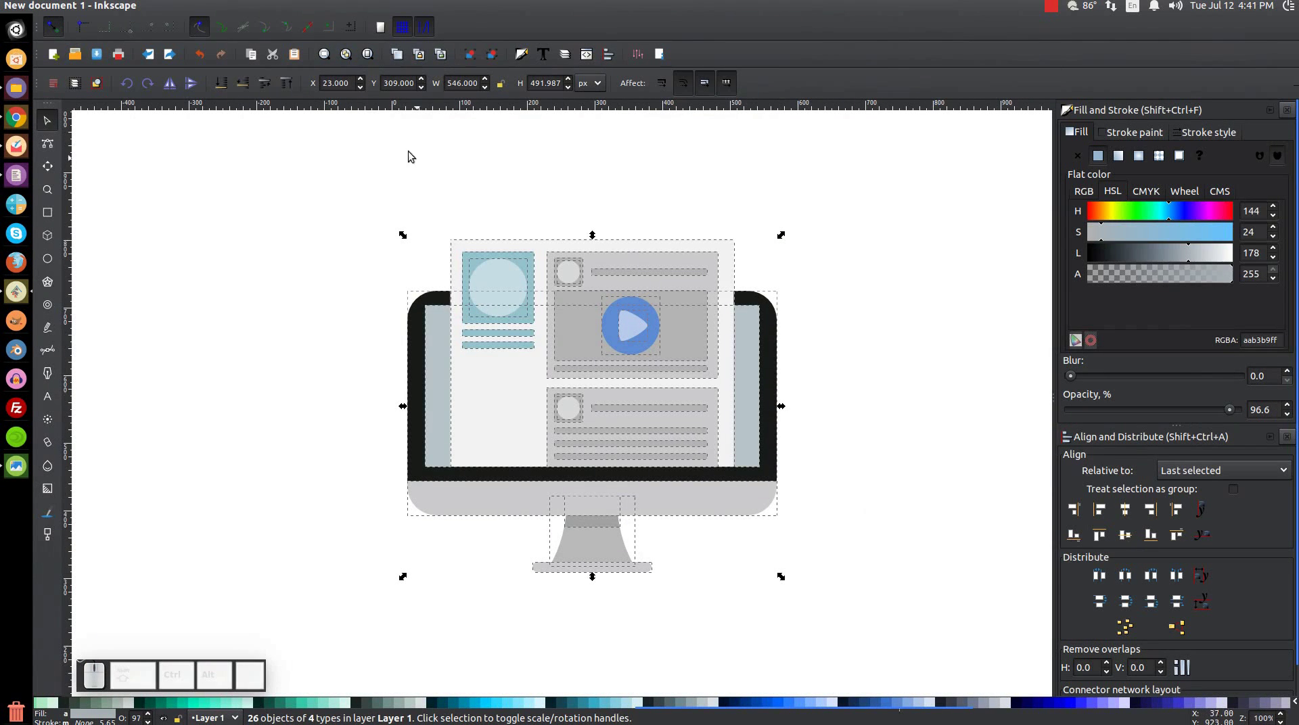
Select the whole monitor illustration and scale it down to roughly 372×335 px
{"action": "left_click", "coordinate": [470, 55]}
{"action": "left_click_drag", "start_coordinate": [786, 580], "coordinate": [586, 448]}
{"action": "left_click", "coordinate": [605, 423]}
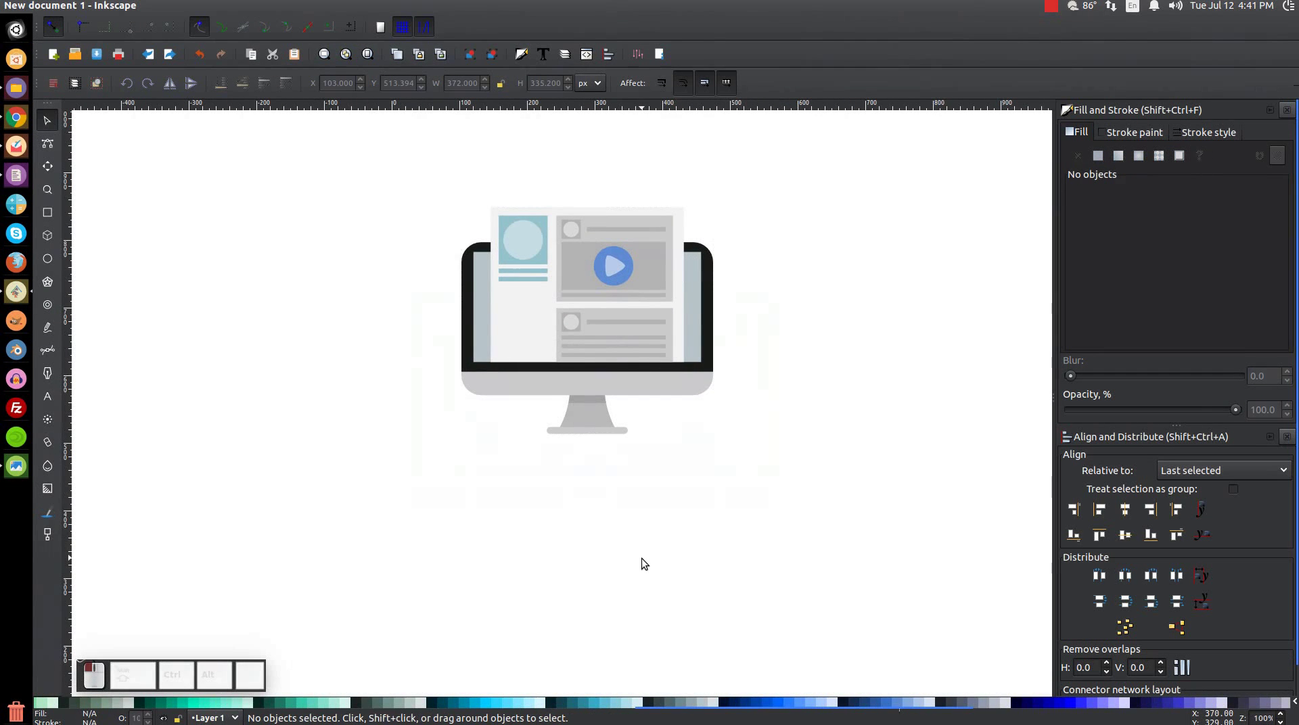